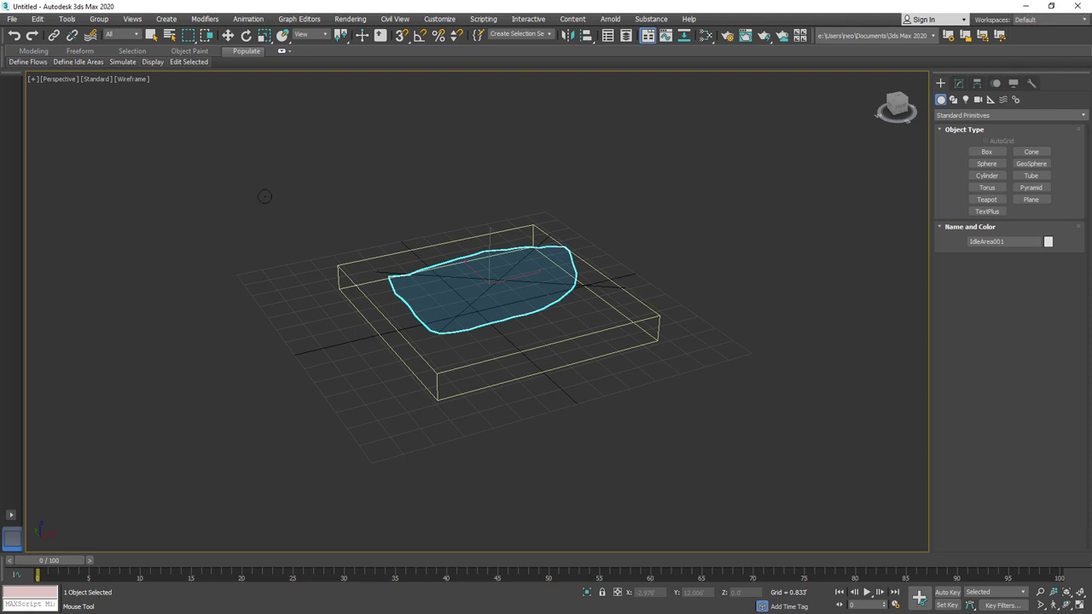
Switch the viewport to shaded display with F3.
{"action": "key", "text": "F3"}
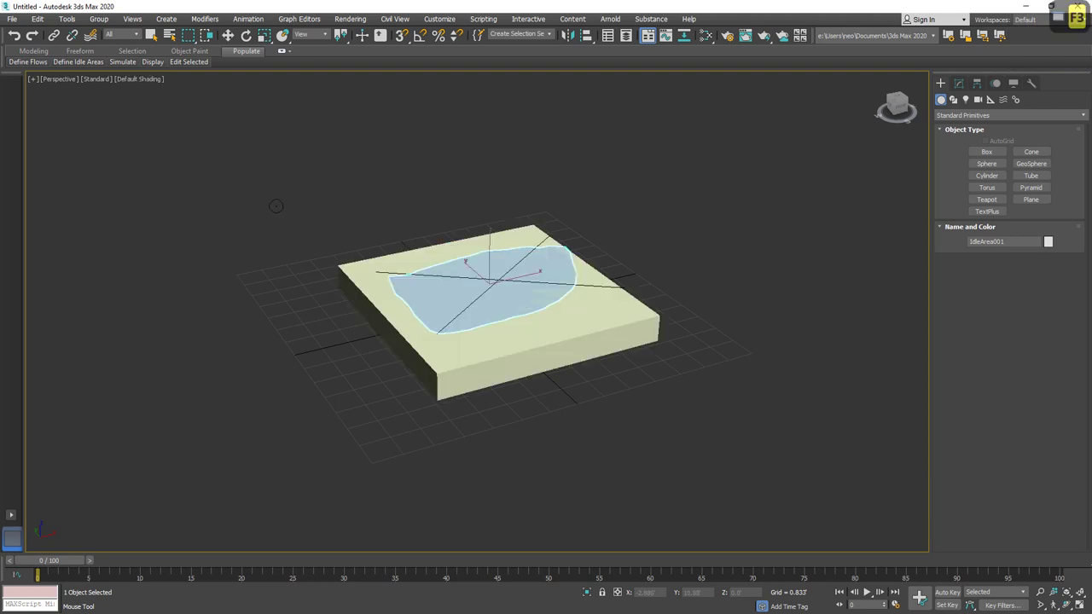
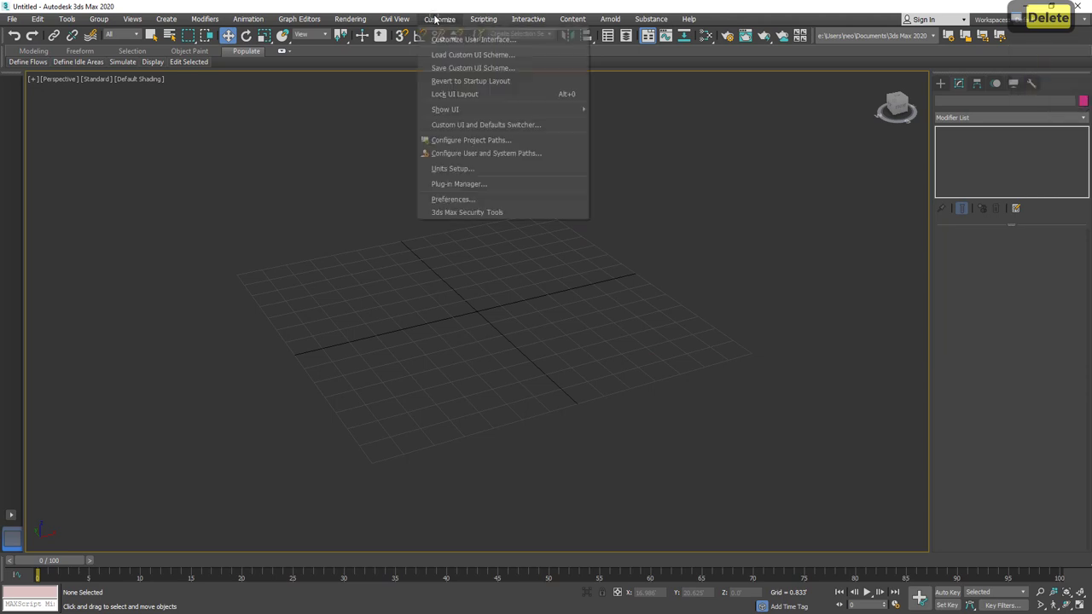
Set display units to a US Standard feet-based format in Units Setup and confirm.
{"action": "left_click", "coordinate": [438, 17]}
{"action": "left_click", "coordinate": [447, 169]}
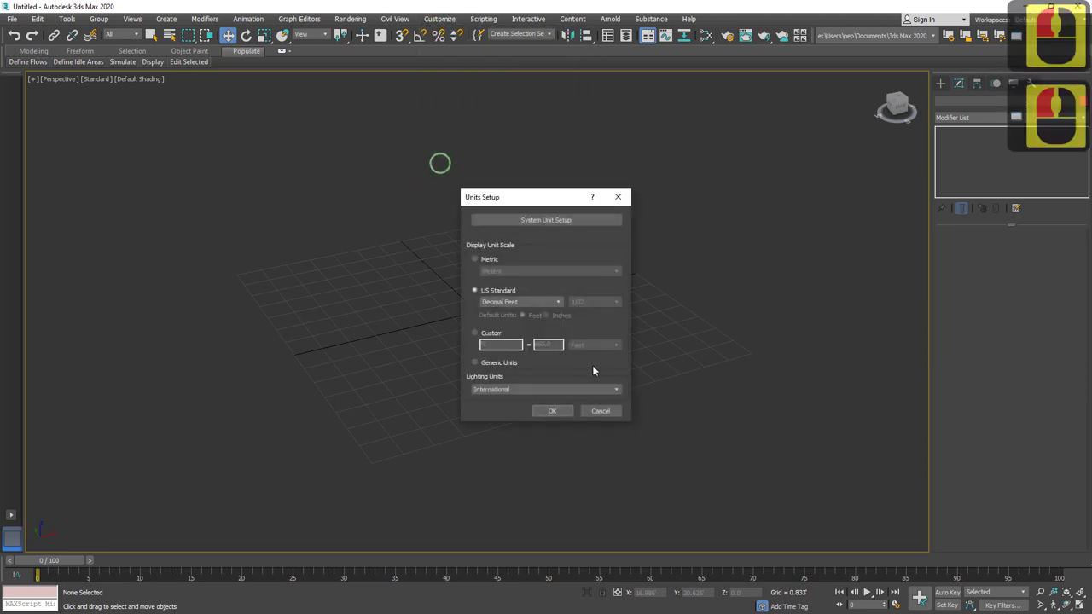
{"action": "left_click", "coordinate": [557, 306]}
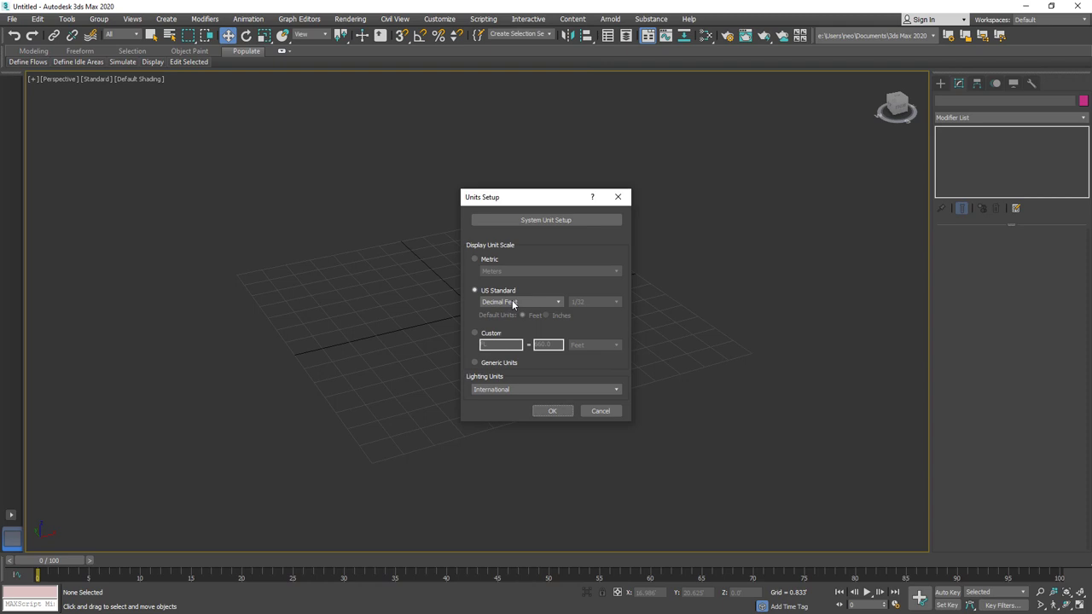
{"action": "left_click_drag", "start_coordinate": [516, 303], "coordinate": [502, 333]}
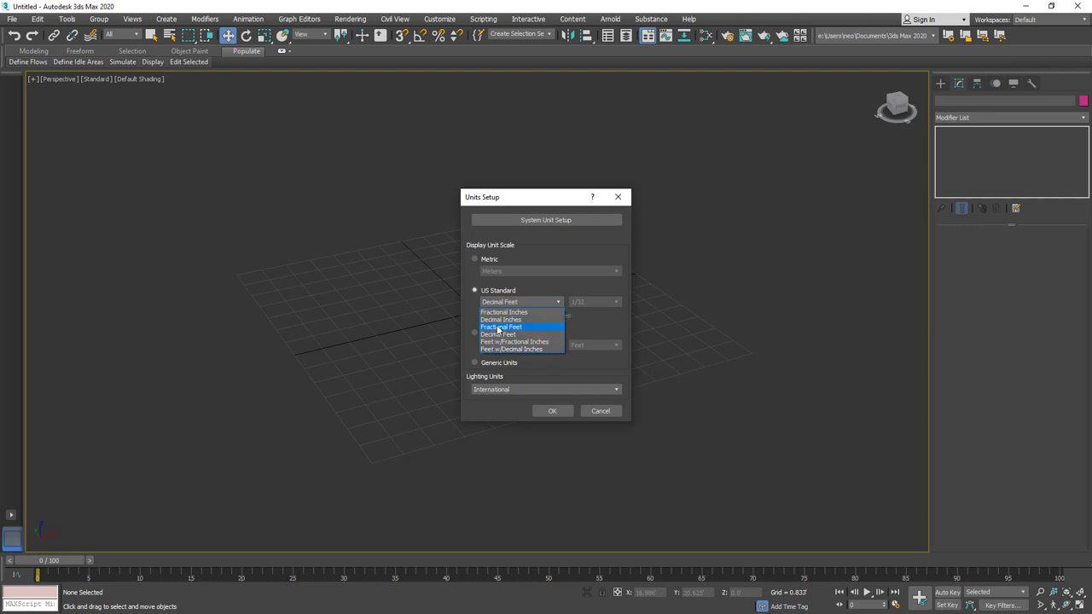
{"action": "left_click_drag", "start_coordinate": [503, 336], "coordinate": [547, 394]}
{"action": "left_click_drag", "start_coordinate": [569, 402], "coordinate": [1027, 196]}
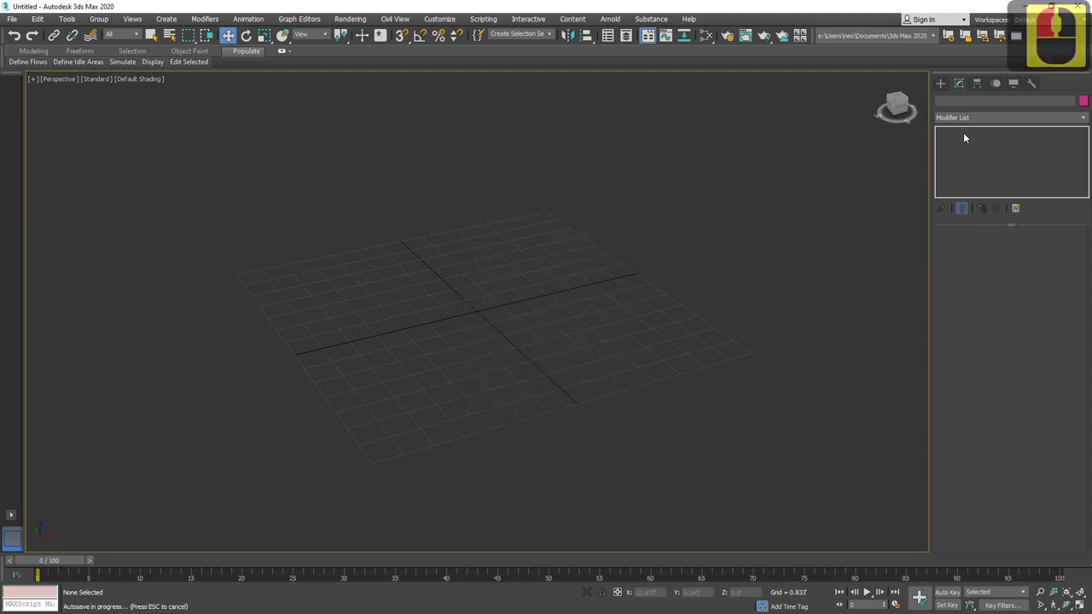
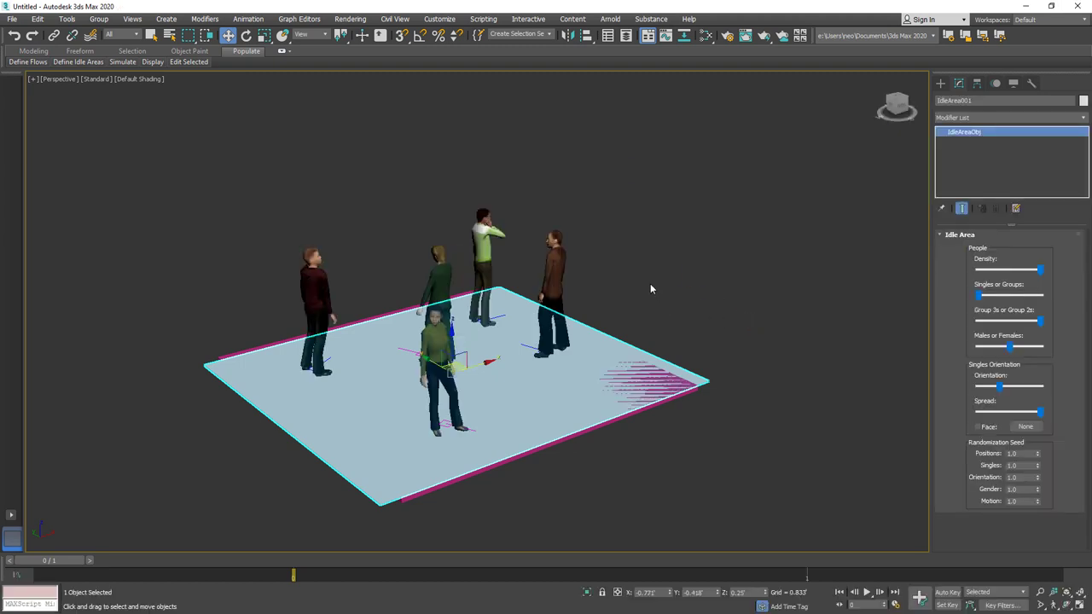
Run the Populate simulation so the idlers animate in the idle area.
{"action": "left_click_drag", "start_coordinate": [700, 296], "coordinate": [775, 298]}
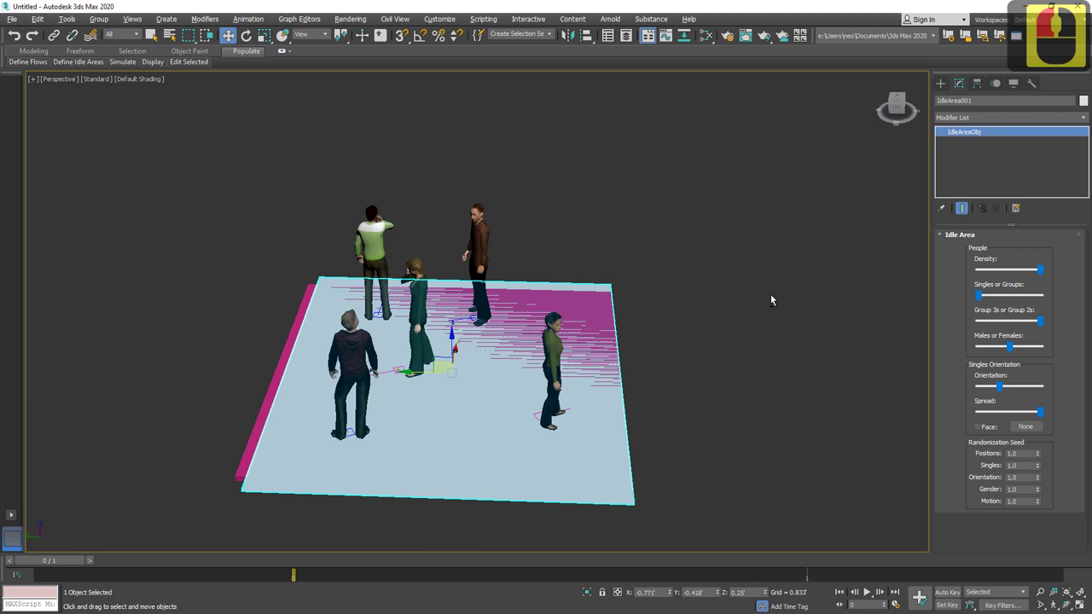
{"action": "middle_click", "coordinate": [736, 296]}
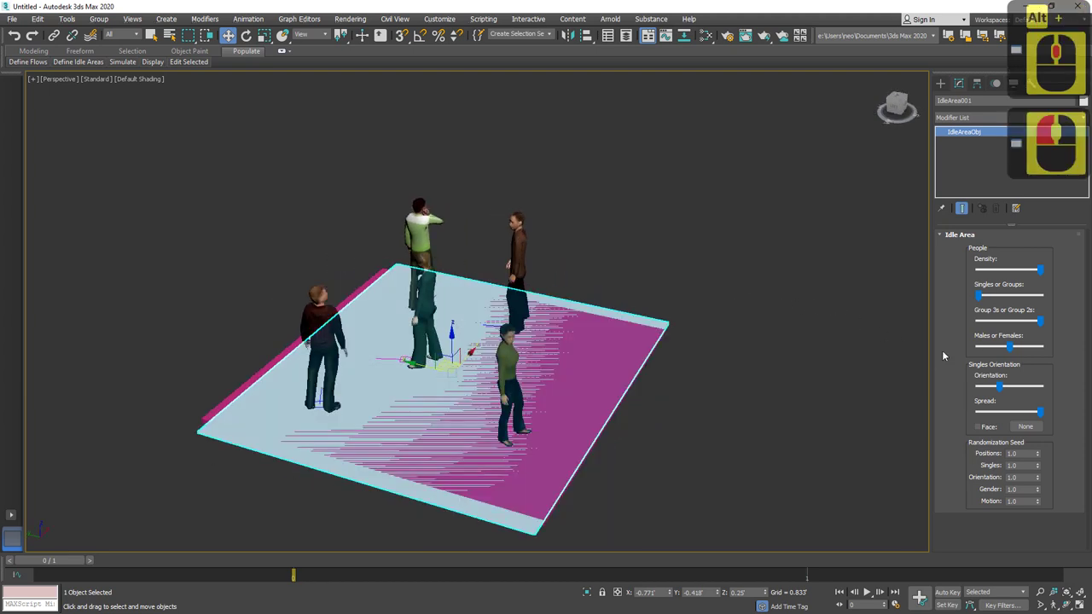
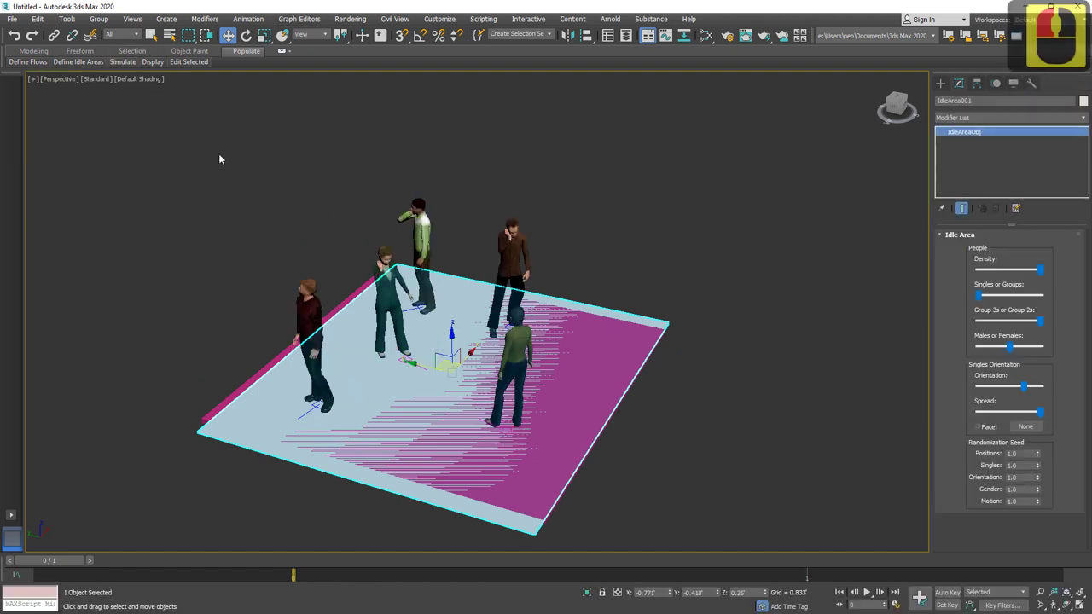
{"action": "left_click", "coordinate": [94, 74]}
{"action": "left_click", "coordinate": [93, 82]}
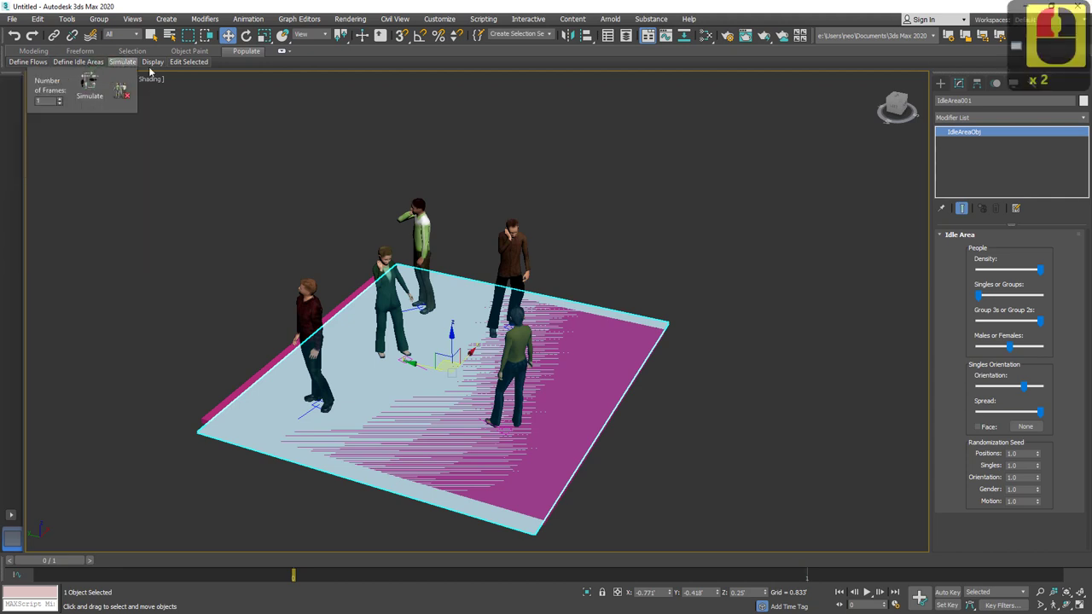
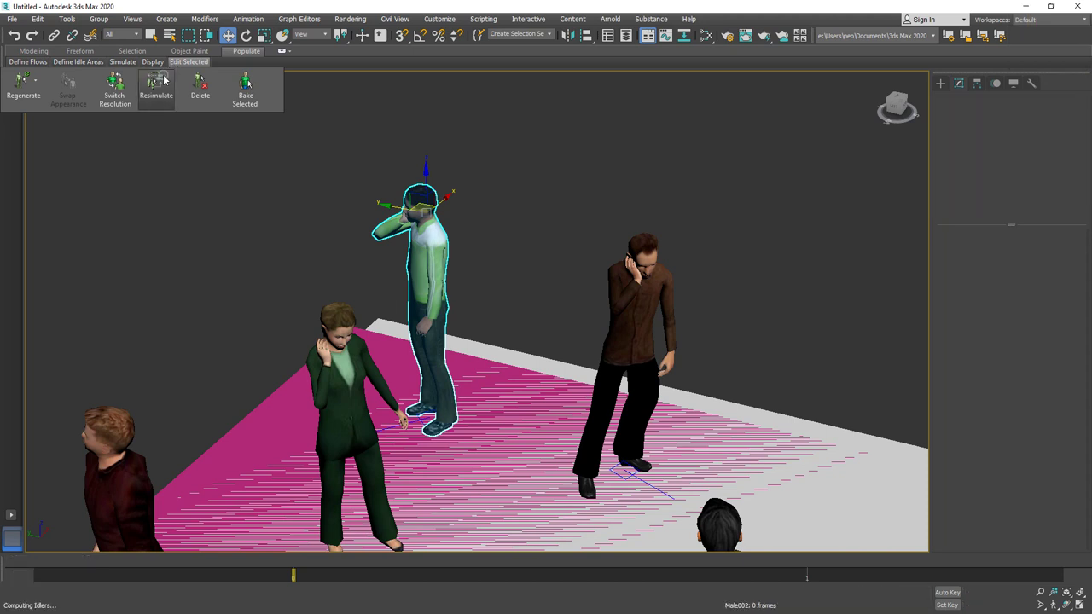
Resimulate the selected man's idle motion several times, then bring up his appearance options.
{"action": "left_click", "coordinate": [169, 81]}
{"action": "left_click", "coordinate": [170, 81]}
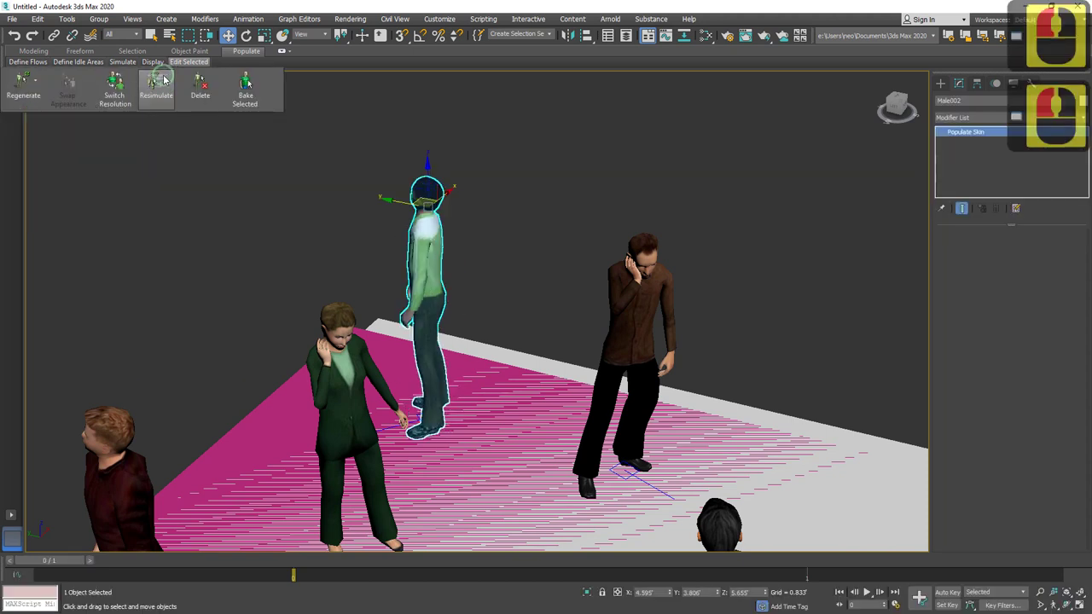
{"action": "left_click", "coordinate": [170, 80]}
{"action": "left_click", "coordinate": [170, 80]}
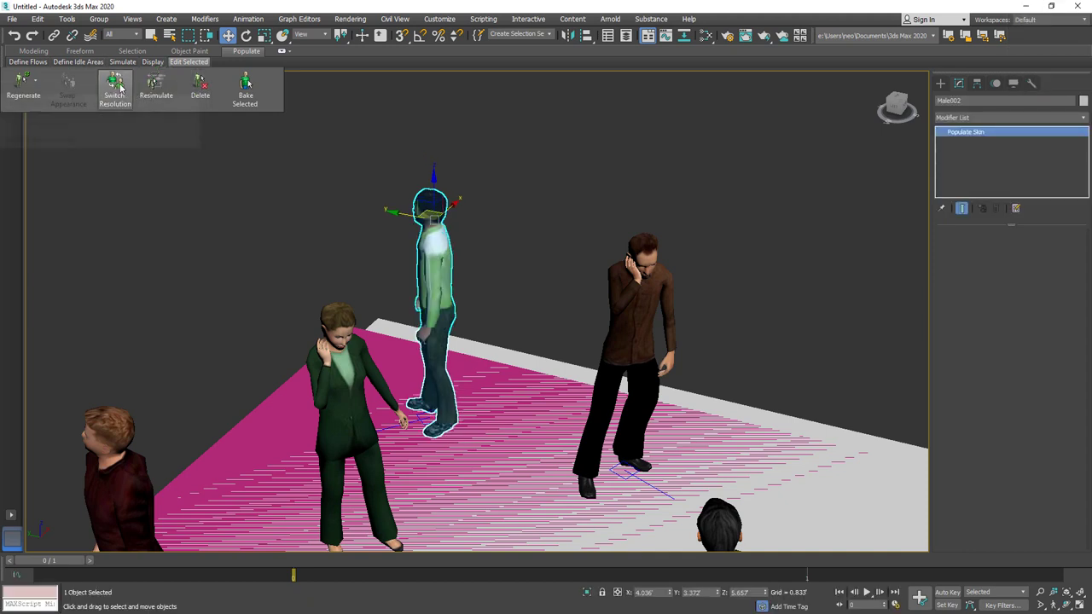
{"action": "left_click", "coordinate": [40, 84]}
{"action": "left_click", "coordinate": [279, 213]}
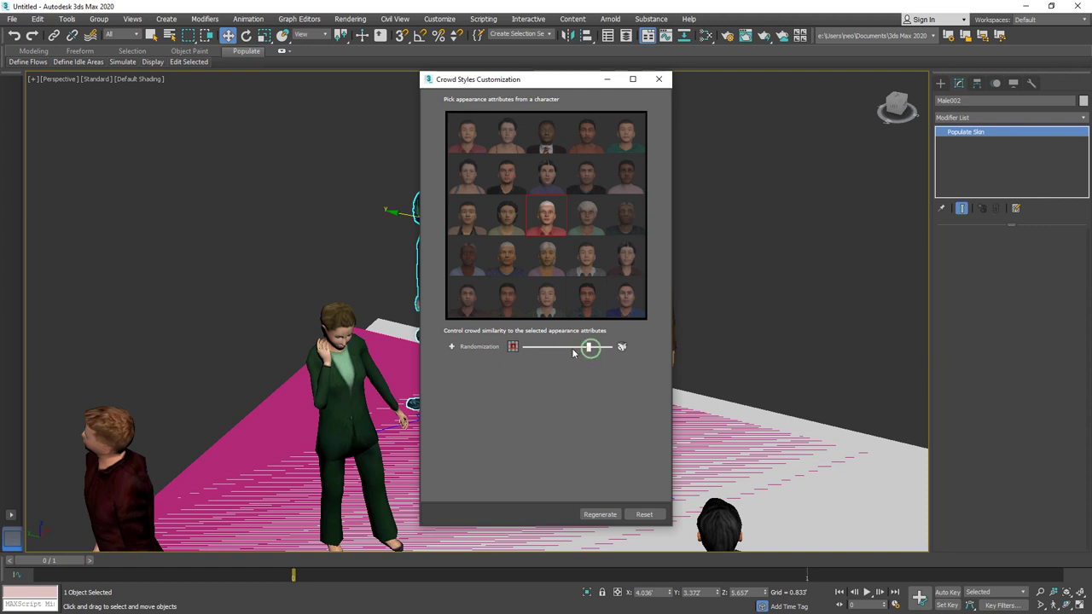
Pick the teal-shirt face with slight randomization, regenerate the man into a dark blue shirt, and close.
{"action": "left_click", "coordinate": [551, 275]}
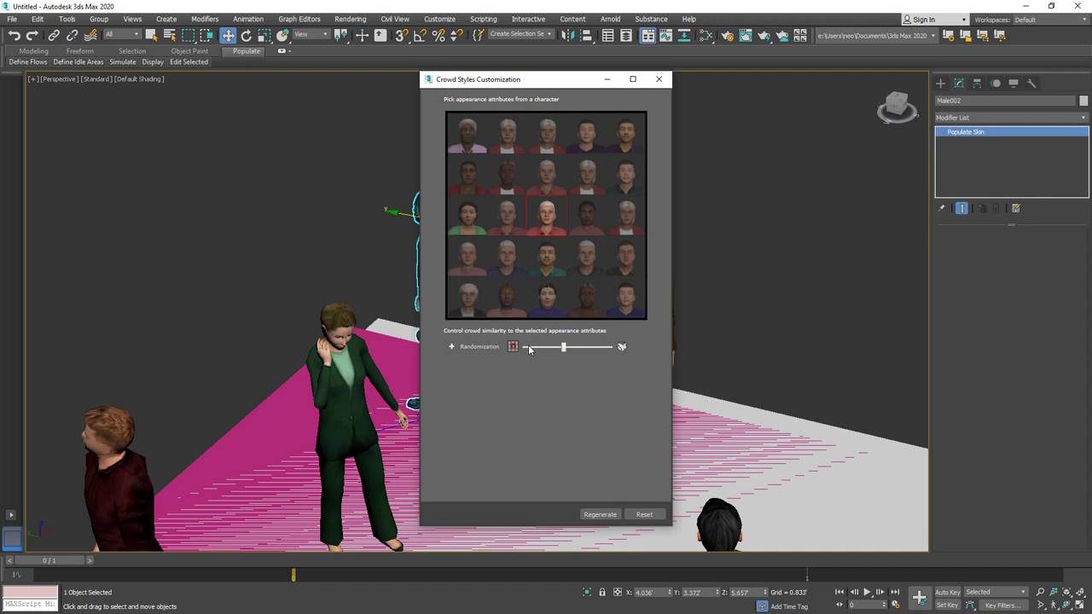
{"action": "left_click", "coordinate": [523, 347]}
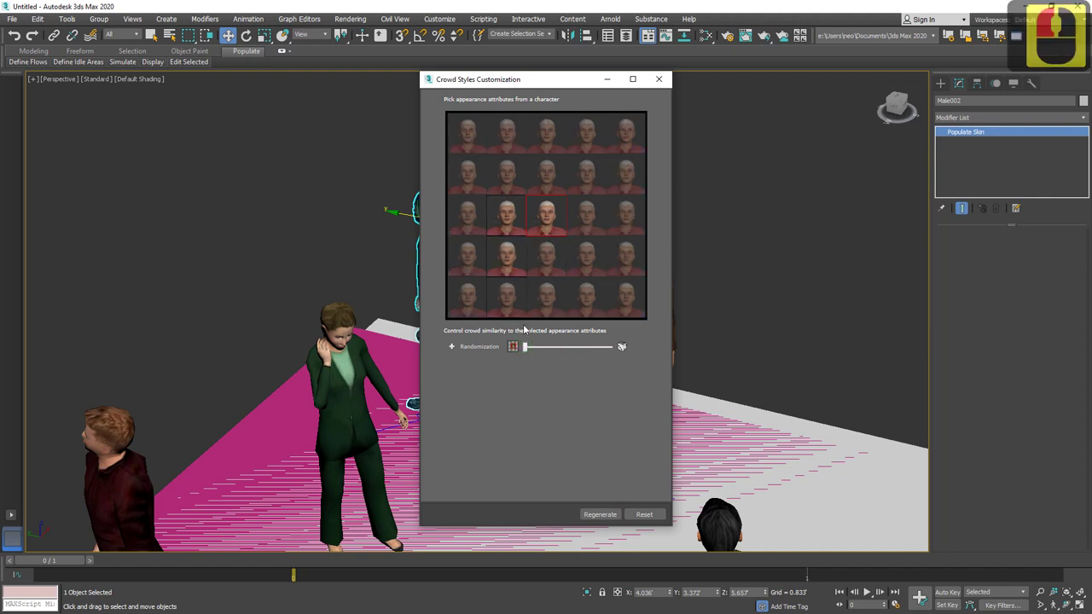
{"action": "left_click", "coordinate": [531, 345]}
{"action": "left_click", "coordinate": [541, 337]}
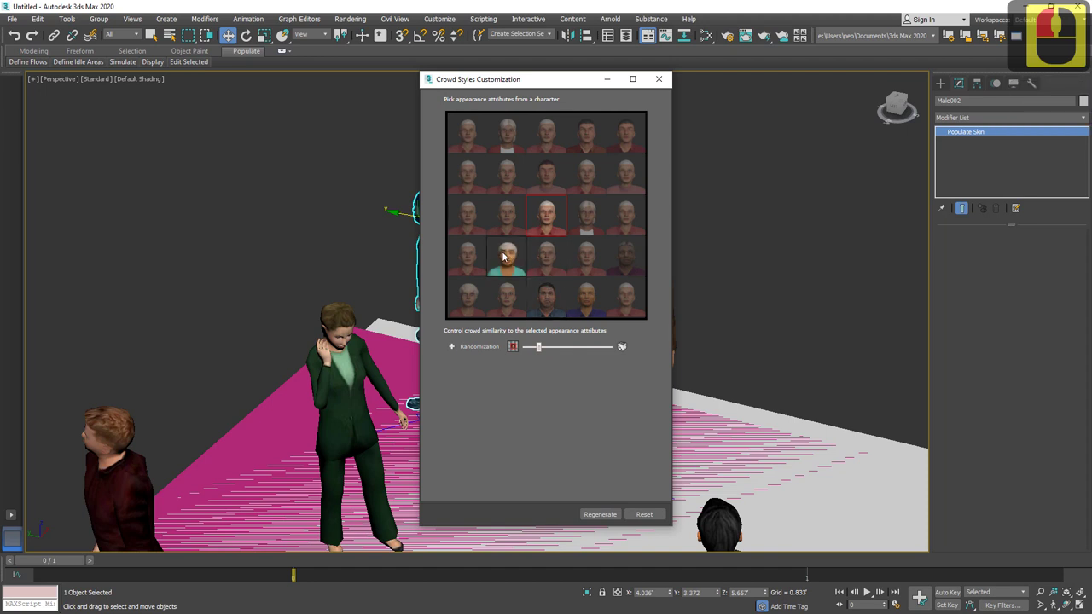
{"action": "left_click", "coordinate": [590, 284]}
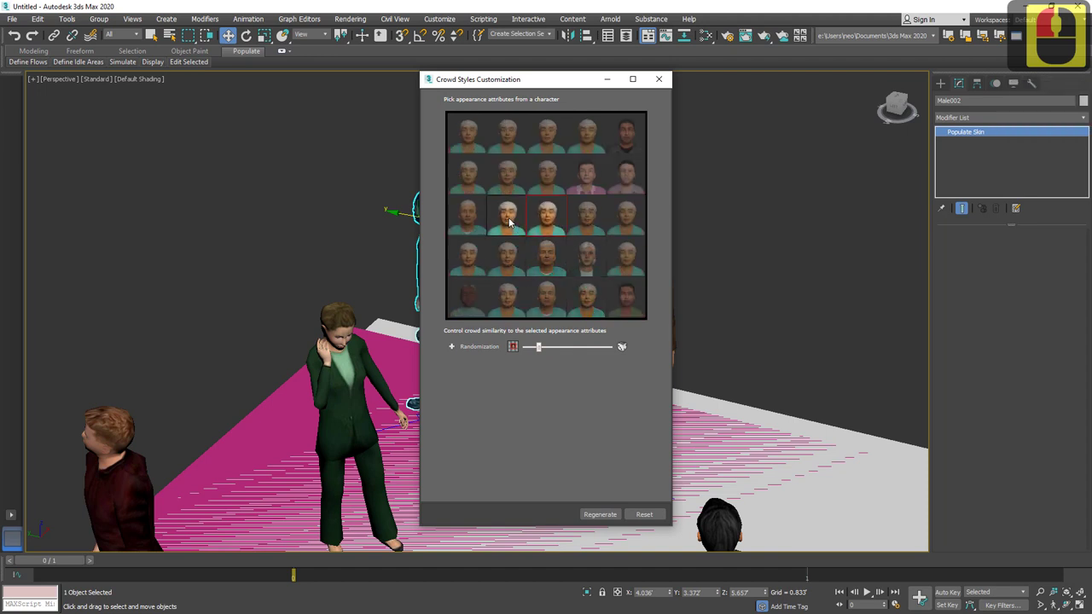
{"action": "left_click", "coordinate": [515, 269]}
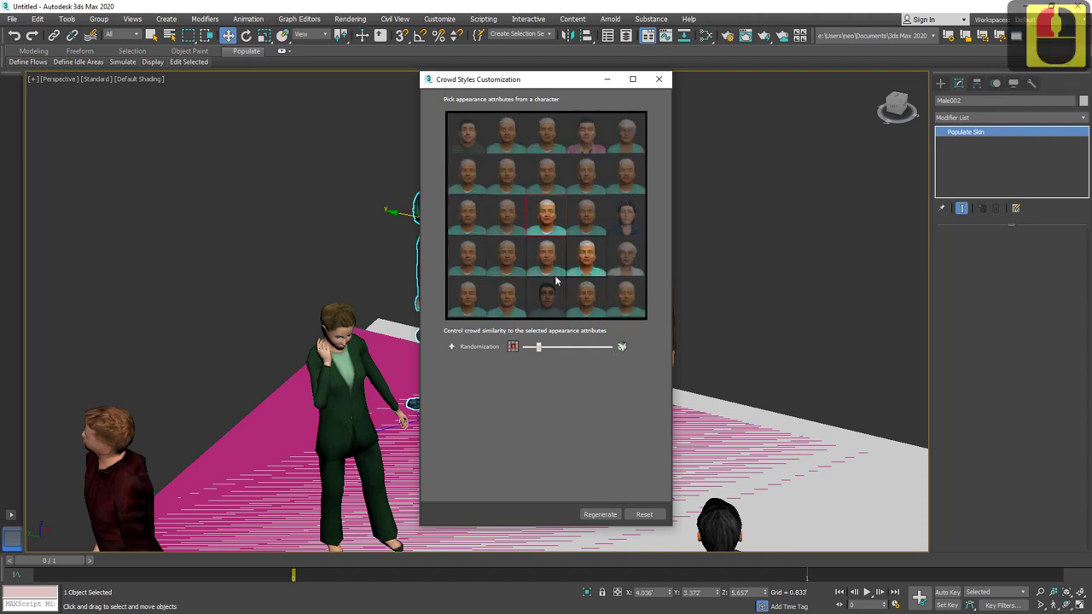
{"action": "left_click", "coordinate": [628, 456]}
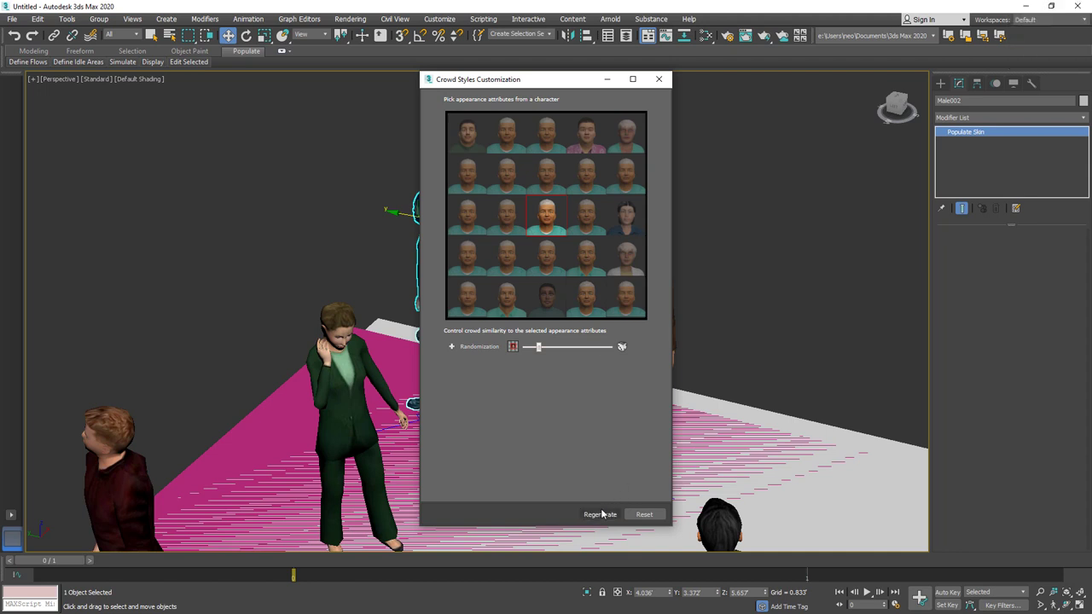
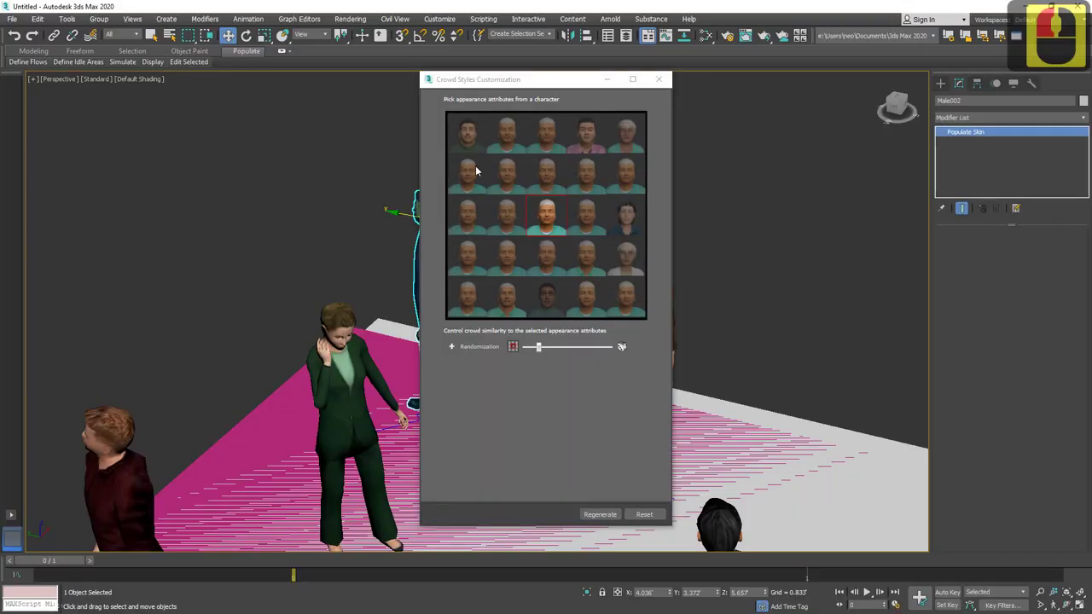
{"action": "left_click", "coordinate": [518, 178]}
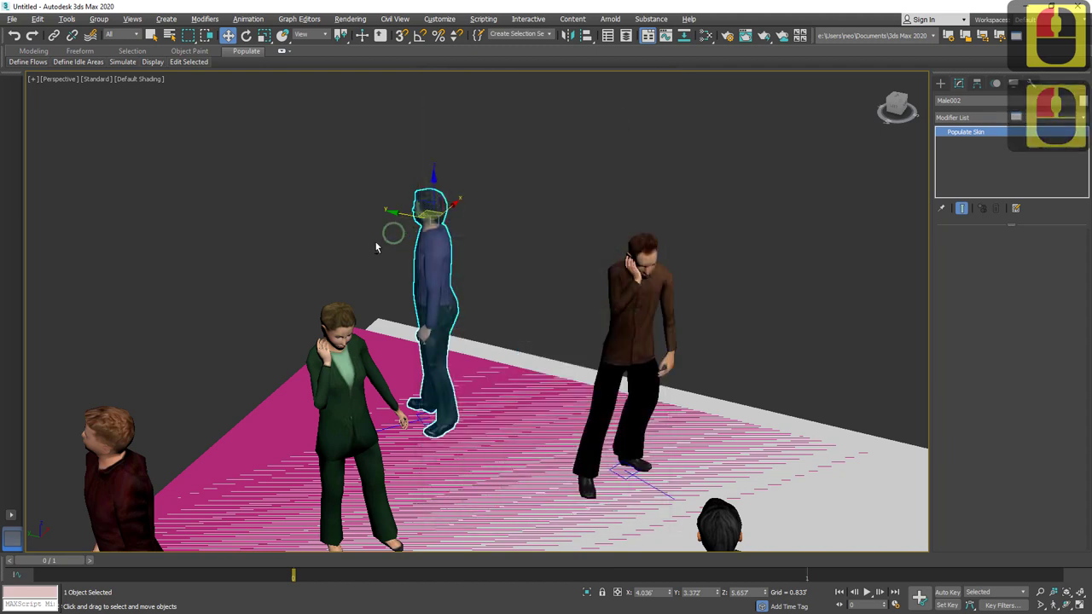
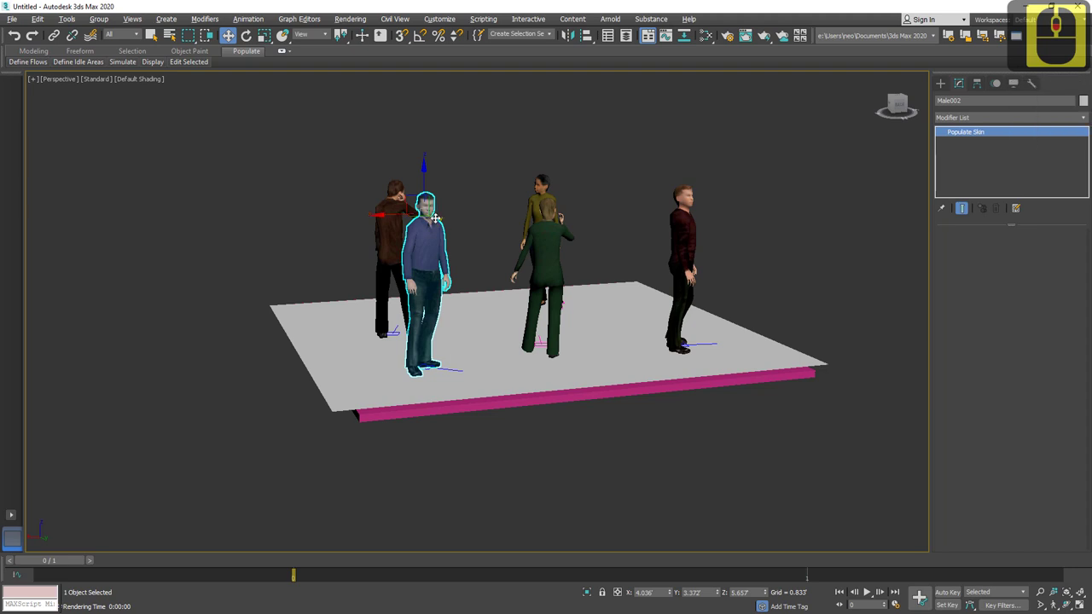
Show all four viewports with Alt+W.
{"action": "key", "text": "alt+w"}
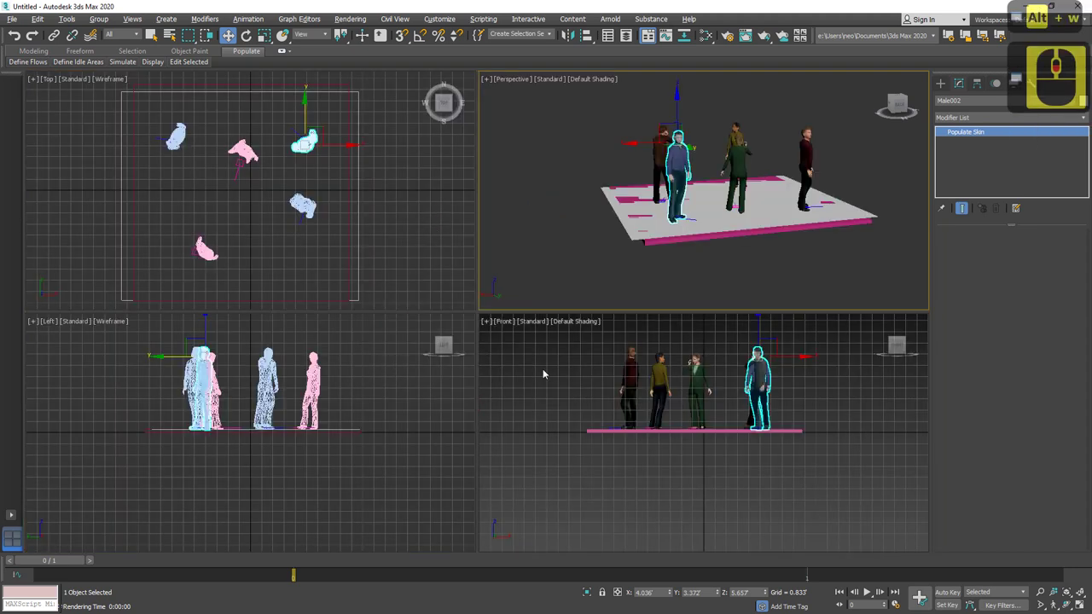
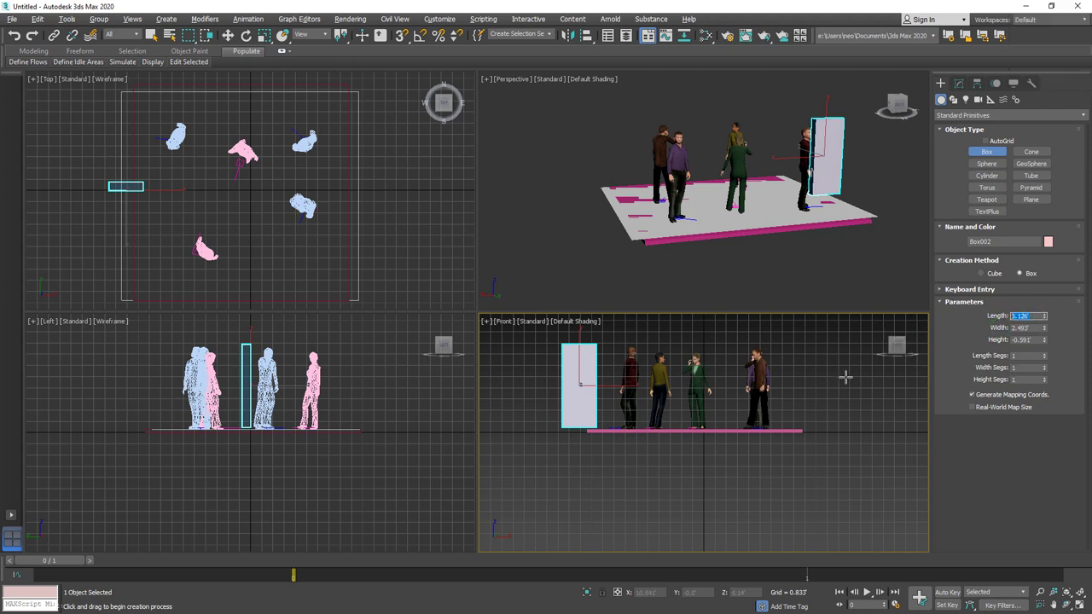
Enter the box dimensions as 6, 2.5 and .25 to make a tall thin panel.
{"action": "key", "text": "6"}
{"action": "key", "text": "Tab"}
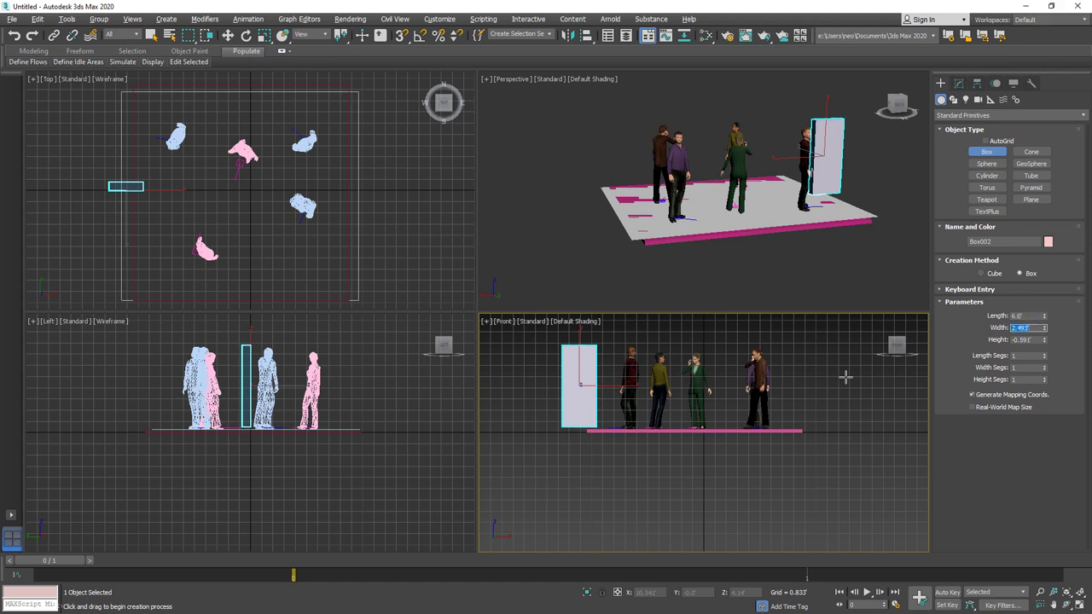
{"action": "type", "text": "2.5"}
{"action": "key", "text": "Tab"}
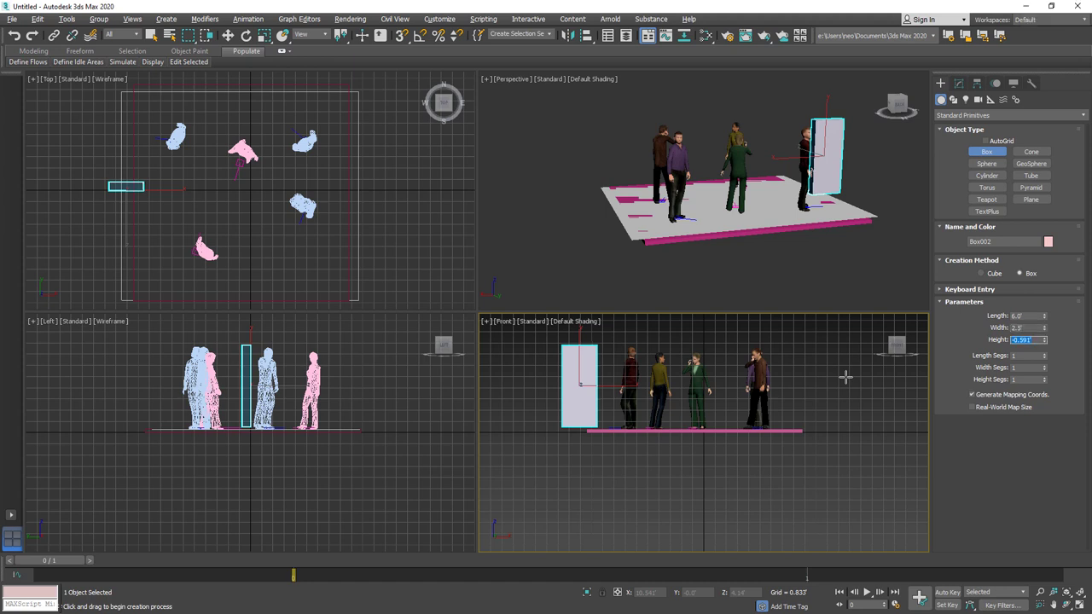
{"action": "type", "text": ".25"}
{"action": "key", "text": "Tab"}
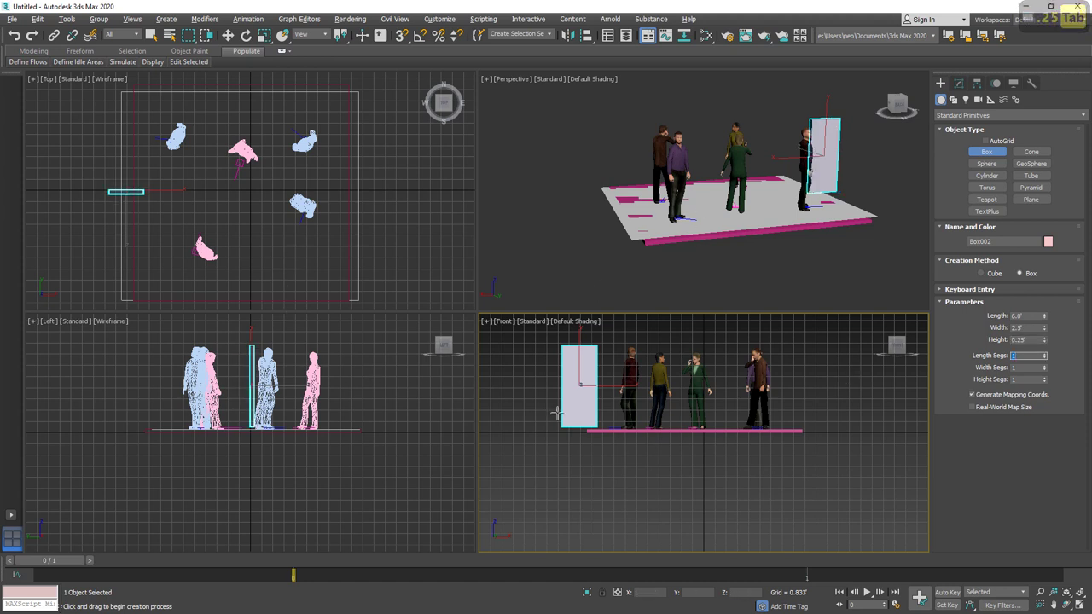
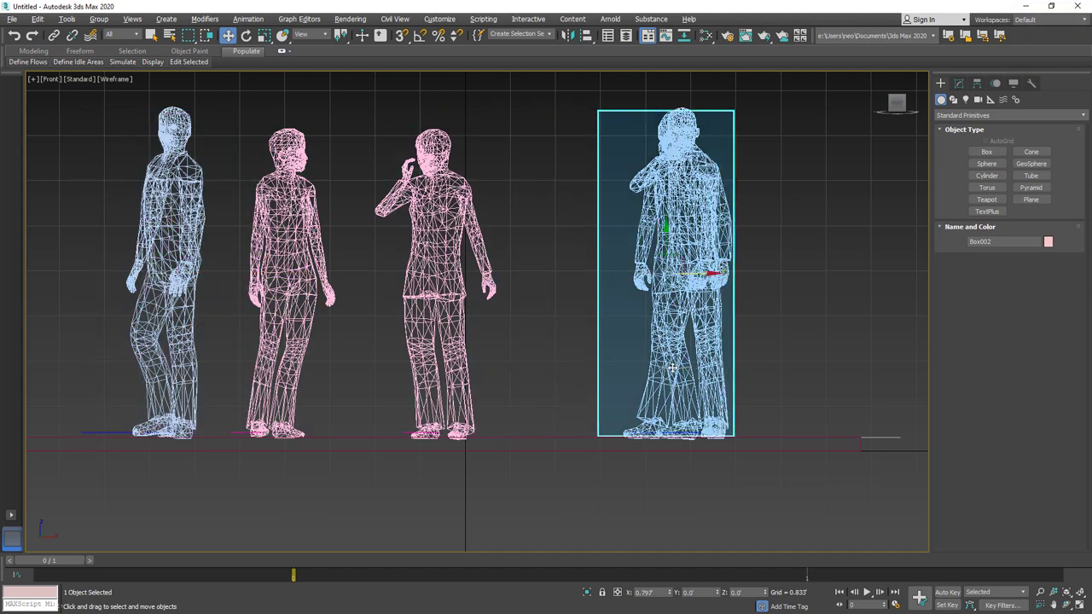
Place the panel among the figures and check it from the perspective view.
{"action": "left_click", "coordinate": [593, 379]}
{"action": "key", "text": "c"}
{"action": "left_click", "coordinate": [591, 354]}
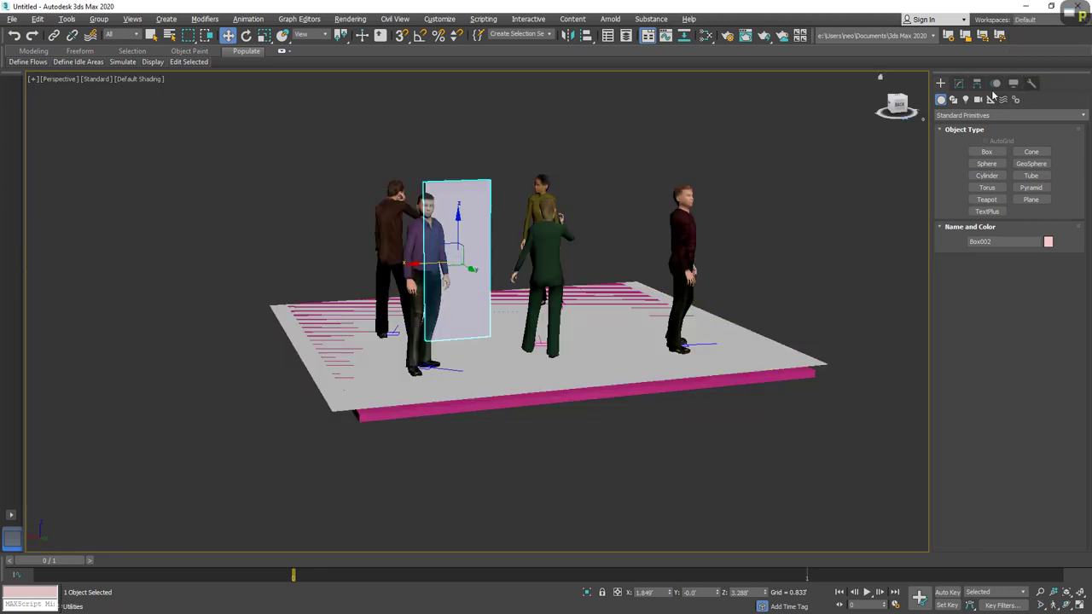
{"action": "left_click", "coordinate": [980, 103]}
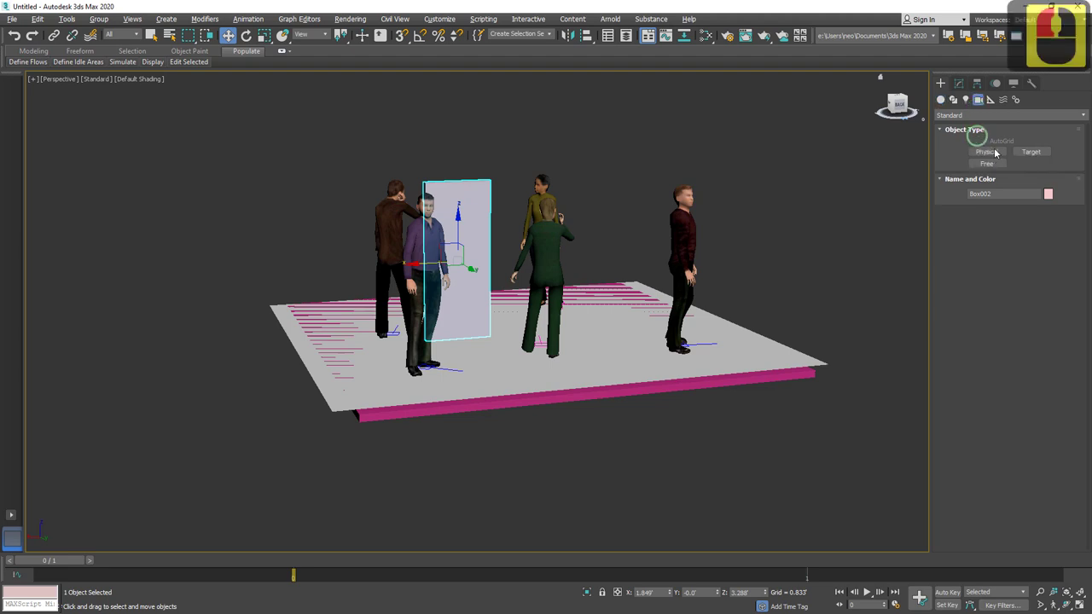
Choose the Standard camera family in the Create panel.
{"action": "left_click", "coordinate": [1008, 118]}
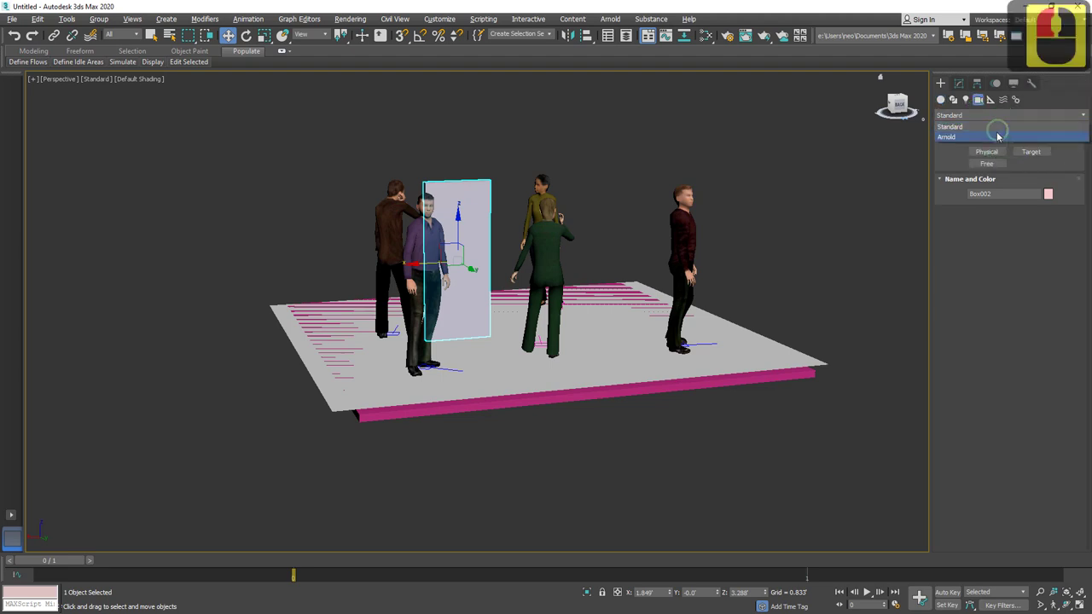
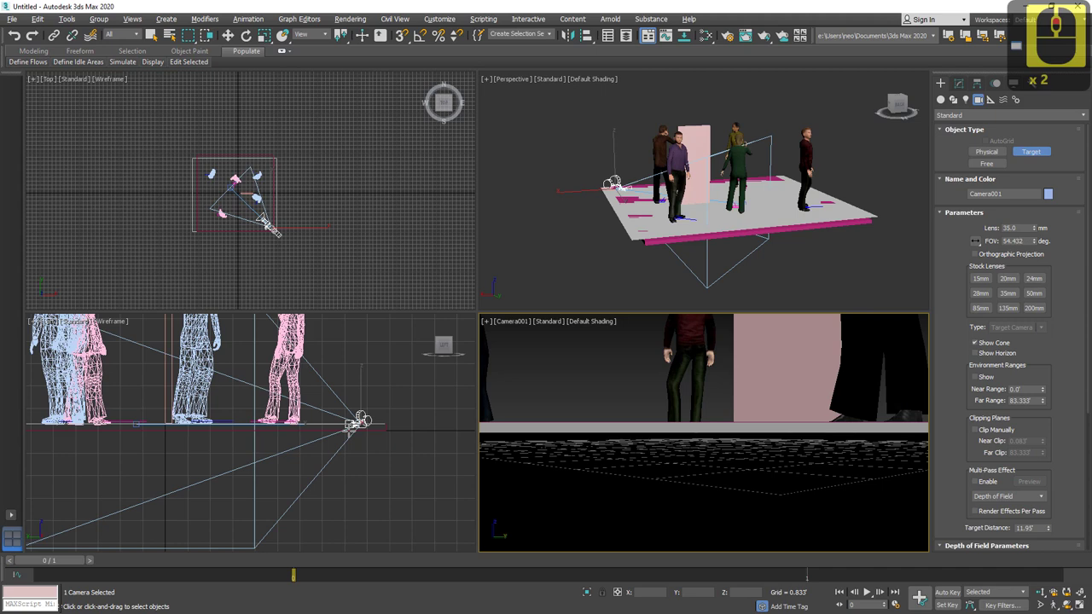
Shade the side view and walk Camera001 forward across the floor toward the figures.
{"action": "key", "text": "F3"}
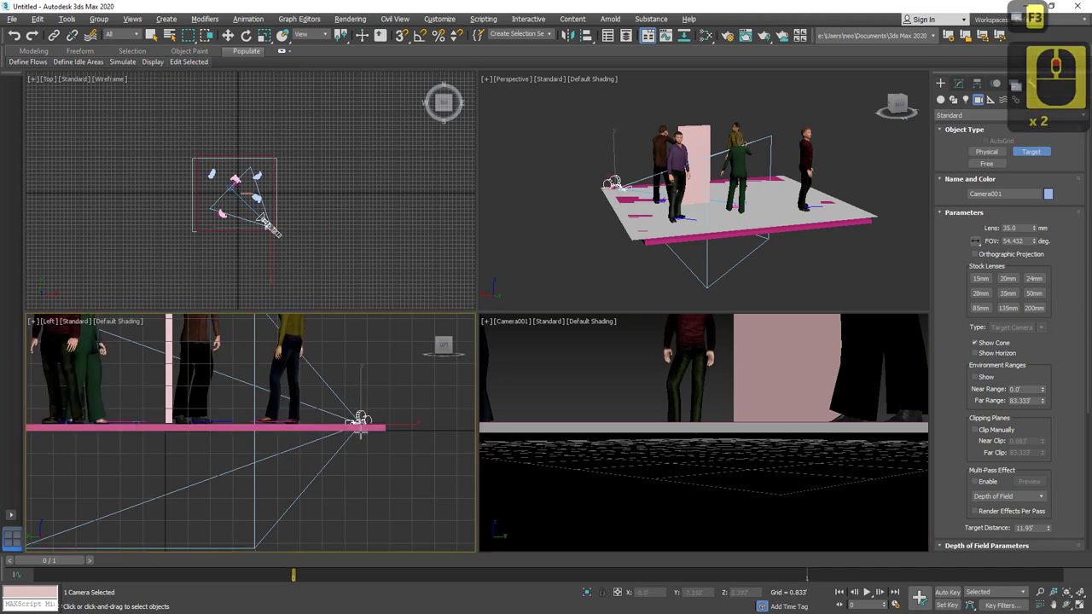
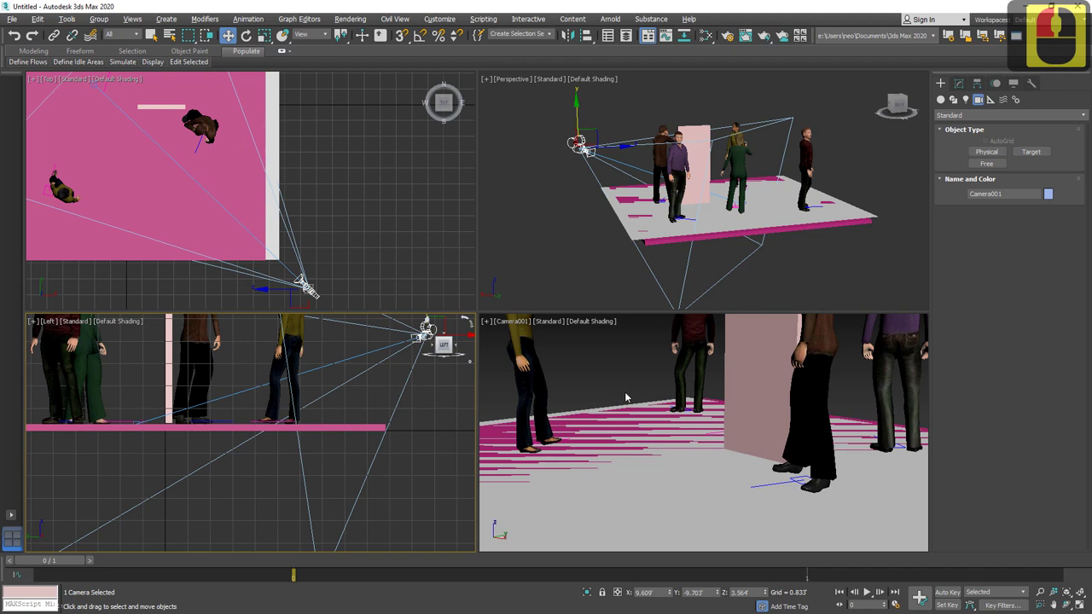
{"action": "left_click_drag", "start_coordinate": [626, 381], "coordinate": [631, 377]}
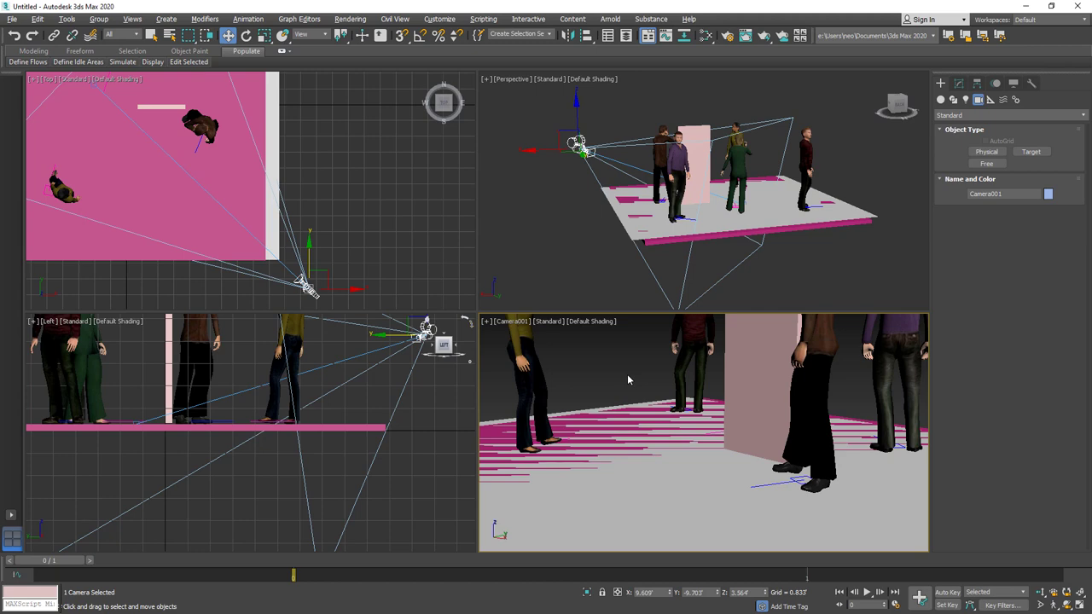
{"action": "scroll", "scroll_direction": "up", "scroll_amount": 3}
{"action": "scroll", "scroll_direction": "down", "scroll_amount": 3}
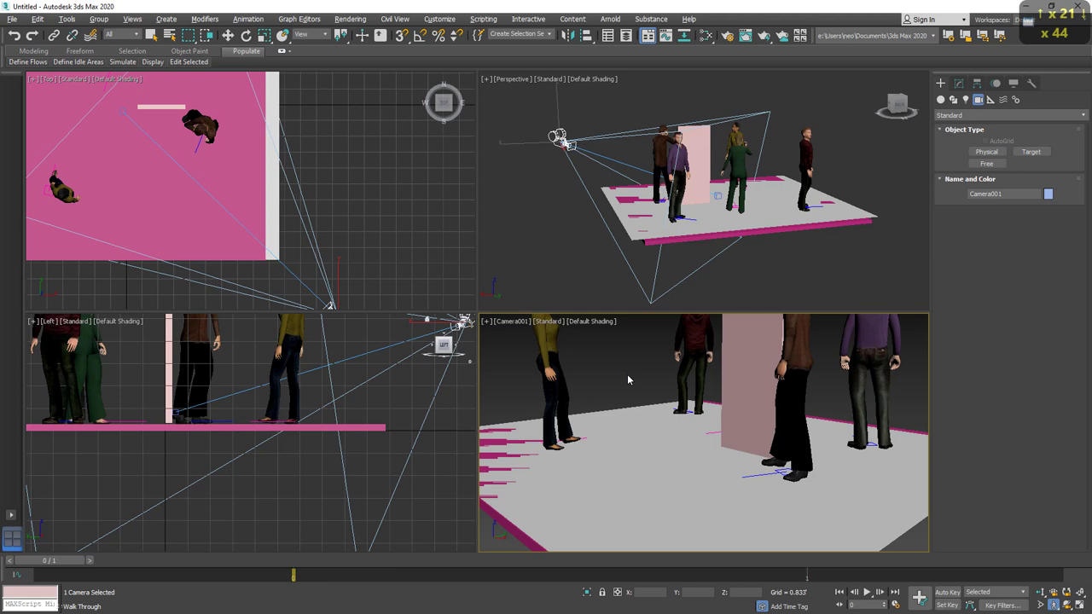
{"action": "key", "text": "Left"}
{"action": "key", "text": "Left"}
{"action": "key", "text": "Left"}
{"action": "key", "text": "Left"}
{"action": "key", "text": "Left"}
{"action": "key", "text": "Left"}
{"action": "key", "text": "Left"}
{"action": "key", "text": "Left"}
{"action": "key", "text": "Right"}
{"action": "key", "text": "Right"}
{"action": "key", "text": "Right"}
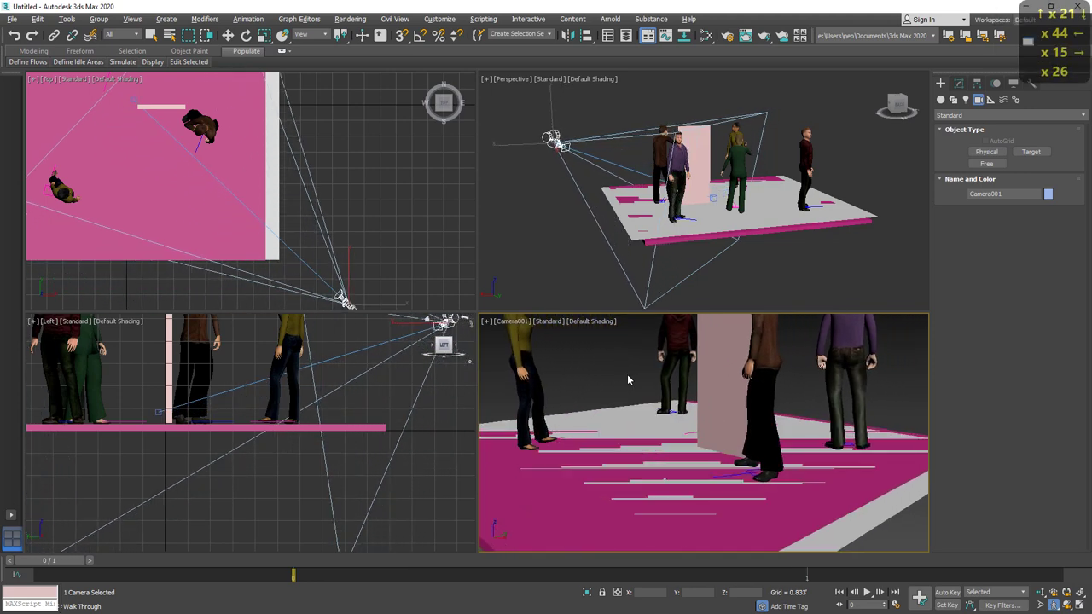
Move the camera closer, then back it away to frame the figures from the floor's opposite end.
{"action": "key", "text": "Up"}
{"action": "key", "text": "Up"}
{"action": "key", "text": "Up"}
{"action": "scroll", "scroll_direction": "up", "scroll_amount": 3}
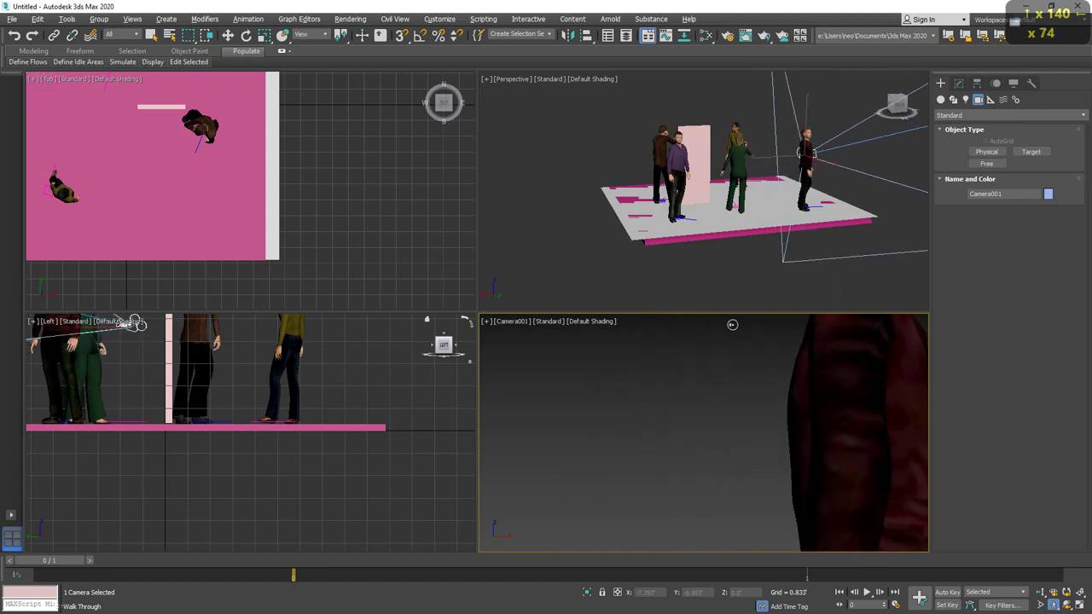
{"action": "key", "text": "Left"}
{"action": "key", "text": "Left"}
{"action": "key", "text": "Left"}
{"action": "key", "text": "Down"}
{"action": "key", "text": "Down"}
{"action": "key", "text": "Down"}
{"action": "key", "text": "Left"}
{"action": "key", "text": "Left"}
{"action": "key", "text": "Left"}
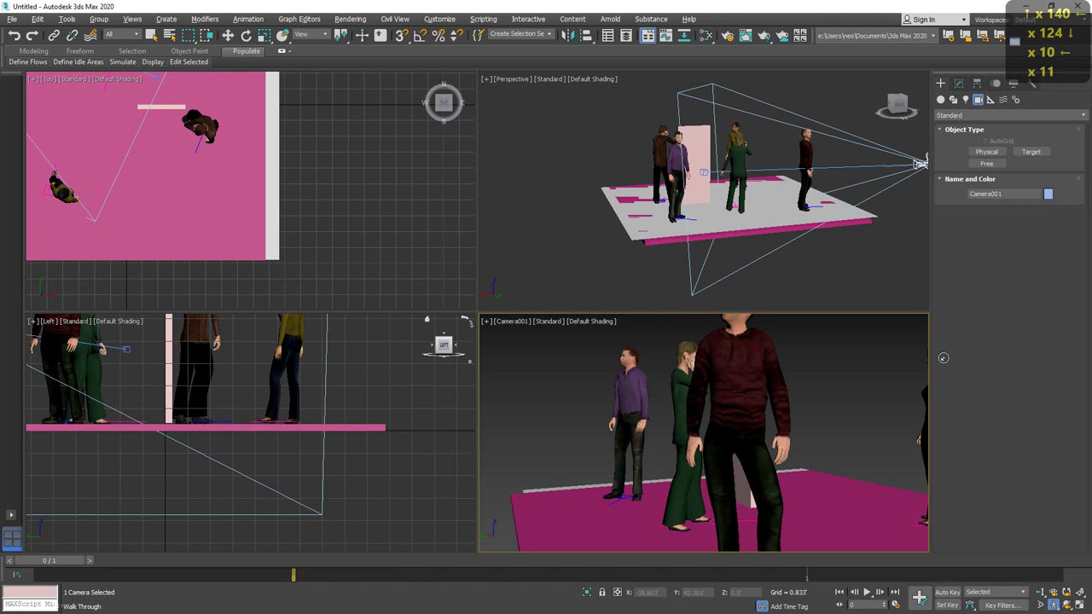
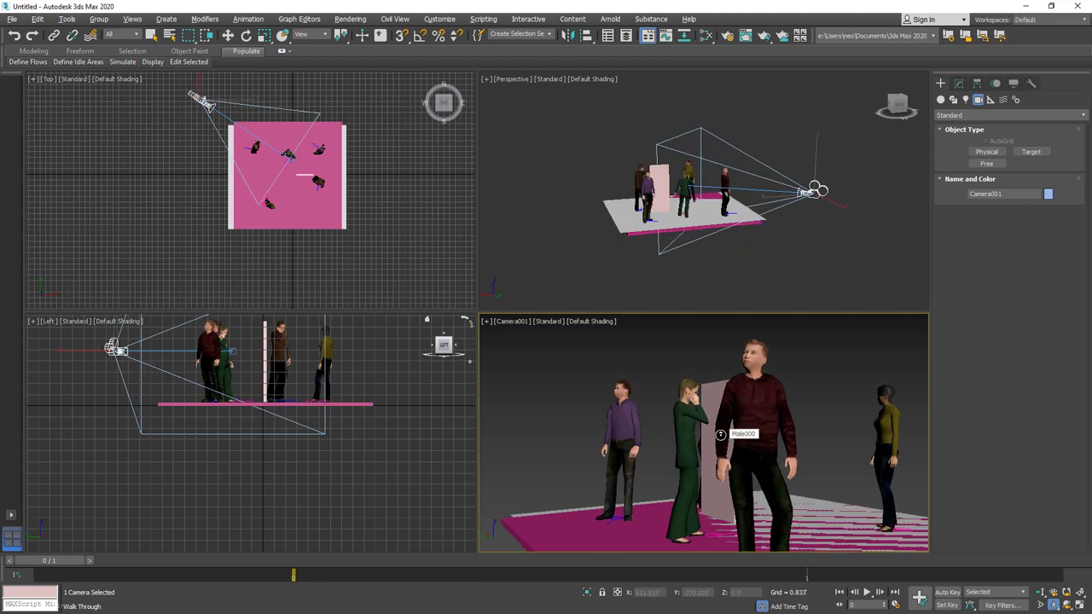
Walk Camera001 around to view the figures from another side.
{"action": "scroll", "scroll_direction": "up", "scroll_amount": 3}
{"action": "key", "text": "Up"}
{"action": "key", "text": "Up"}
{"action": "key", "text": "Down"}
{"action": "key", "text": "Down"}
{"action": "key", "text": "Down"}
{"action": "key", "text": "Left"}
{"action": "key", "text": "Left"}
{"action": "key", "text": "Left"}
{"action": "key", "text": "Right"}
{"action": "key", "text": "Right"}
{"action": "key", "text": "Right"}
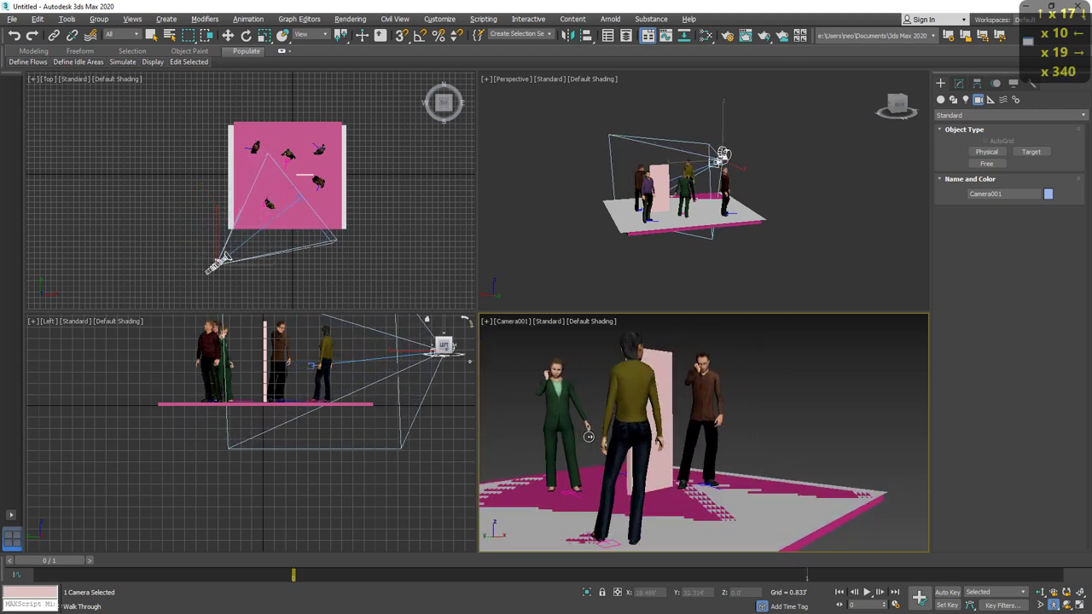
Raise the camera at the floor's edge, closer in, looking down past the woman in mustard.
{"action": "key", "text": "Up"}
{"action": "key", "text": "shift+Up"}
{"action": "scroll", "scroll_direction": "up", "scroll_amount": 3}
{"action": "scroll", "scroll_direction": "down", "scroll_amount": 3}
{"action": "scroll", "scroll_direction": "down", "scroll_amount": 3}
{"action": "scroll", "scroll_direction": "up", "scroll_amount": 3}
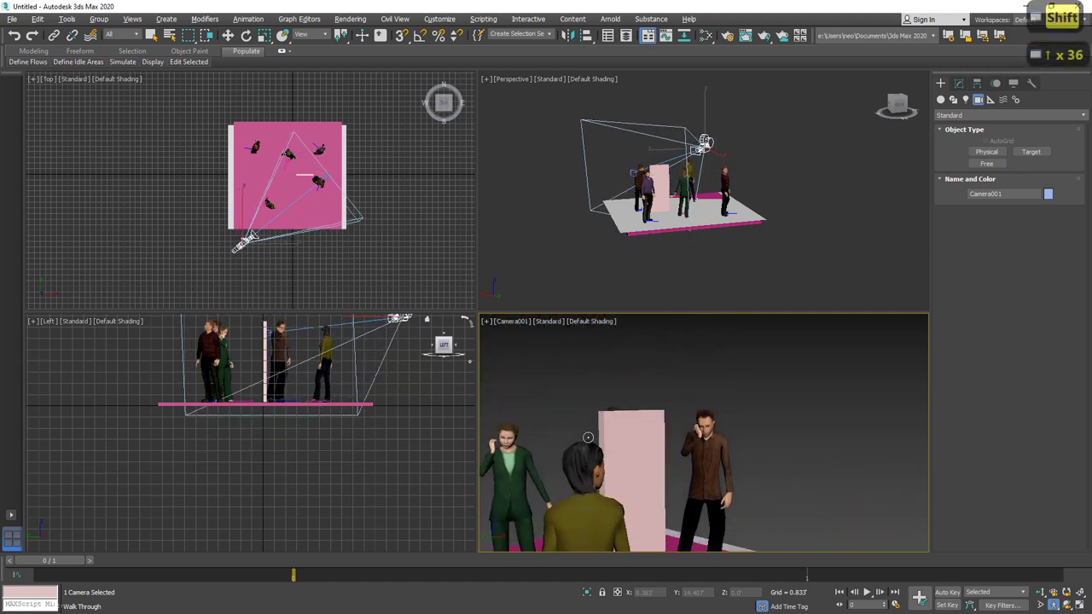
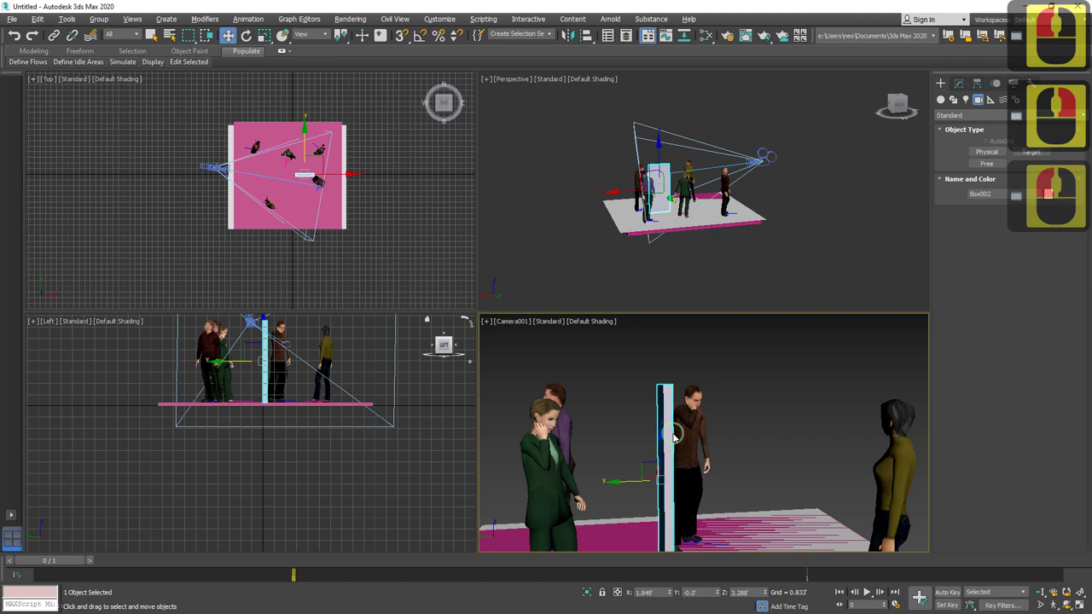
Delete the upright panel and reframe Camera001 to take in more of the figures.
{"action": "key", "text": "Delete"}
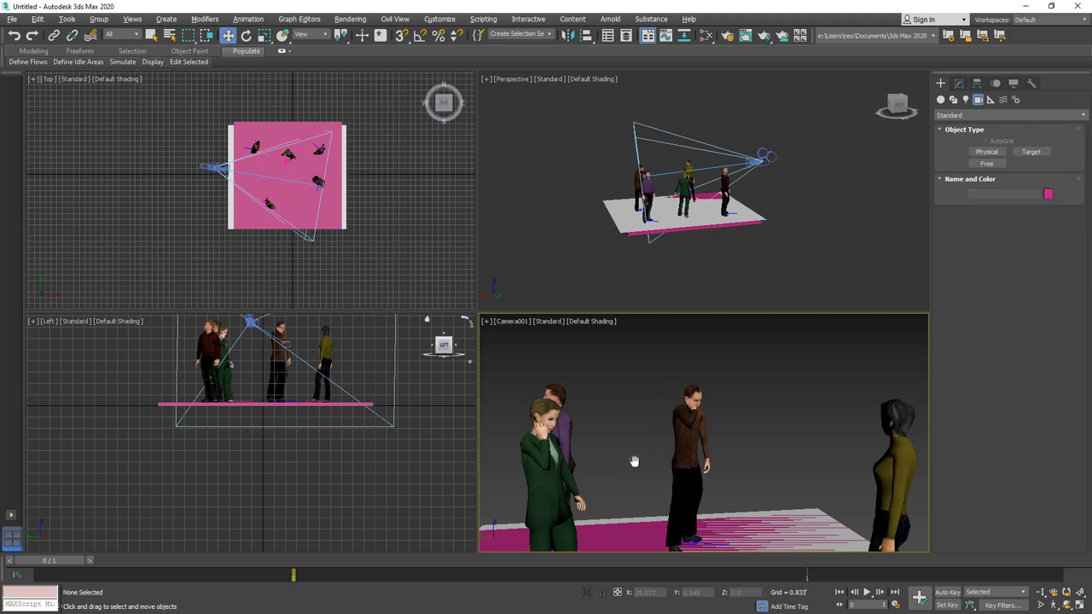
{"action": "middle_click", "coordinate": [665, 415]}
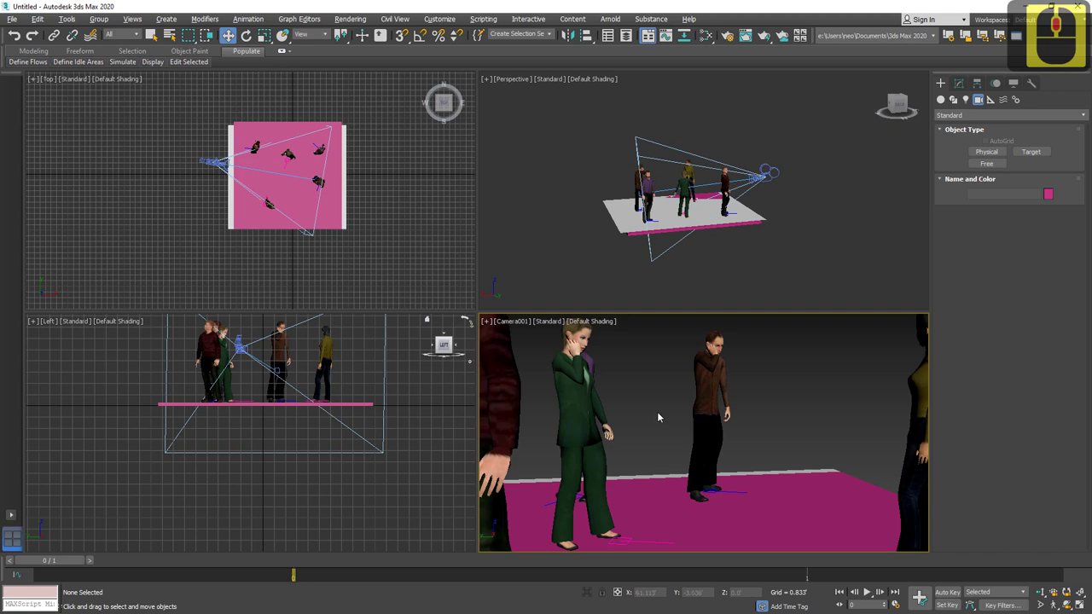
{"action": "left_click_drag", "start_coordinate": [656, 419], "coordinate": [657, 420]}
{"action": "scroll", "scroll_direction": "down", "scroll_amount": 3}
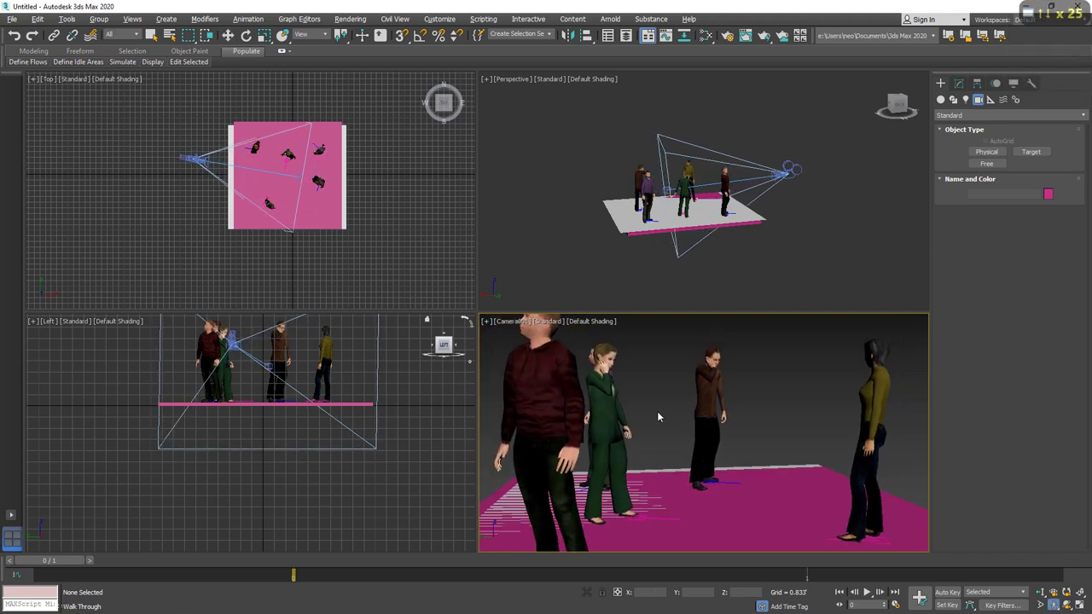
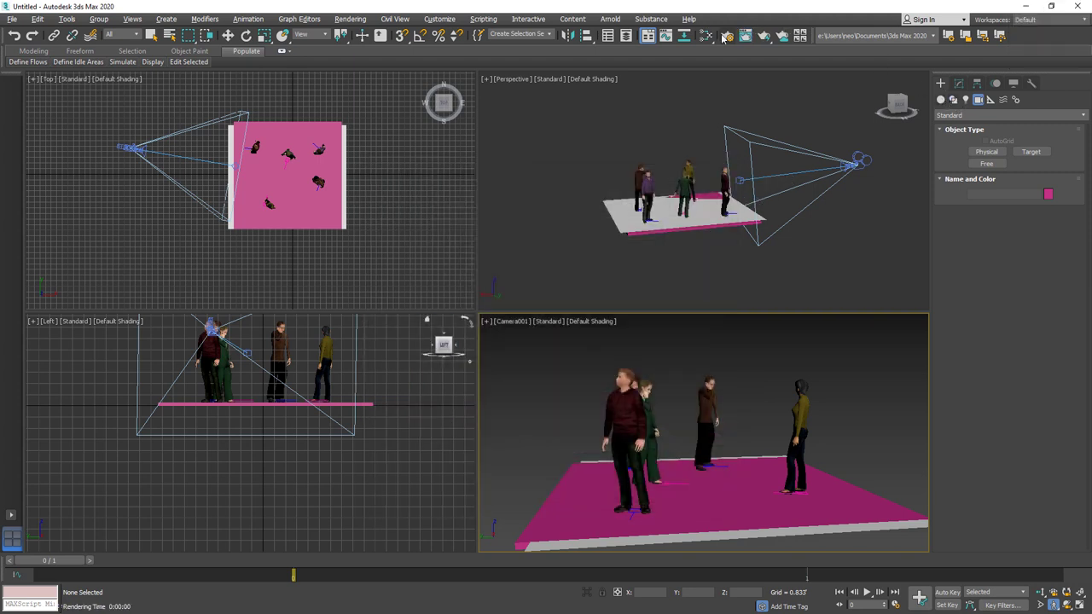
Switch the renderer from Scanline to Arnold in Render Setup and move the window aside.
{"action": "left_click_drag", "start_coordinate": [891, 432], "coordinate": [907, 155]}
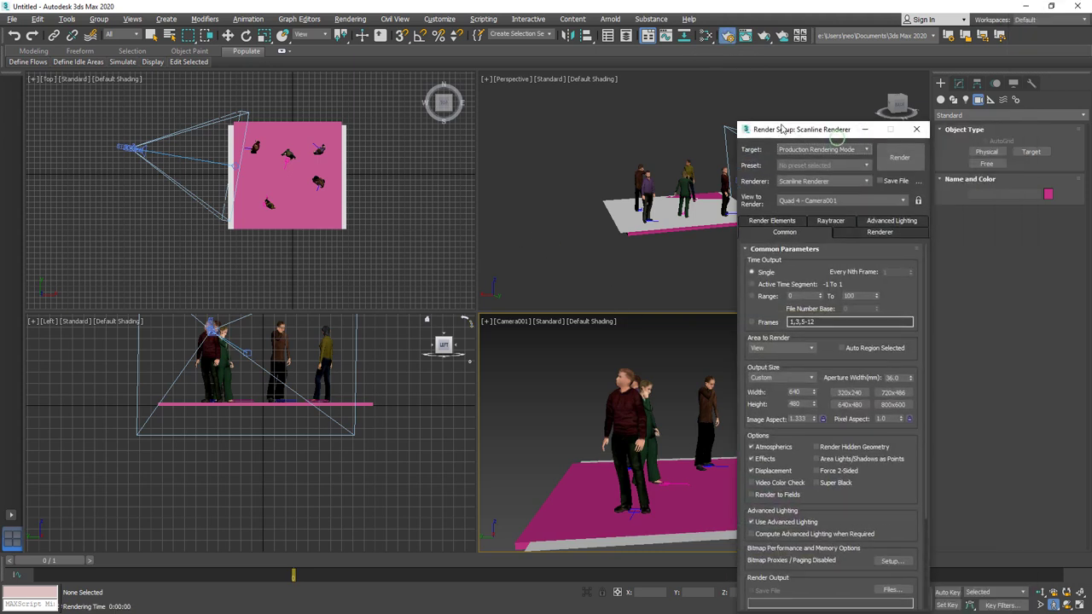
{"action": "left_click_drag", "start_coordinate": [784, 134], "coordinate": [785, 168]}
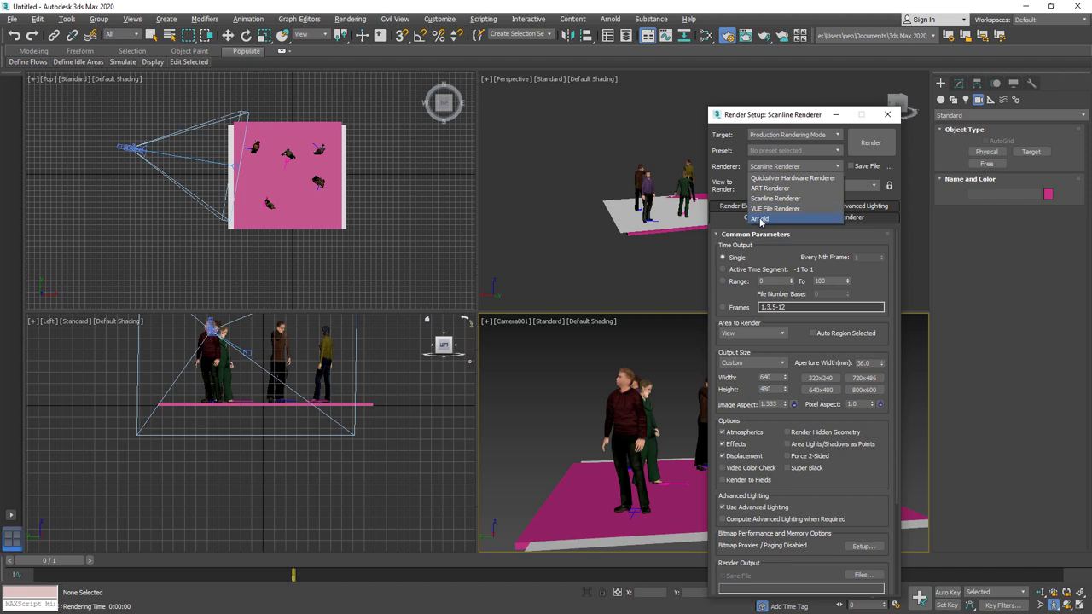
{"action": "left_click_drag", "start_coordinate": [764, 221], "coordinate": [808, 251]}
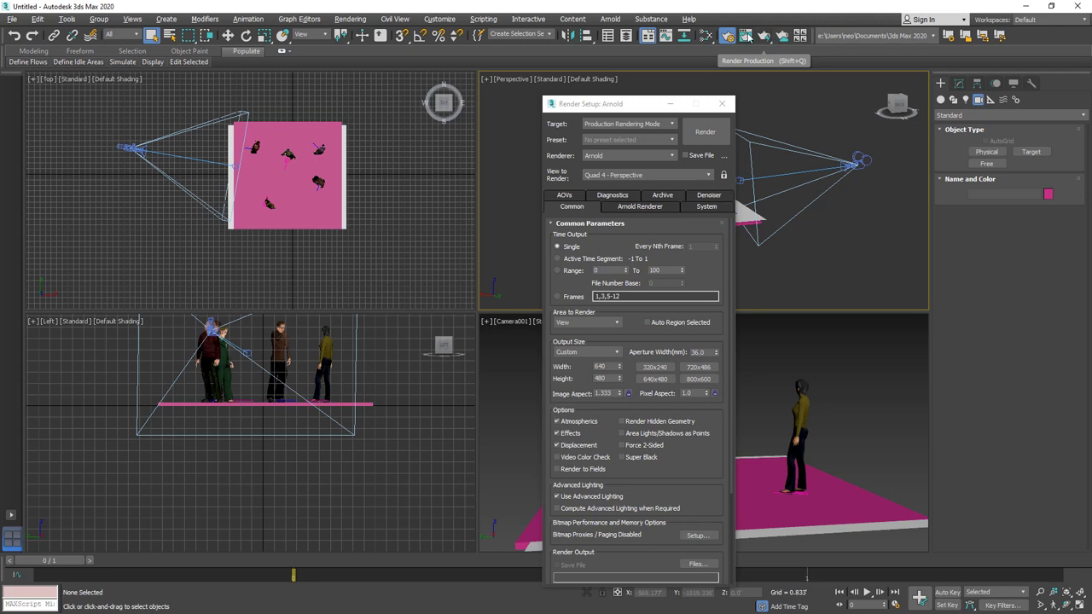
Render the perspective view with Arnold, then close the rendered frame window.
{"action": "left_click", "coordinate": [750, 36]}
{"action": "left_click", "coordinate": [667, 328]}
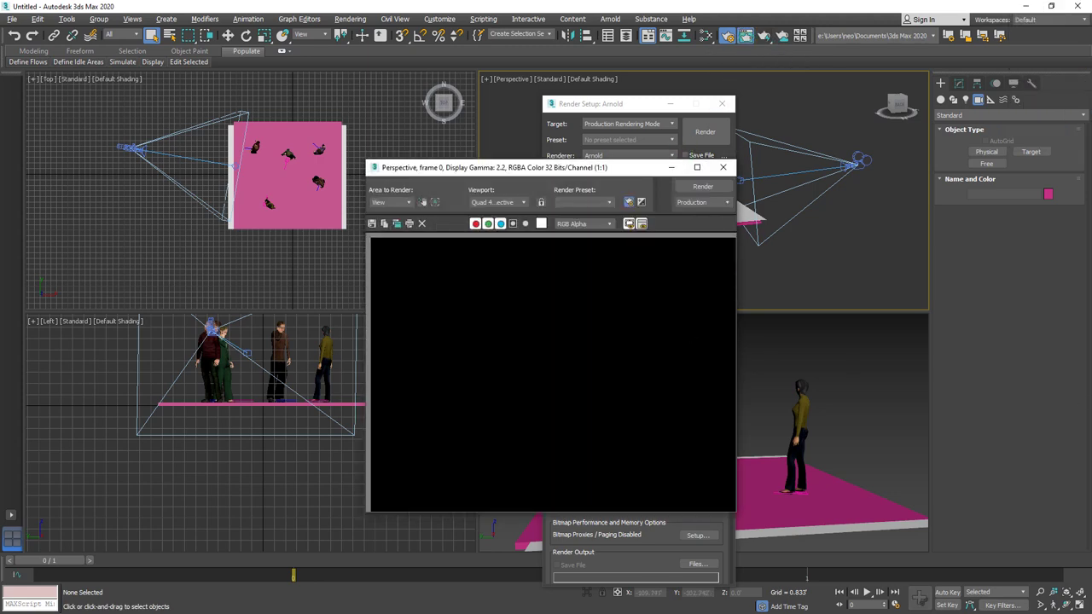
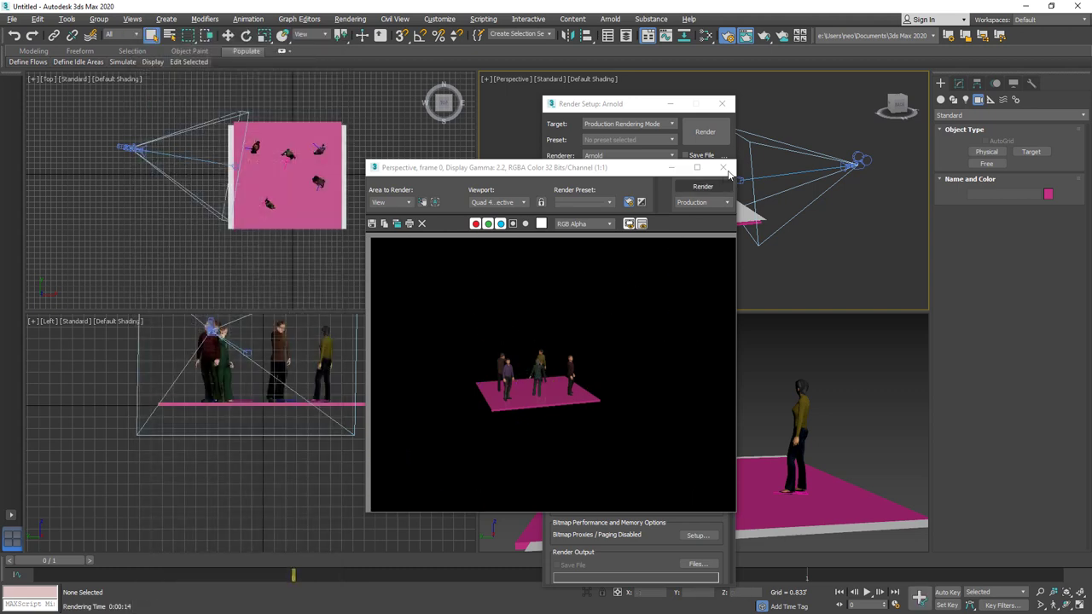
{"action": "left_click", "coordinate": [726, 156]}
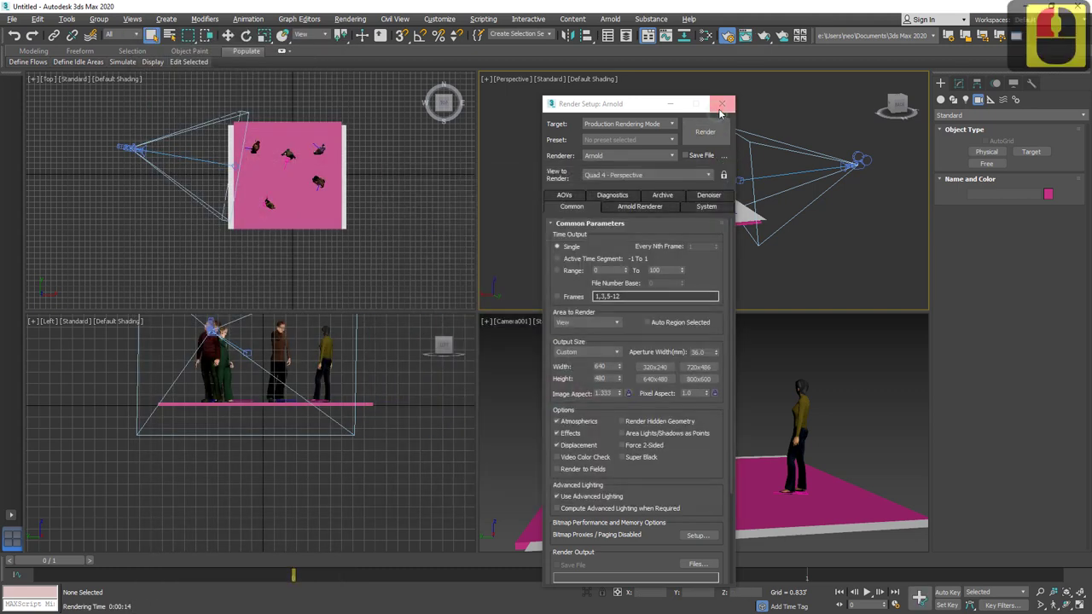
Close Render Setup and bring up the light-family list (Photometric, Standard, Arnold).
{"action": "left_click", "coordinate": [779, 368]}
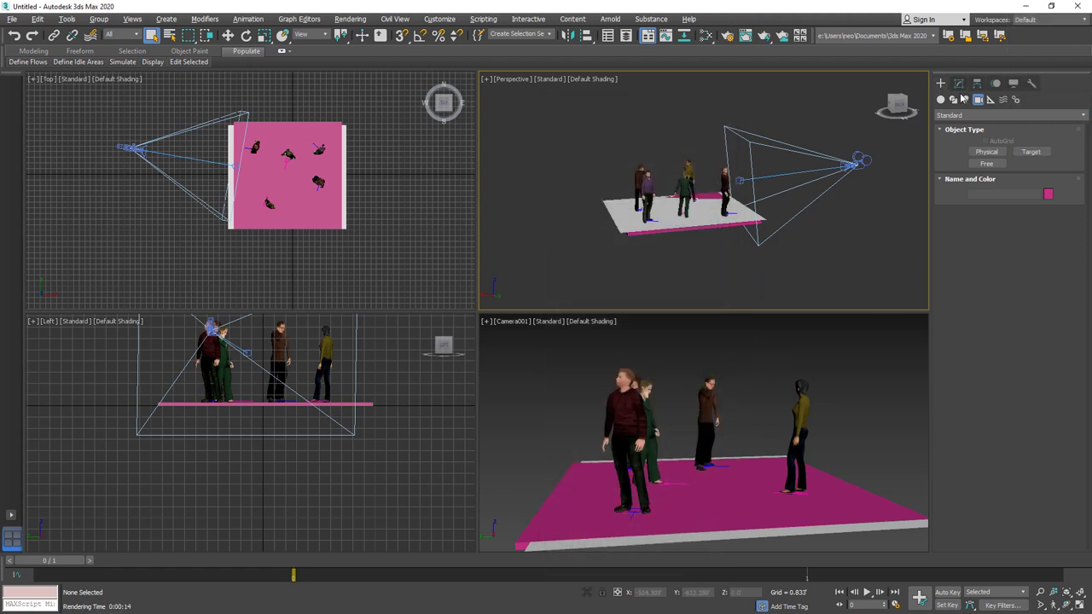
{"action": "left_click", "coordinate": [967, 99]}
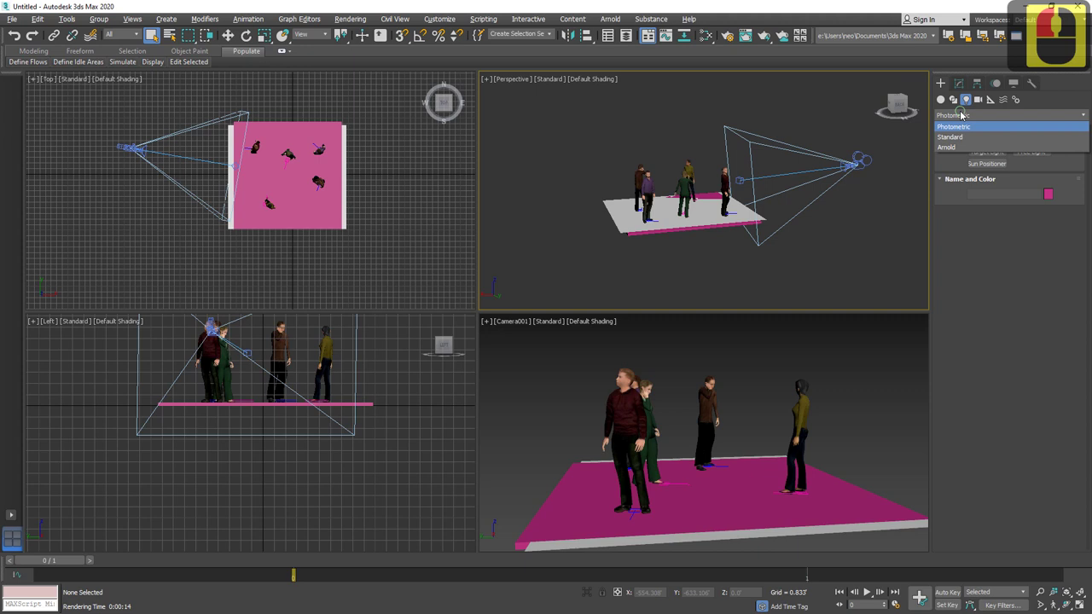
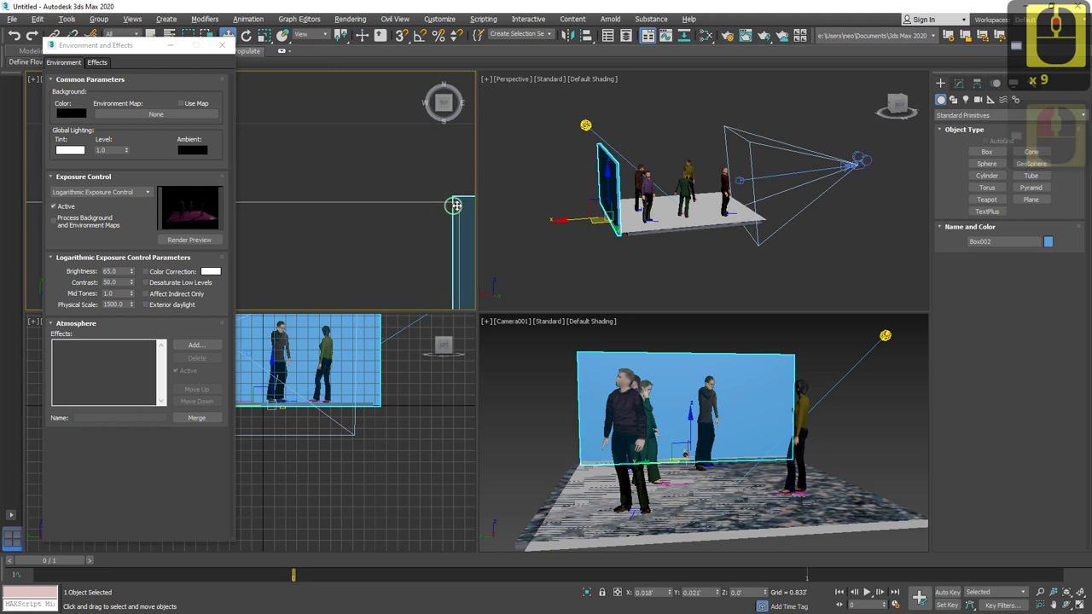
Enable 2.5D snapping with Vertex checked in Grid and Snap Settings, framed on the wall.
{"action": "middle_click", "coordinate": [369, 94]}
{"action": "left_click", "coordinate": [369, 95]}
{"action": "left_click", "coordinate": [411, 42]}
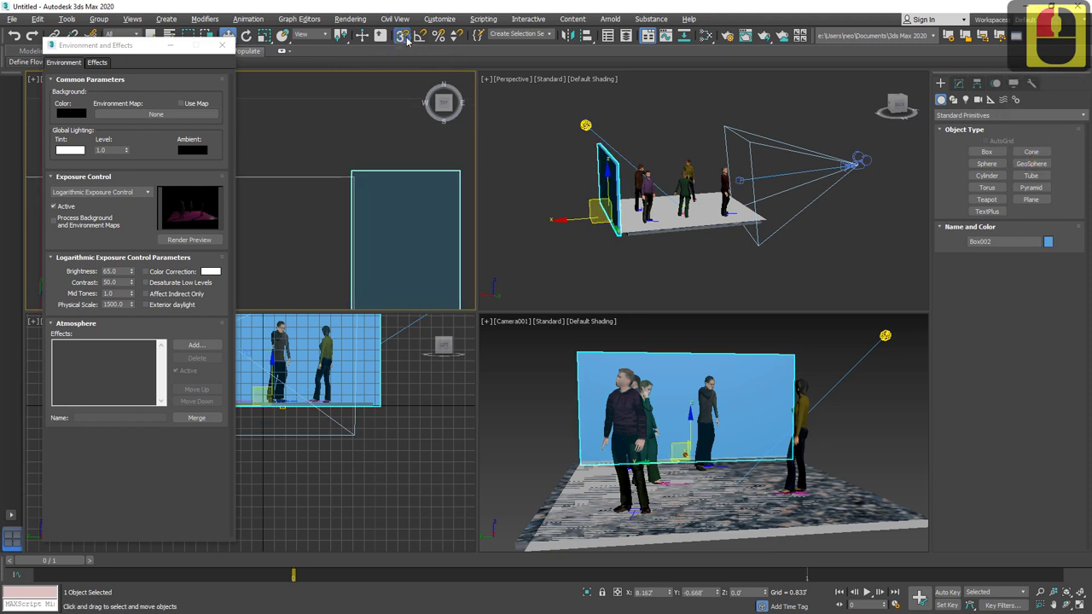
{"action": "left_click", "coordinate": [352, 184]}
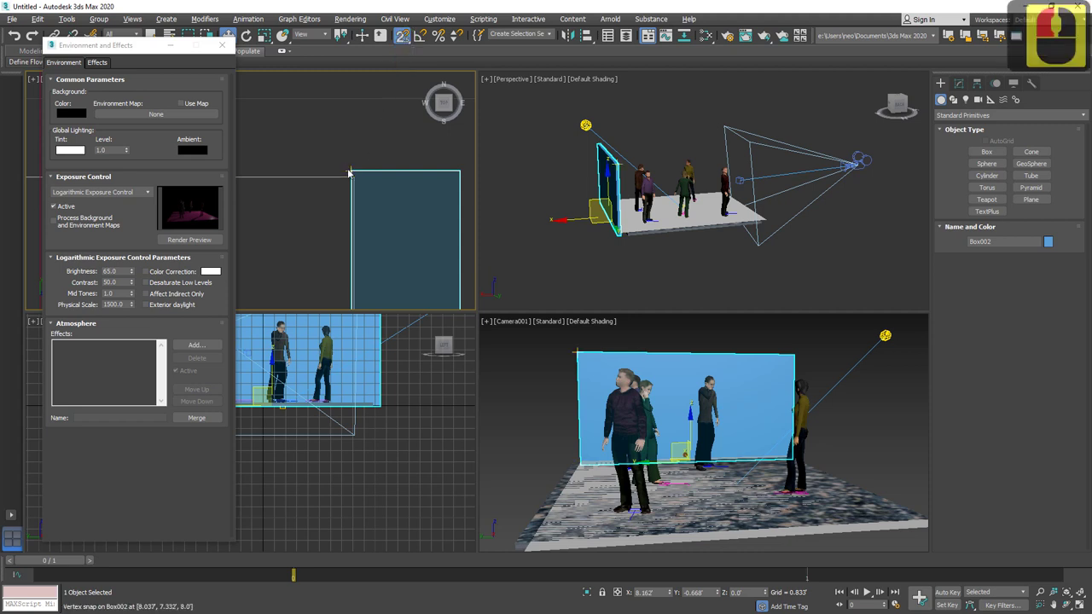
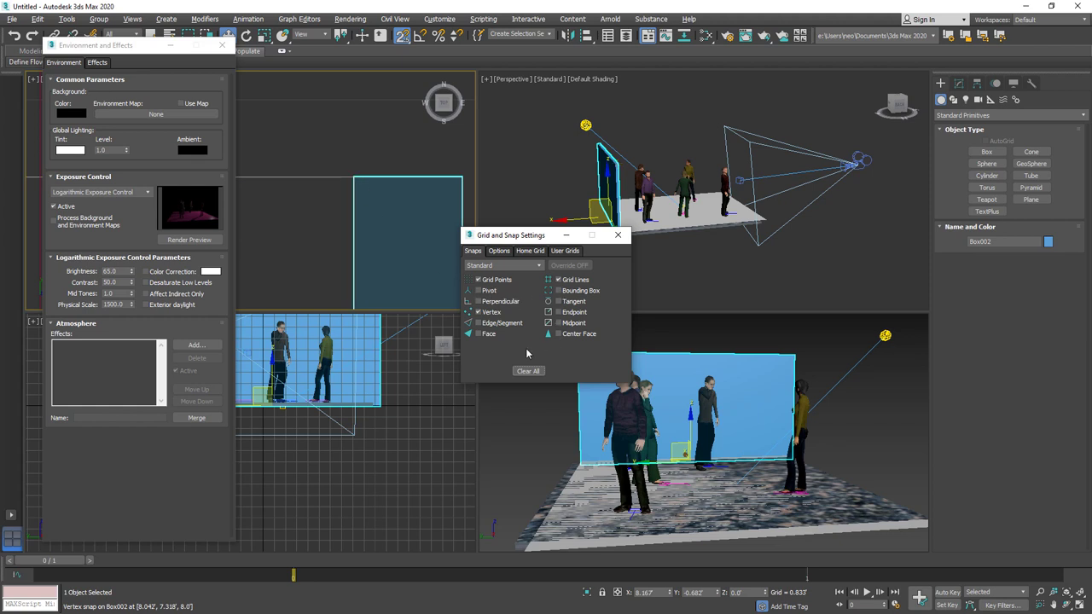
{"action": "left_click", "coordinate": [445, 234]}
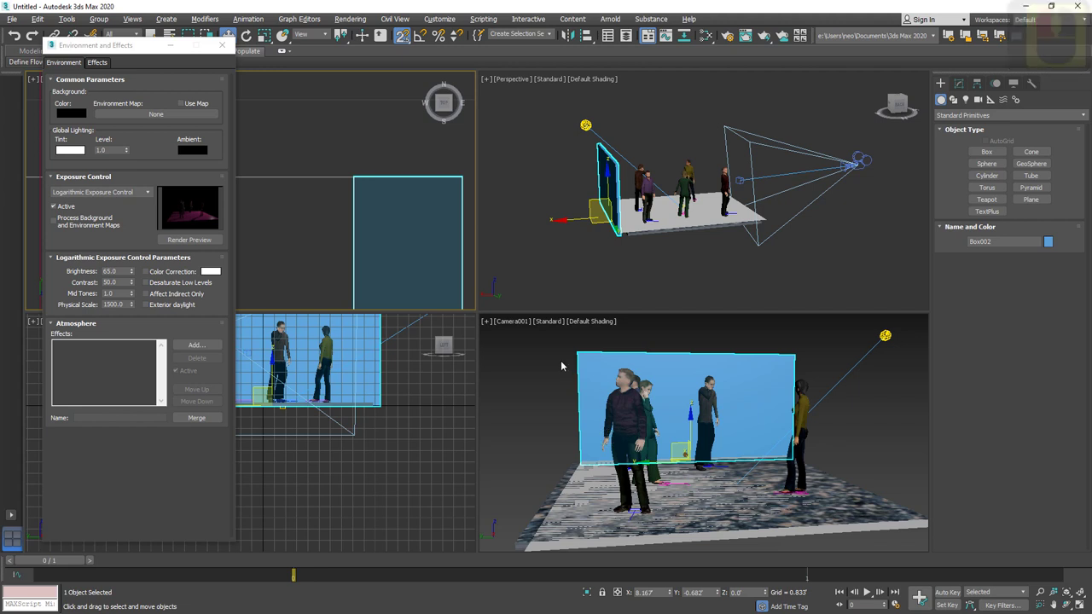
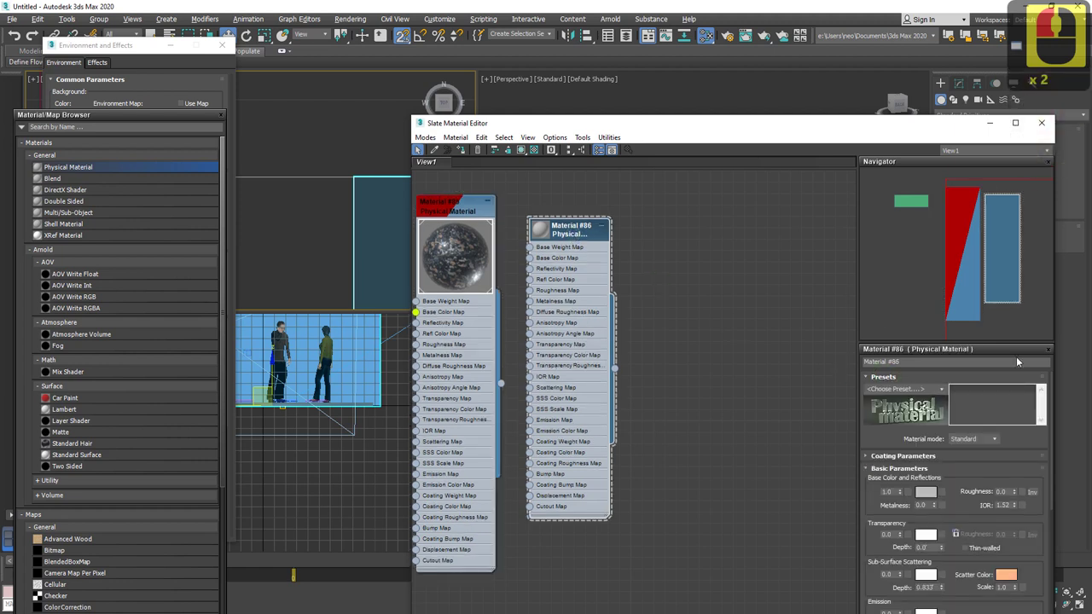
Give the Physical Material the Satin Paint preset with a pale beige base colour and assign it to the wall.
{"action": "left_click", "coordinate": [949, 393]}
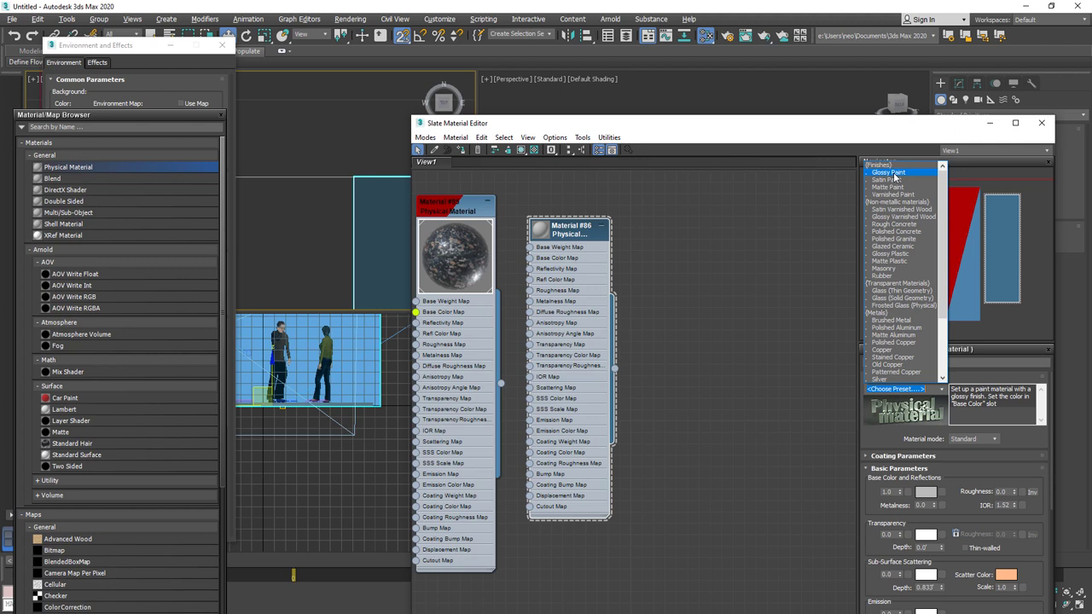
{"action": "left_click", "coordinate": [896, 181]}
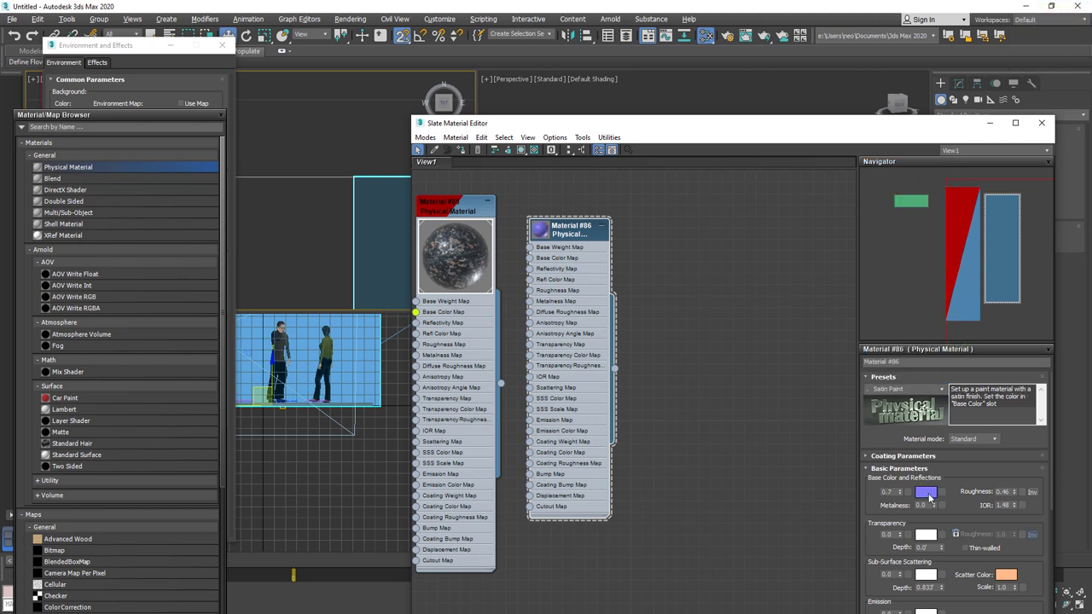
{"action": "double_click", "coordinate": [929, 492]}
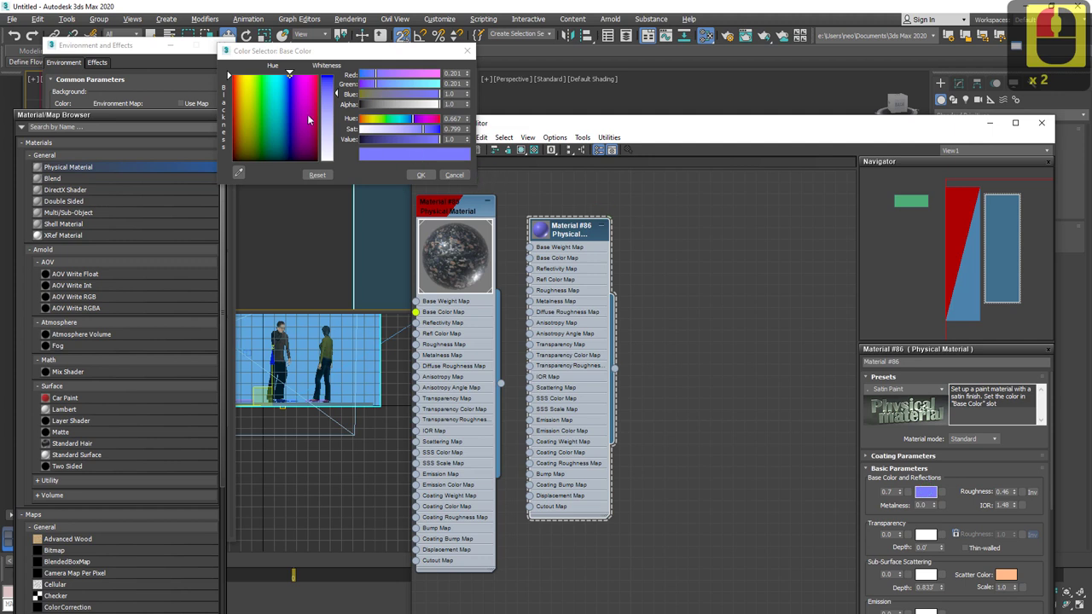
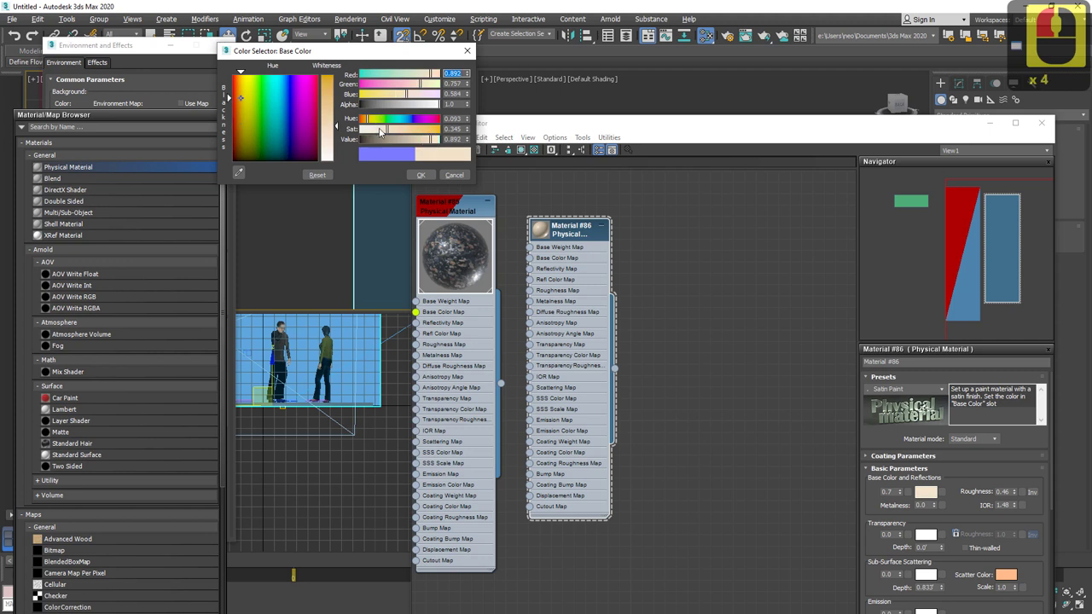
{"action": "left_click", "coordinate": [469, 153]}
{"action": "left_click", "coordinate": [469, 152]}
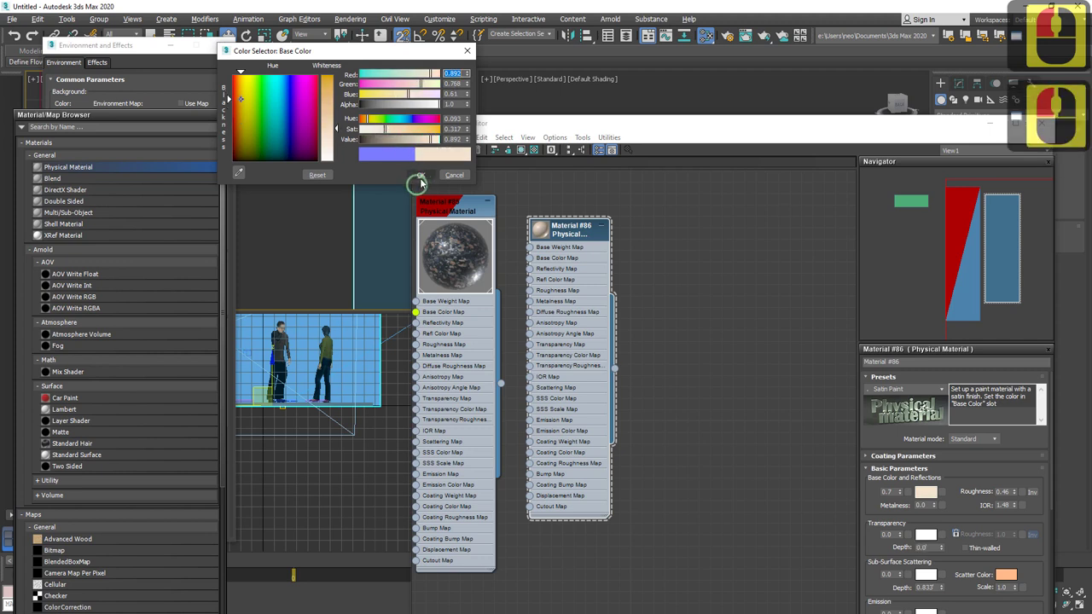
{"action": "double_click", "coordinate": [469, 153]}
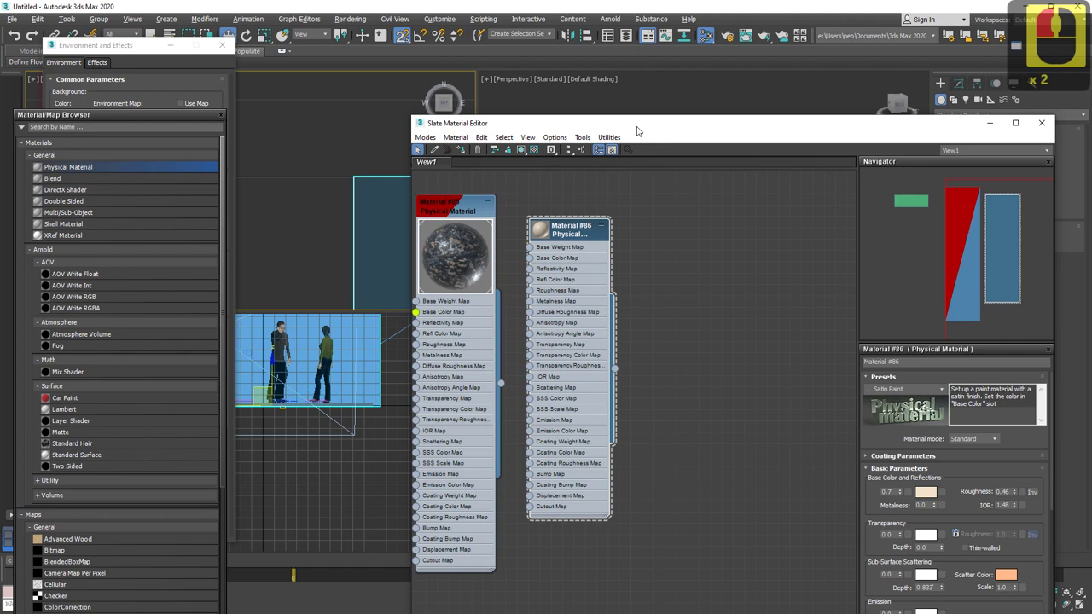
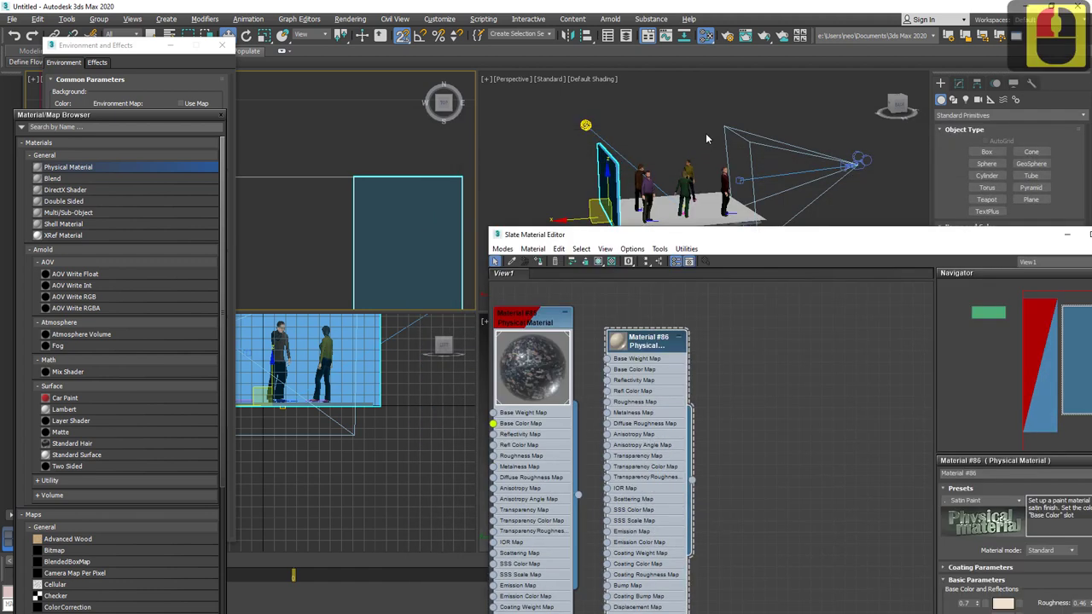
{"action": "left_click", "coordinate": [641, 124]}
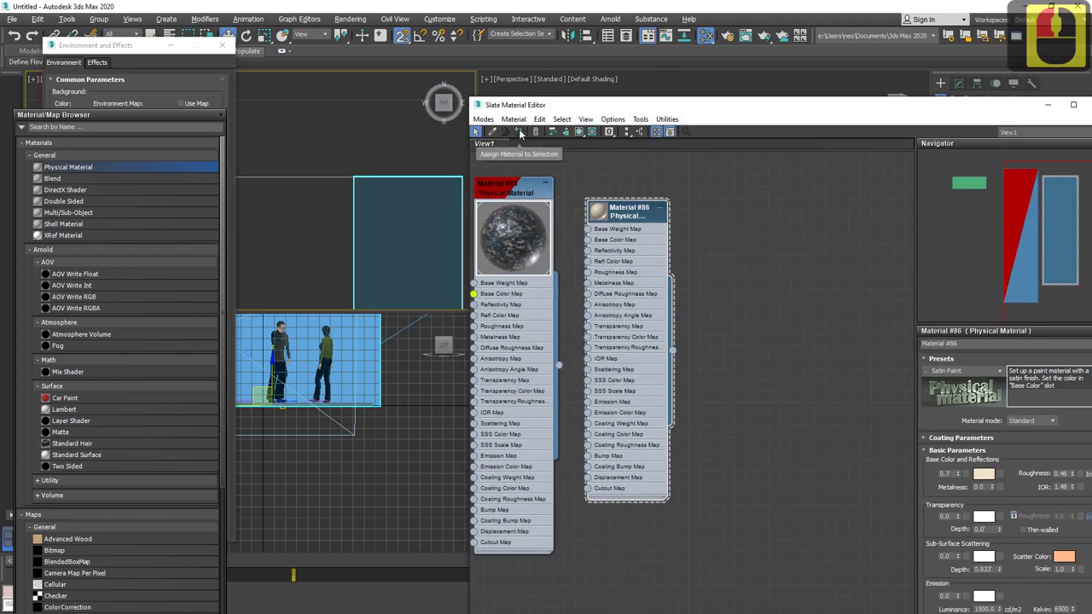
{"action": "left_click", "coordinate": [524, 132]}
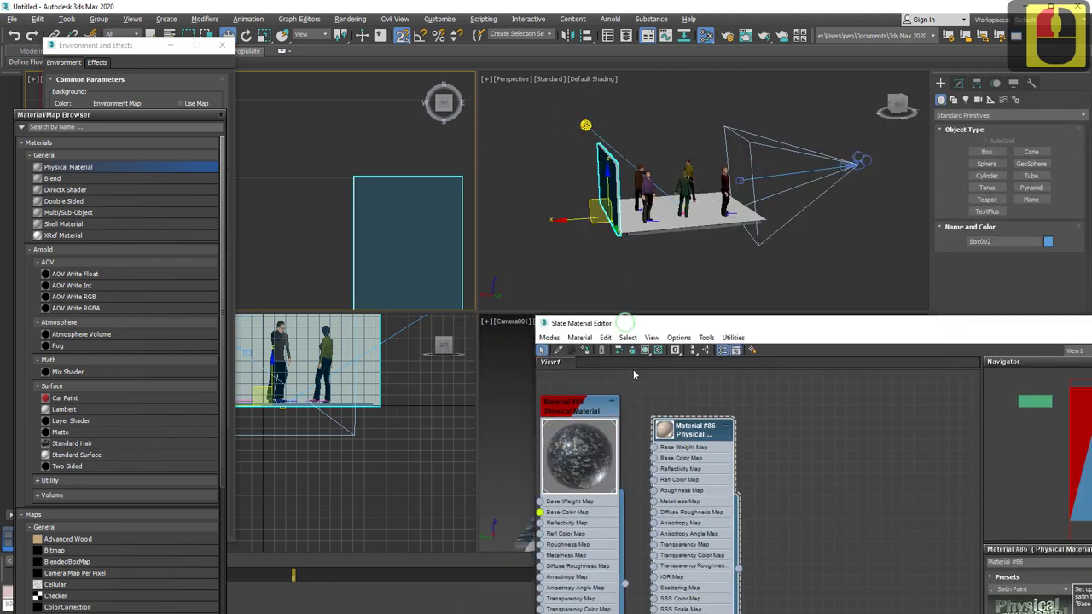
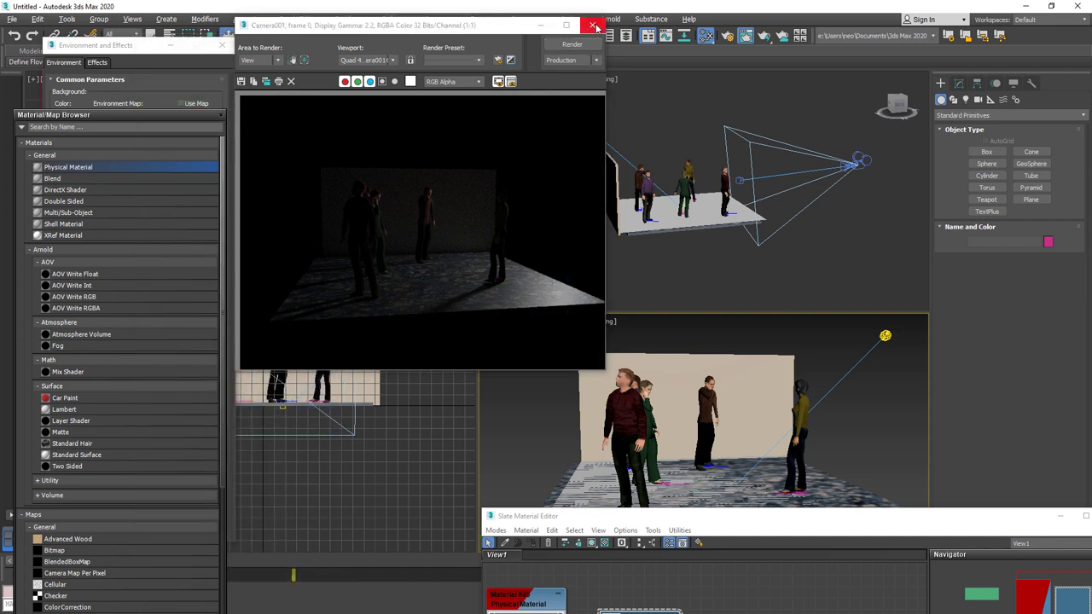
{"action": "left_click", "coordinate": [606, 56]}
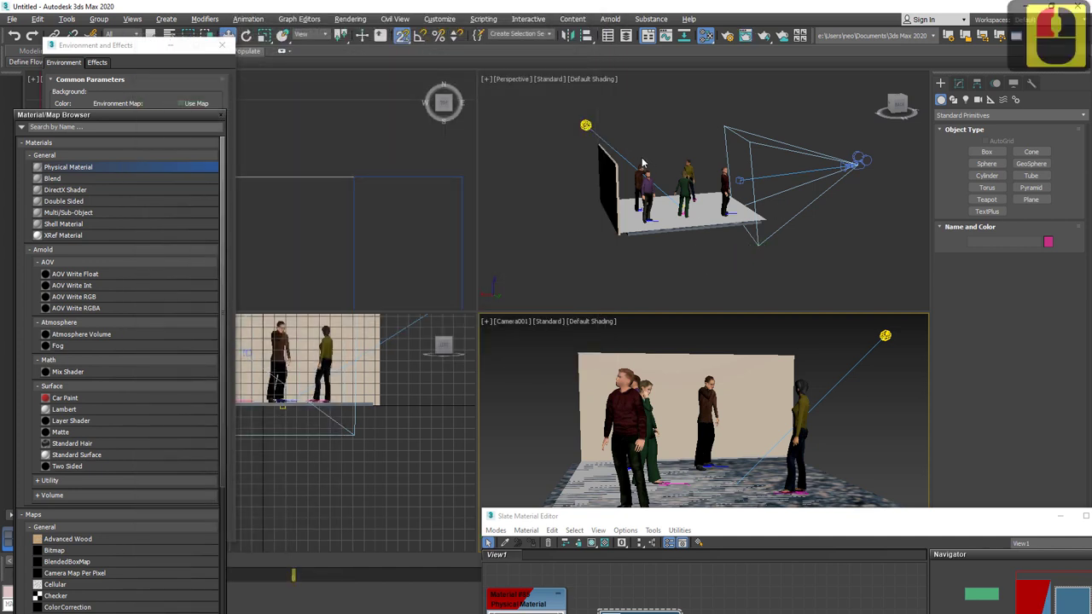
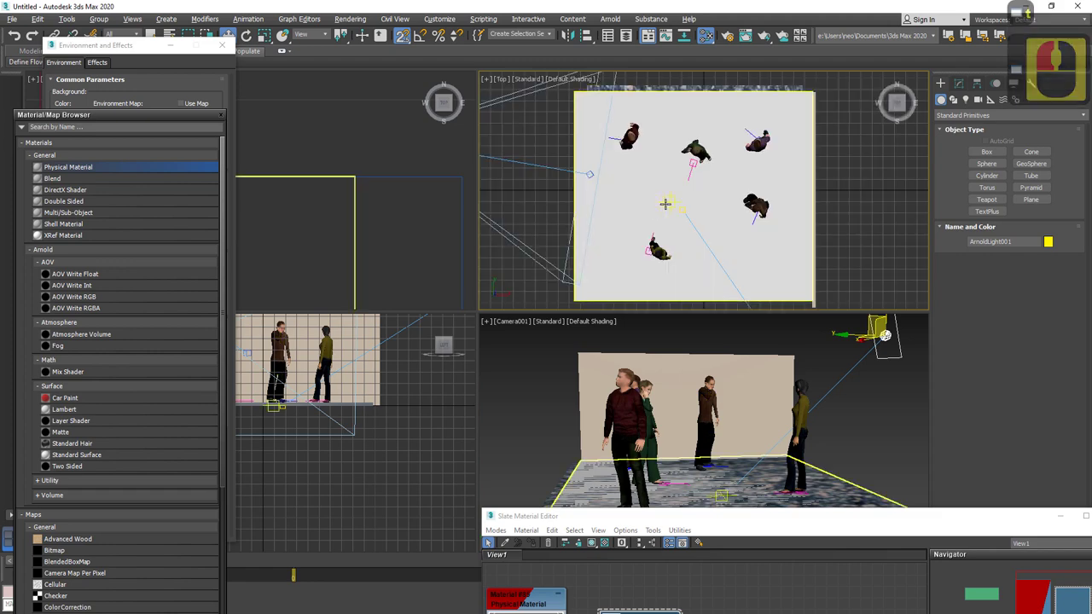
Select the light in the Top view for cloning and frame both lights in the side view.
{"action": "scroll", "scroll_direction": "down", "scroll_amount": 3}
{"action": "scroll", "scroll_direction": "up", "scroll_amount": 3}
{"action": "scroll", "scroll_direction": "down", "scroll_amount": 3}
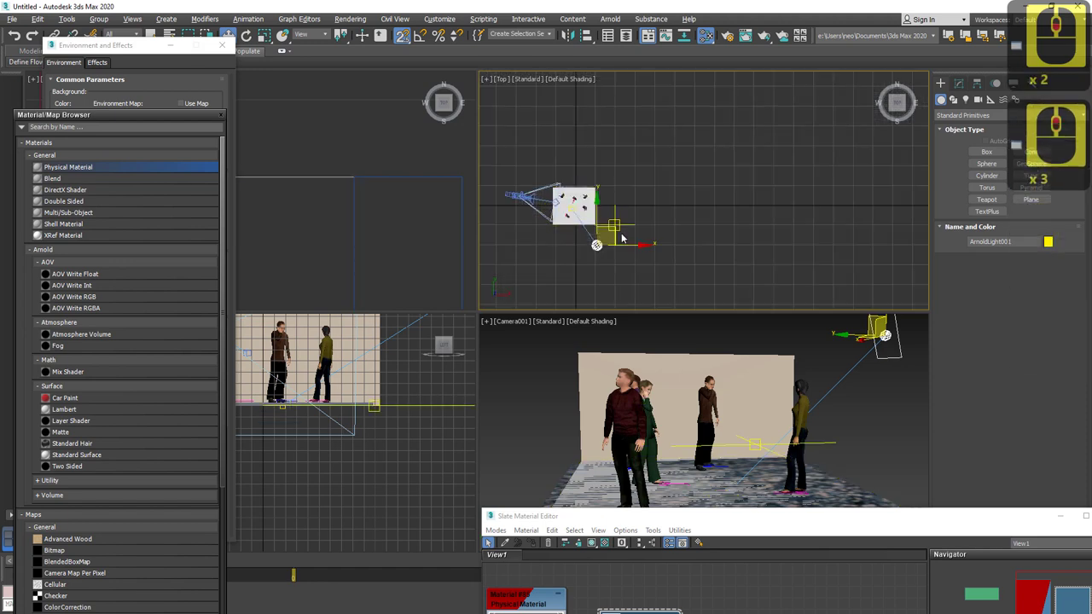
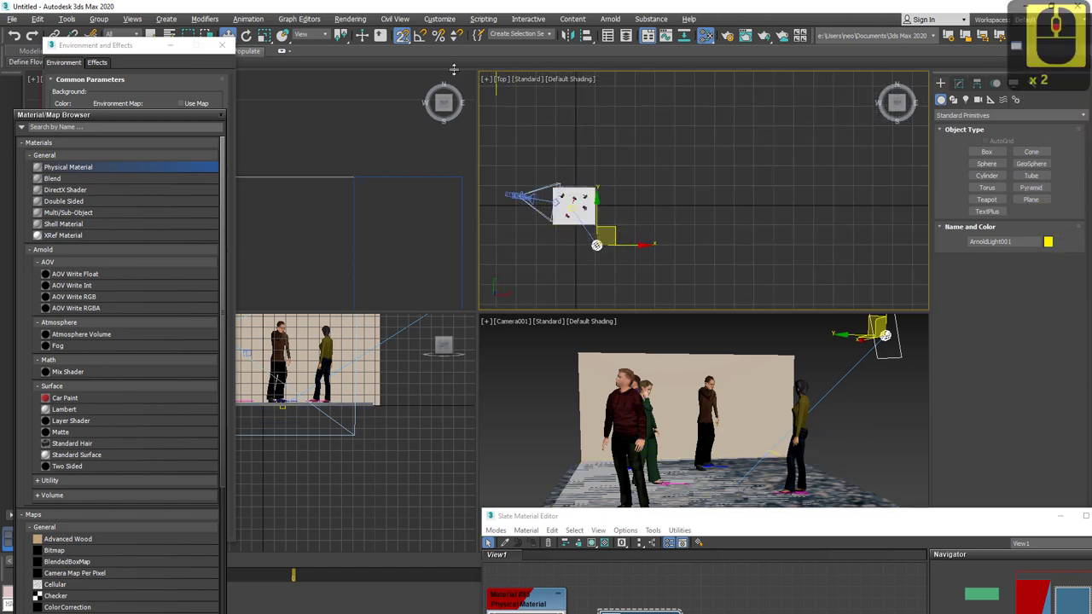
{"action": "left_click", "coordinate": [410, 42]}
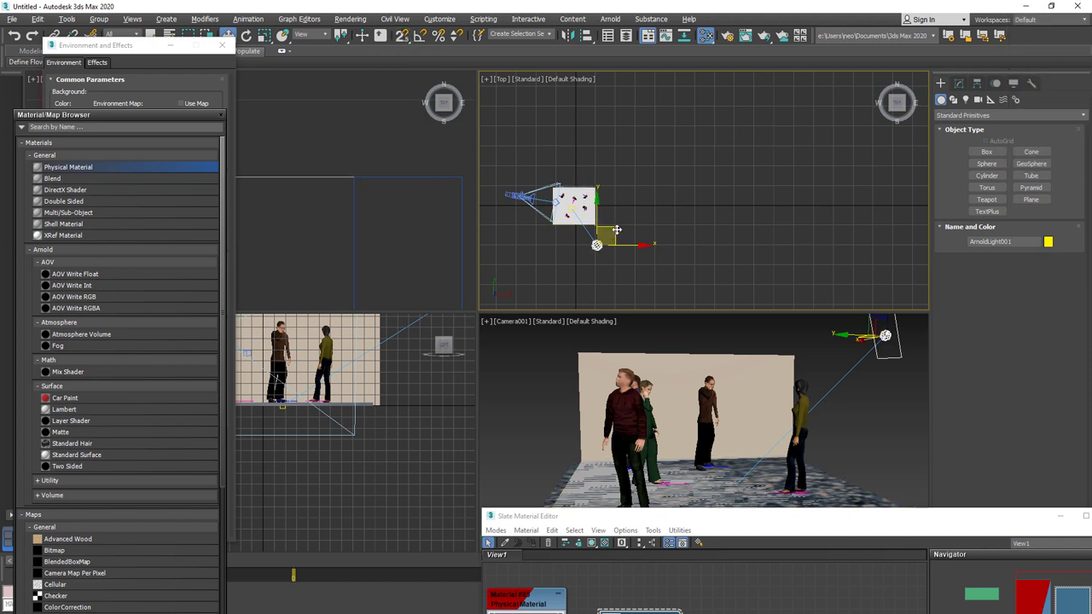
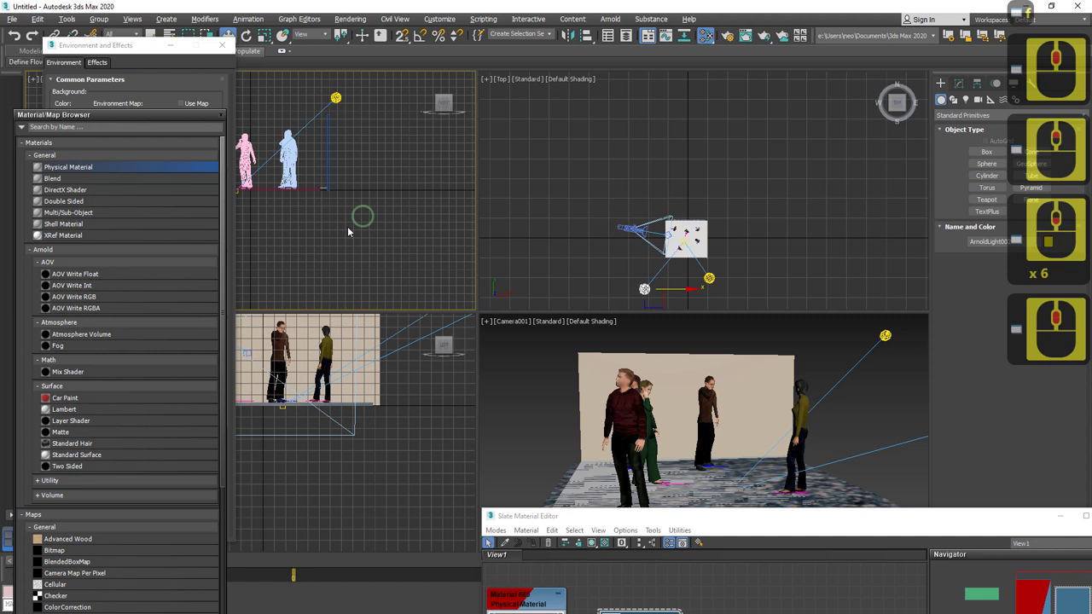
{"action": "middle_click", "coordinate": [377, 271]}
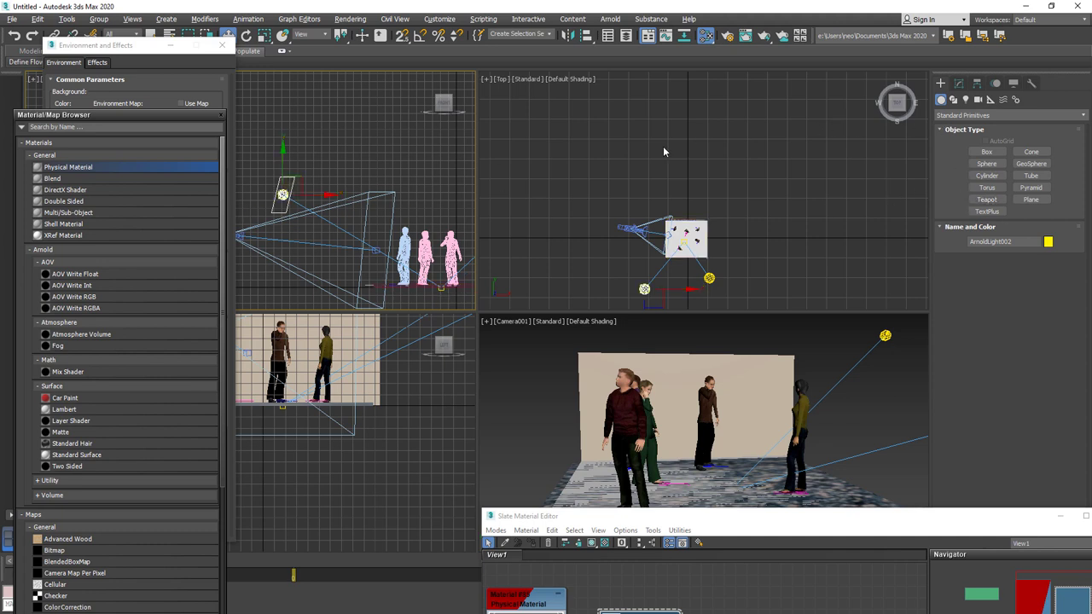
Move the new light's target among the figures, set the camera view to High Quality and render.
{"action": "left_click", "coordinate": [957, 92]}
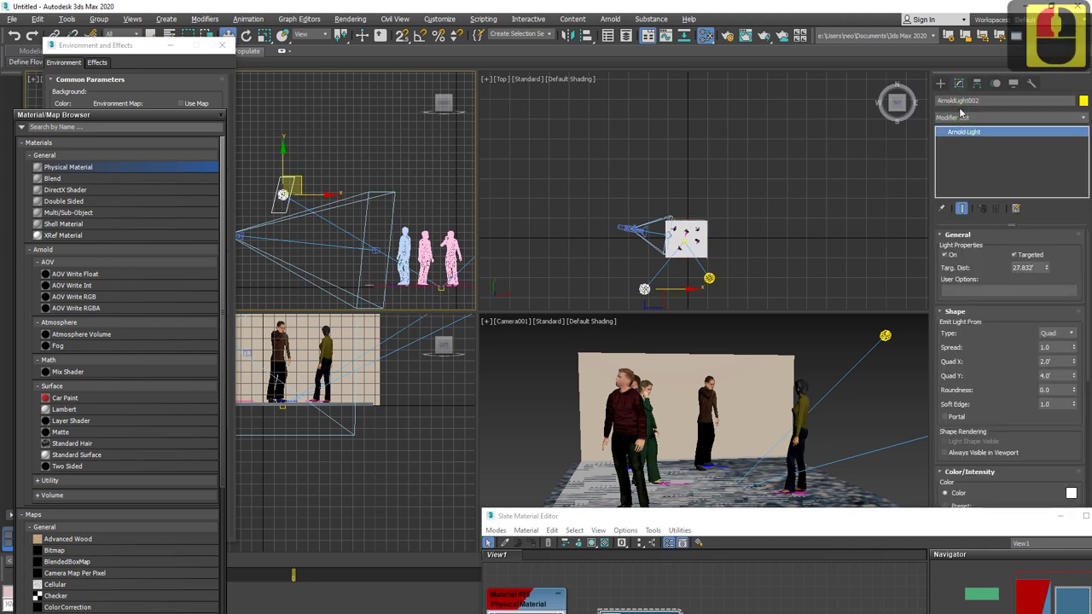
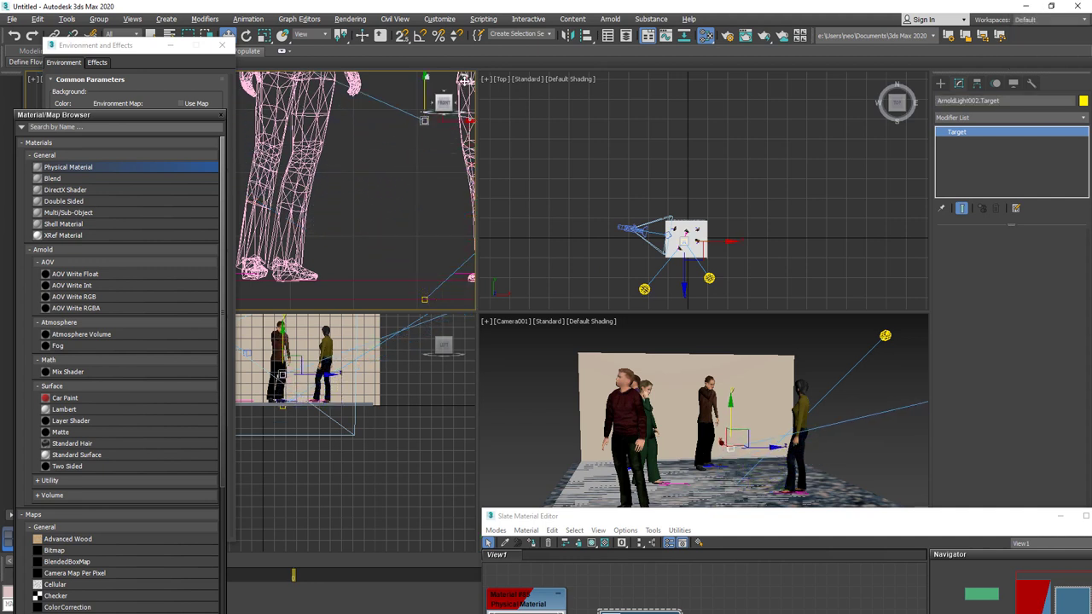
{"action": "left_click", "coordinate": [471, 62]}
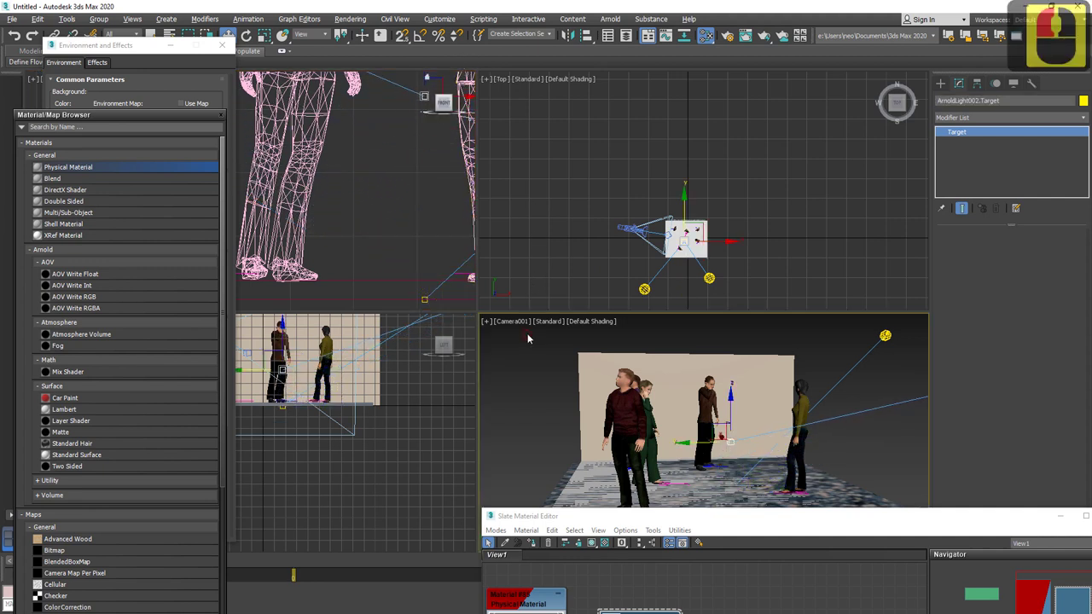
{"action": "right_click", "coordinate": [535, 332]}
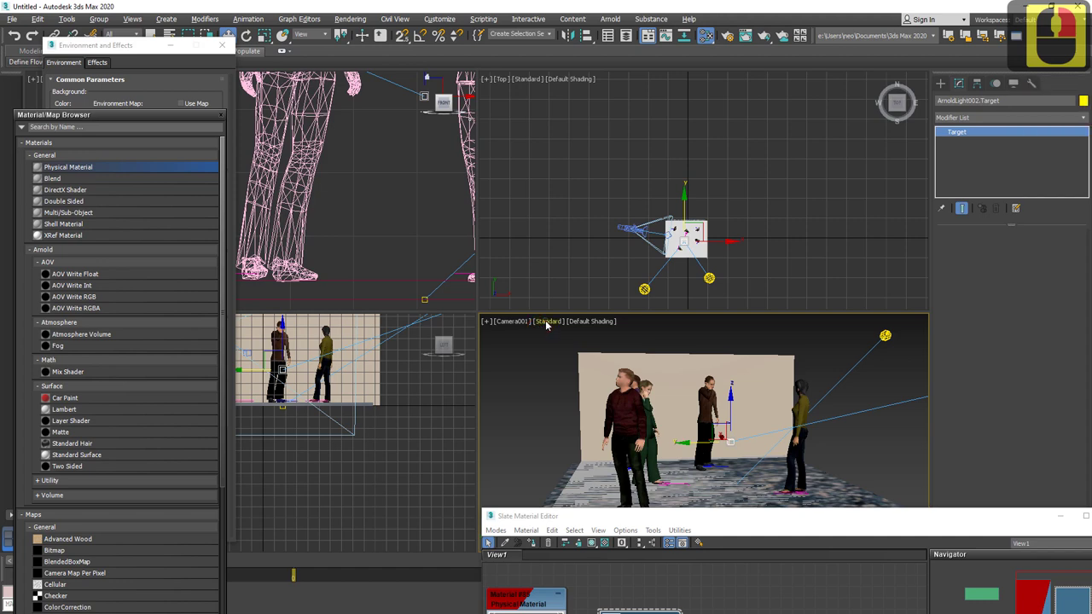
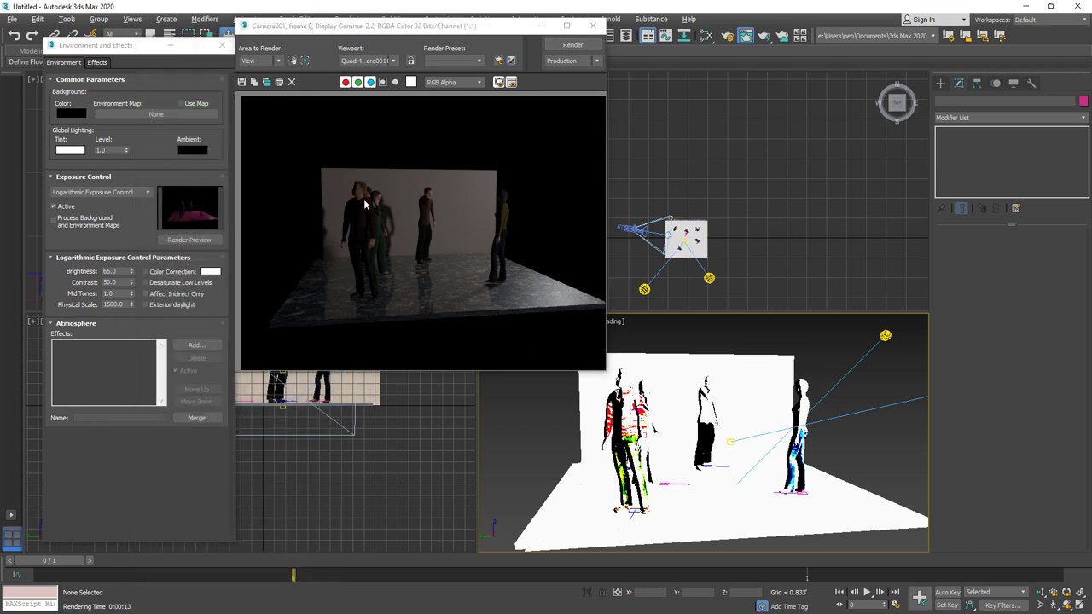
{"action": "left_click_drag", "start_coordinate": [779, 116], "coordinate": [980, 153]}
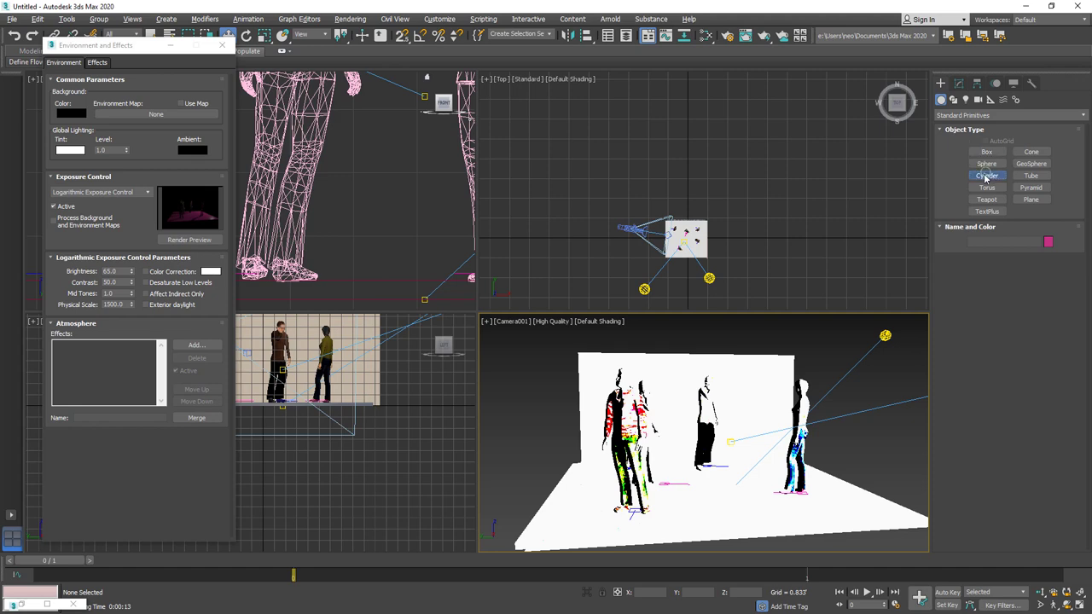
Close Environment and Effects, show the Top view in wireframe and bring up the material editor for the pole.
{"action": "left_click", "coordinate": [969, 194]}
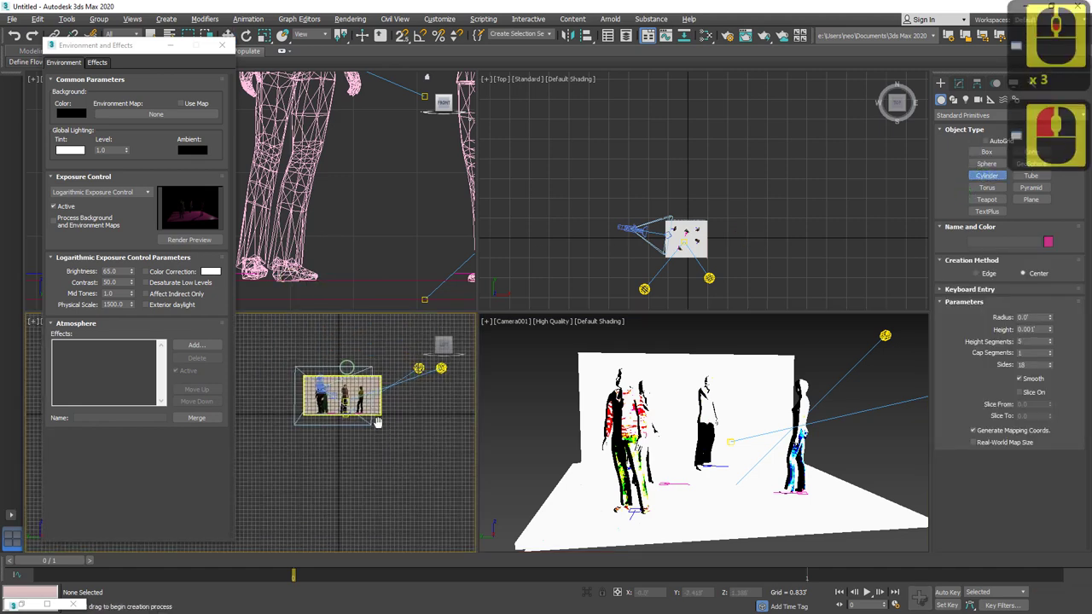
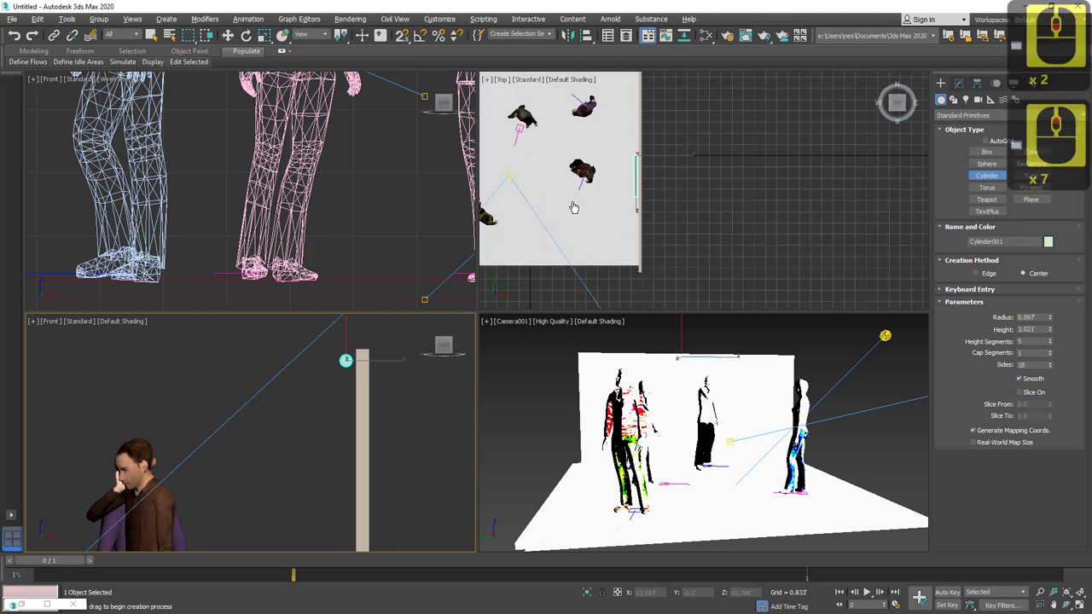
{"action": "key", "text": "g"}
{"action": "key", "text": "F3"}
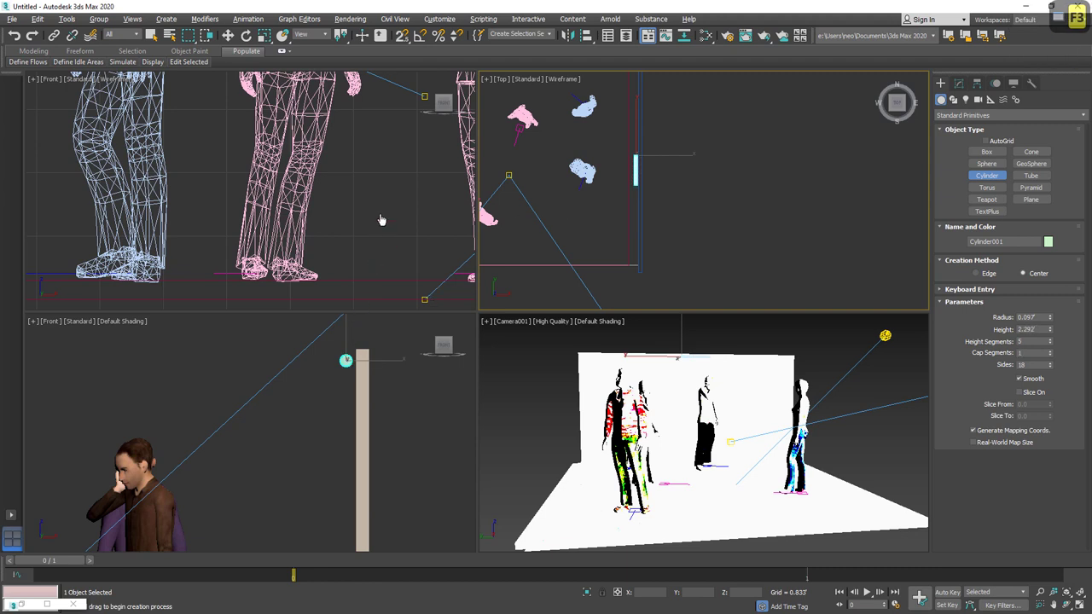
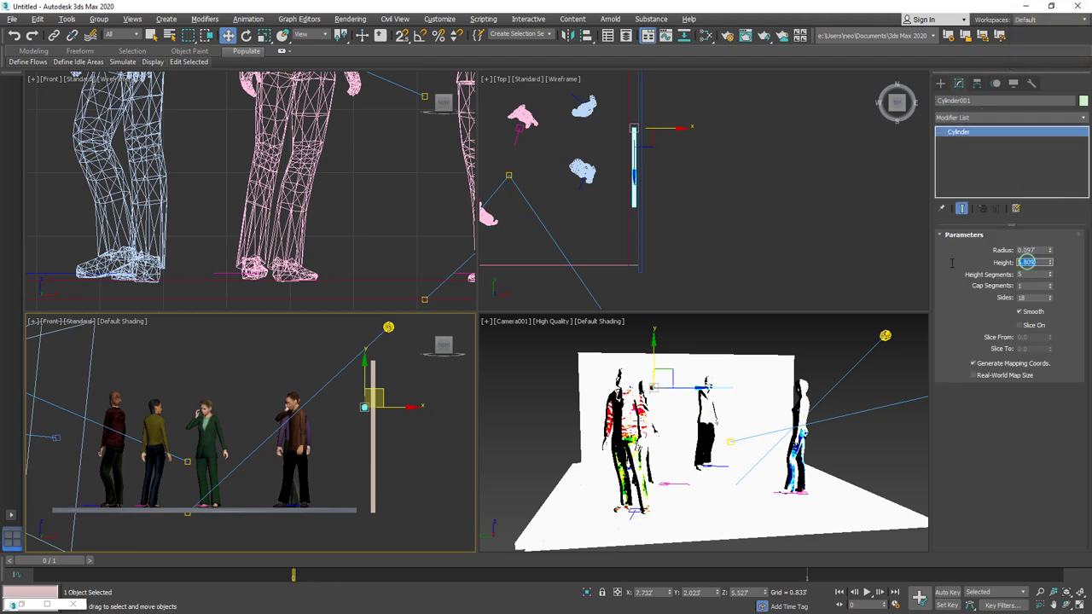
{"action": "left_click_drag", "start_coordinate": [990, 324], "coordinate": [991, 326]}
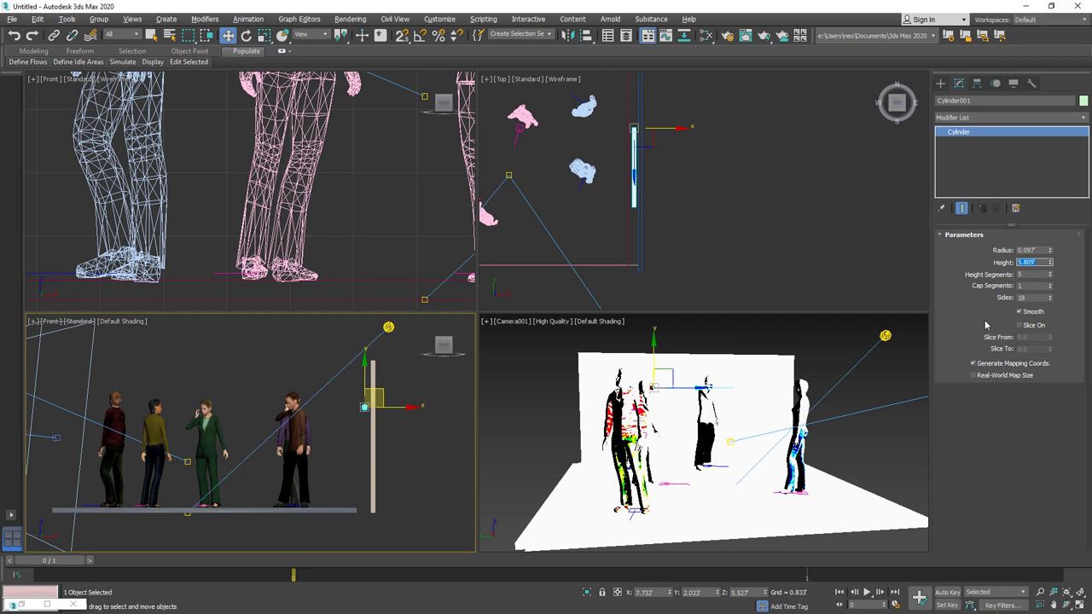
{"action": "key", "text": "6"}
{"action": "key", "text": "BackSpace"}
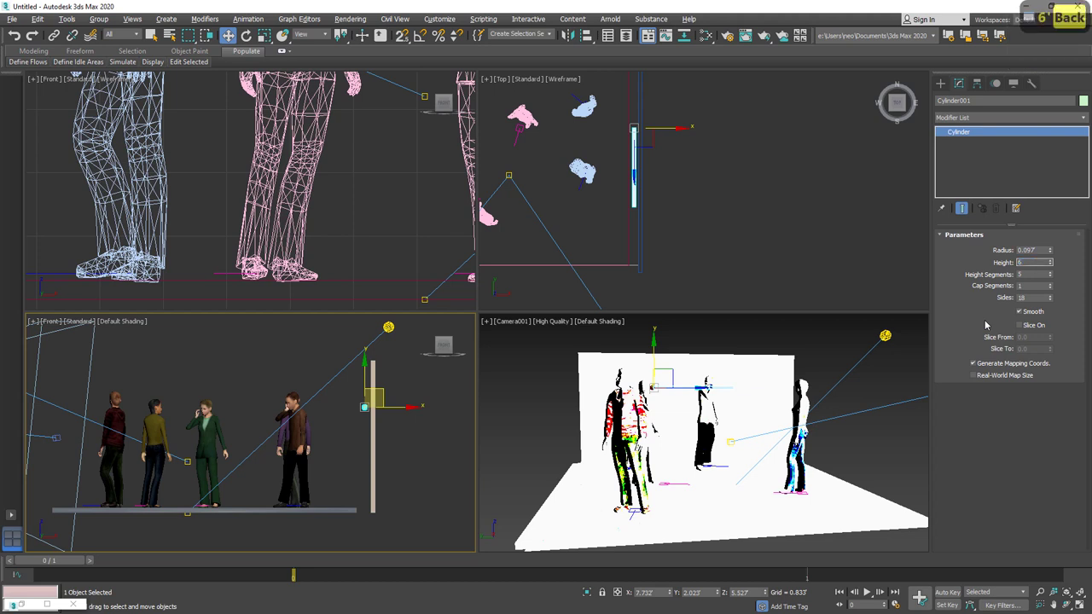
{"action": "key", "text": "Return"}
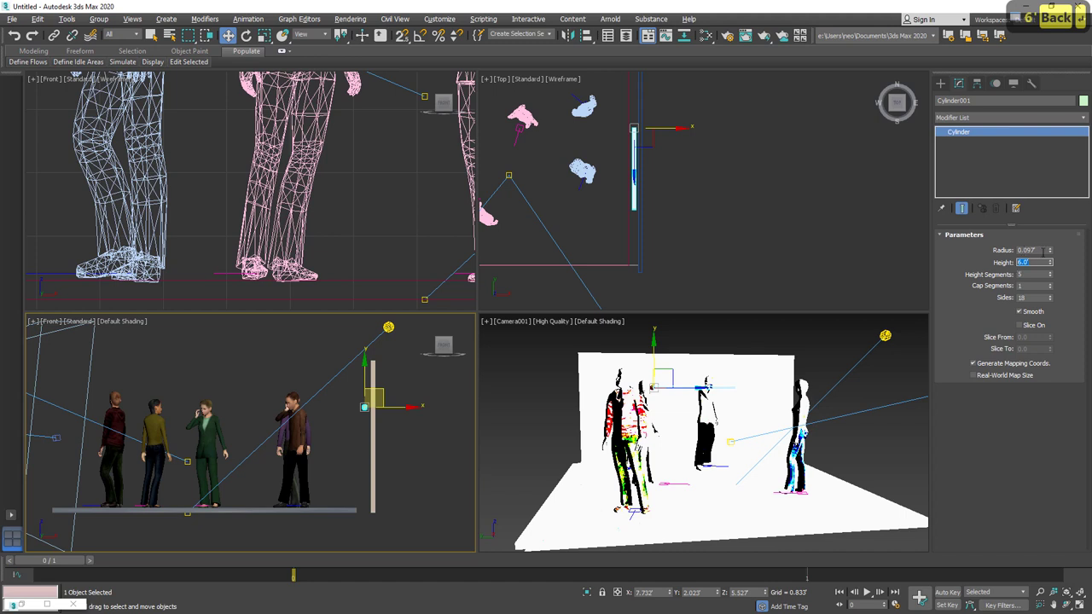
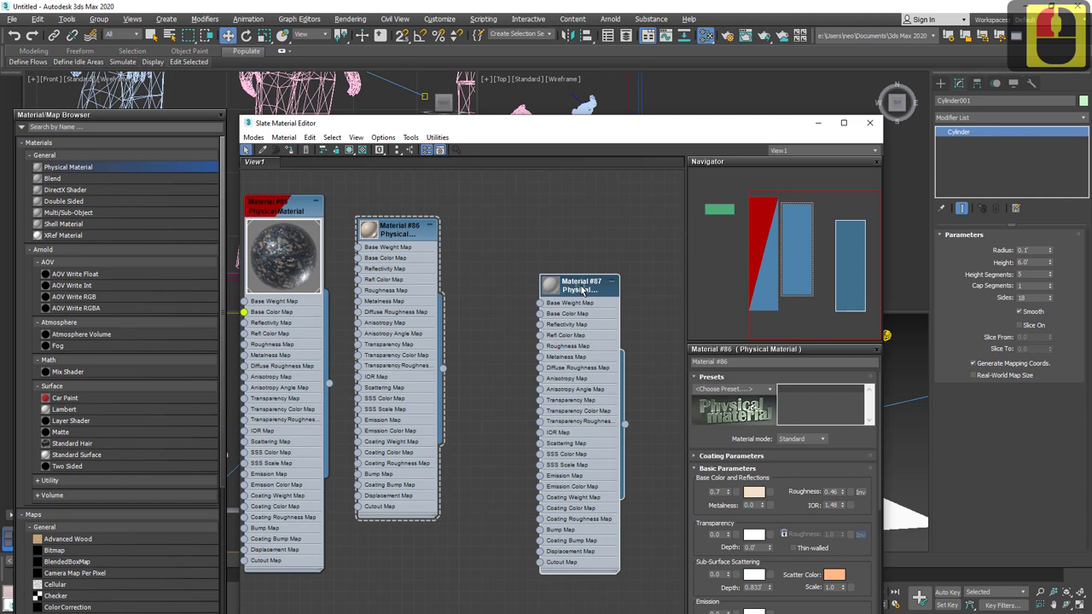
Pick blank Material #87, give it a preset and run a test render of the camera view.
{"action": "left_click", "coordinate": [589, 288]}
{"action": "left_click", "coordinate": [669, 362]}
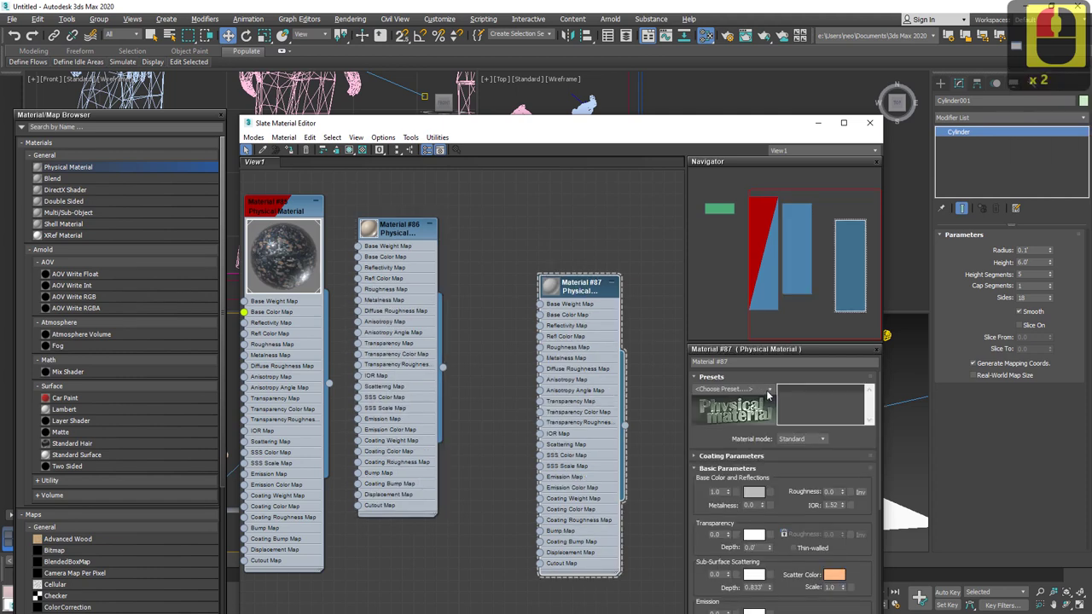
{"action": "left_click", "coordinate": [774, 394]}
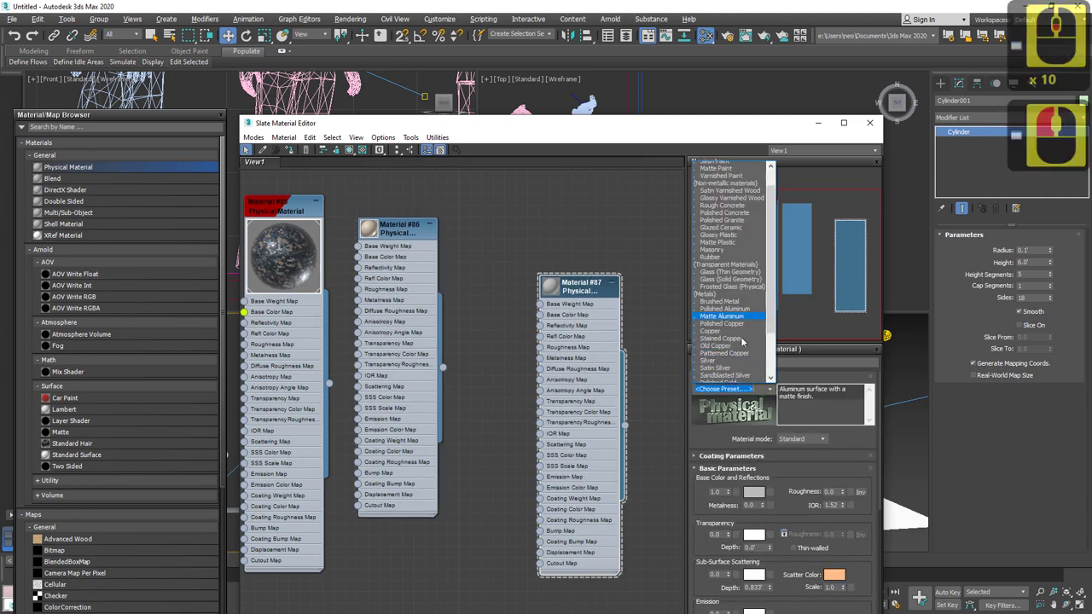
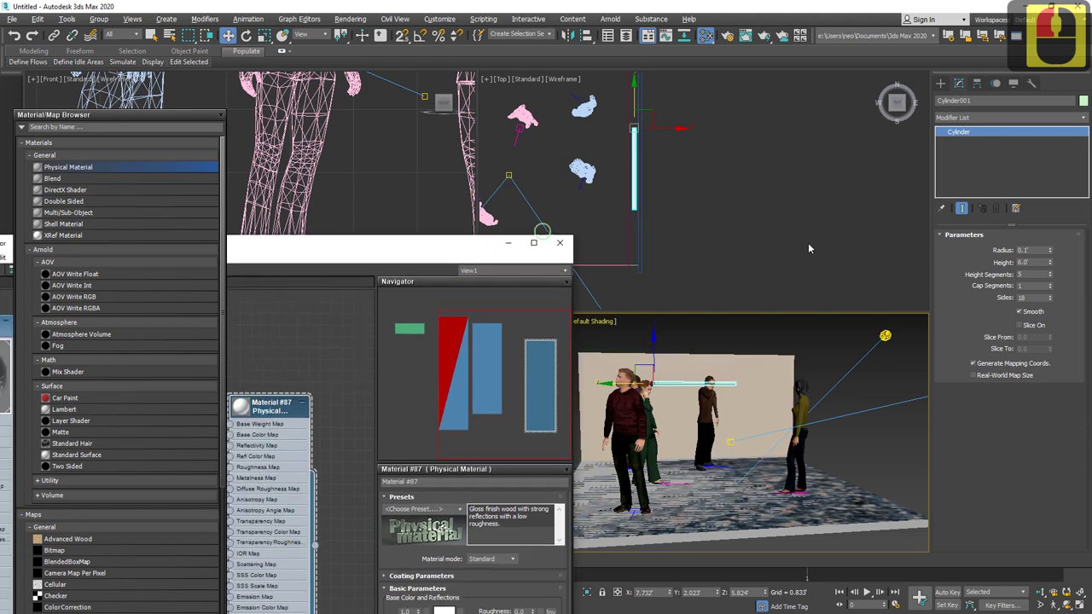
{"action": "left_click", "coordinate": [682, 461]}
{"action": "left_click", "coordinate": [667, 461]}
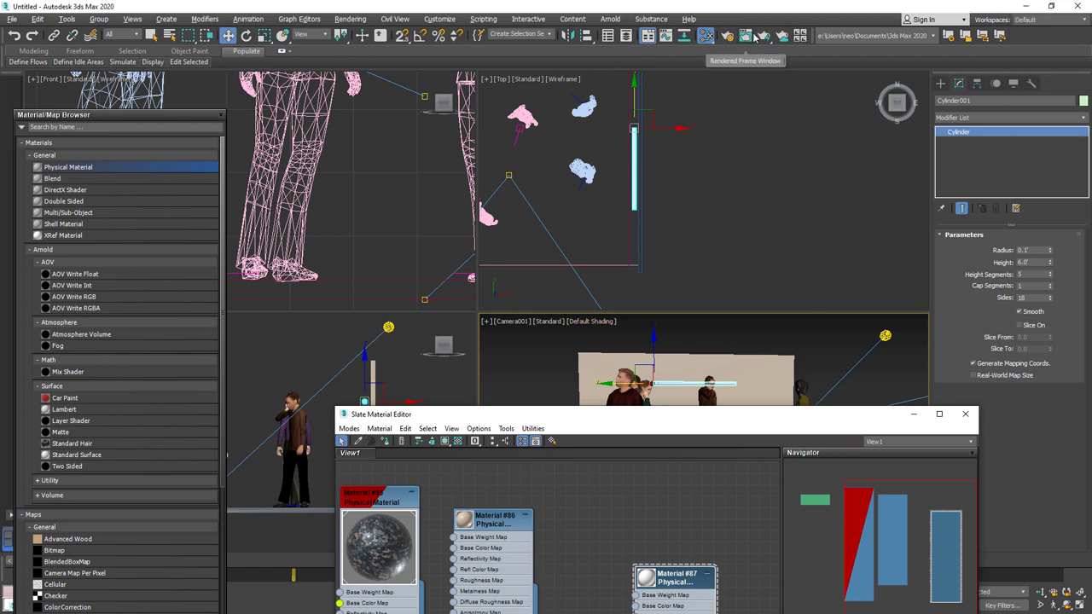
{"action": "left_click", "coordinate": [759, 39]}
{"action": "left_click", "coordinate": [556, 217]}
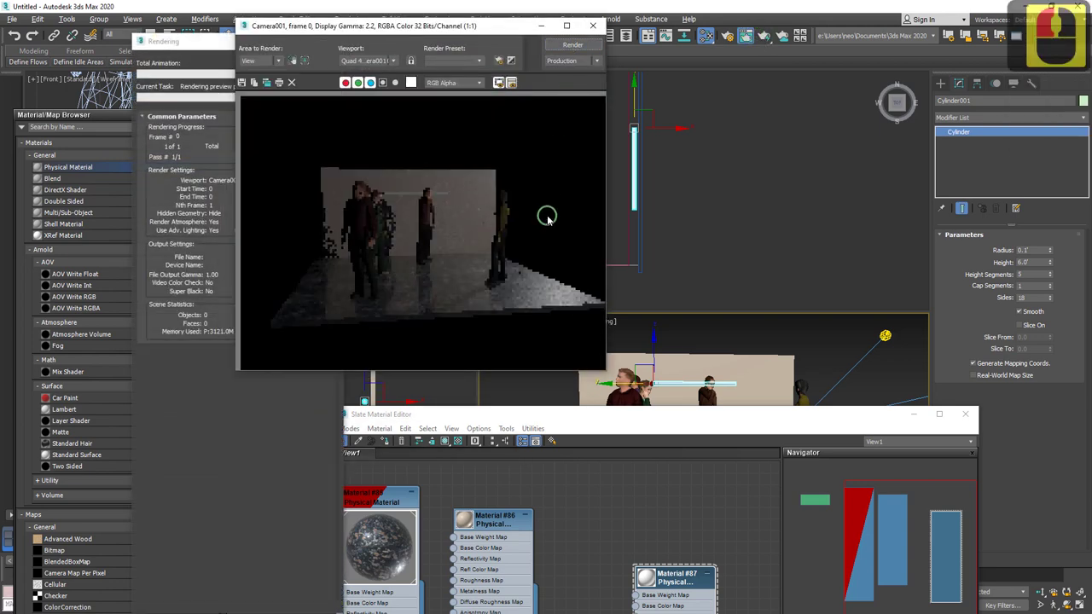
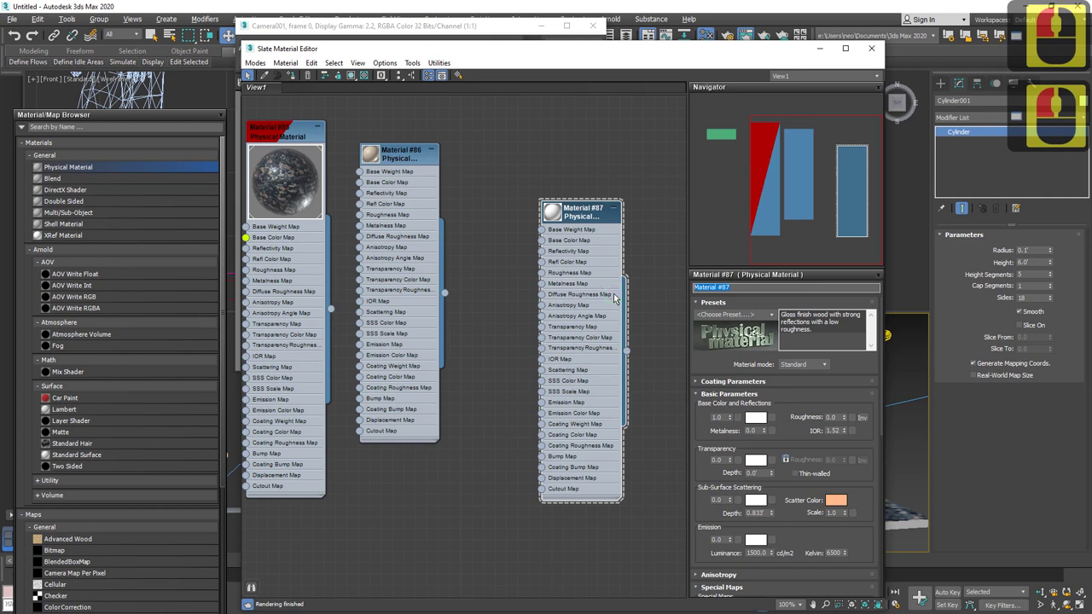
Name the material white_light and cancel the map browser, leaving emission at 1.0.
{"action": "type", "text": "white"}
{"action": "type", "text": "ght"}
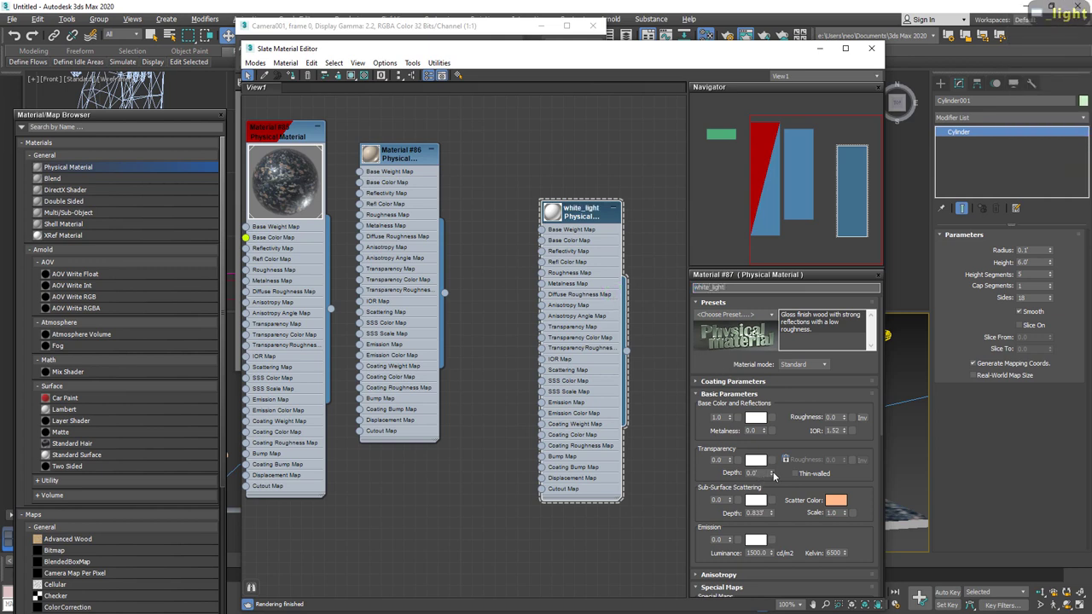
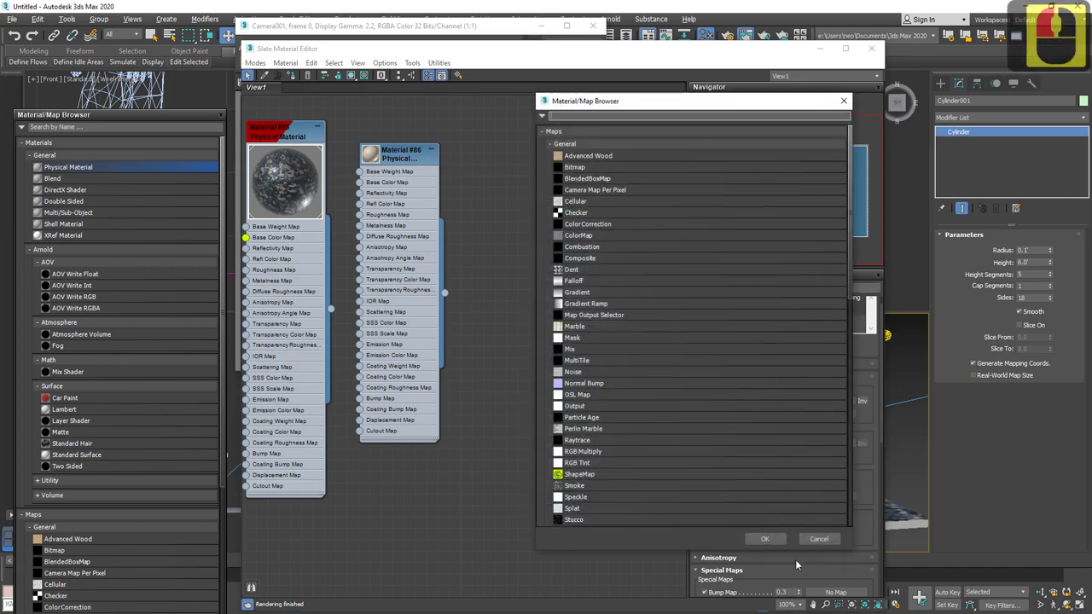
{"action": "left_click", "coordinate": [781, 539]}
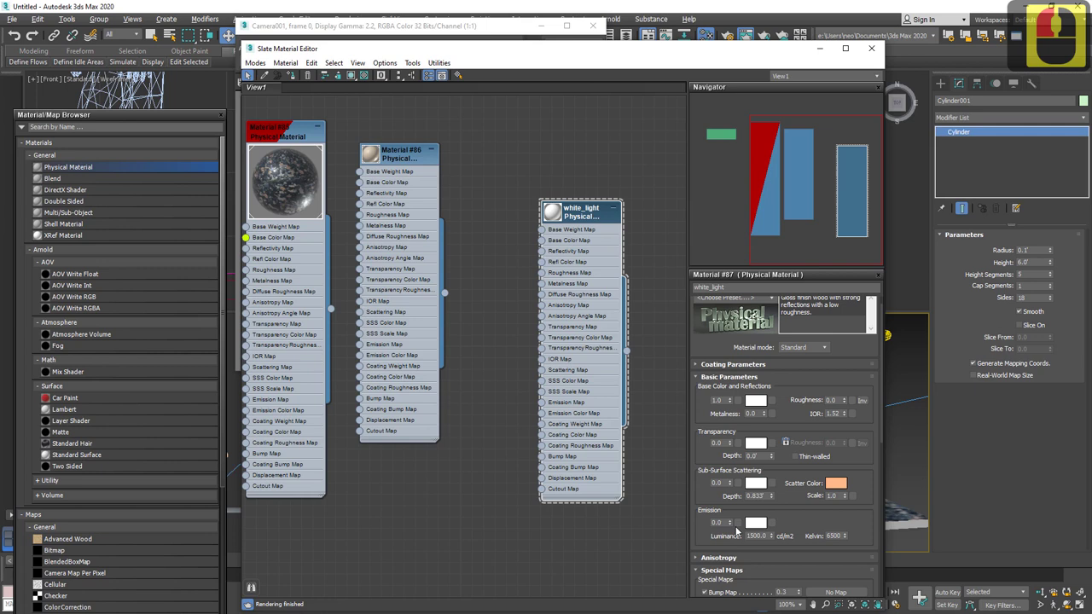
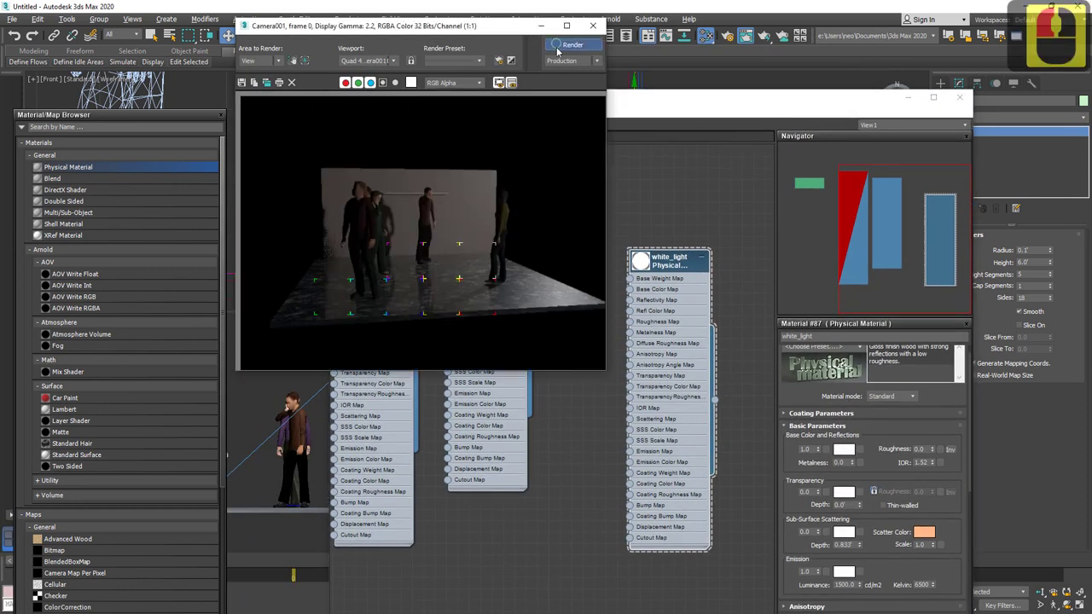
Render the camera view again to show the glowing tube lighting the back wall.
{"action": "left_click", "coordinate": [559, 203]}
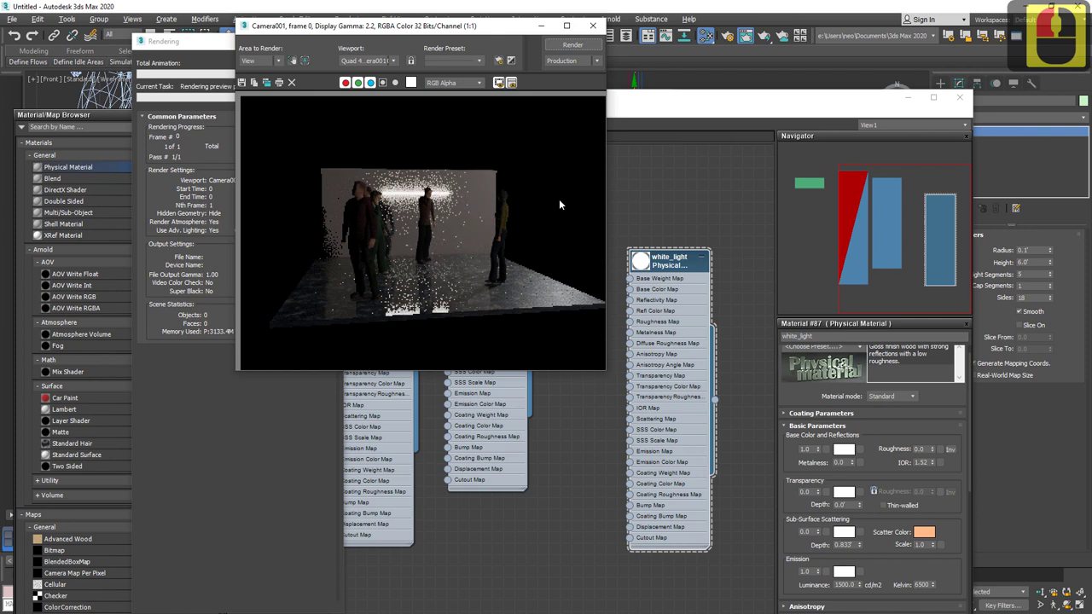
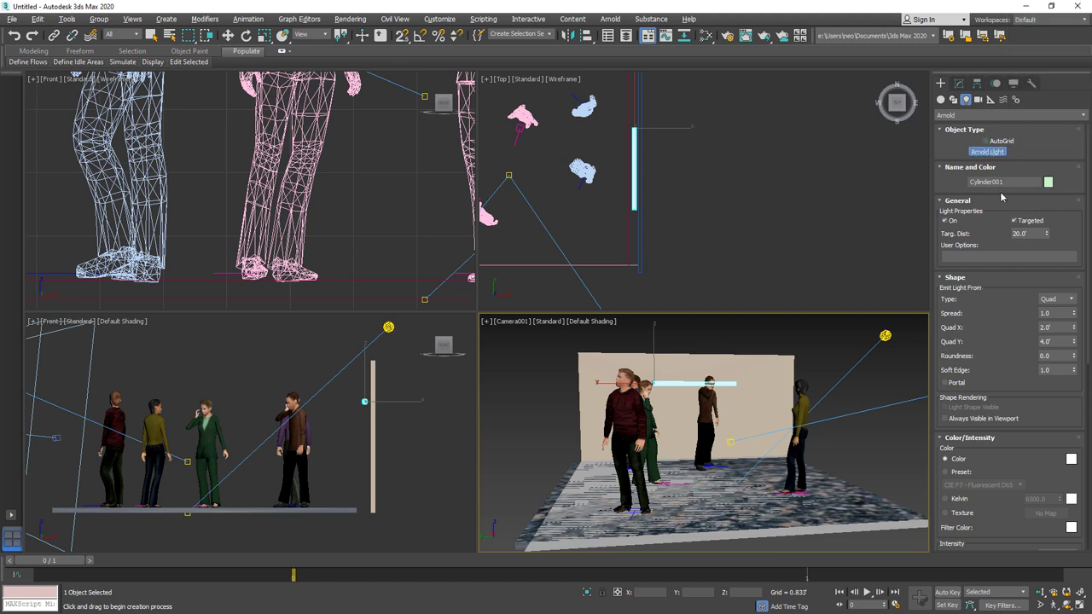
With Angle Snap on, rotate the Arnold light and move it to lie along the glowing tube.
{"action": "middle_click", "coordinate": [991, 219]}
{"action": "scroll", "scroll_direction": "down", "scroll_amount": 3}
{"action": "left_click_drag", "start_coordinate": [992, 220], "coordinate": [991, 220]}
{"action": "scroll", "scroll_direction": "down", "scroll_amount": 3}
{"action": "scroll", "scroll_direction": "down", "scroll_amount": 3}
{"action": "scroll", "scroll_direction": "down", "scroll_amount": 3}
{"action": "scroll", "scroll_direction": "down", "scroll_amount": 3}
{"action": "scroll", "scroll_direction": "down", "scroll_amount": 3}
{"action": "scroll", "scroll_direction": "down", "scroll_amount": 3}
{"action": "scroll", "scroll_direction": "down", "scroll_amount": 3}
{"action": "scroll", "scroll_direction": "down", "scroll_amount": 3}
{"action": "scroll", "scroll_direction": "down", "scroll_amount": 3}
{"action": "scroll", "scroll_direction": "down", "scroll_amount": 3}
{"action": "middle_click", "coordinate": [991, 219]}
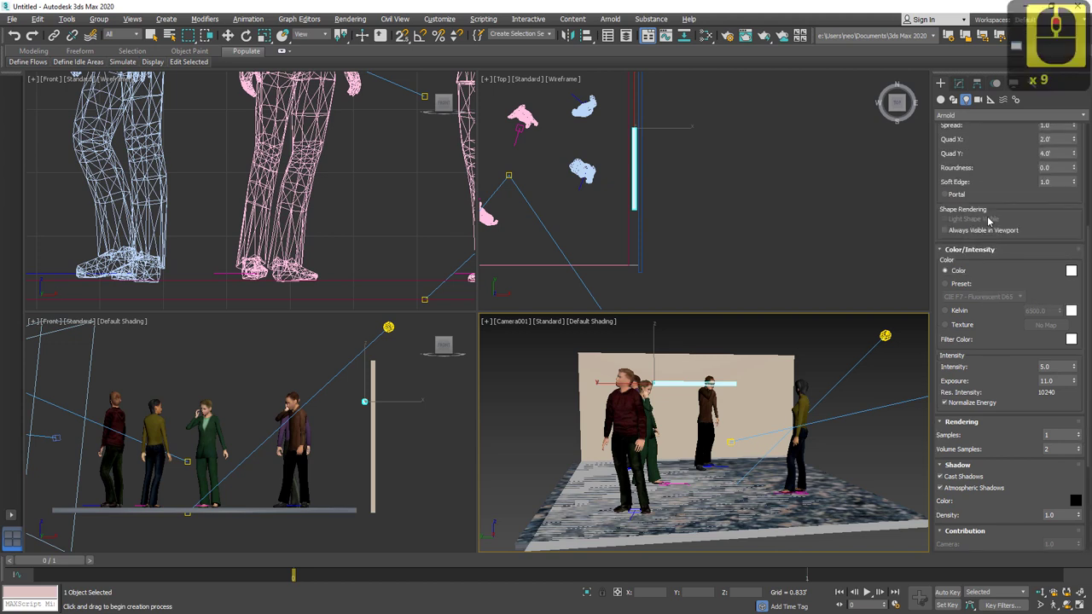
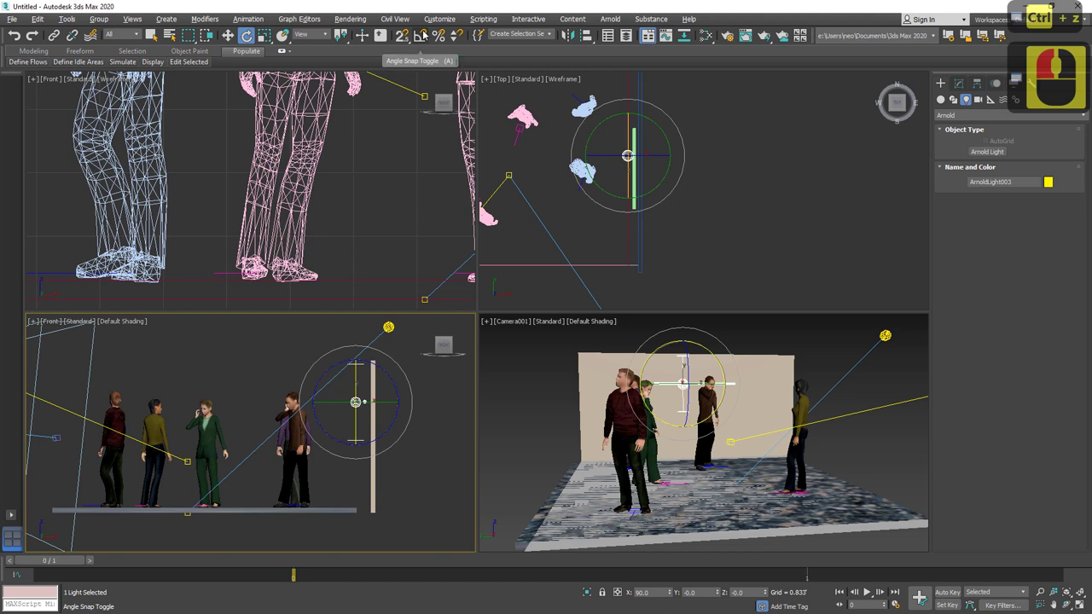
{"action": "left_click", "coordinate": [427, 312]}
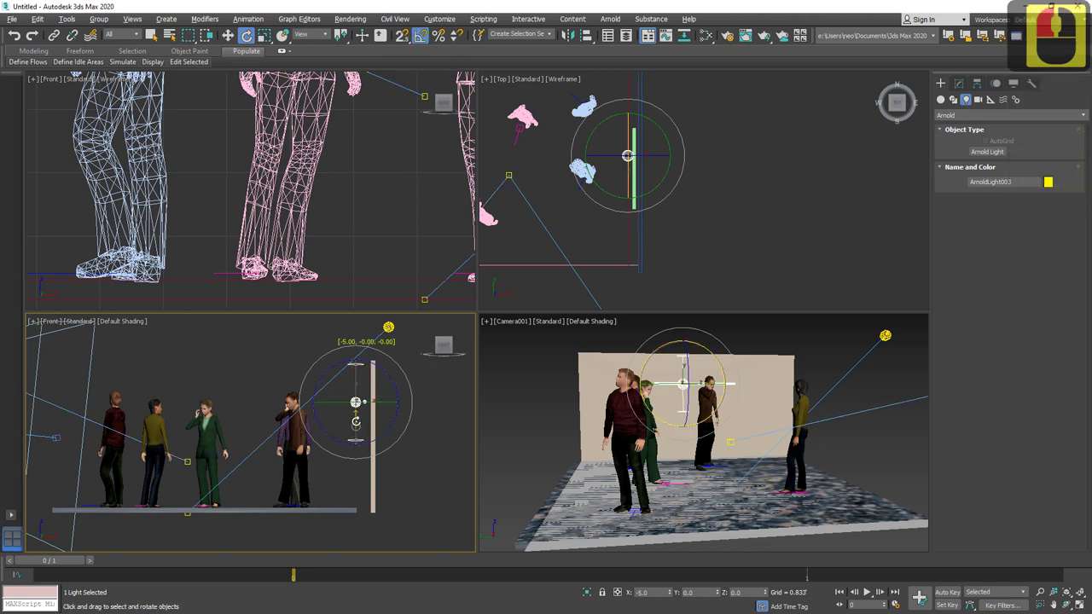
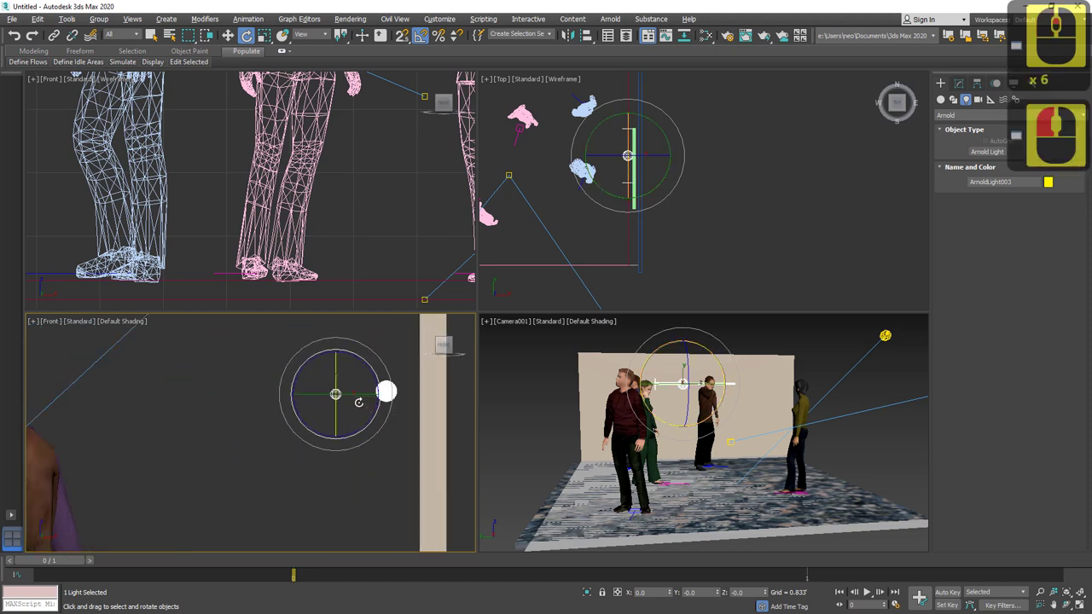
{"action": "key", "text": "w"}
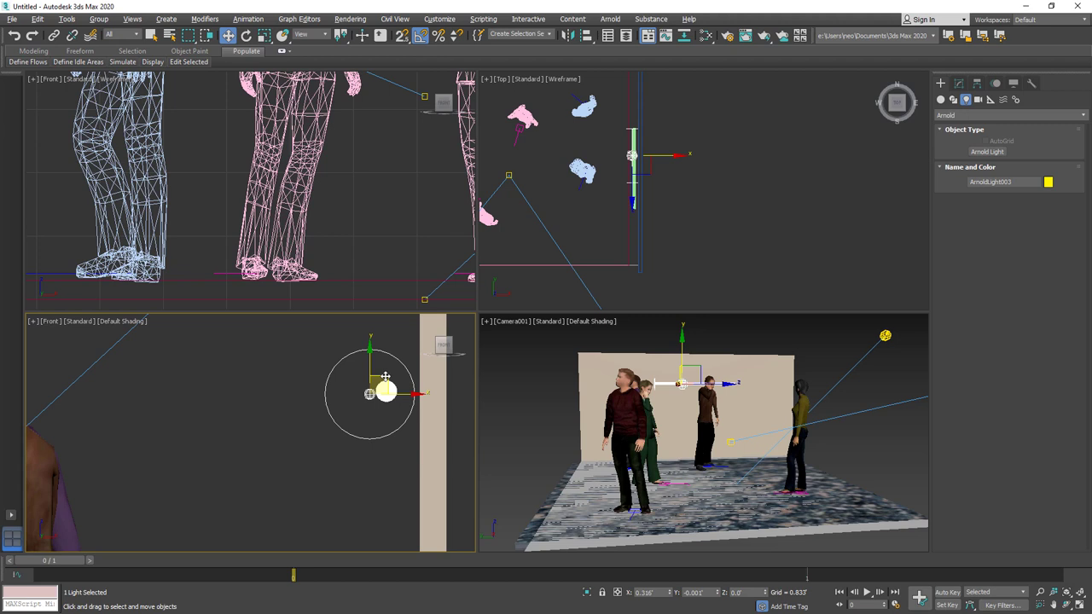
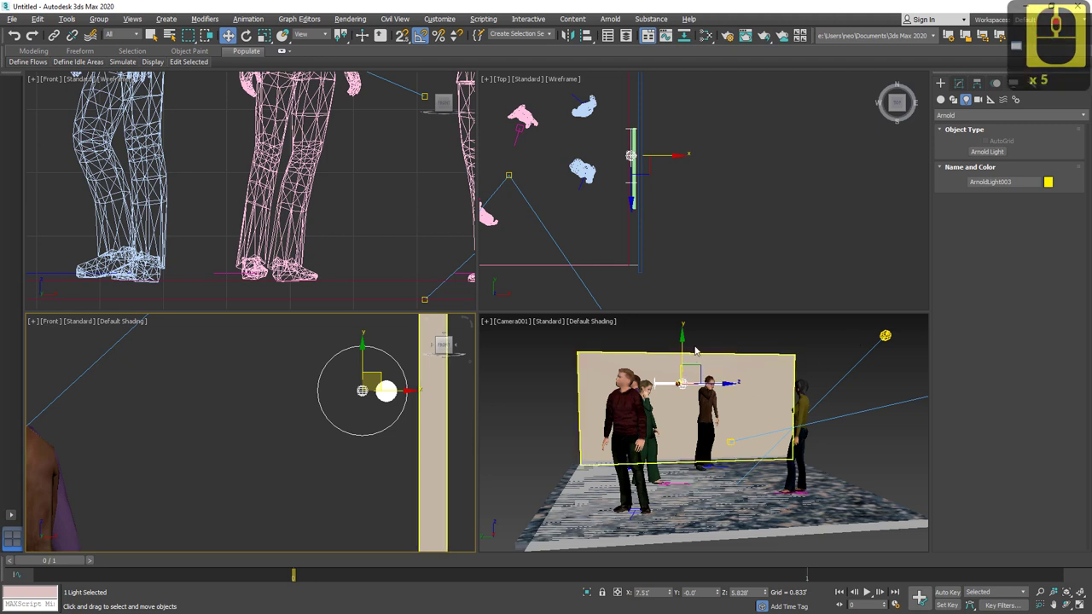
In the top view, select the light beside the tube and set its Height to 6.0.
{"action": "left_click", "coordinate": [732, 222]}
{"action": "key", "text": "t"}
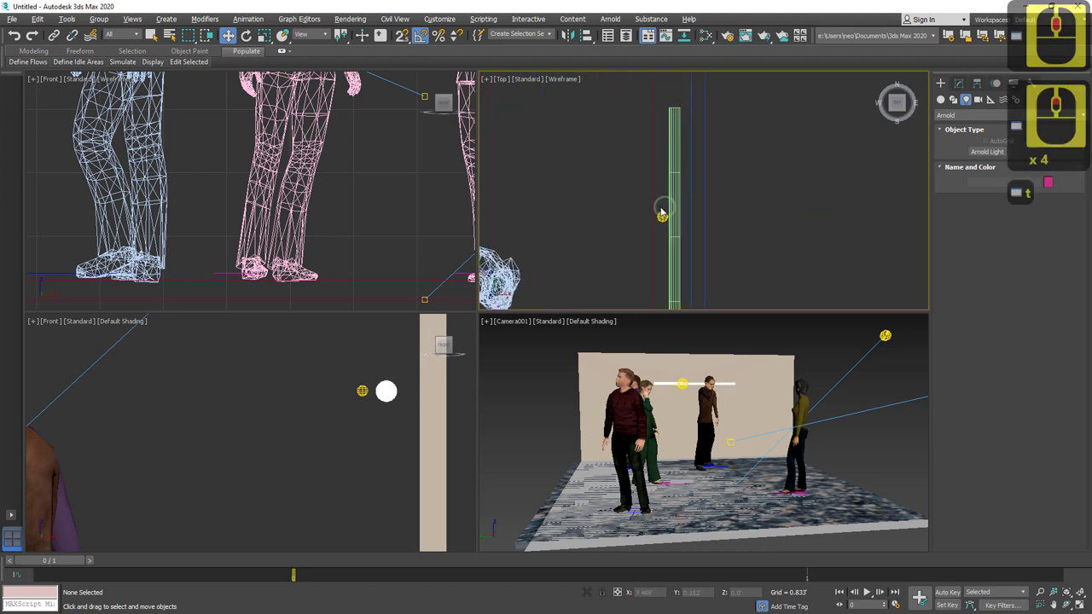
{"action": "left_click", "coordinate": [706, 225]}
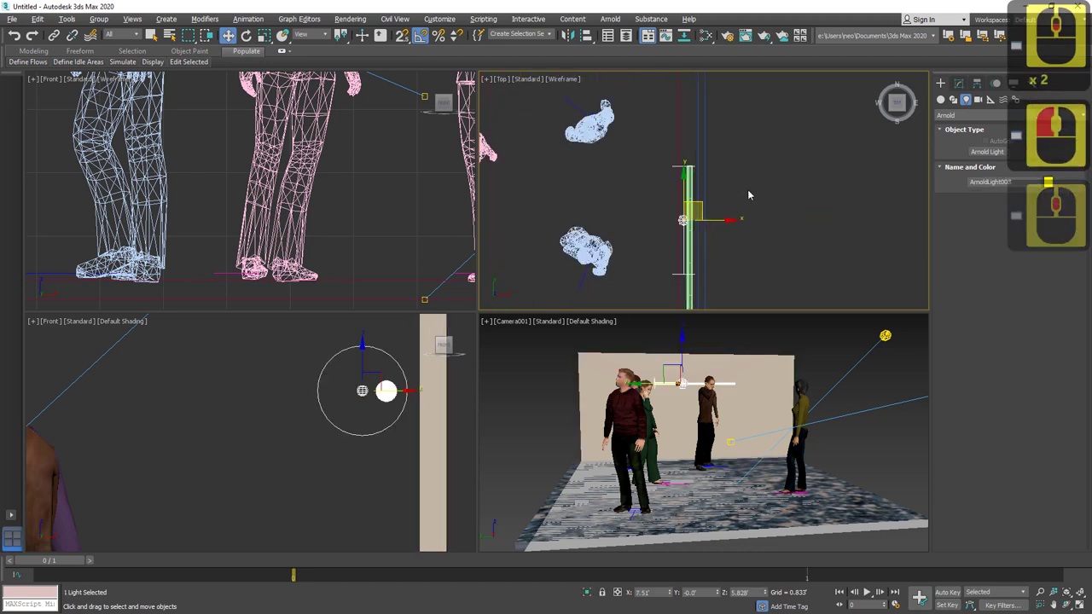
{"action": "left_click", "coordinate": [1004, 200]}
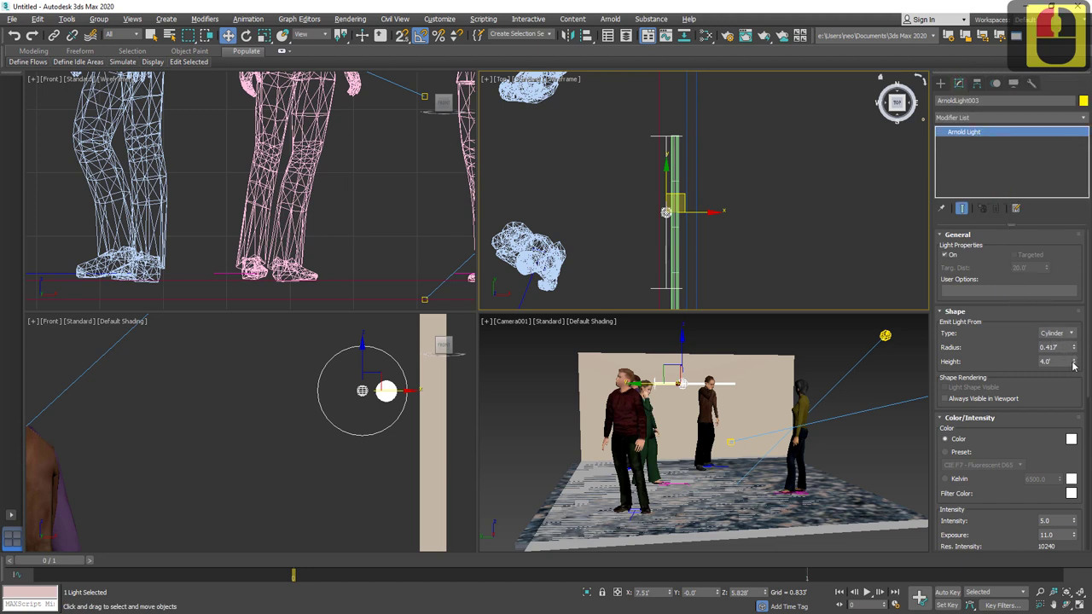
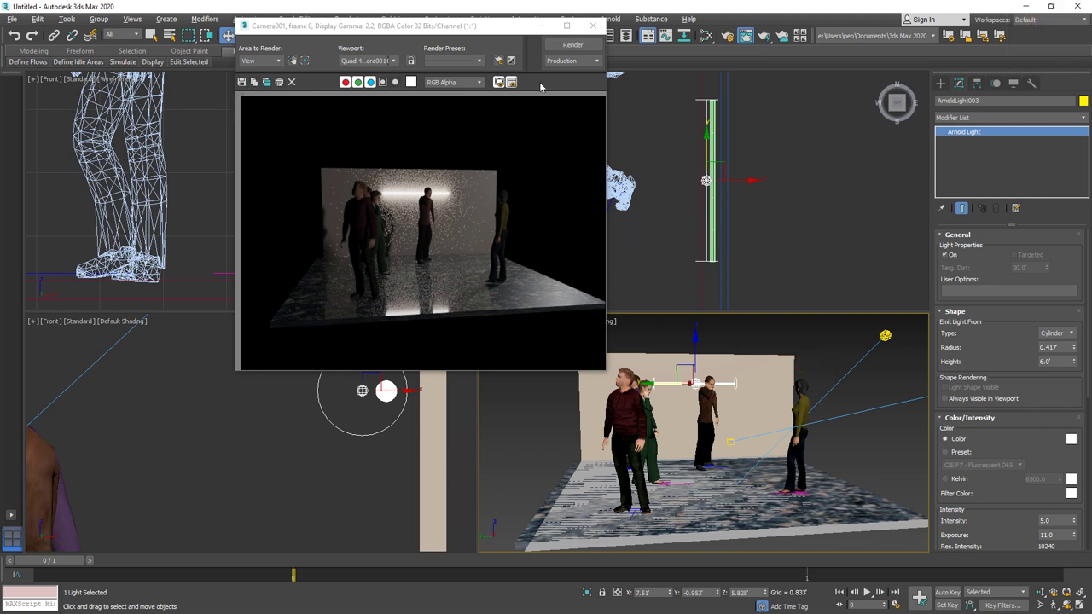
Re-render Camera001 for a cleaner wall glow and bring the white_light material up for editing.
{"action": "left_click", "coordinate": [570, 48]}
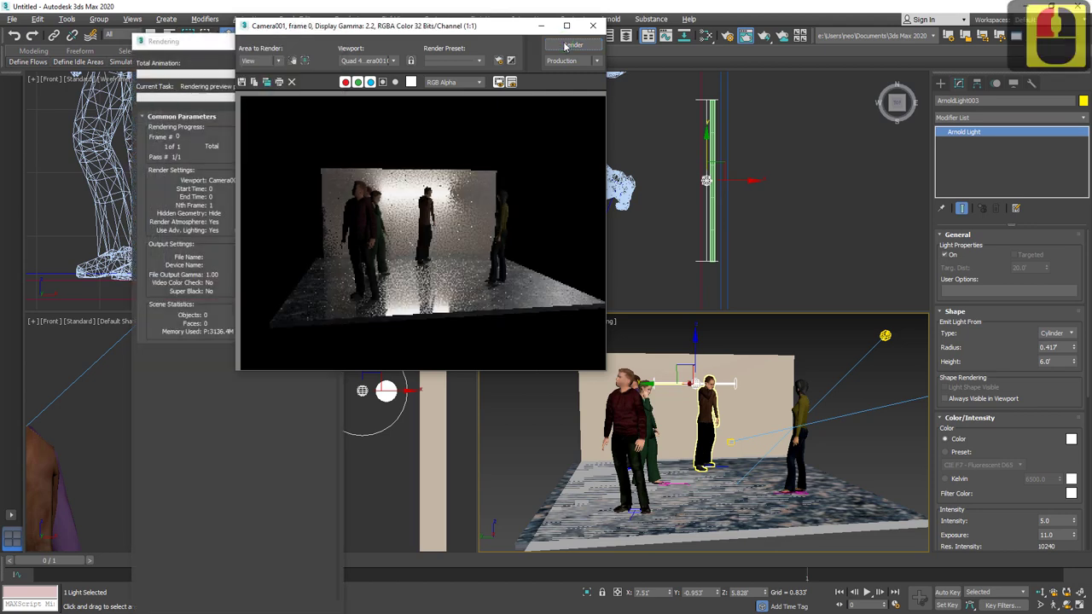
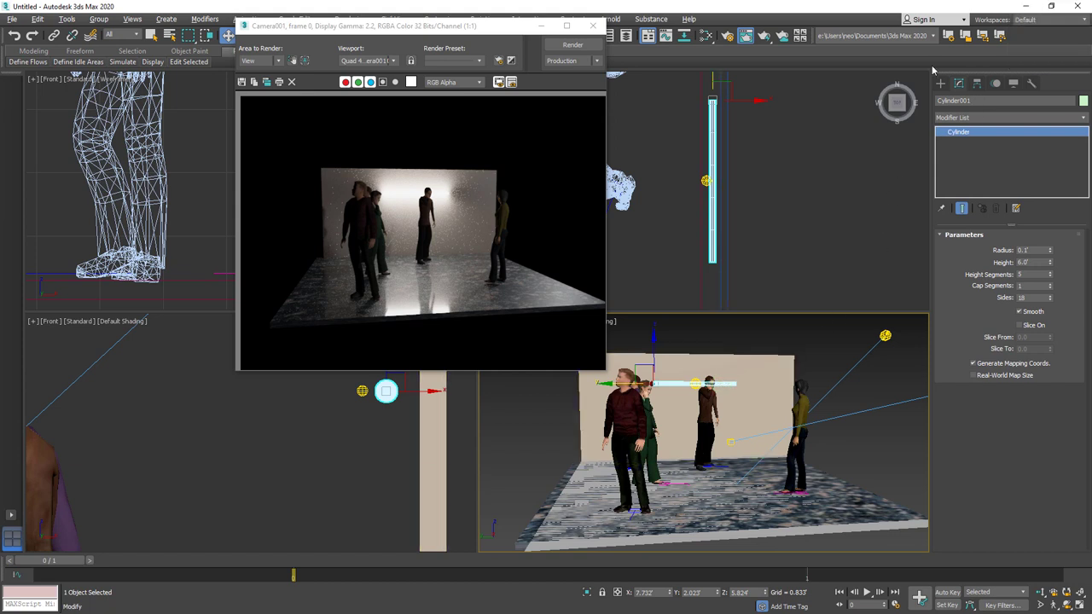
{"action": "left_click_drag", "start_coordinate": [791, 232], "coordinate": [587, 126]}
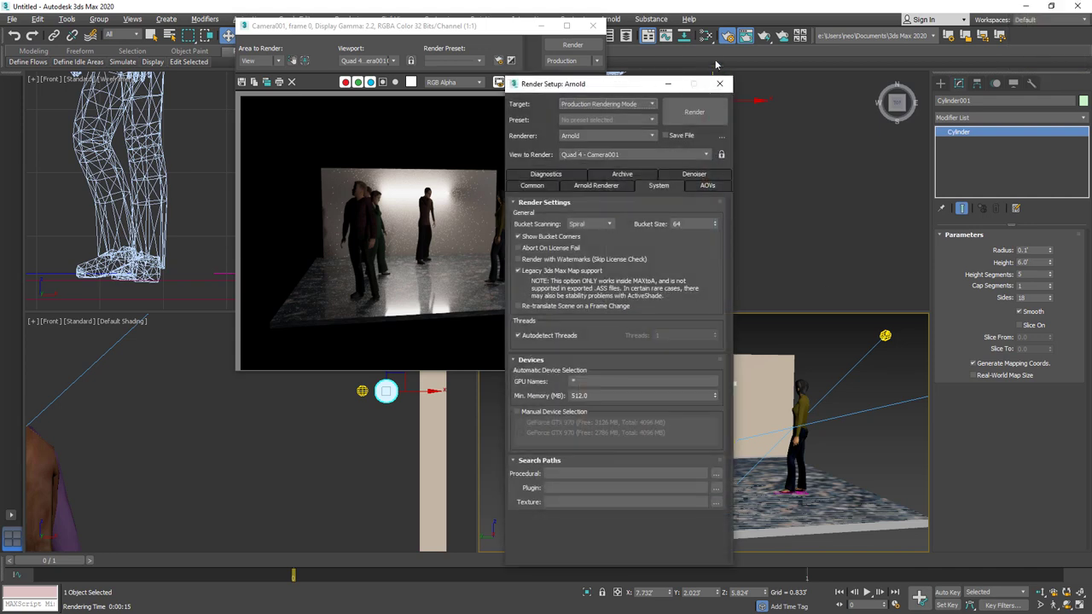
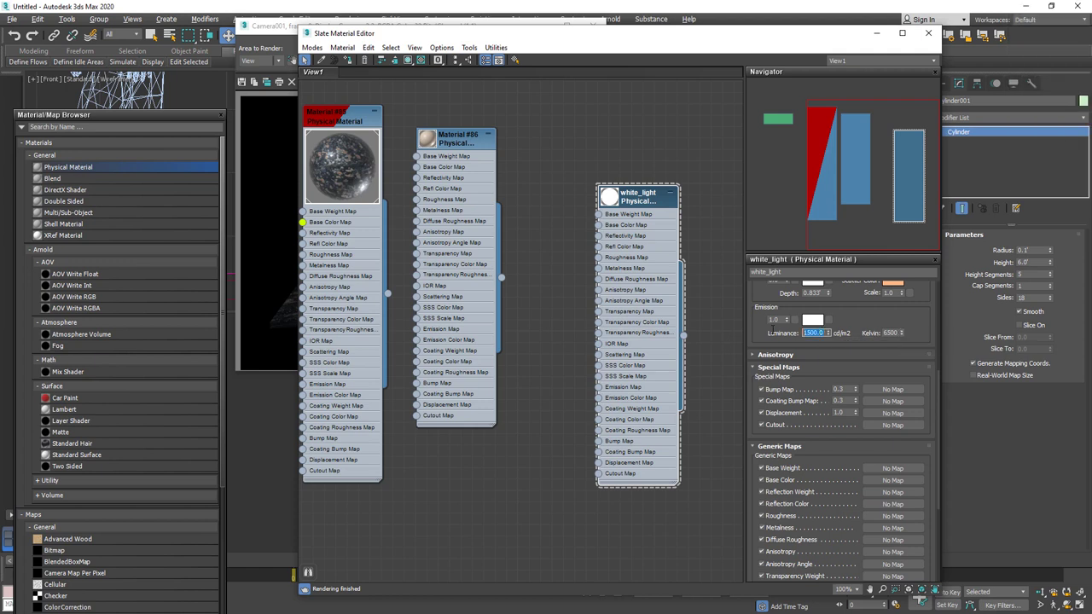
Lower white_light emission Luminance from 1500 to 500 and render the dimmer scene.
{"action": "left_click", "coordinate": [774, 327]}
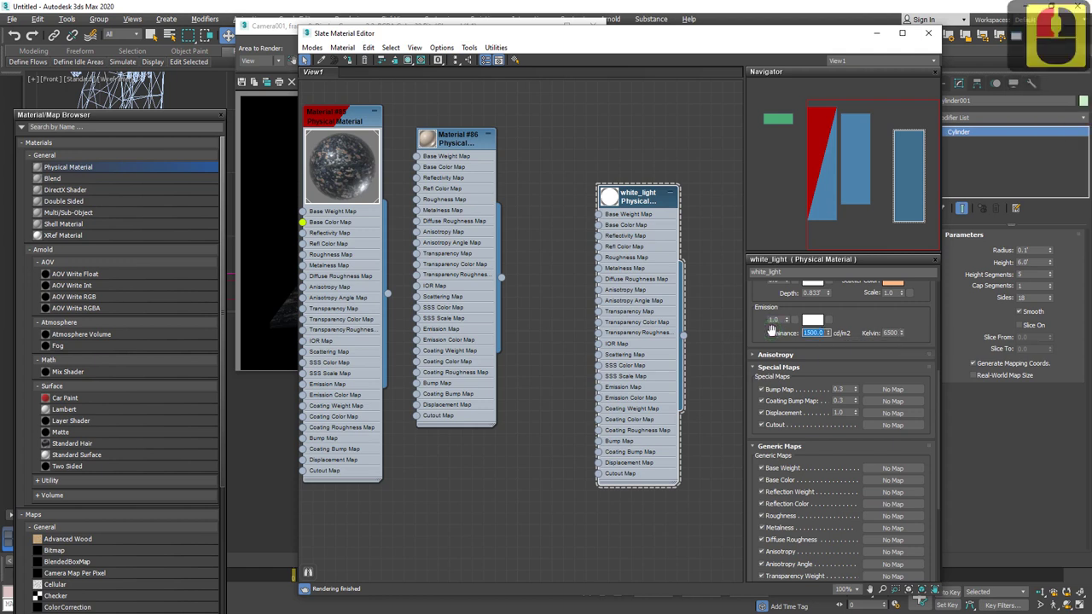
{"action": "type", "text": "50"}
{"action": "key", "text": "Tab"}
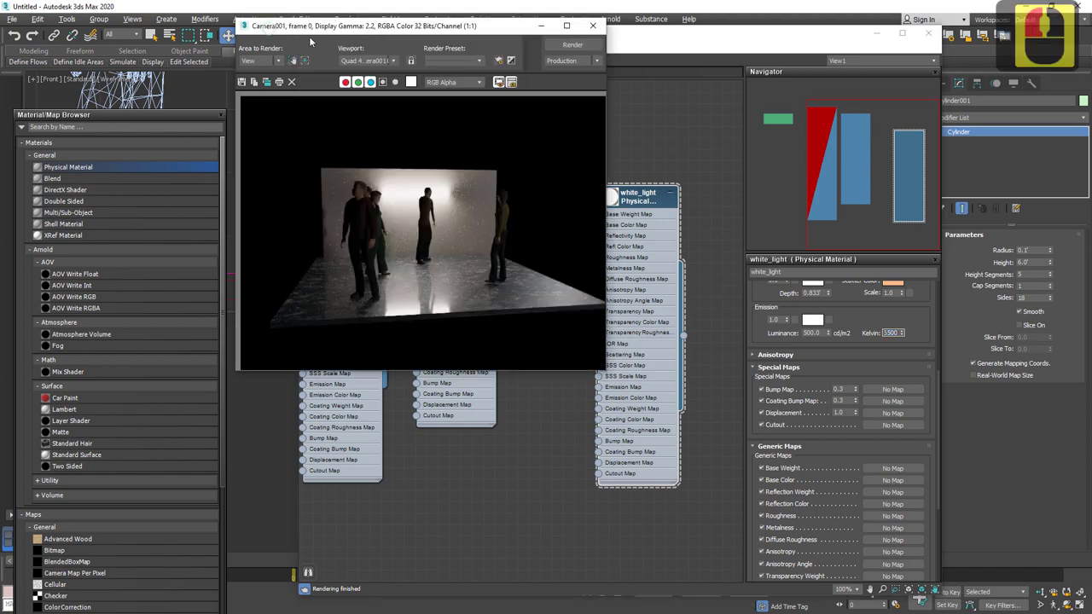
{"action": "left_click_drag", "start_coordinate": [527, 72], "coordinate": [548, 51]}
{"action": "left_click_drag", "start_coordinate": [548, 52], "coordinate": [555, 49]}
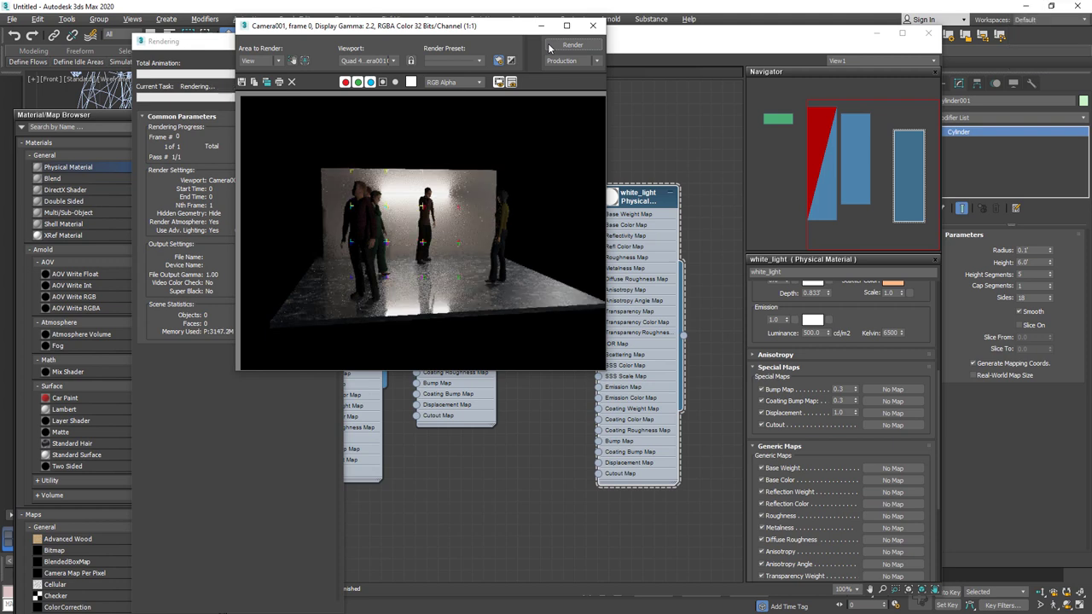
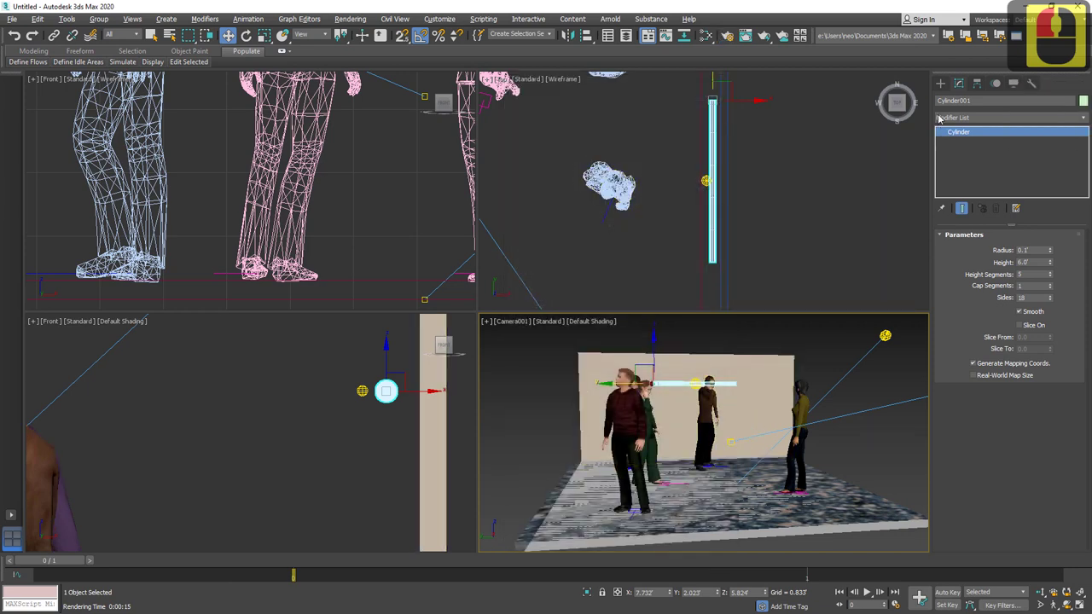
Scale the tube to .25 and Shift-move a Copy, Cylinder003, along the right wall.
{"action": "left_click", "coordinate": [958, 78]}
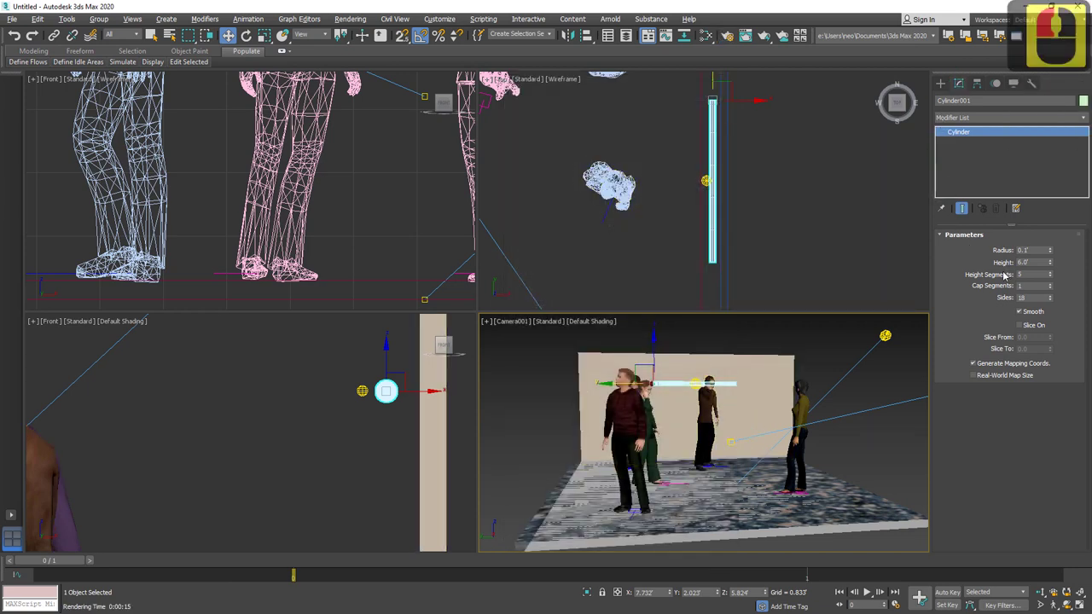
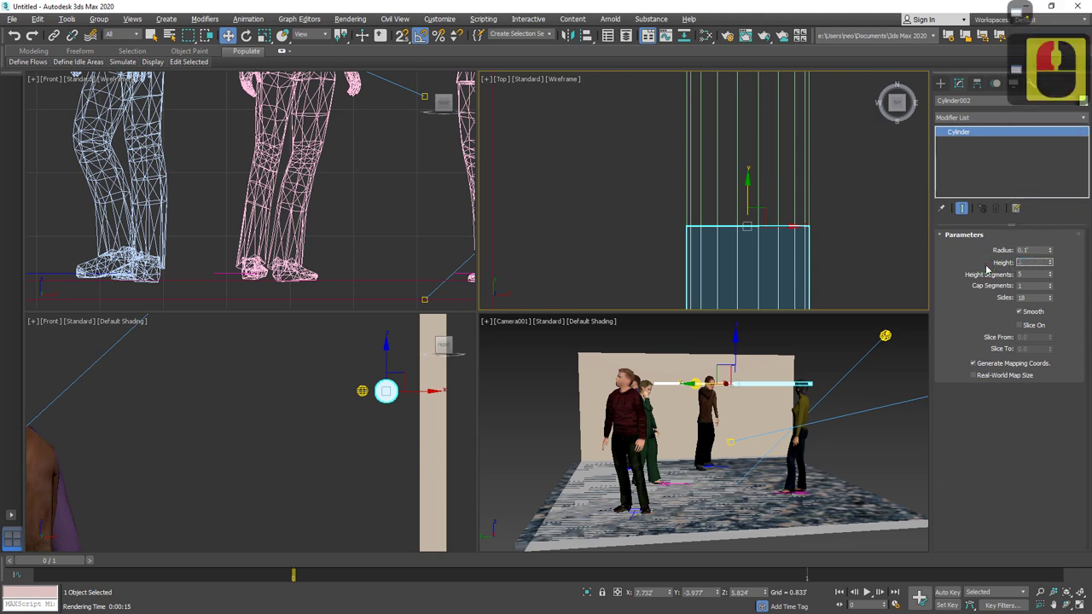
{"action": "type", "text": ".25"}
{"action": "key", "text": "Tab"}
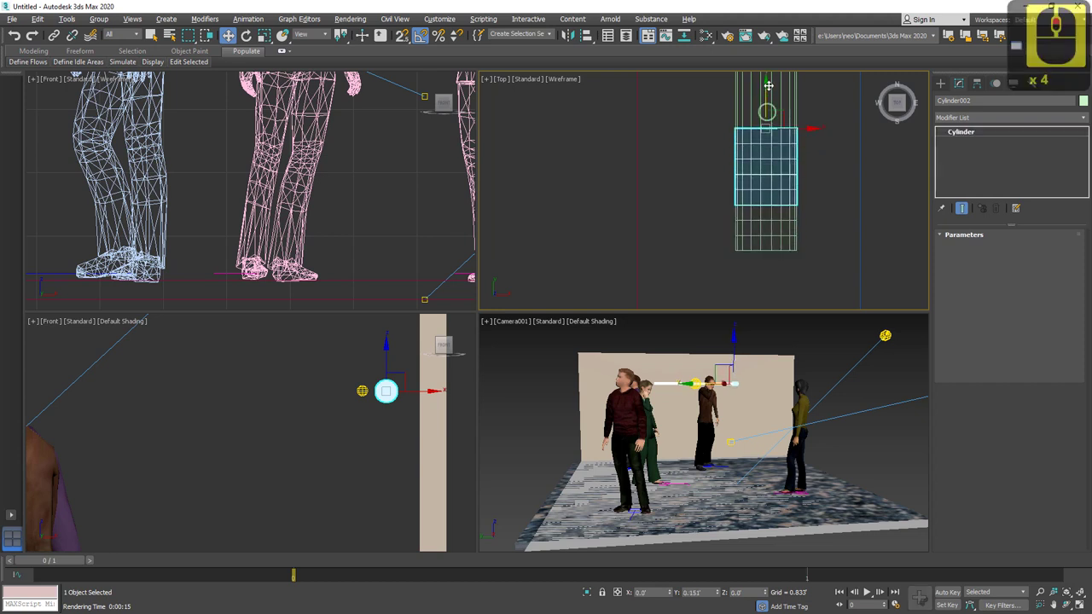
{"action": "left_click", "coordinate": [770, 172]}
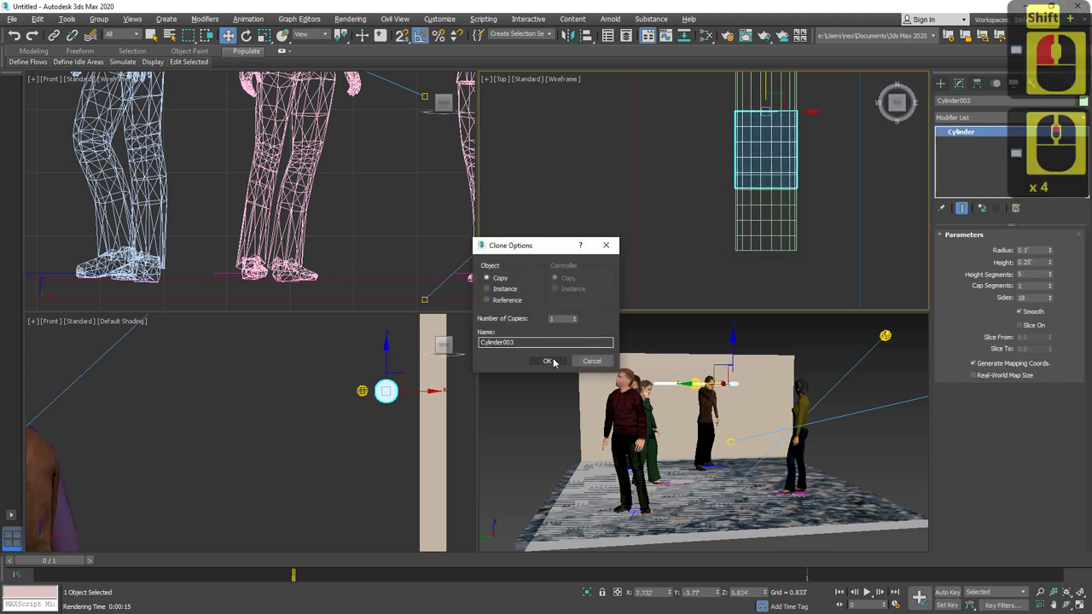
{"action": "left_click", "coordinate": [736, 179]}
{"action": "key", "text": "alt+w"}
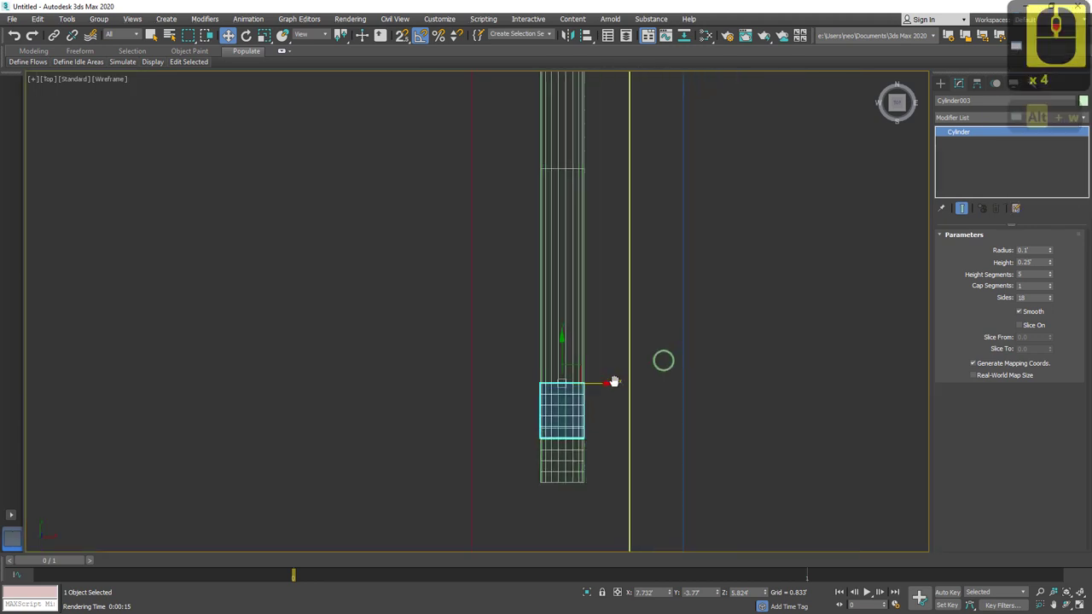
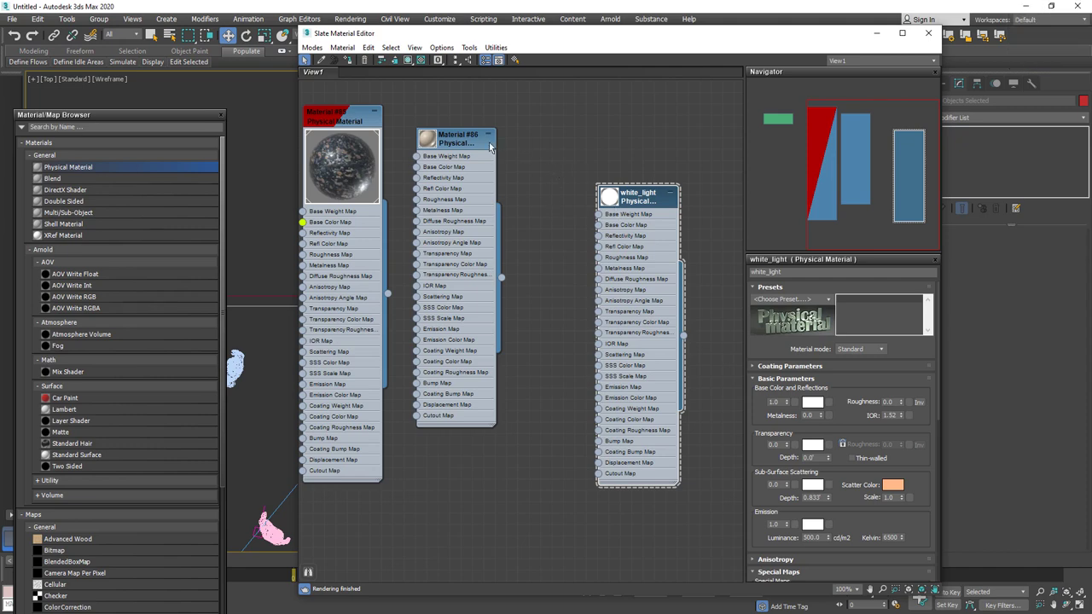
Create Physical Material light_base with the Matte Aluminum preset and assign it to the selection.
{"action": "left_click", "coordinate": [438, 154]}
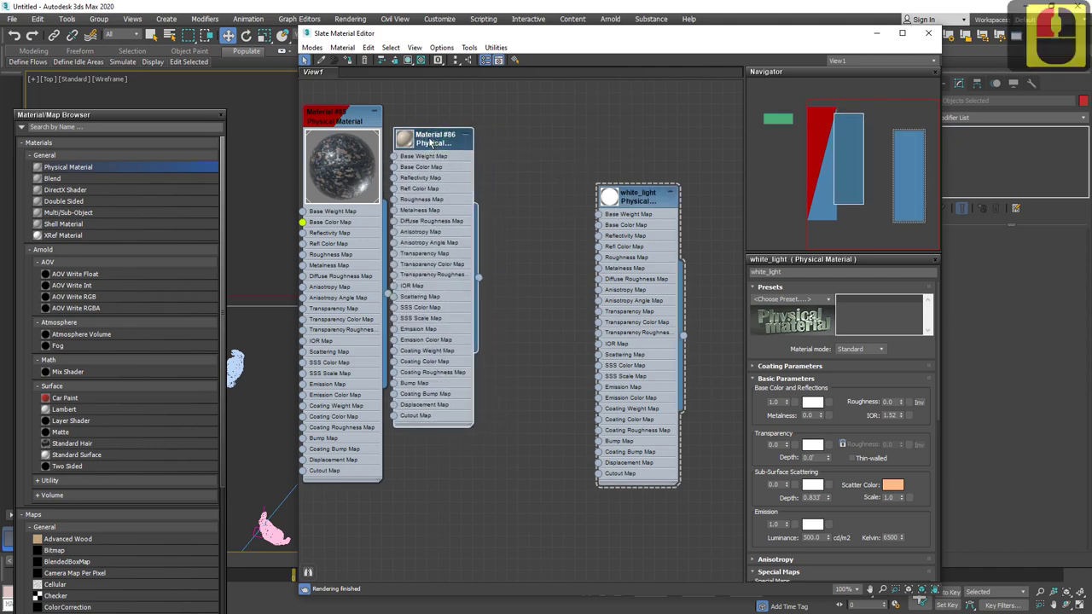
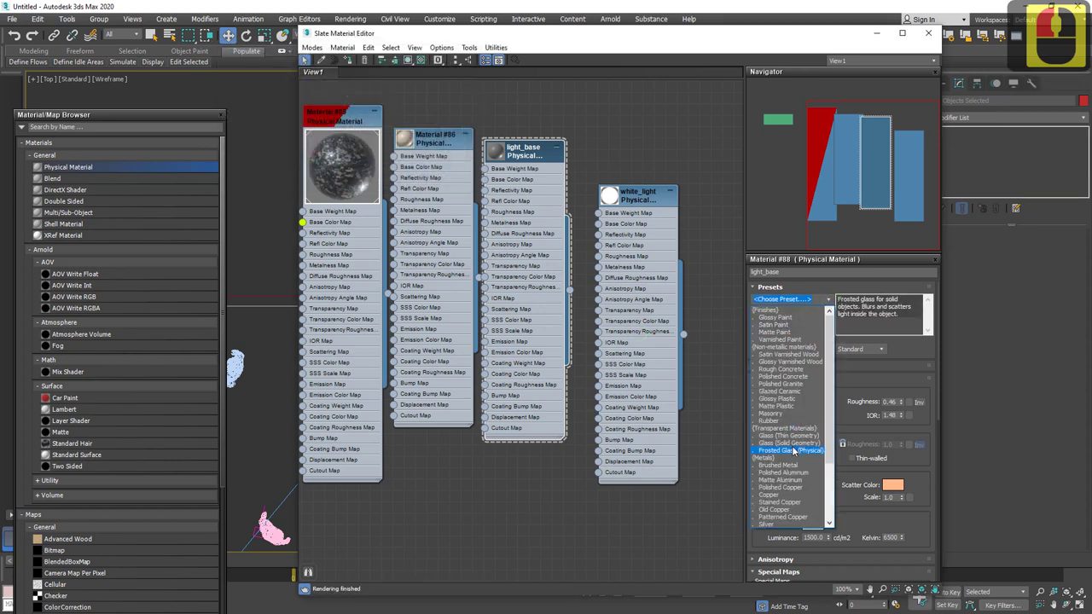
{"action": "left_click", "coordinate": [830, 377]}
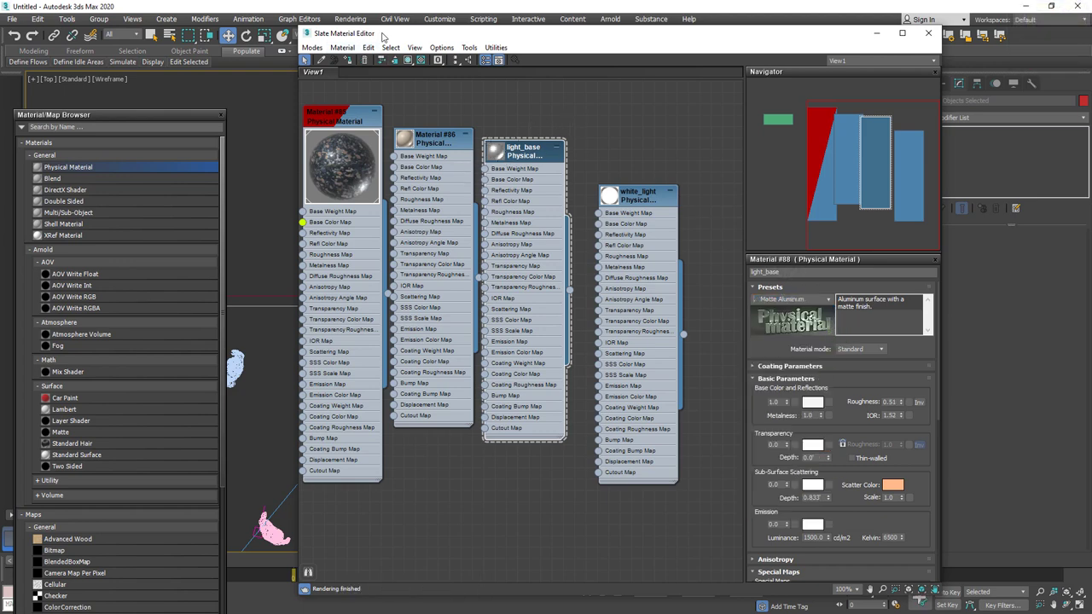
{"action": "left_click", "coordinate": [617, 134]}
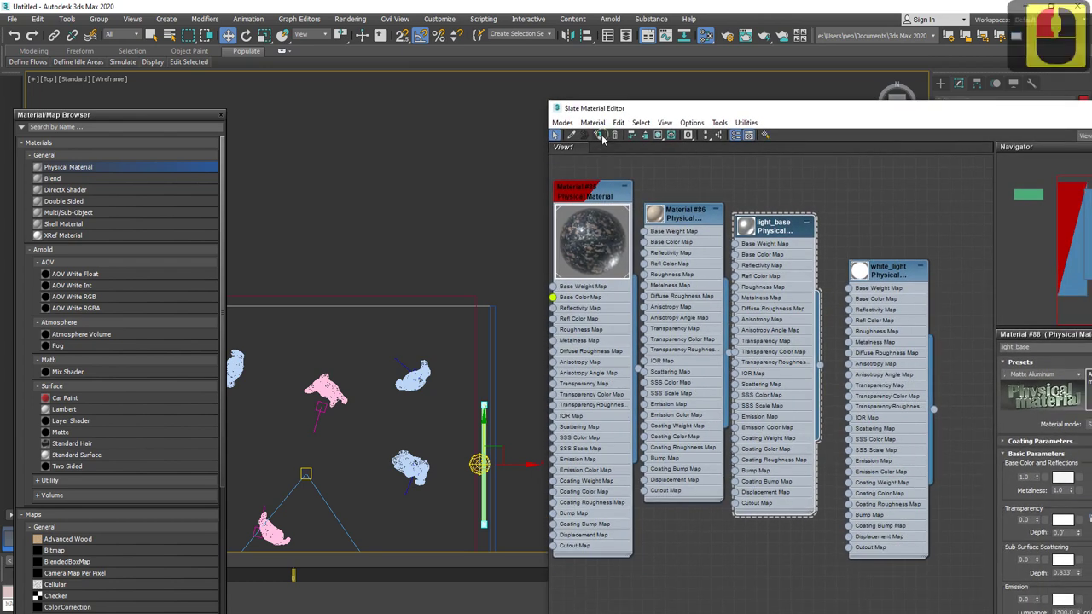
{"action": "left_click", "coordinate": [443, 292]}
{"action": "left_click", "coordinate": [395, 263]}
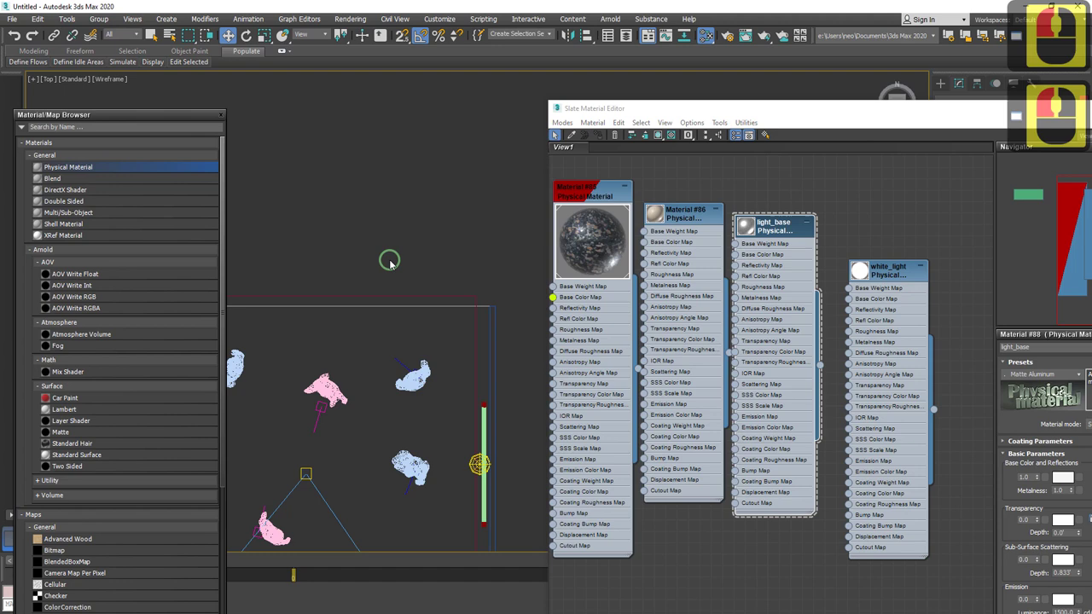
Render Camera001 showing the bright tube light on the beige back wall, then close the render.
{"action": "key", "text": "c"}
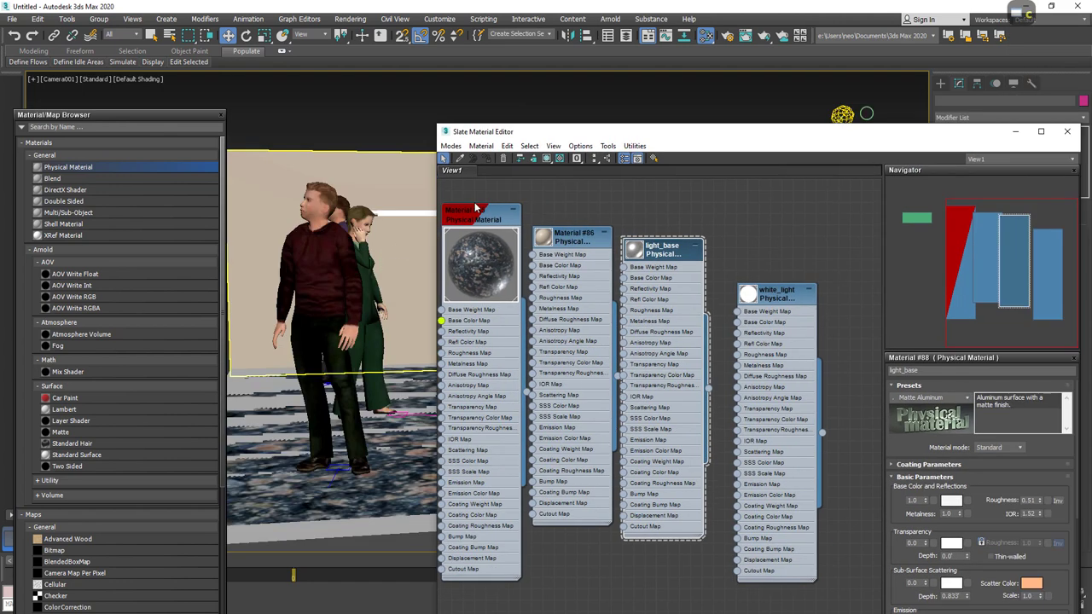
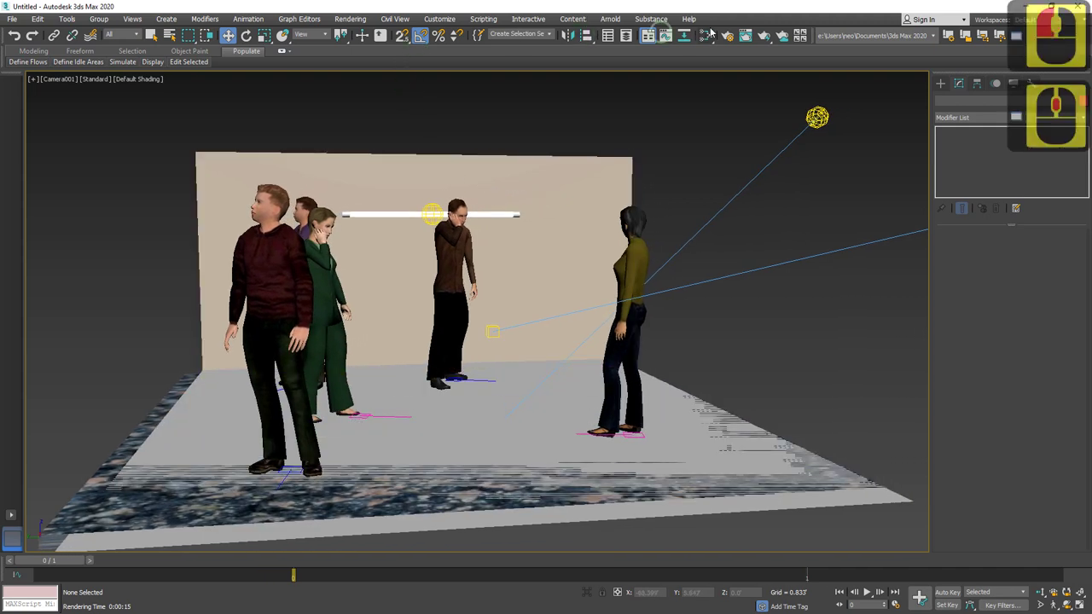
{"action": "left_click", "coordinate": [735, 75]}
{"action": "left_click", "coordinate": [585, 52]}
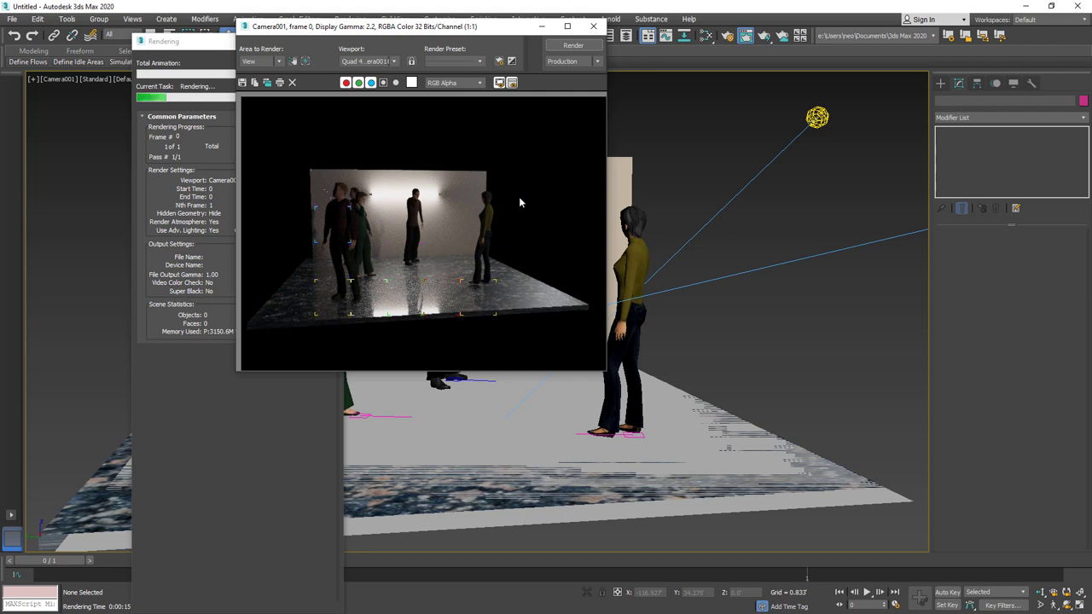
{"action": "key", "text": "Escape"}
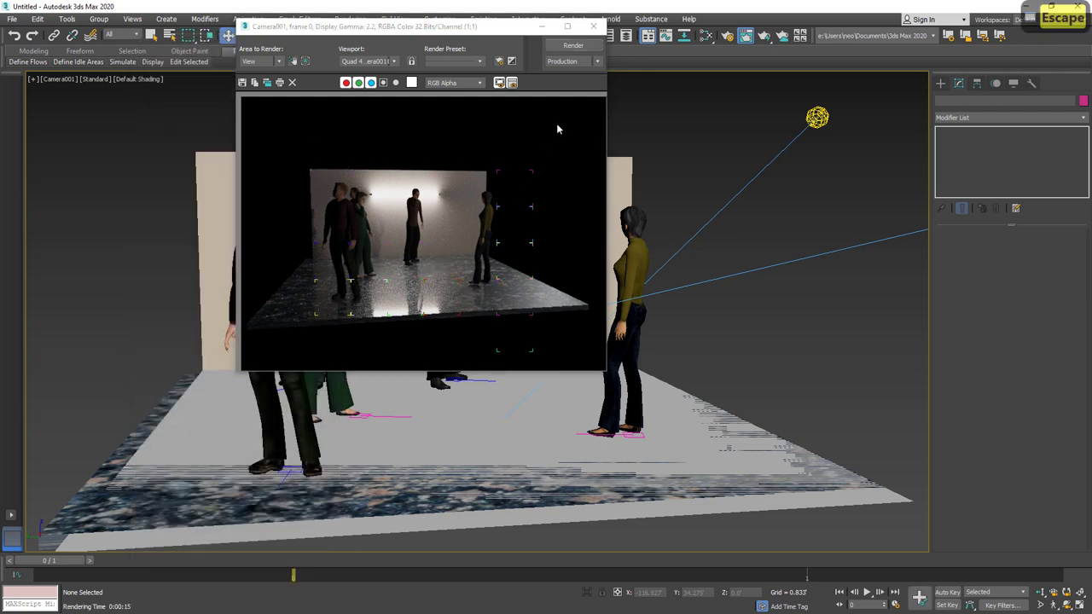
{"action": "left_click", "coordinate": [581, 92]}
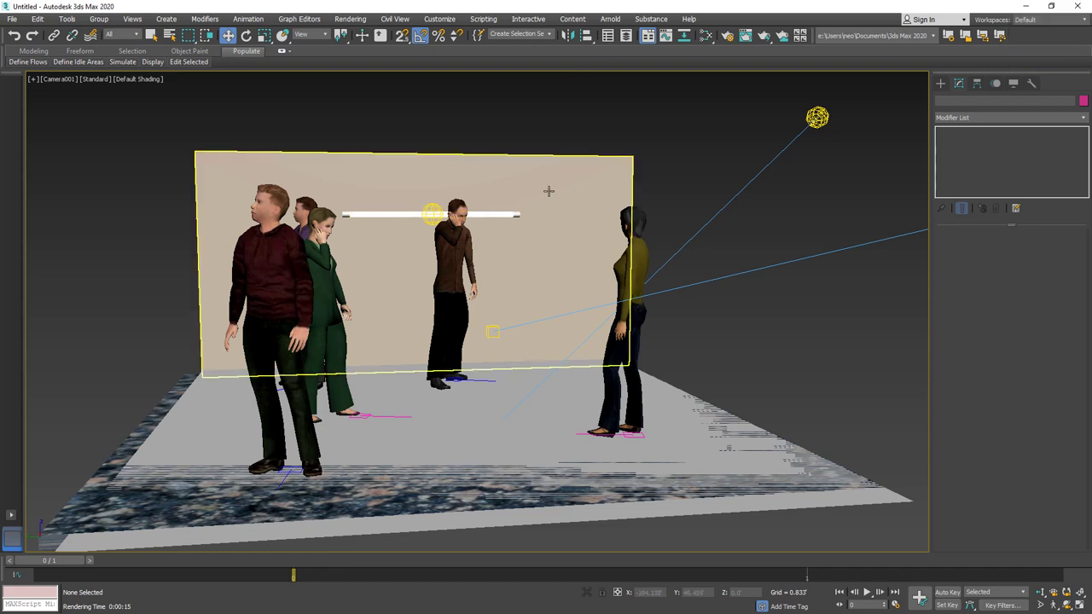
From the top view, select the tube light pieces on the wall for pivot editing in Hierarchy.
{"action": "key", "text": "t"}
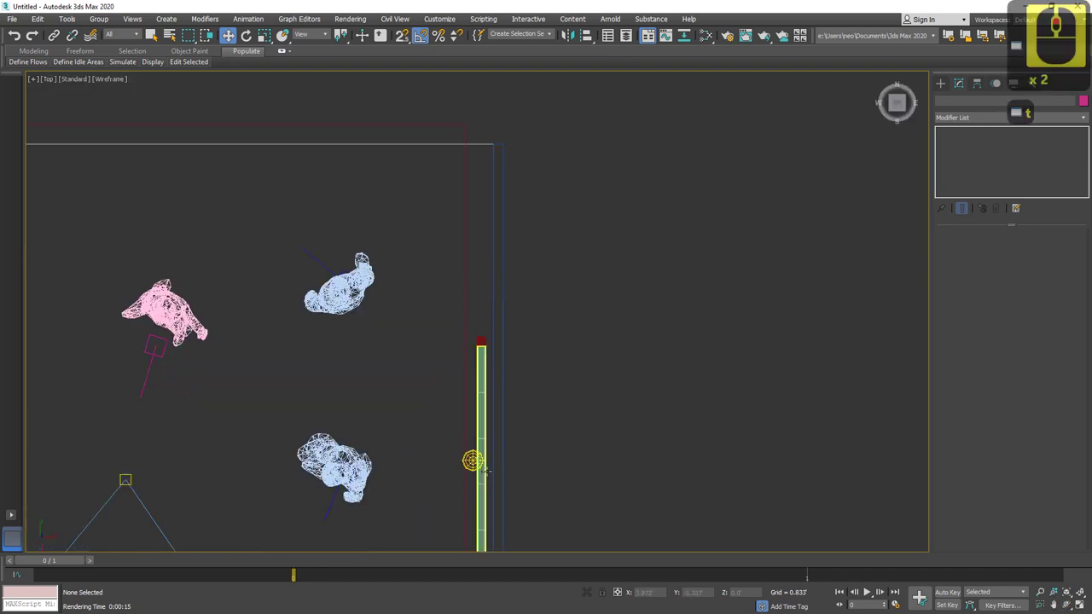
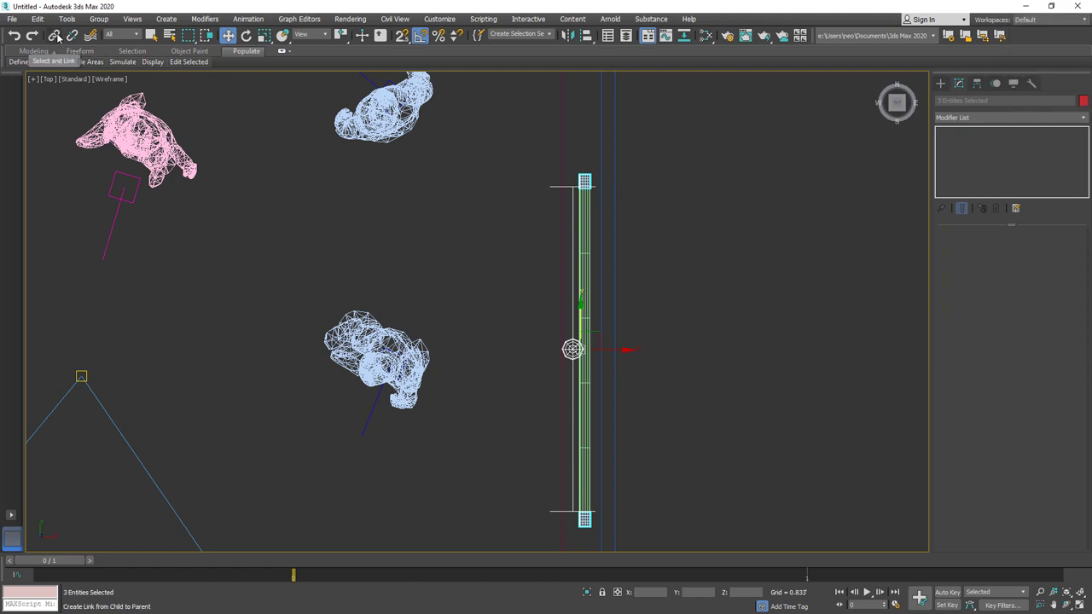
{"action": "left_click", "coordinate": [119, 91]}
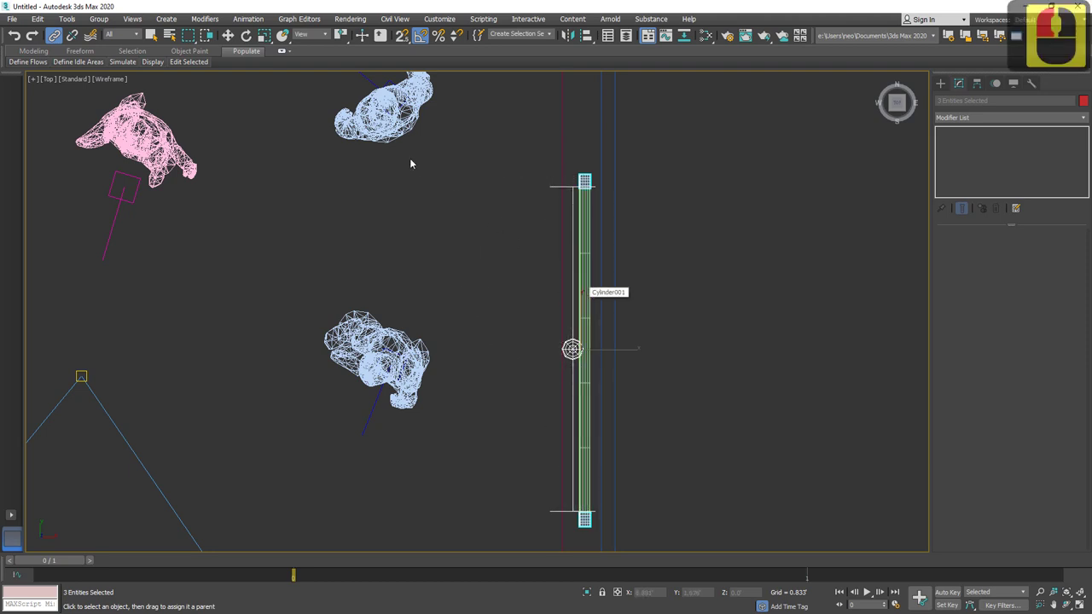
{"action": "left_click", "coordinate": [666, 345]}
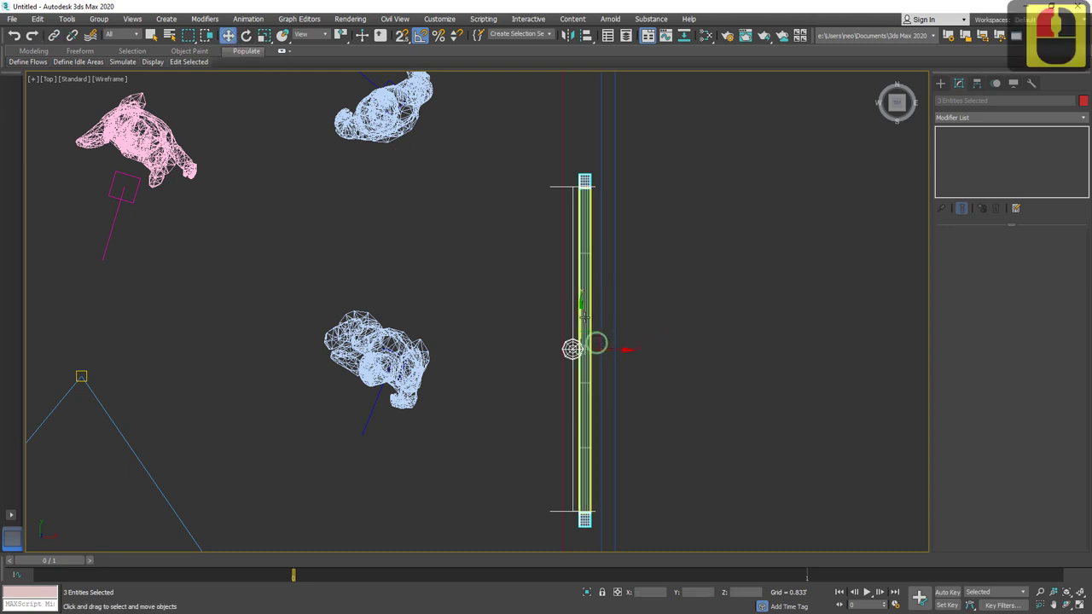
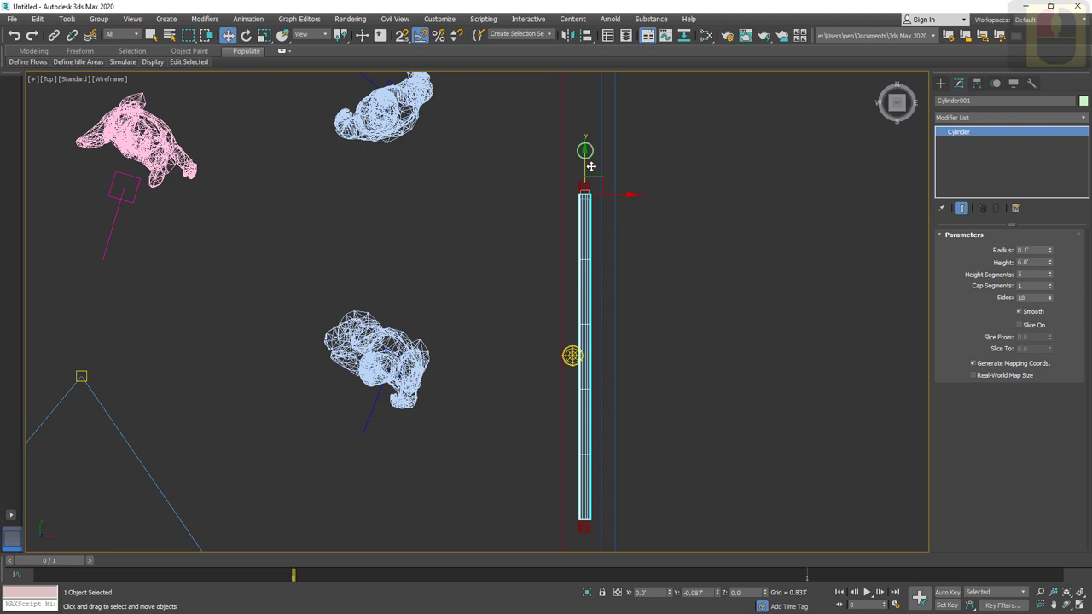
{"action": "left_click", "coordinate": [605, 151]}
{"action": "key", "text": "ctrl+z"}
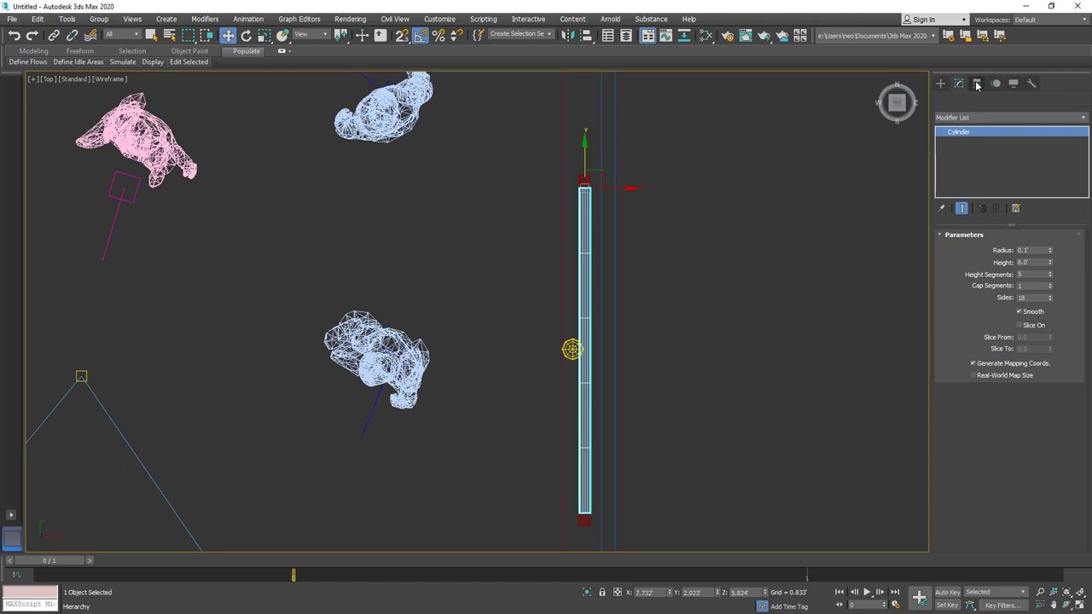
{"action": "left_click_drag", "start_coordinate": [979, 84], "coordinate": [977, 89]}
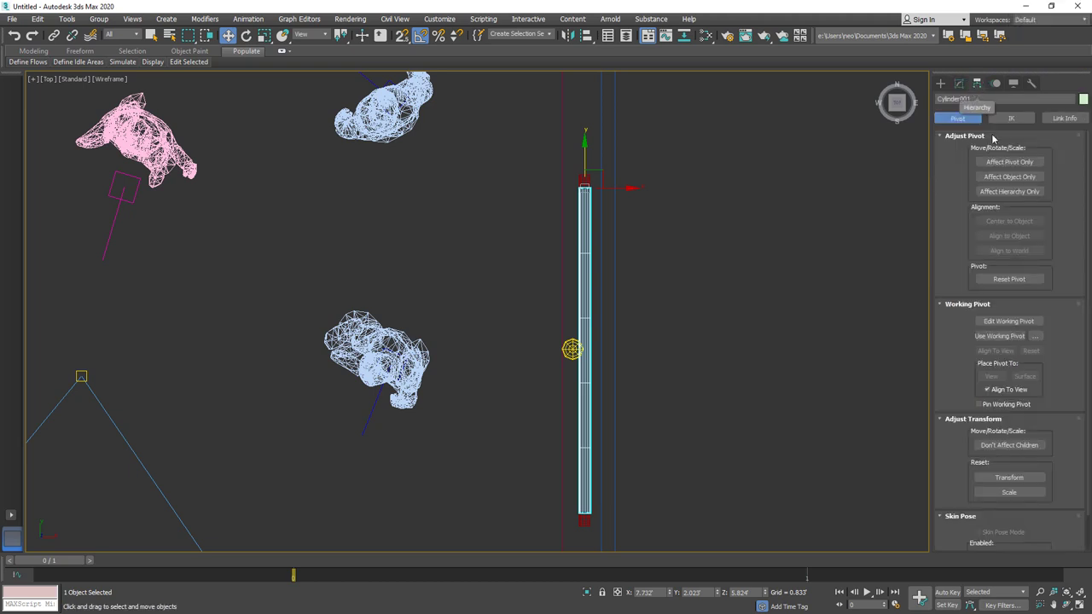
With Affect Pivot Only, centre the tube cylinder's pivot on the object.
{"action": "left_click", "coordinate": [1006, 163]}
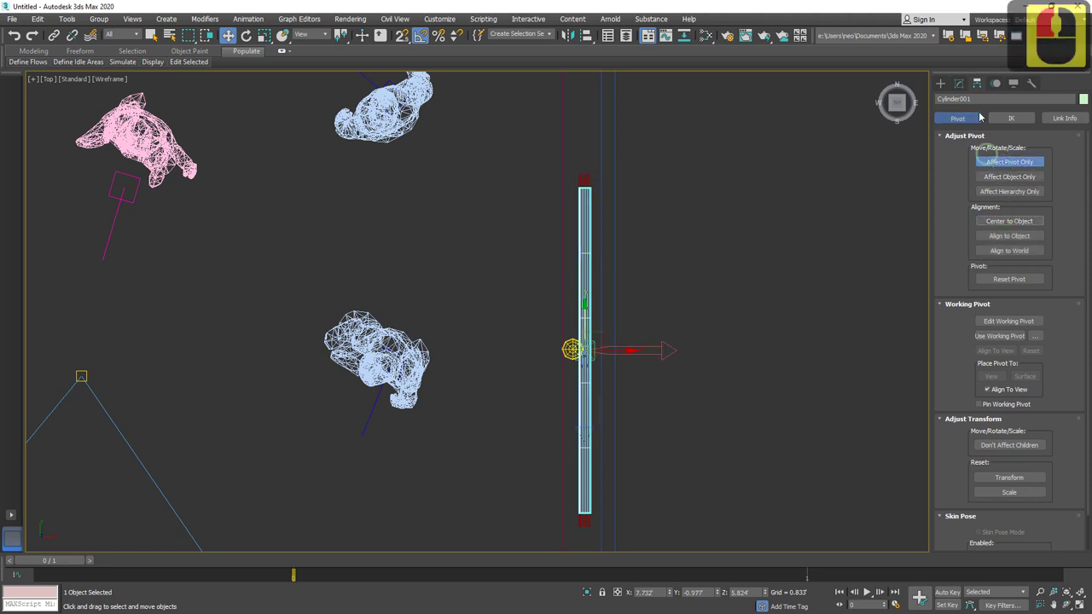
{"action": "left_click", "coordinate": [754, 269]}
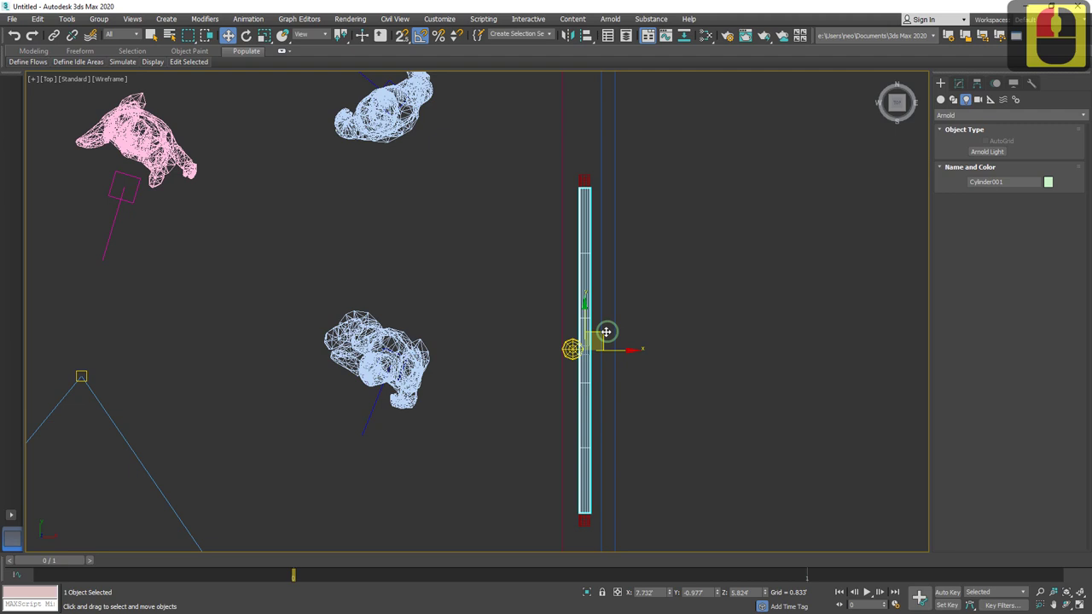
{"action": "left_click", "coordinate": [685, 281]}
{"action": "left_click", "coordinate": [701, 273]}
{"action": "key", "text": "ctrl+z"}
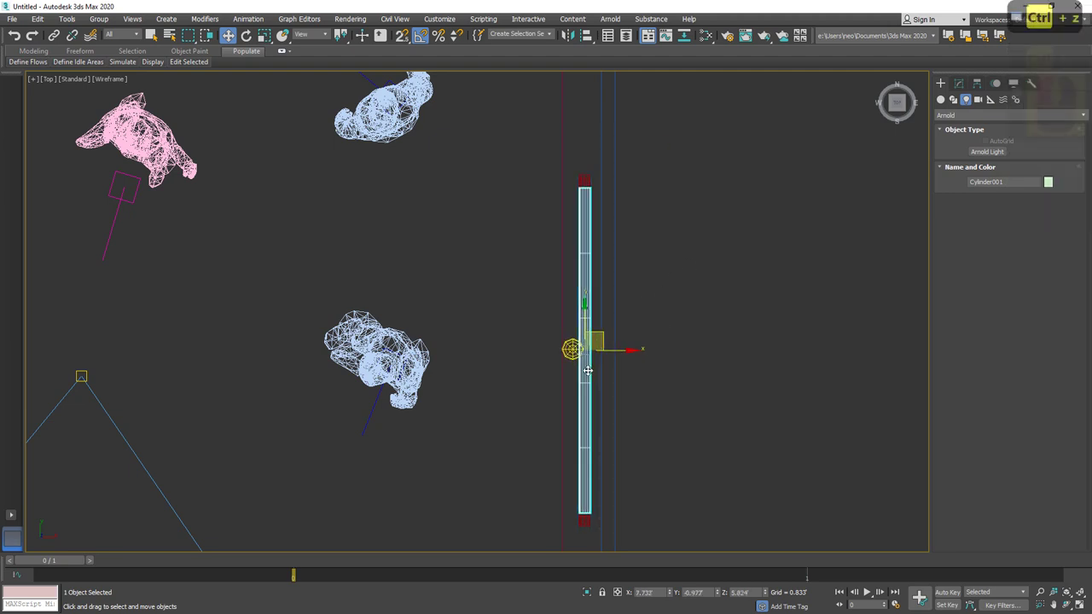
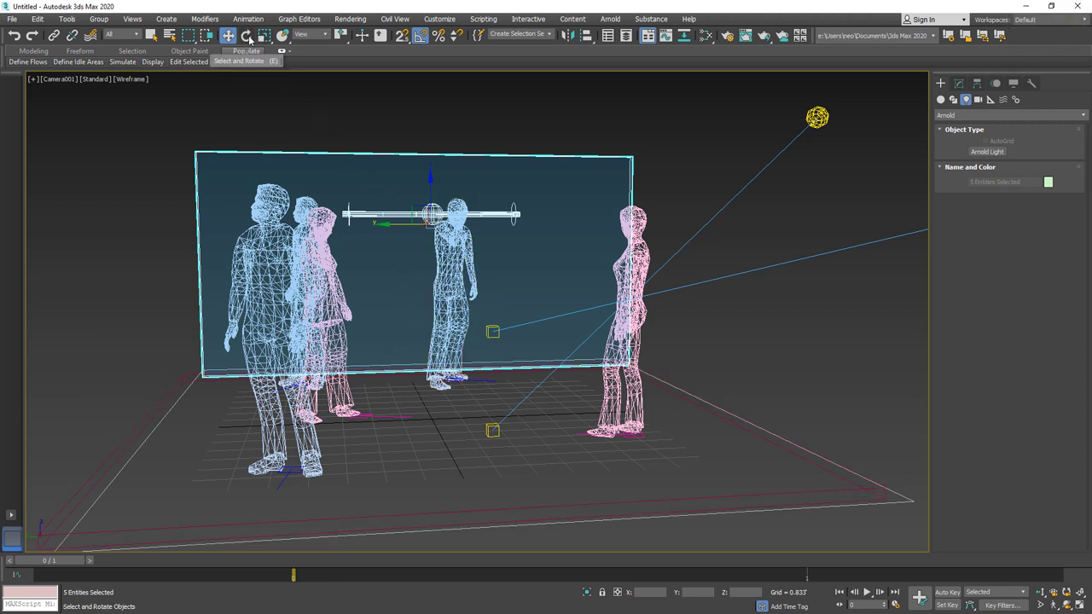
Rotate a Shift-copy of the wall panel and tube light 90° and move it to the room's top edge.
{"action": "left_click", "coordinate": [255, 41]}
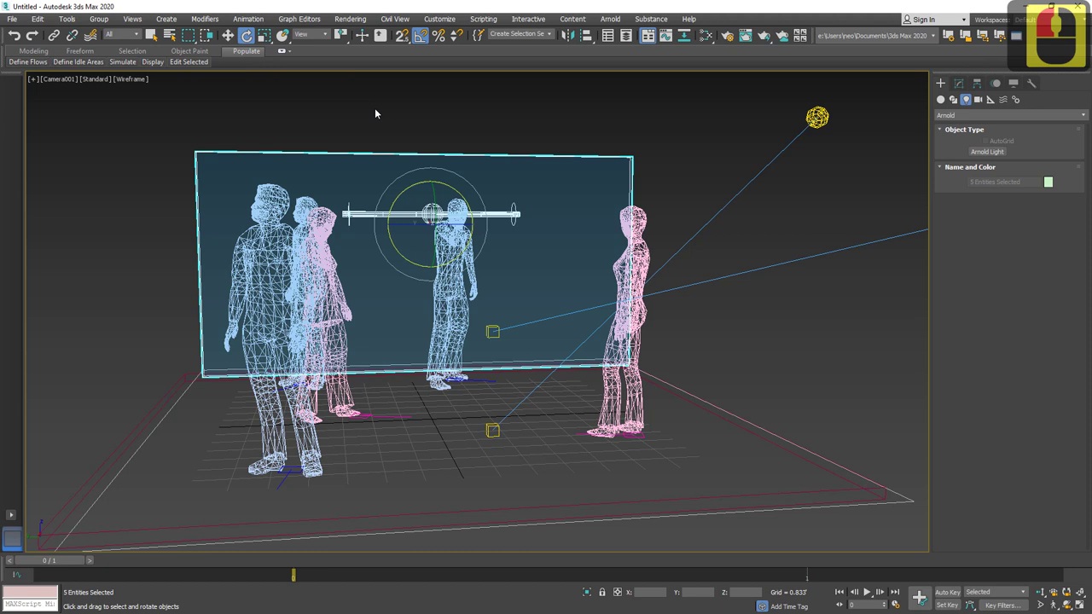
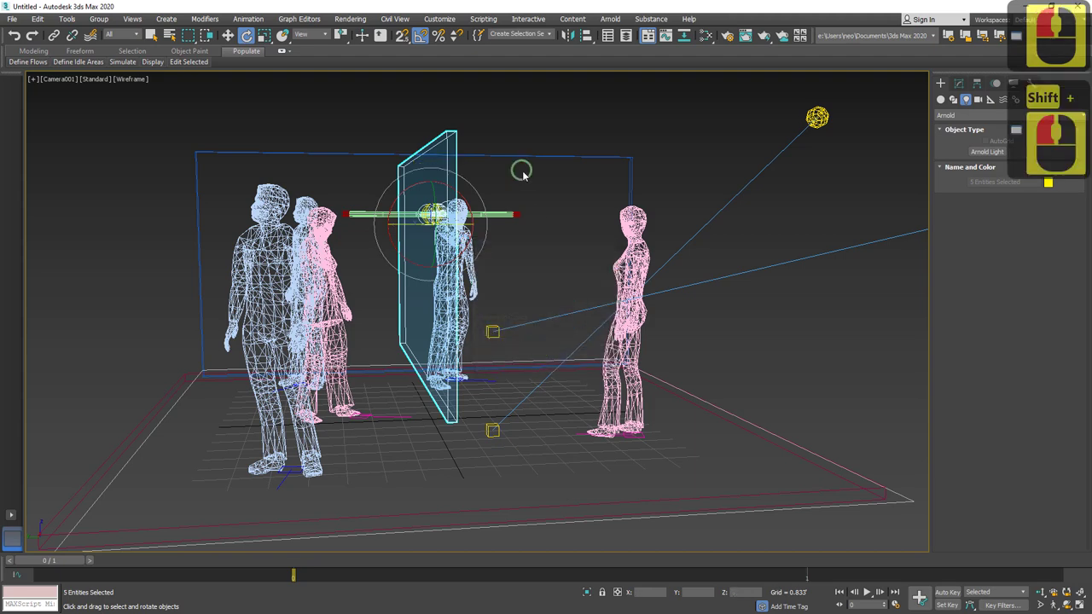
{"action": "key", "text": "t"}
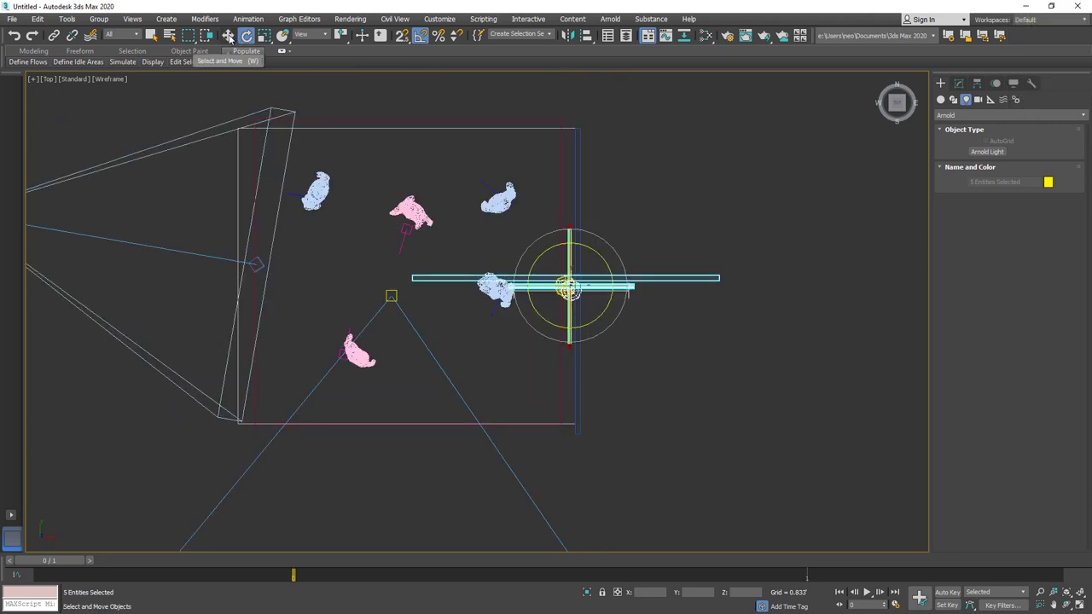
{"action": "key", "text": "w"}
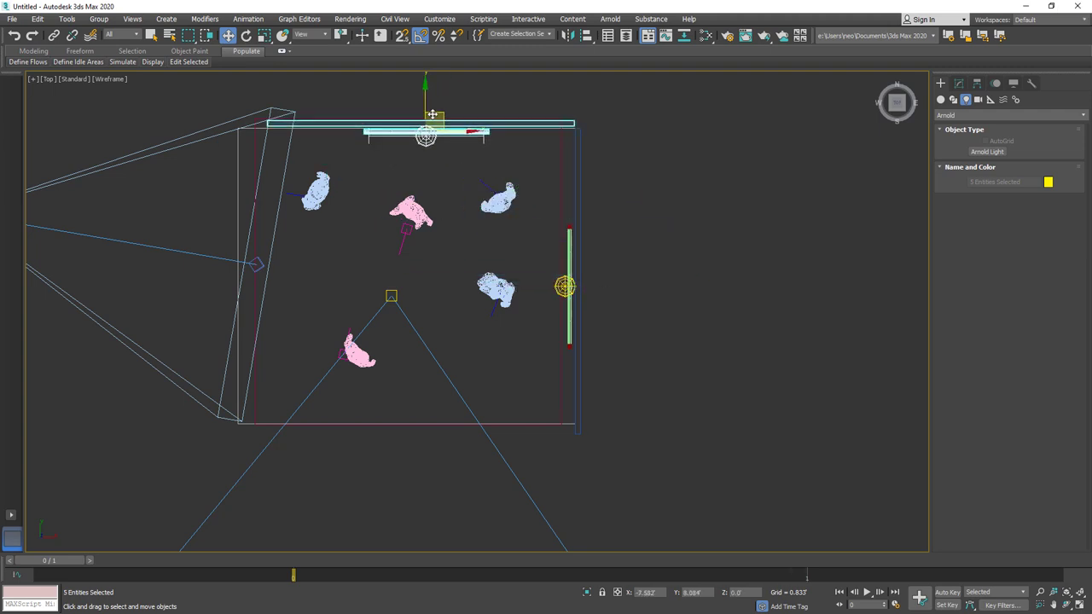
Select the side wall with its tube light and frame the room in the top view.
{"action": "left_click", "coordinate": [457, 117]}
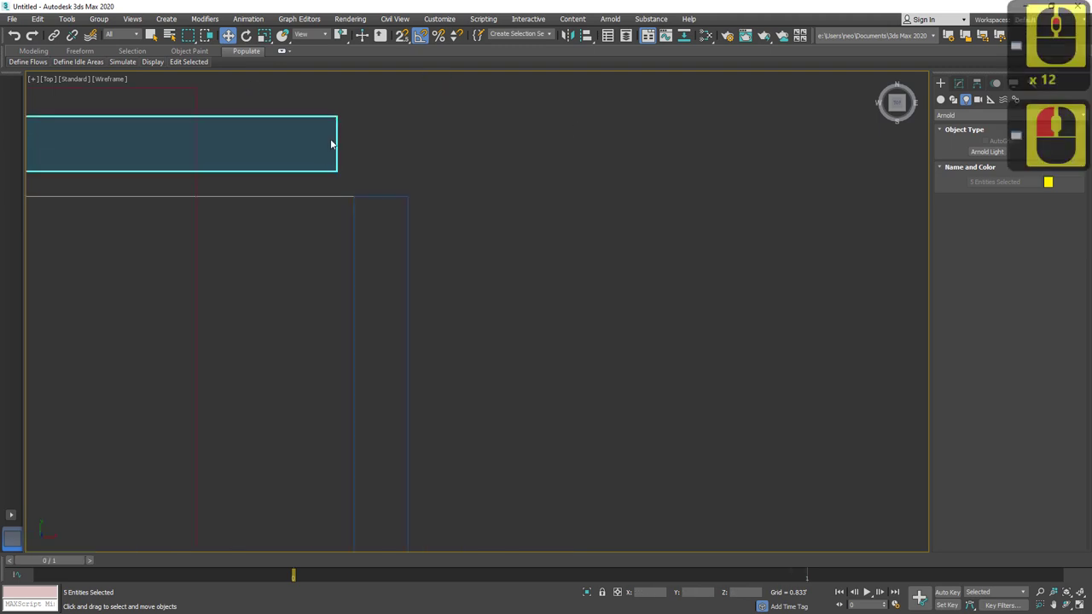
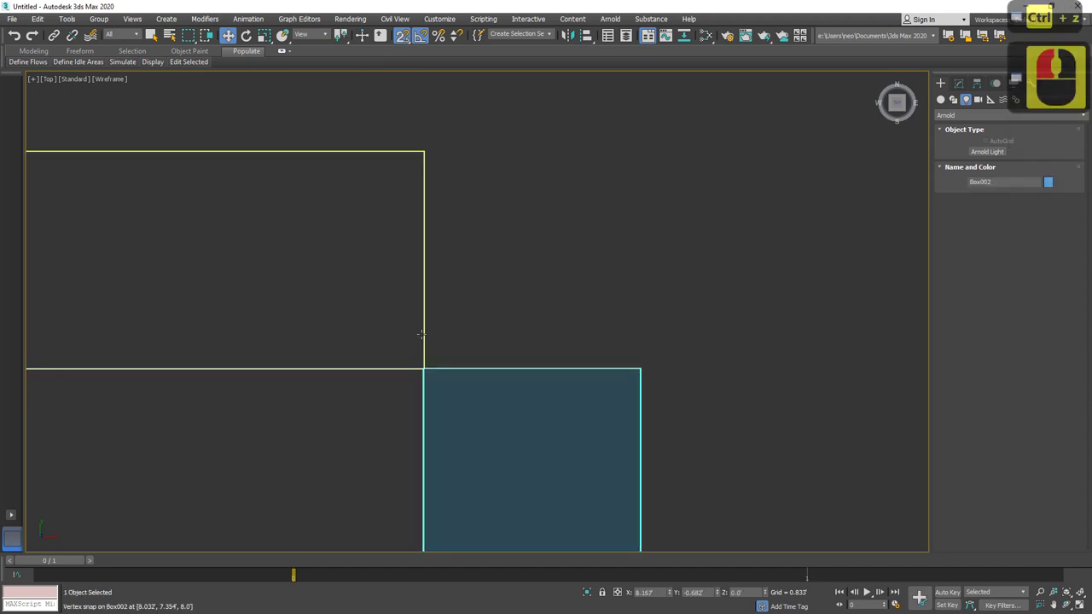
{"action": "key", "text": "ctrl+z"}
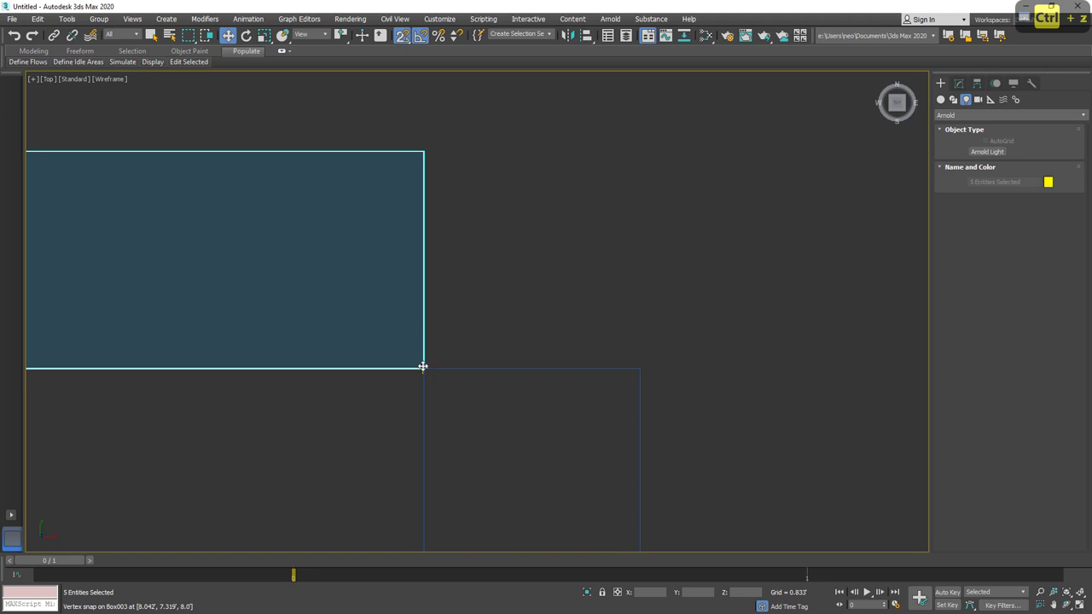
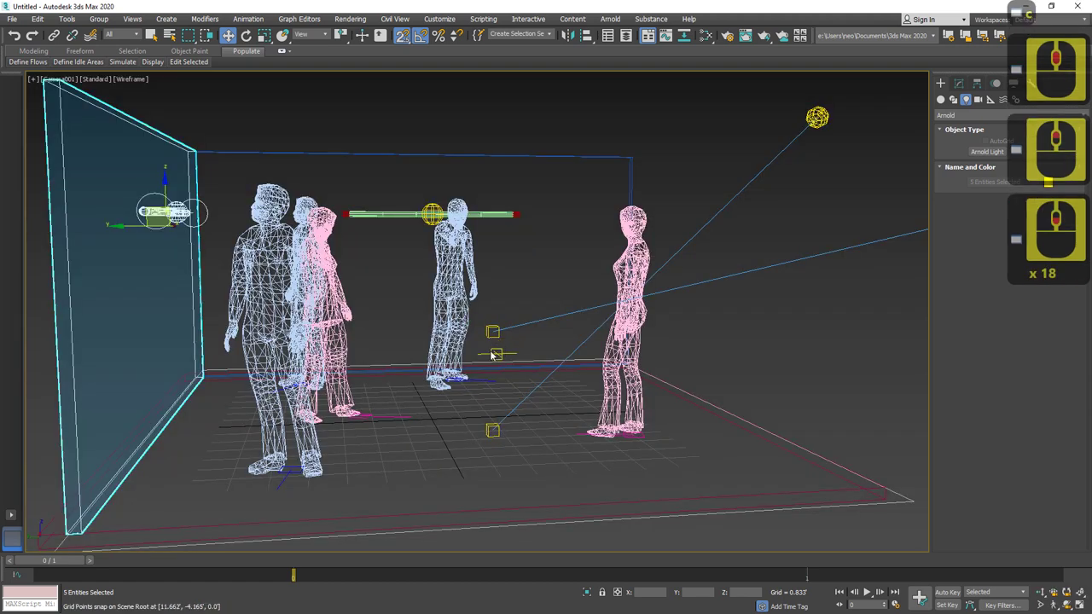
{"action": "key", "text": "F3"}
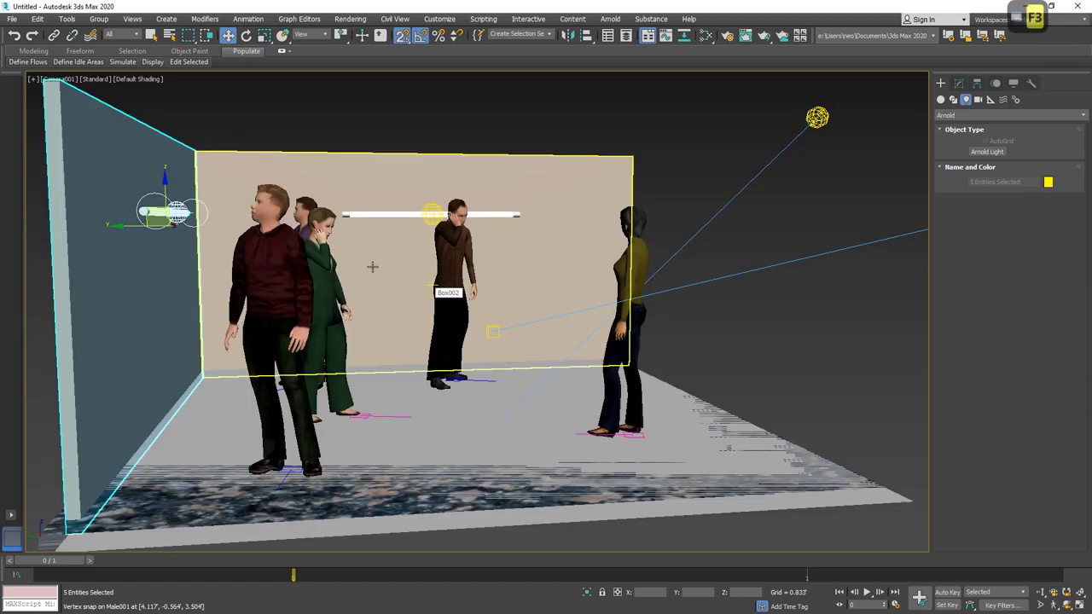
{"action": "key", "text": "F3"}
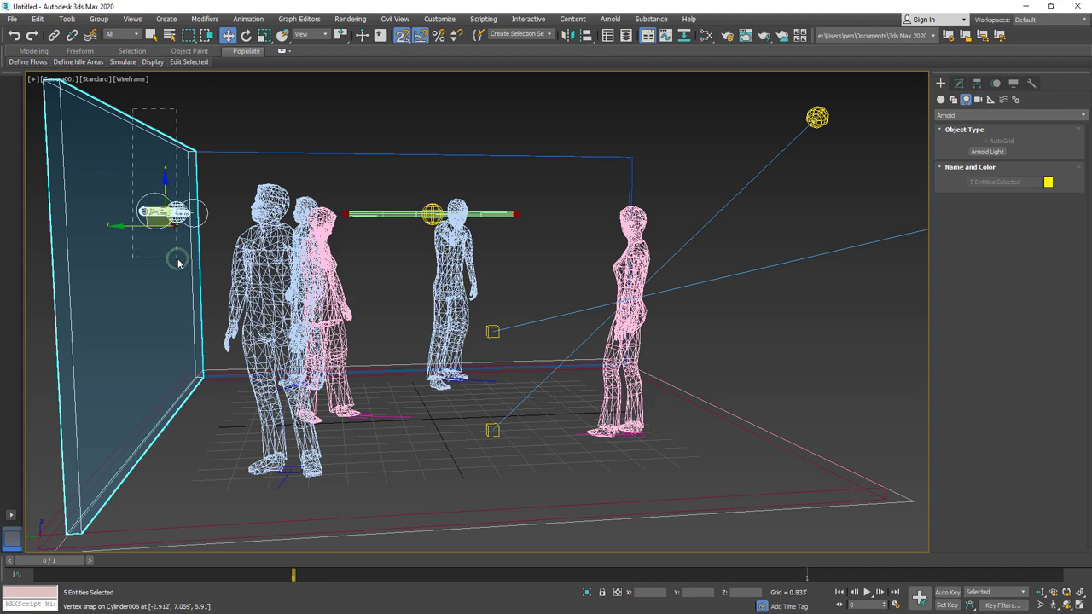
{"action": "left_click", "coordinate": [260, 240]}
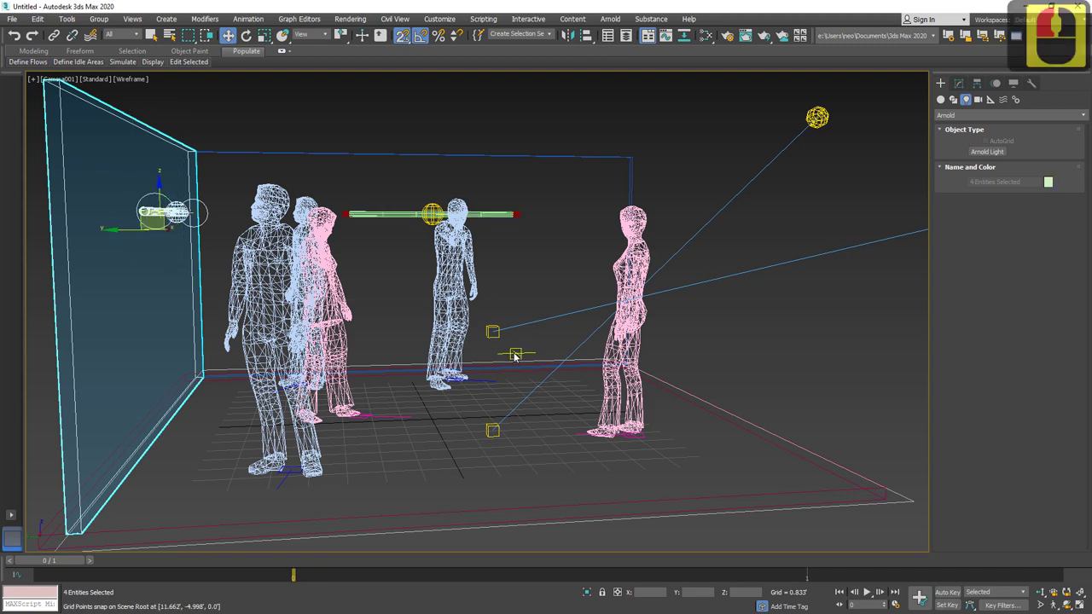
{"action": "key", "text": "t"}
{"action": "middle_click", "coordinate": [400, 417]}
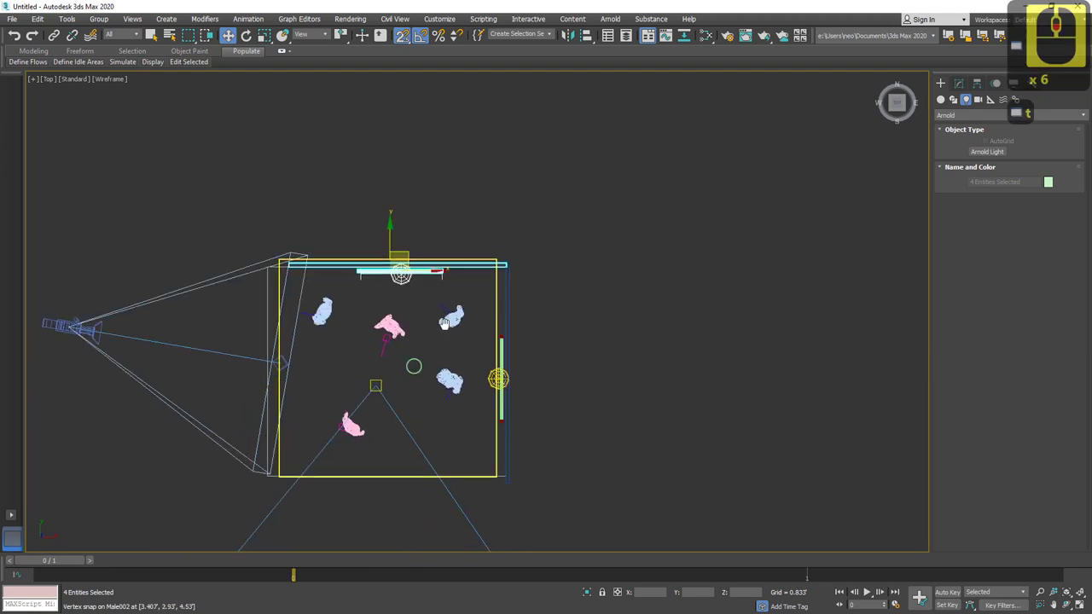
{"action": "middle_click", "coordinate": [434, 251]}
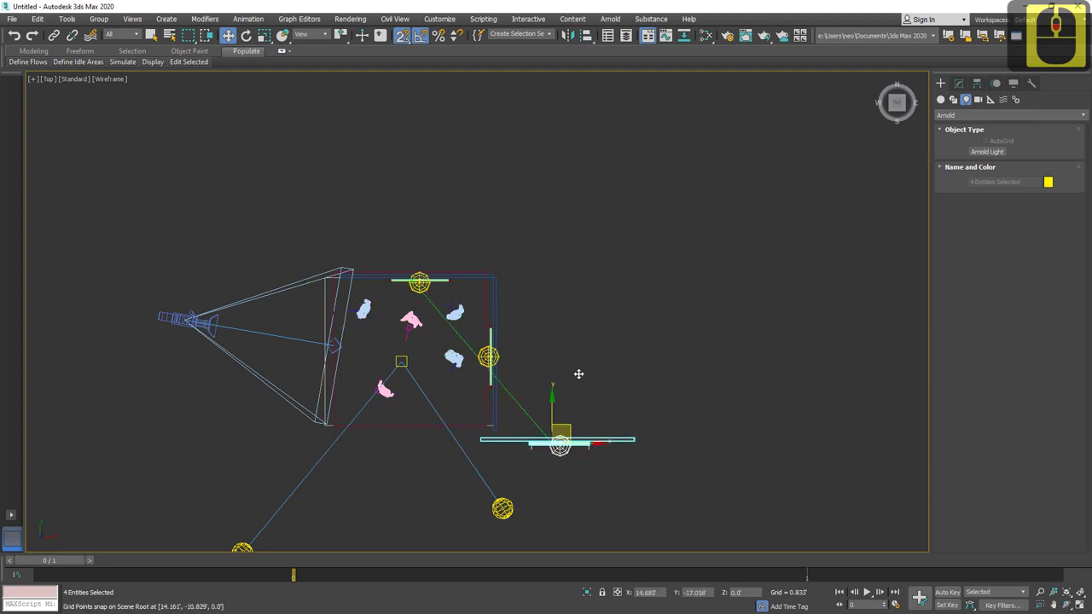
Place a wall copy on the opposite side and enable 2.5D vertex snap for flush corners.
{"action": "left_click", "coordinate": [560, 238]}
{"action": "key", "text": "Escape"}
{"action": "left_click", "coordinate": [453, 212]}
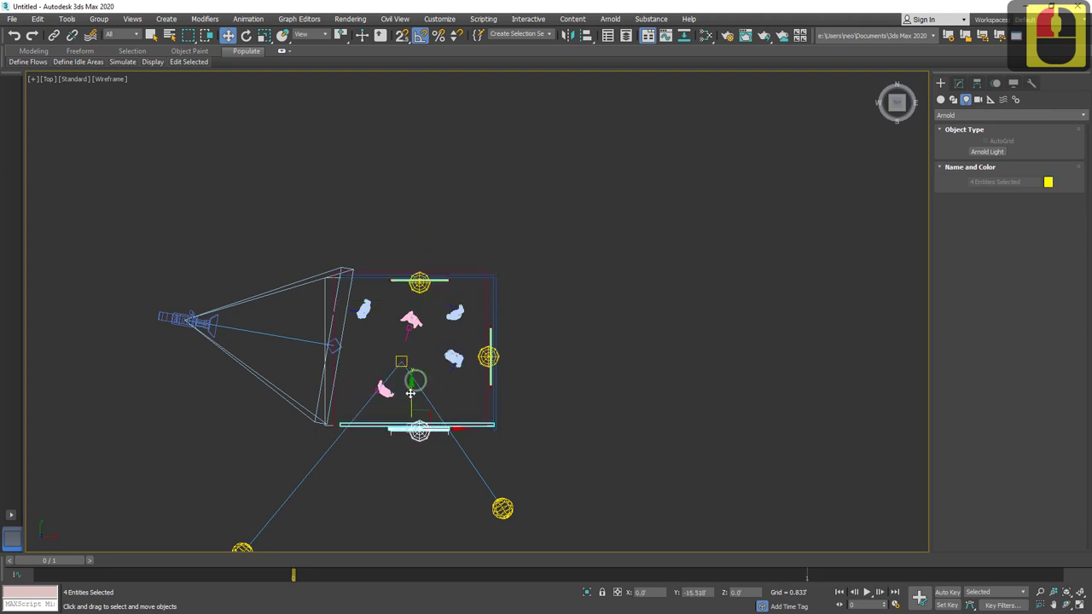
{"action": "left_click", "coordinate": [418, 388]}
{"action": "double_click", "coordinate": [479, 375]}
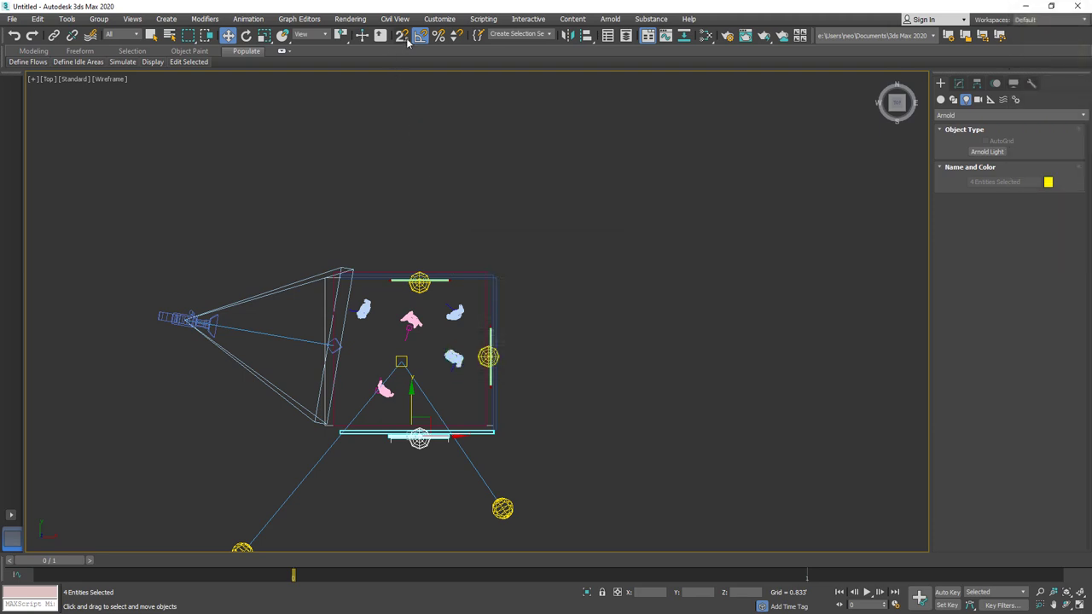
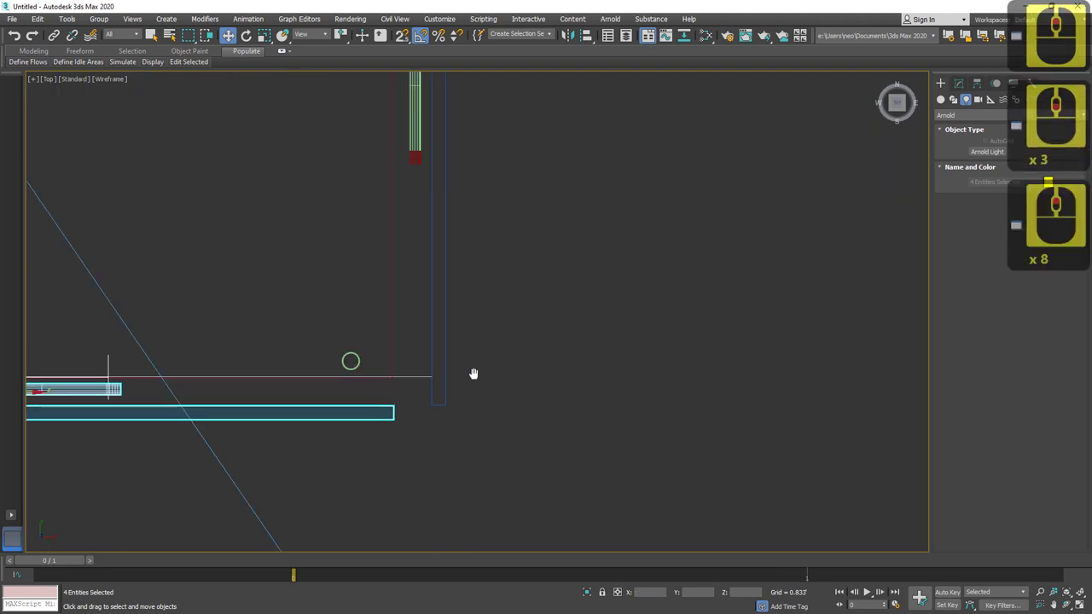
{"action": "left_click", "coordinate": [439, 351]}
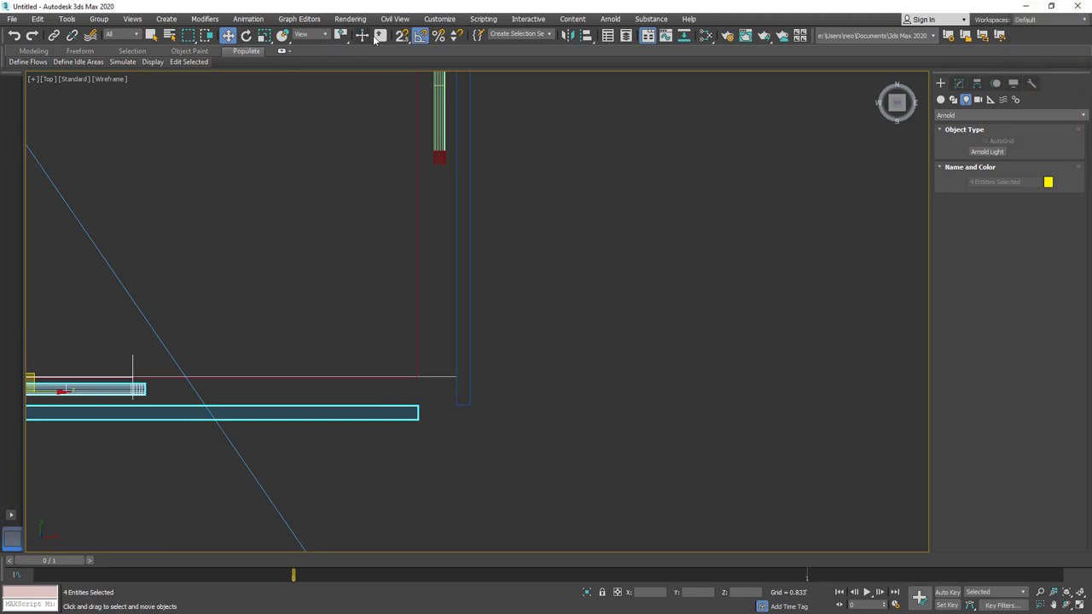
{"action": "left_click", "coordinate": [460, 319]}
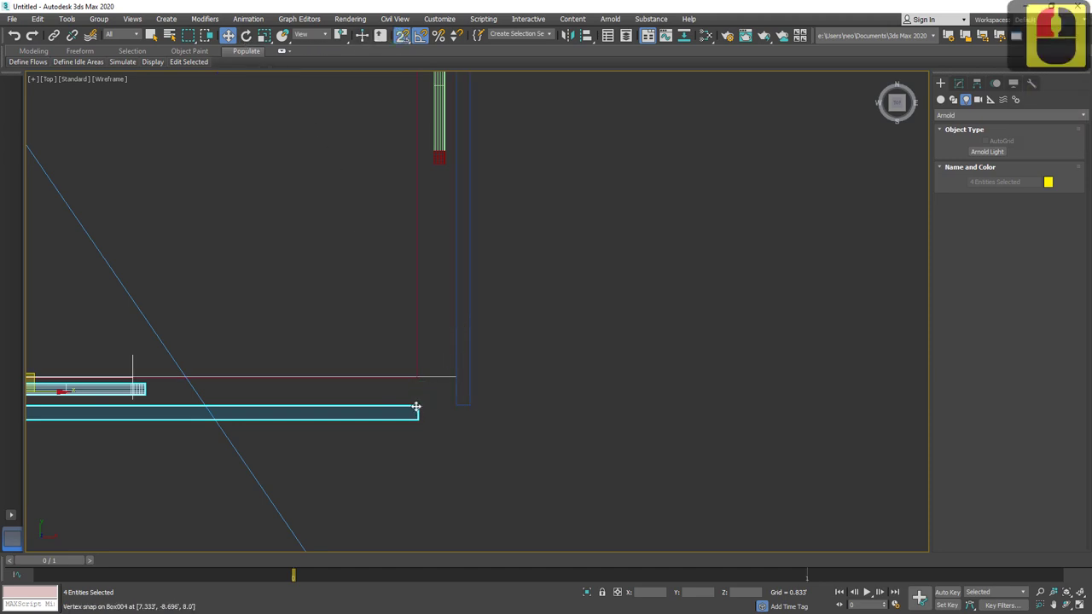
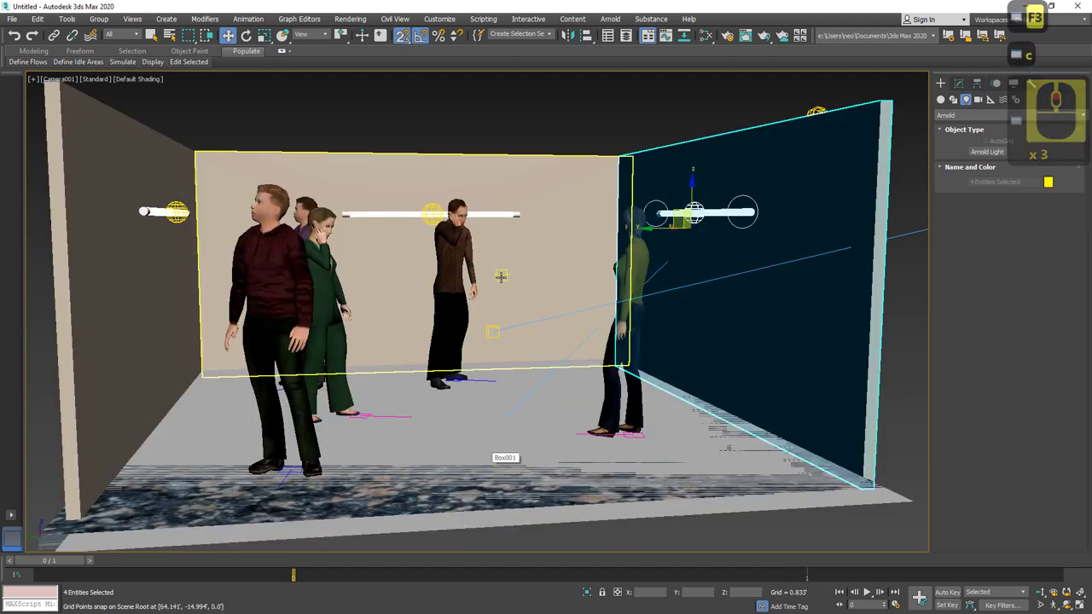
Clear the selection, Arnold-render Camera001 of the enclosed three-wall room, then close the render.
{"action": "left_click", "coordinate": [510, 100]}
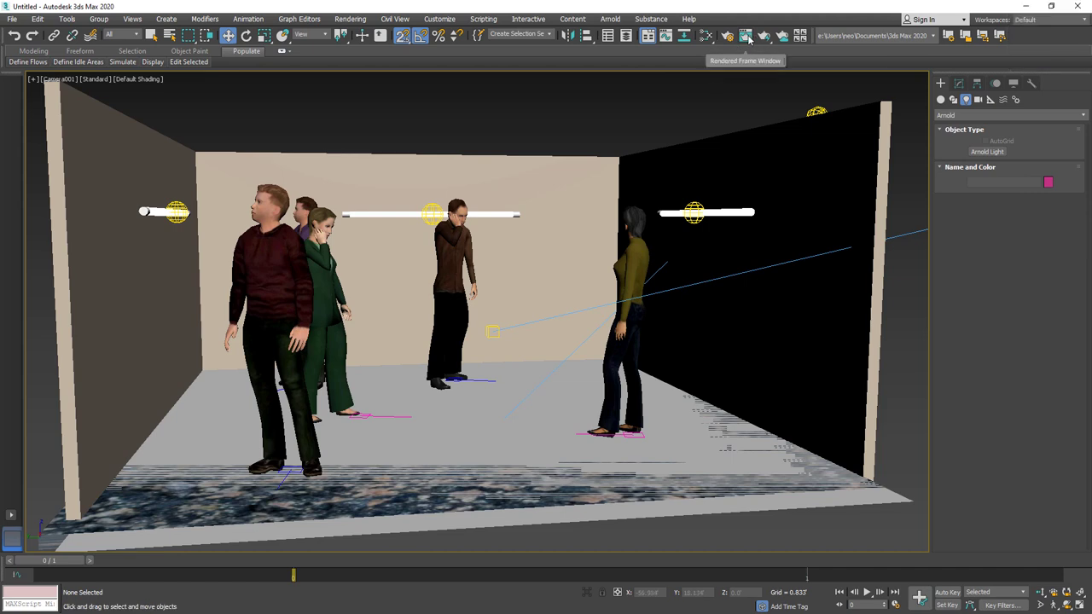
{"action": "left_click", "coordinate": [745, 47]}
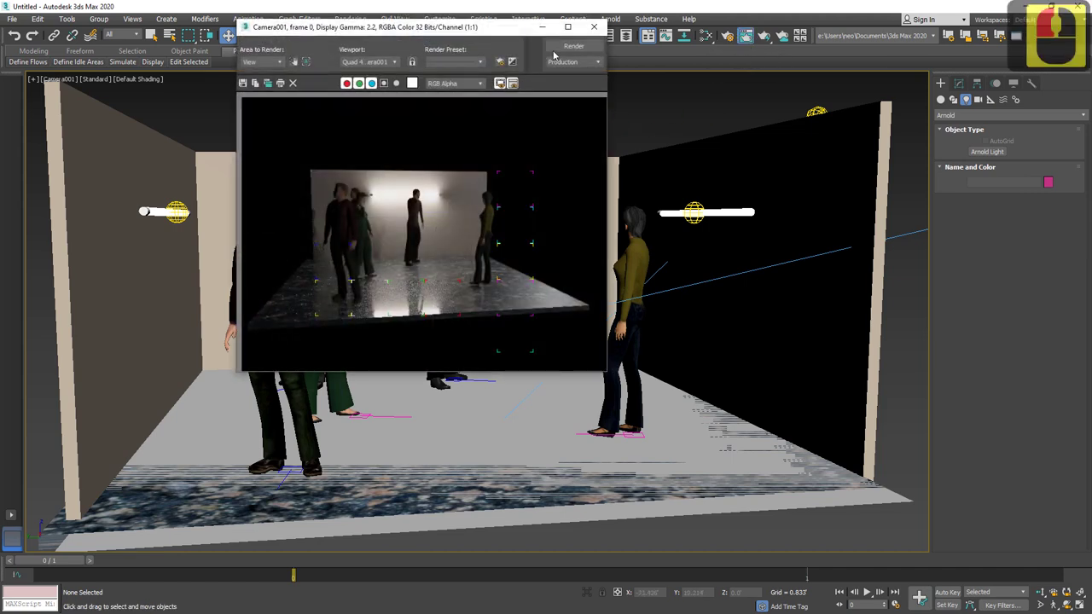
{"action": "left_click", "coordinate": [568, 45]}
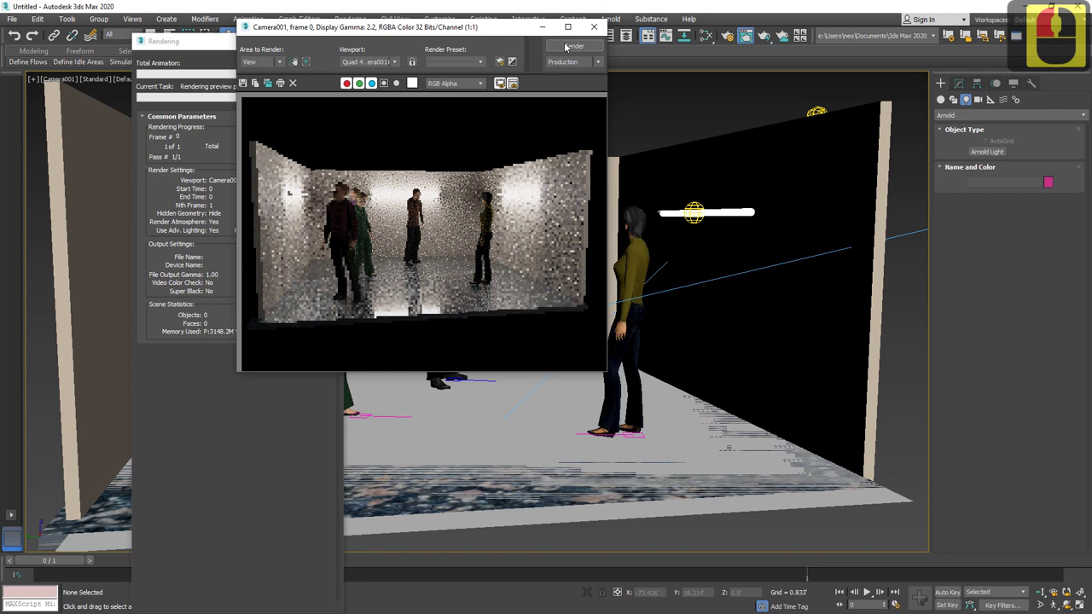
{"action": "left_click", "coordinate": [568, 45]}
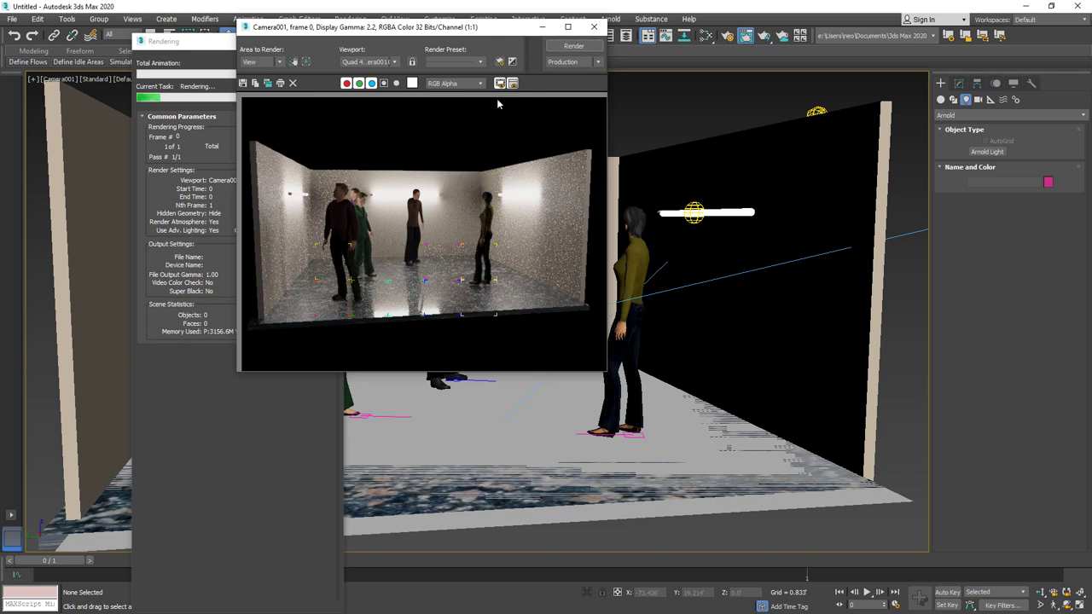
{"action": "key", "text": "Escape"}
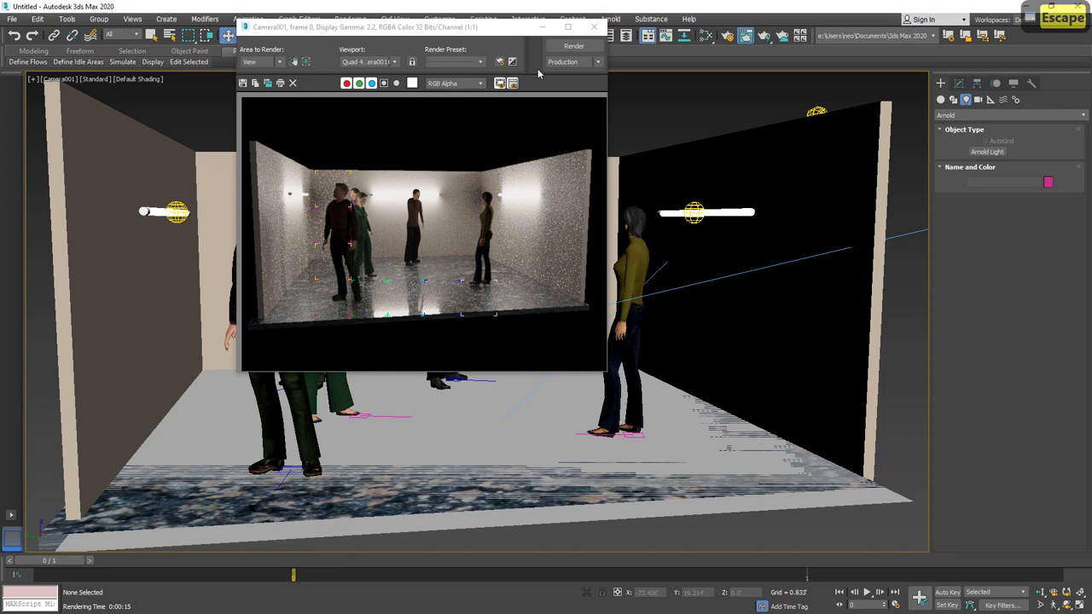
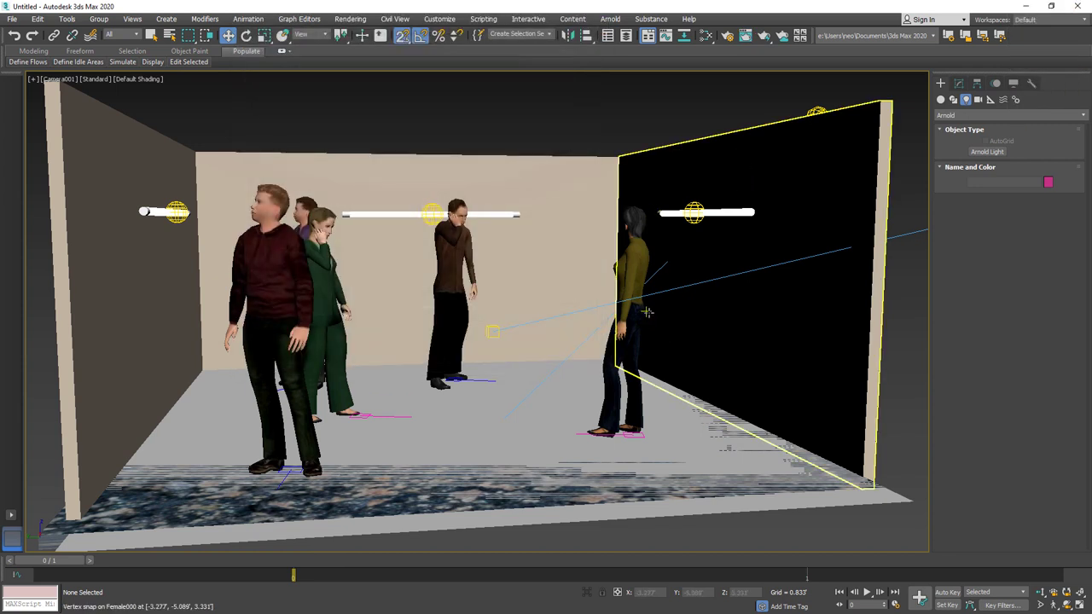
Switch the active viewport from the camera view to Perspective.
{"action": "key", "text": "c"}
{"action": "key", "text": "p"}
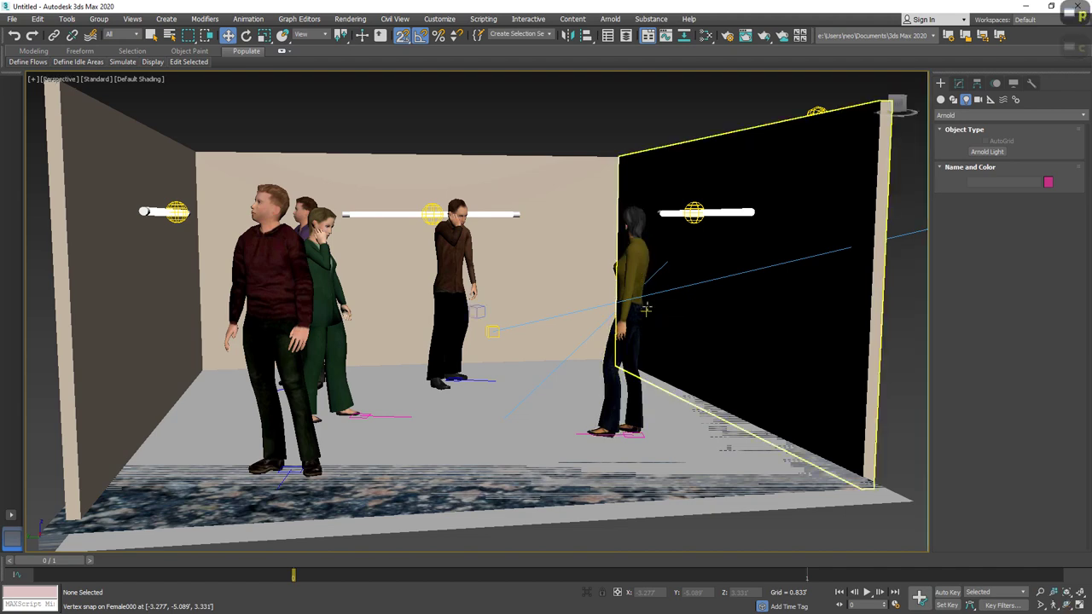
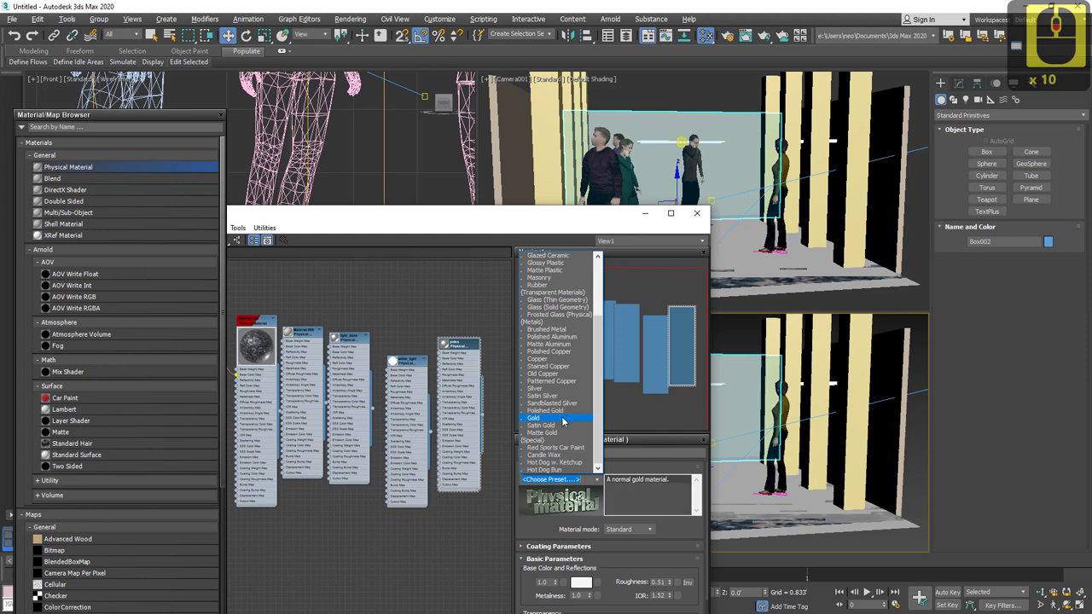
Apply the Stained Copper preset to the poles Physical material.
{"action": "middle_click", "coordinate": [567, 421]}
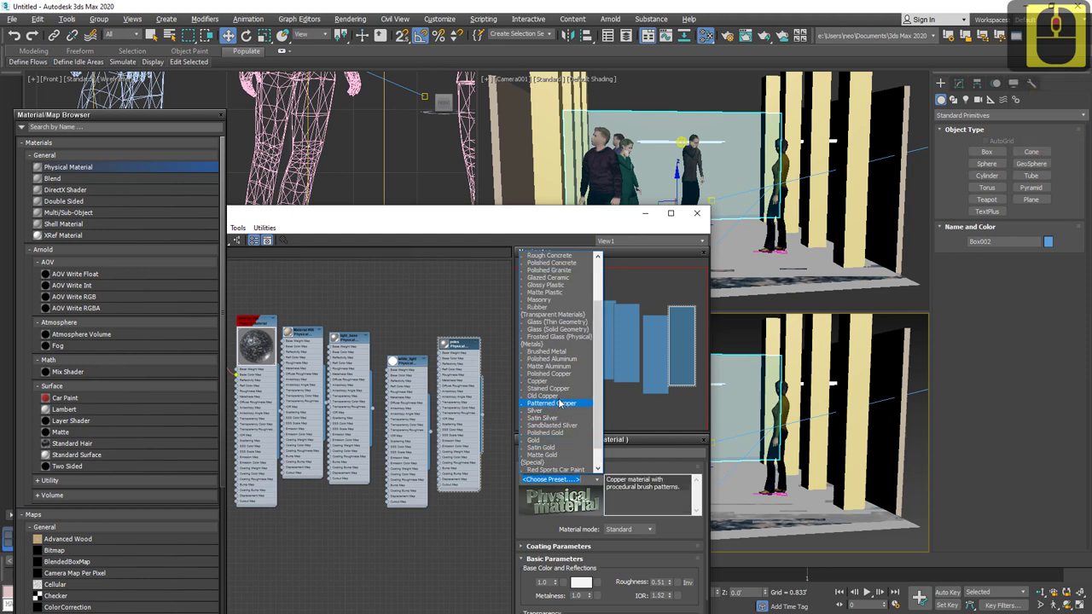
{"action": "left_click", "coordinate": [633, 395]}
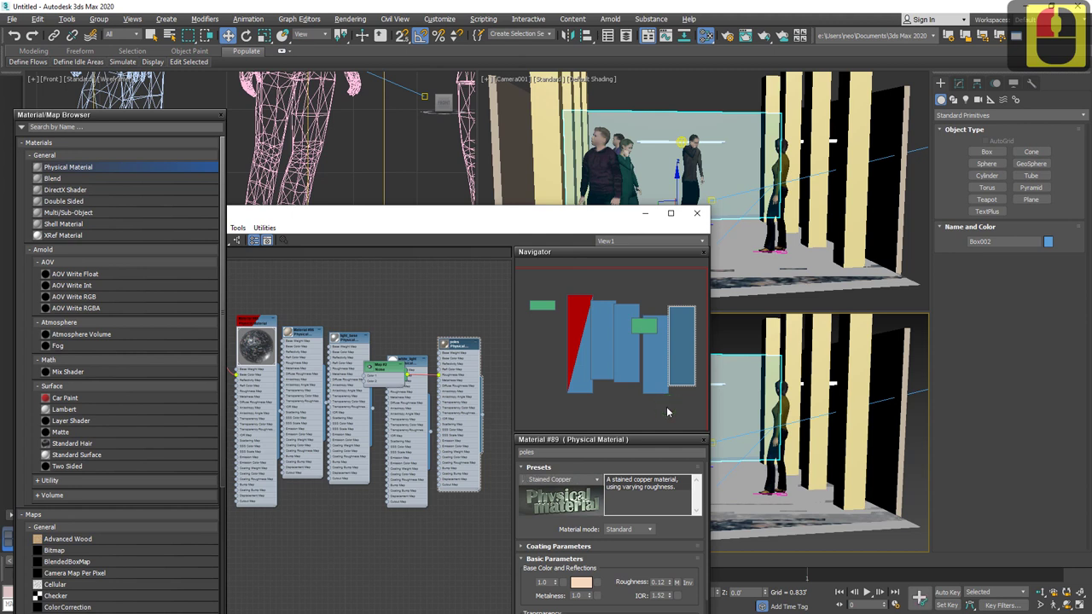
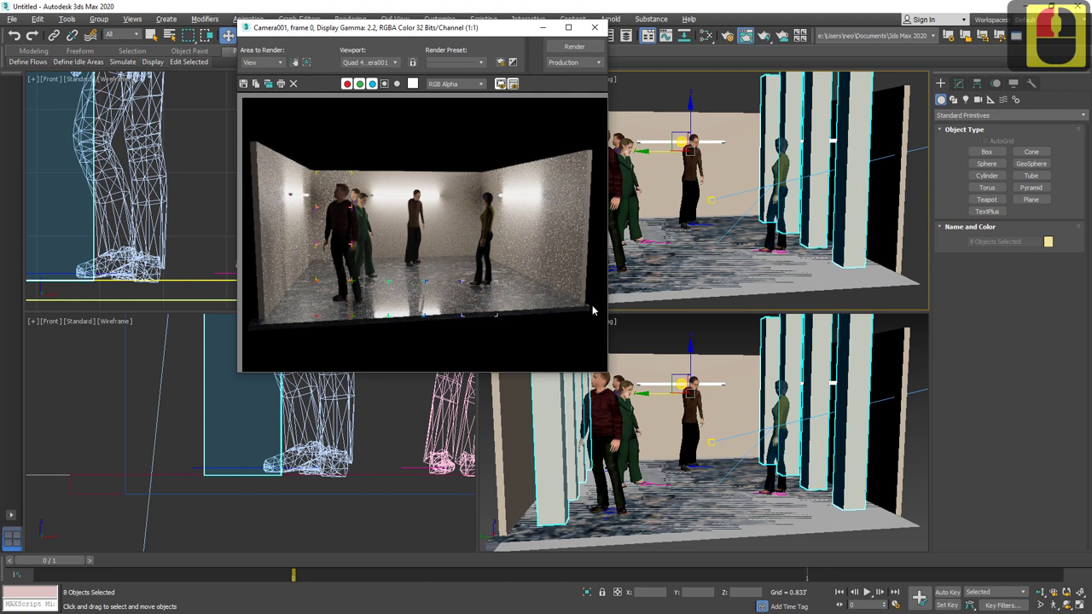
Re-render Camera001 with Arnold to show the copper poles.
{"action": "left_click", "coordinate": [531, 250]}
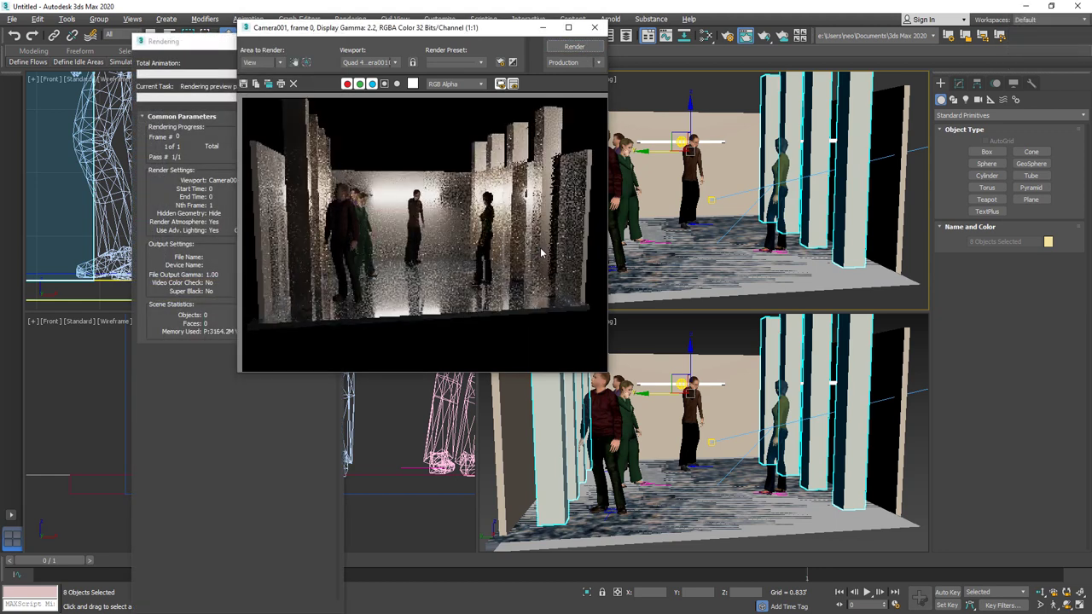
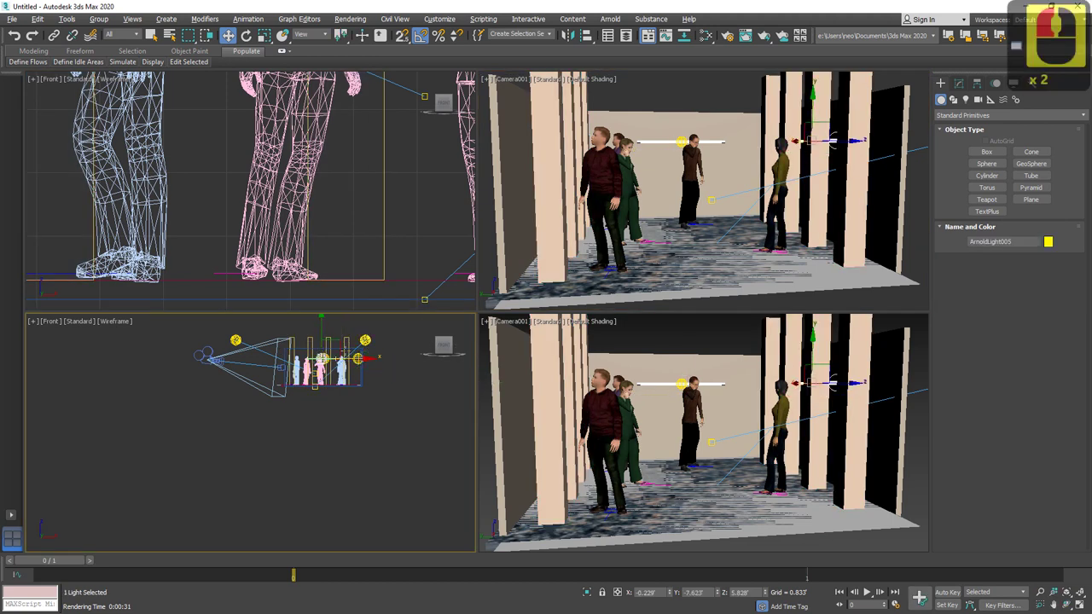
Bring up the Arnold tube light's parameters in the Modify panel.
{"action": "left_click", "coordinate": [966, 93]}
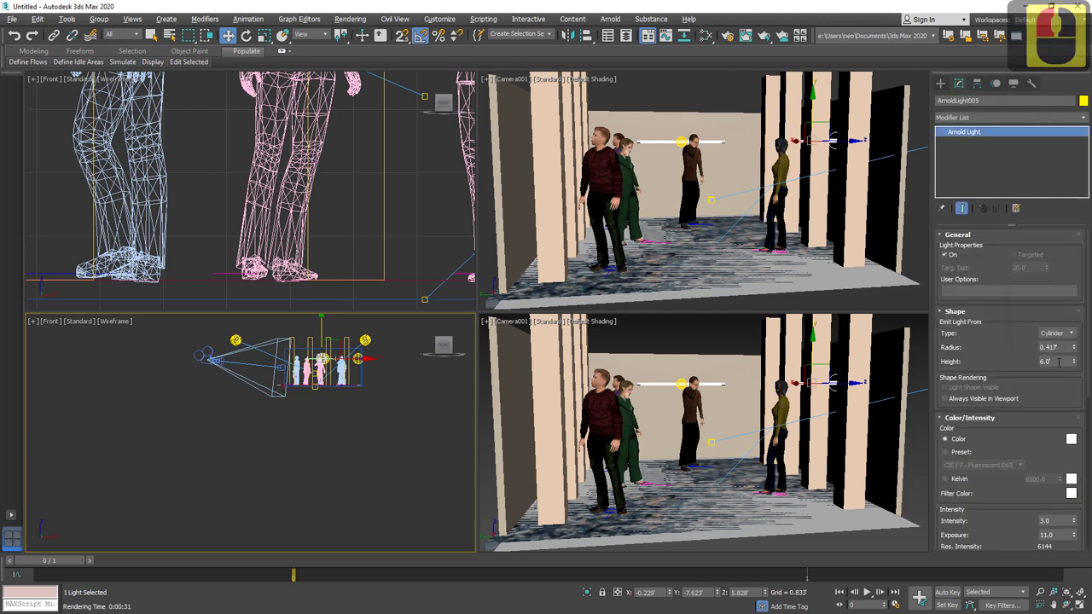
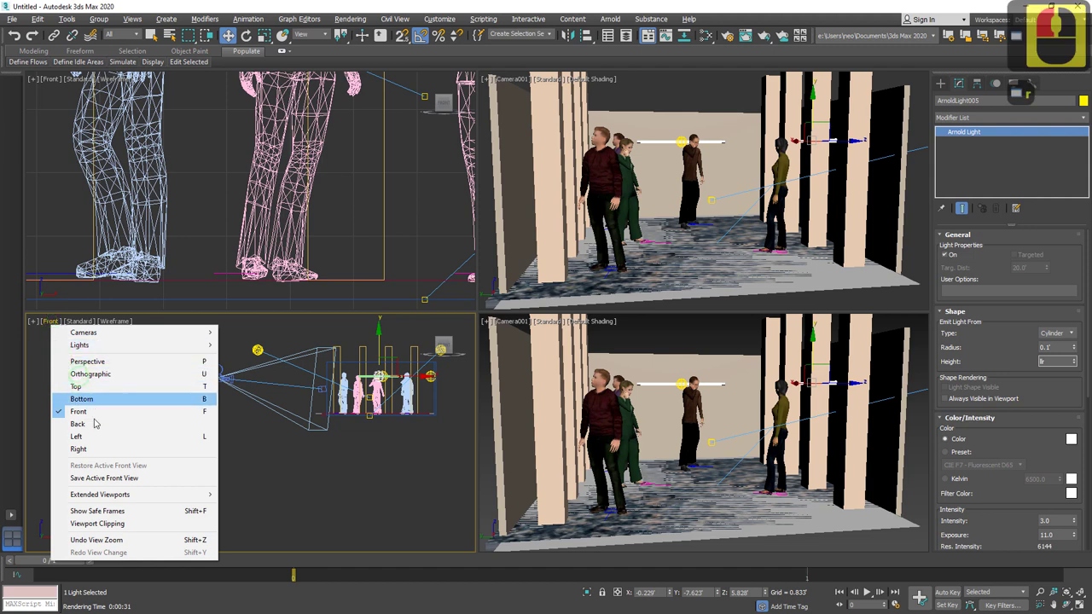
Show the lower-left viewport from the Left and set the tube light's height to 6'.
{"action": "left_click", "coordinate": [394, 471]}
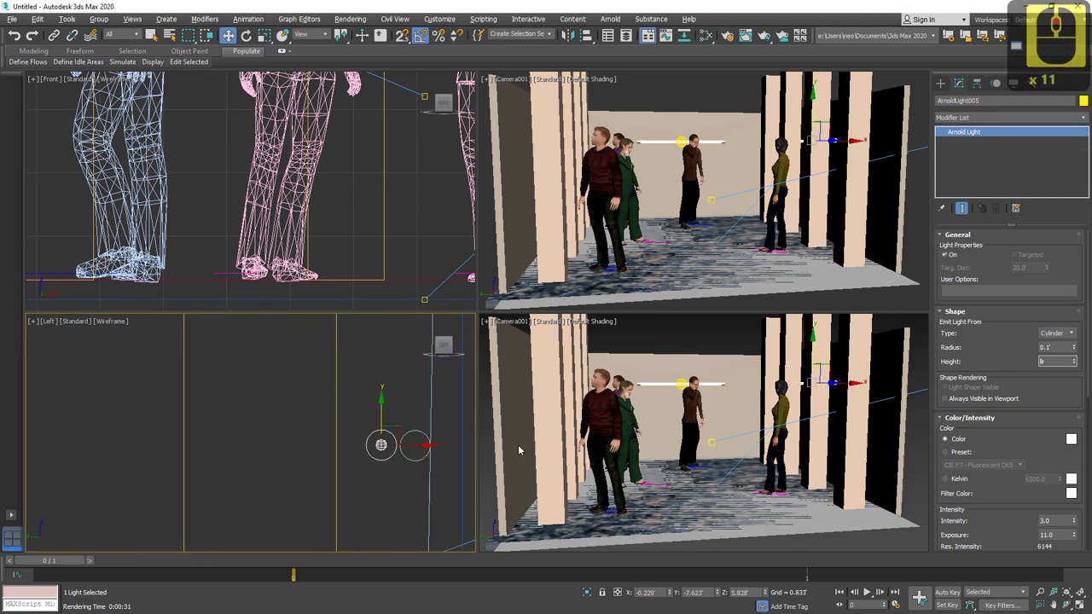
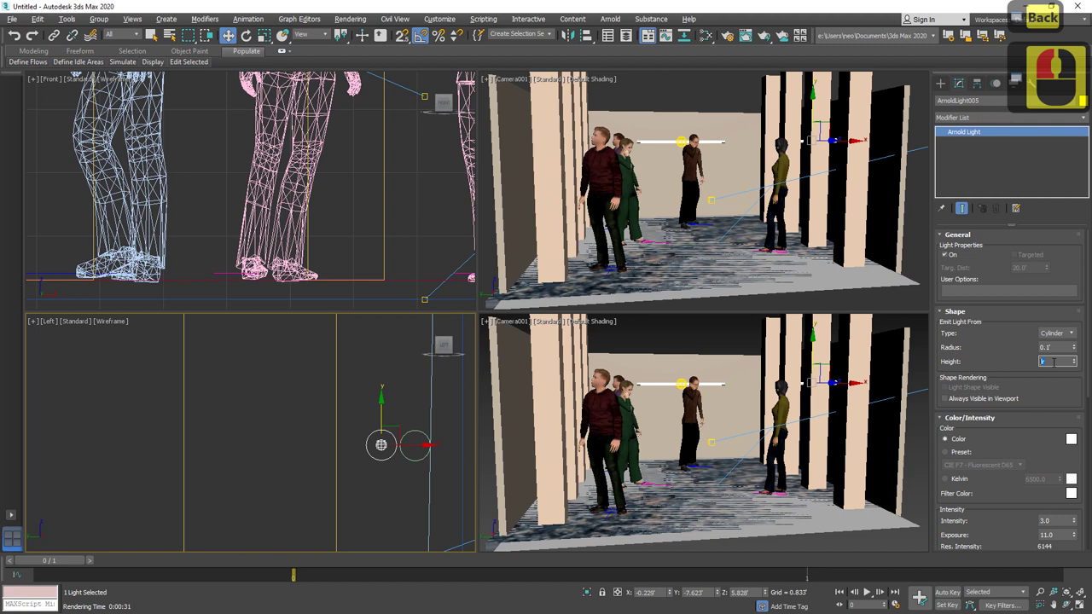
{"action": "key", "text": "6"}
{"action": "key", "text": "Tab"}
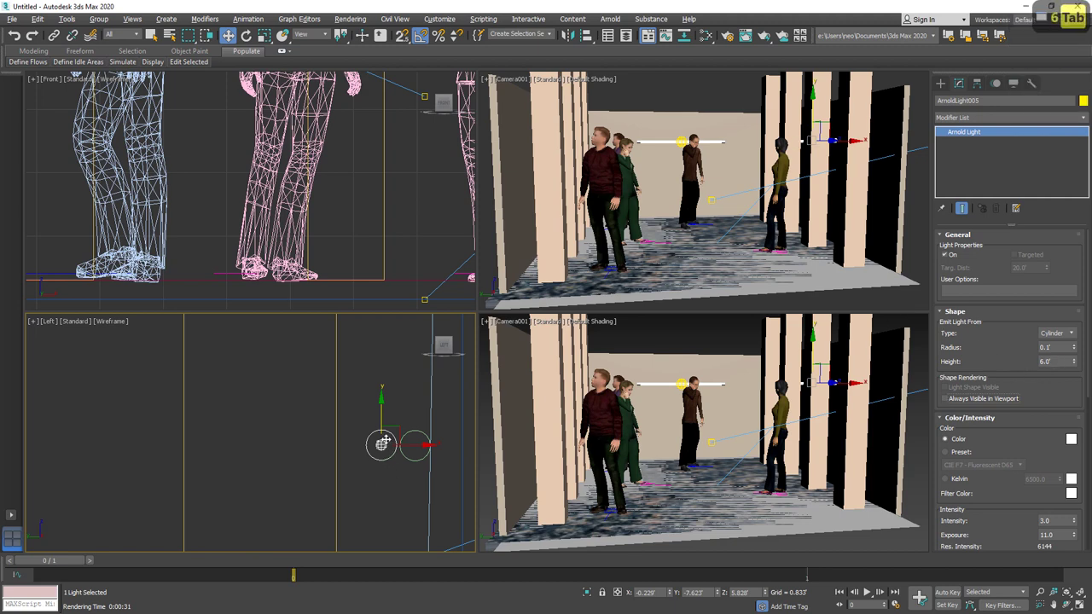
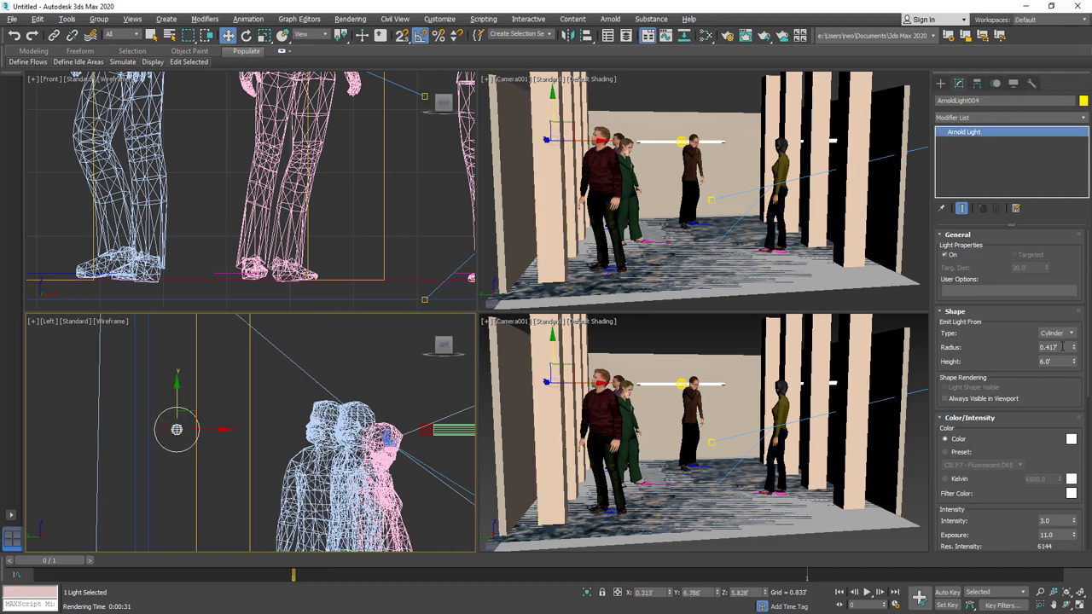
Select the second Arnold tube light and thin its radius to 0.1'.
{"action": "left_click", "coordinate": [1015, 348]}
{"action": "left_click", "coordinate": [1023, 381]}
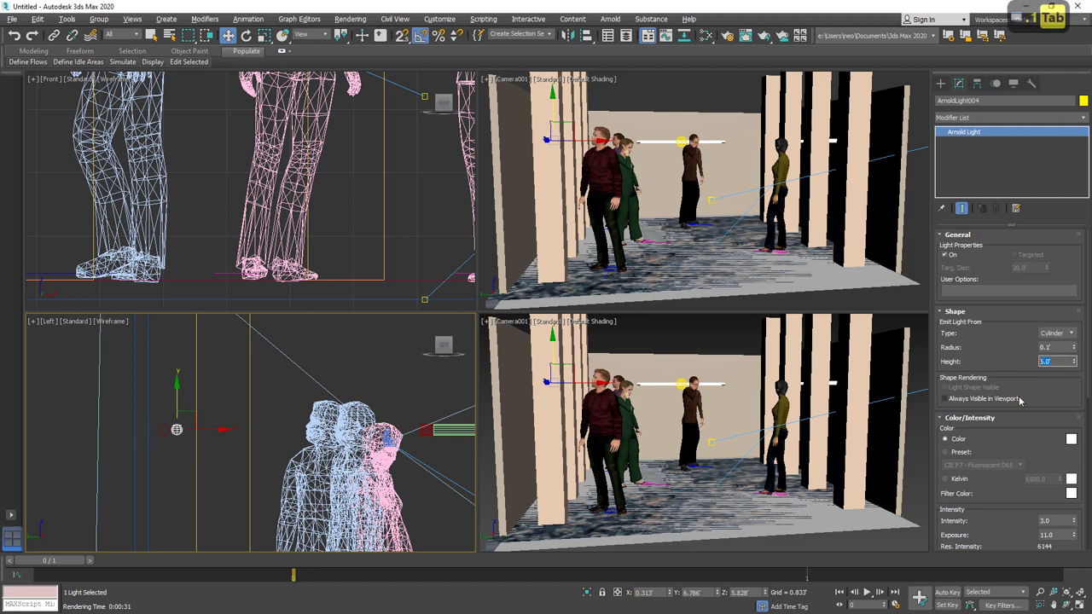
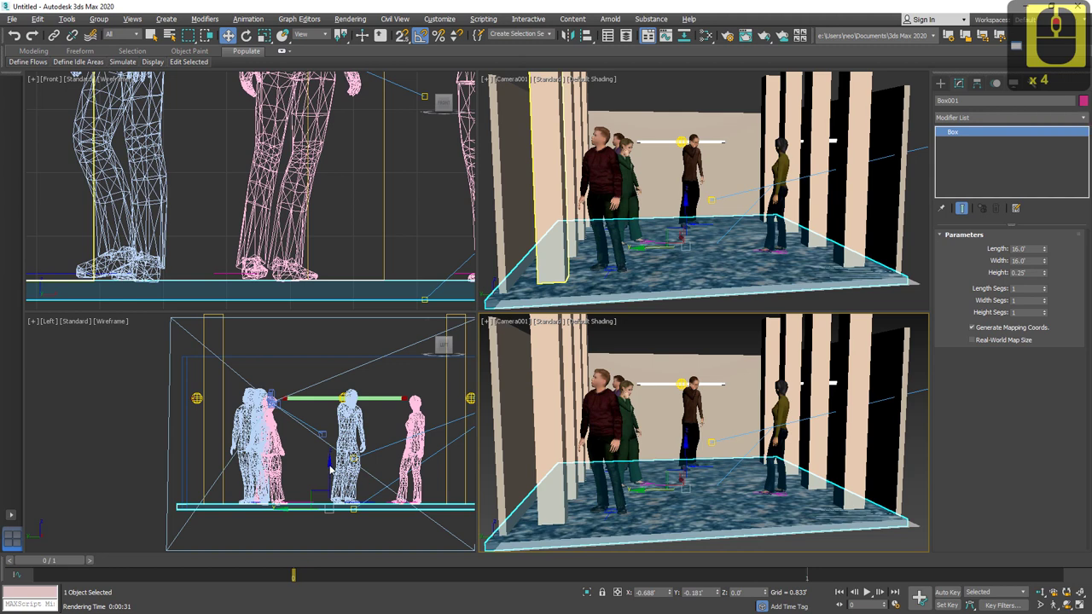
Pick up the floor slab to clone it upward as a ceiling.
{"action": "left_click", "coordinate": [335, 468]}
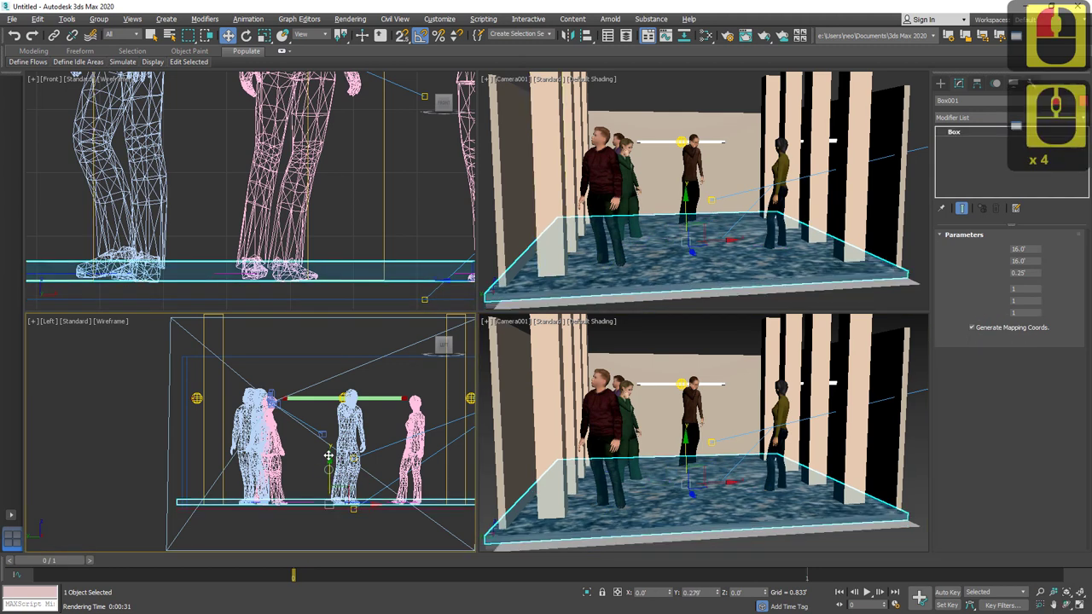
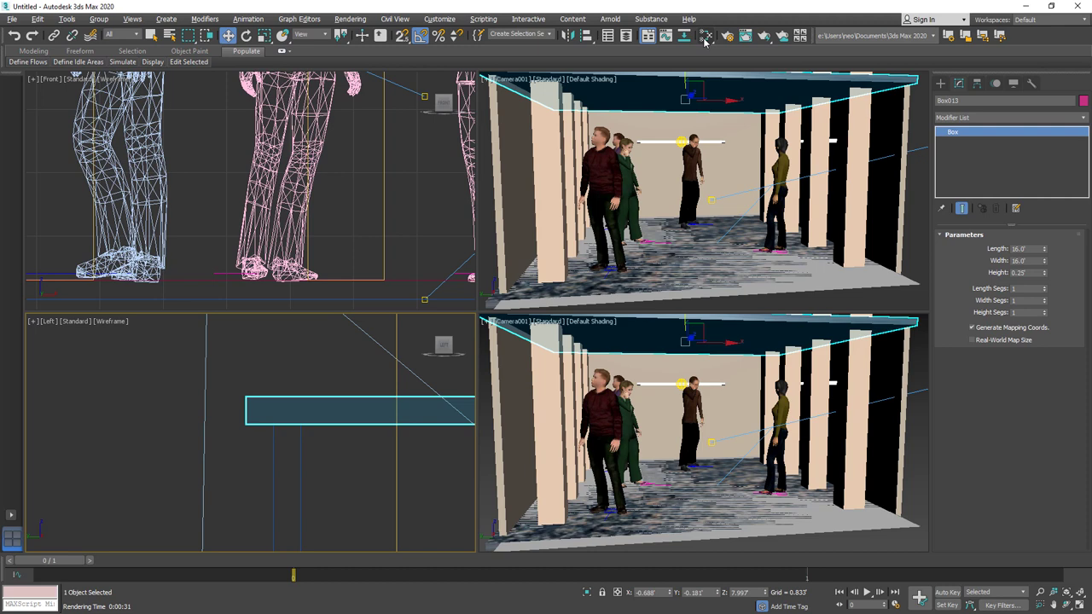
Assign the beige wall material (Material #86) to the ceiling and show the left view in wireframe.
{"action": "left_click", "coordinate": [791, 91]}
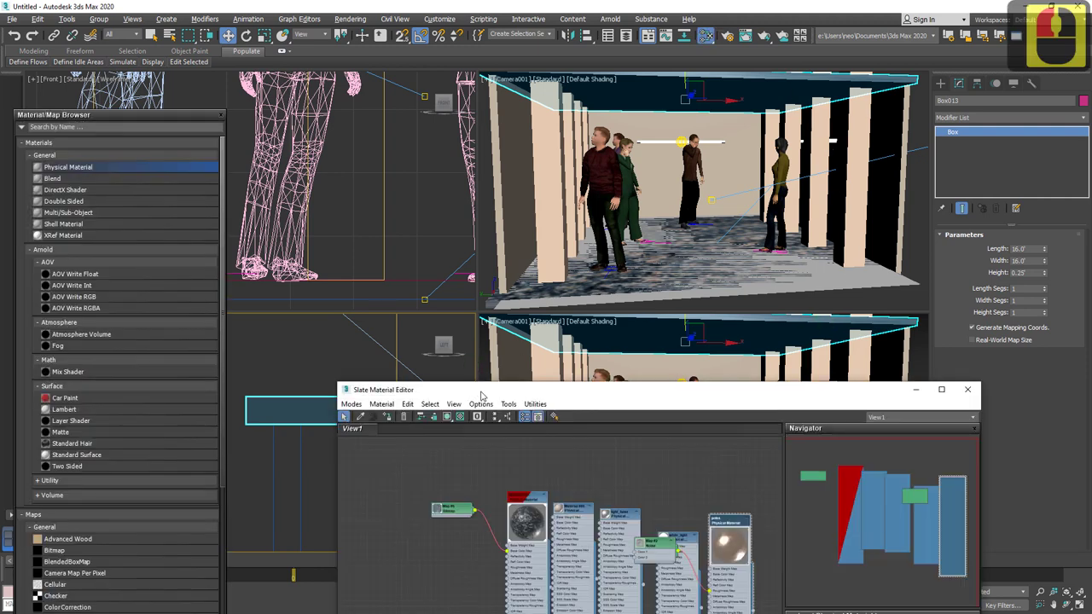
{"action": "left_click", "coordinate": [397, 282]}
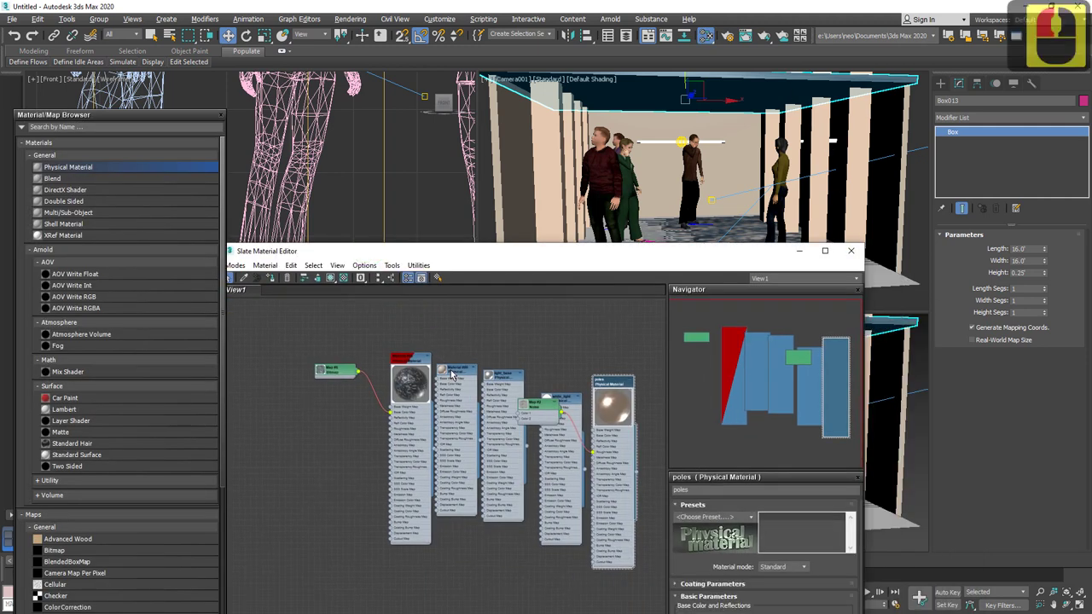
{"action": "left_click", "coordinate": [455, 372]}
{"action": "left_click", "coordinate": [439, 358]}
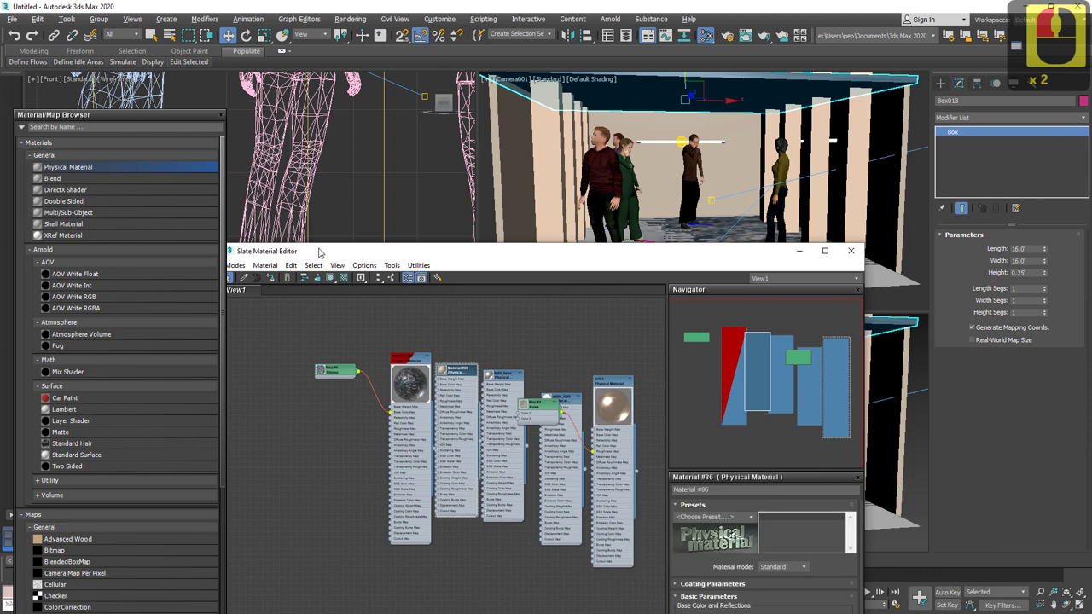
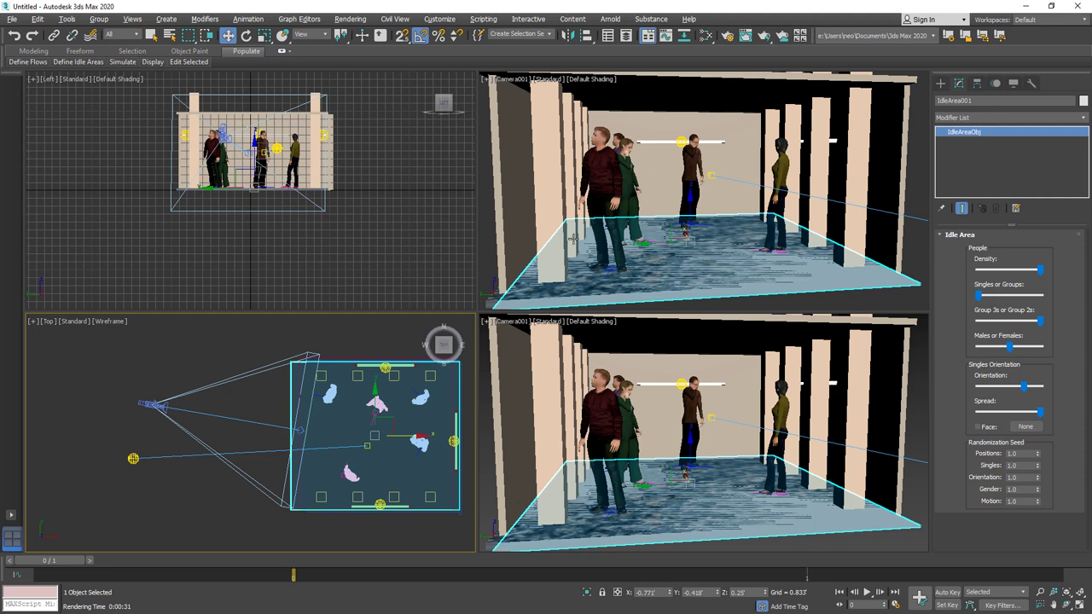
{"action": "key", "text": "F3"}
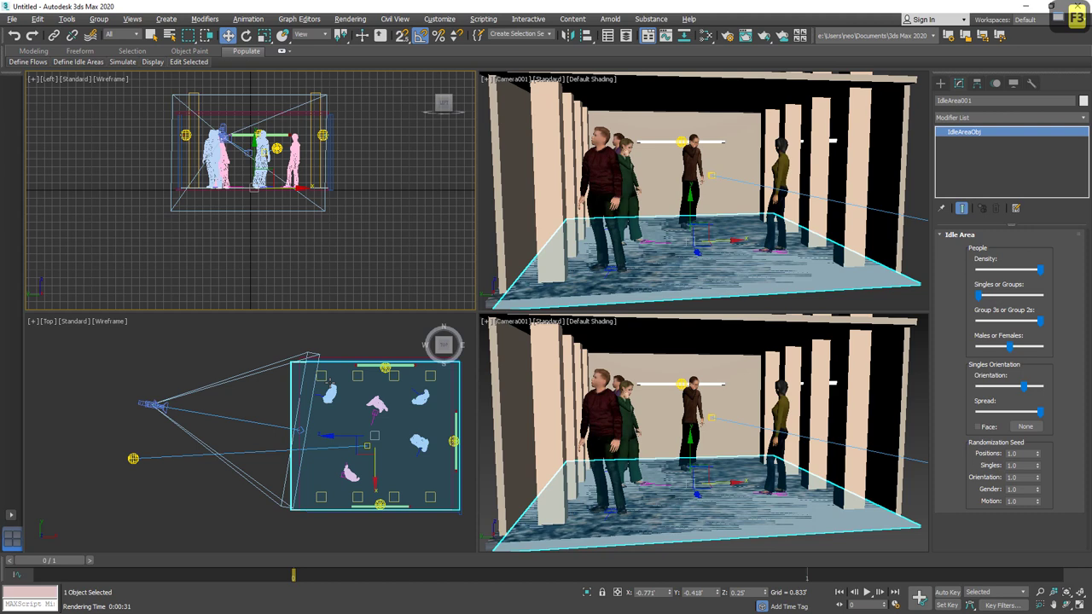
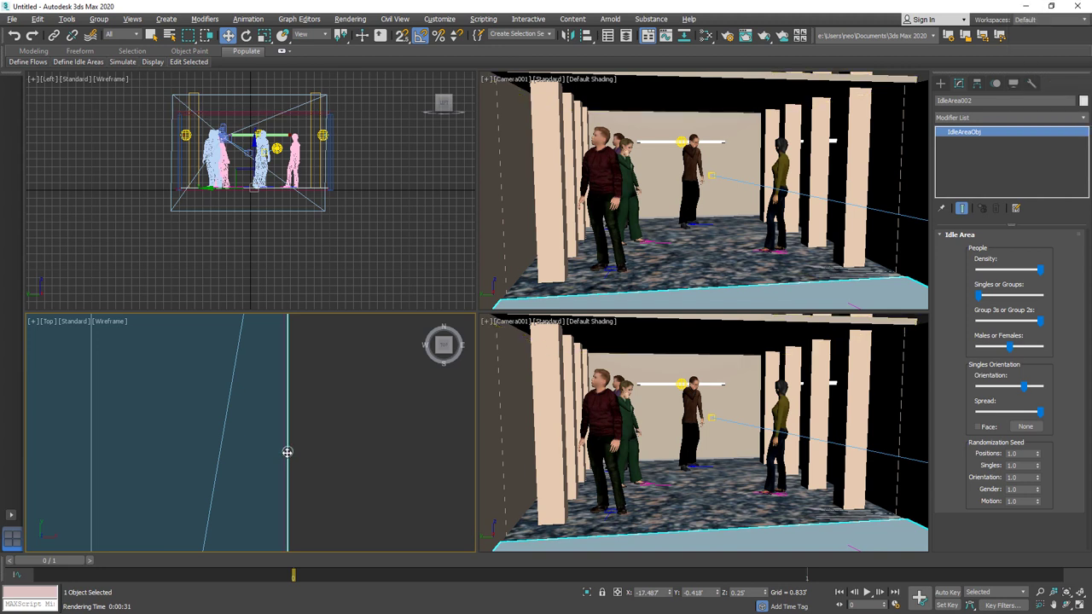
Close the material editor and show the Arnold Render Setup System options.
{"action": "left_click", "coordinate": [284, 458]}
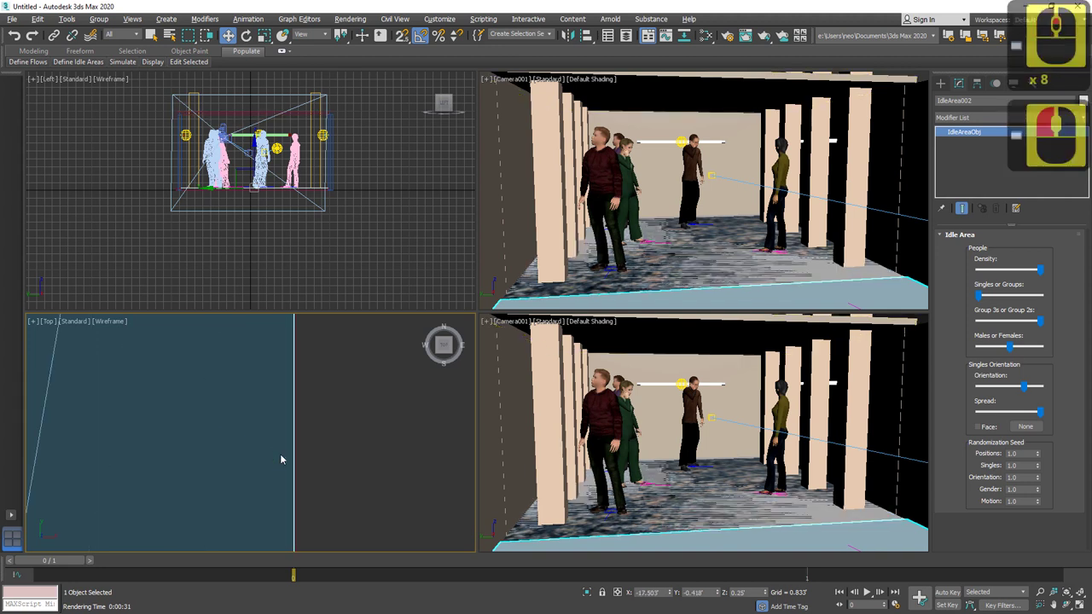
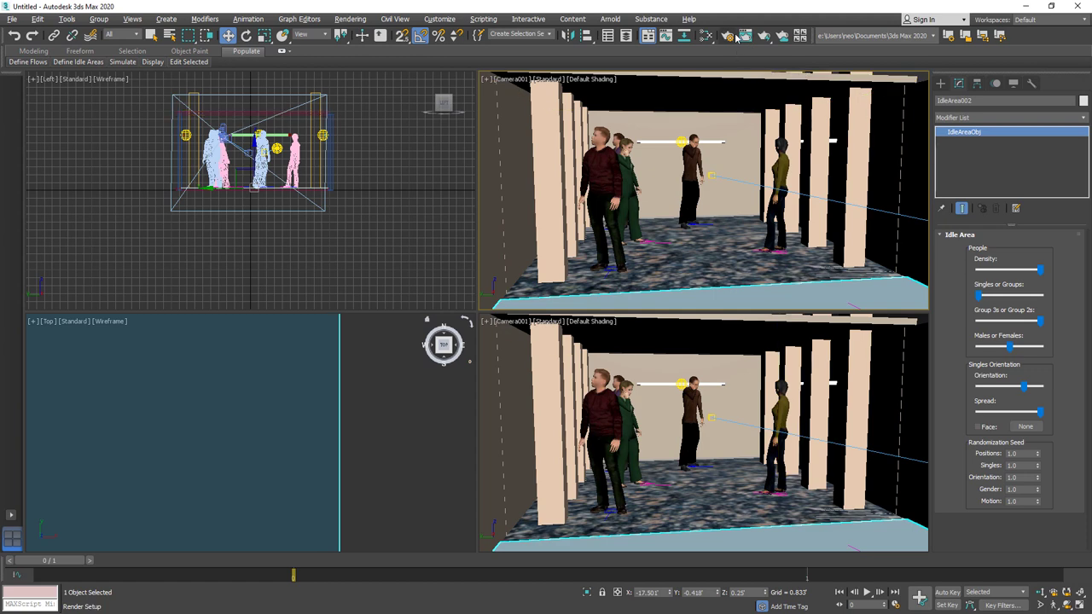
{"action": "left_click", "coordinate": [708, 34]}
{"action": "left_click", "coordinate": [648, 122]}
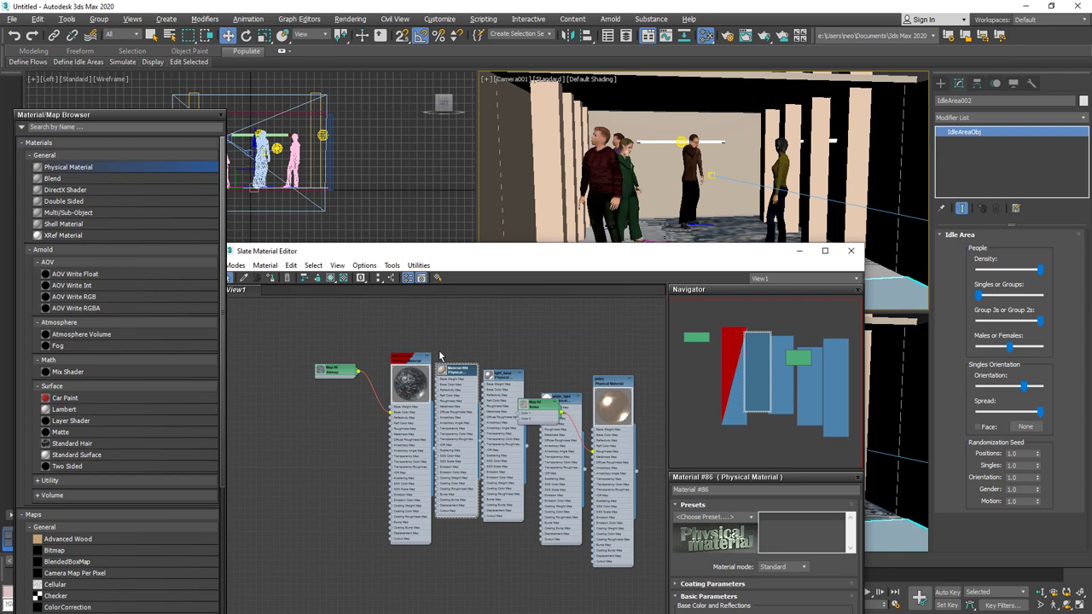
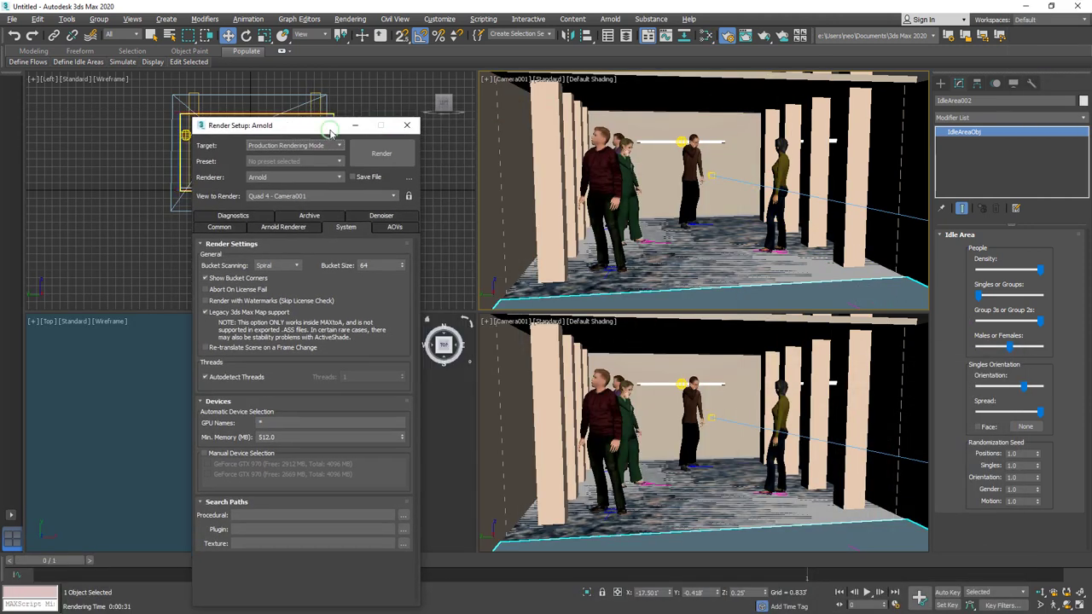
Test-render Camera001 with Arnold, then dismiss the render window.
{"action": "left_click", "coordinate": [367, 150]}
{"action": "left_click", "coordinate": [402, 147]}
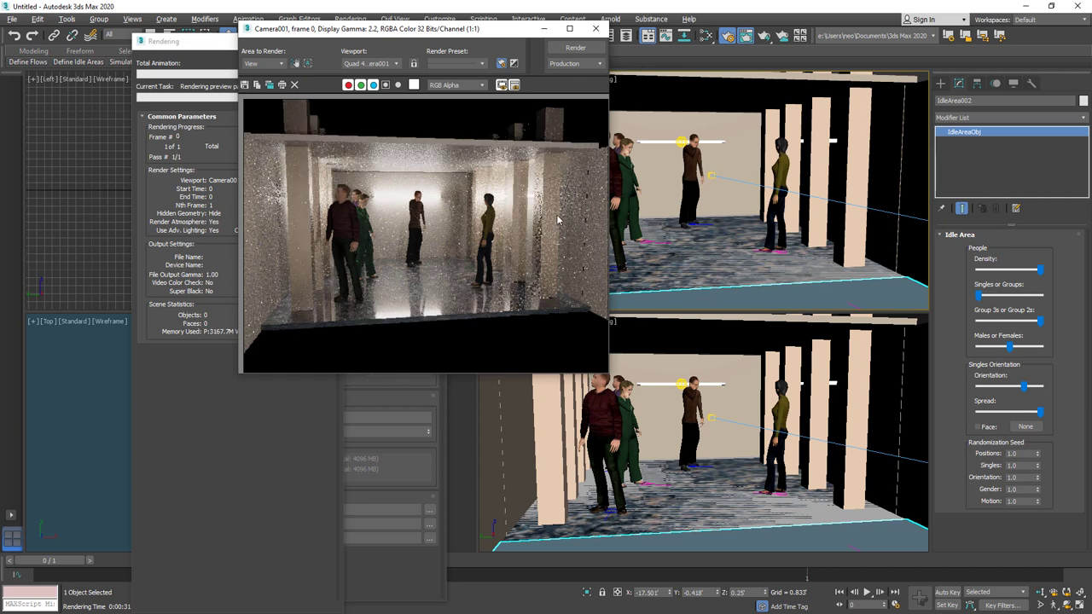
{"action": "key", "text": "Escape"}
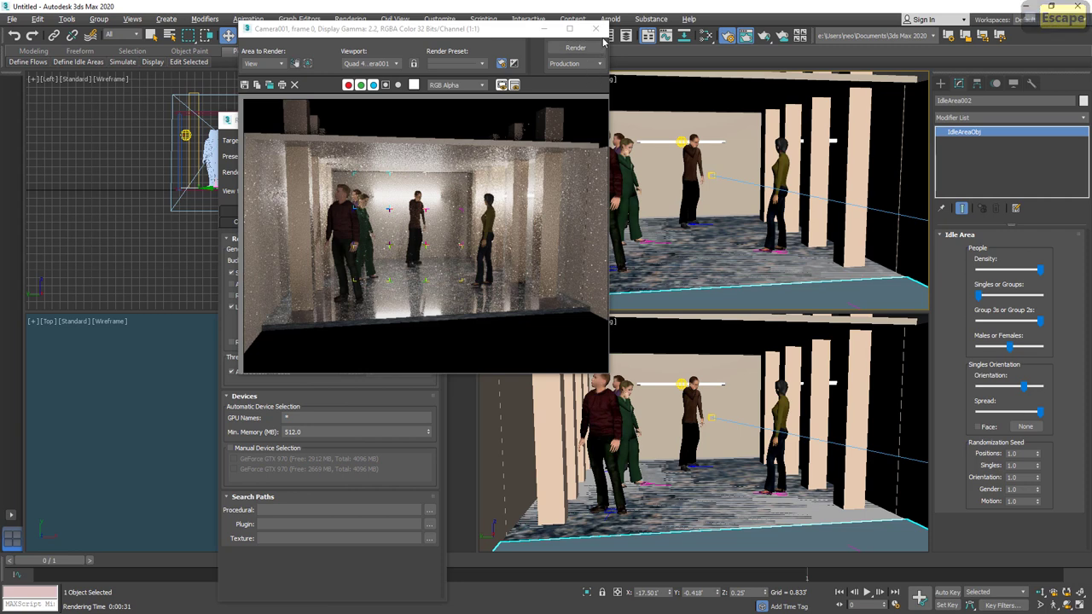
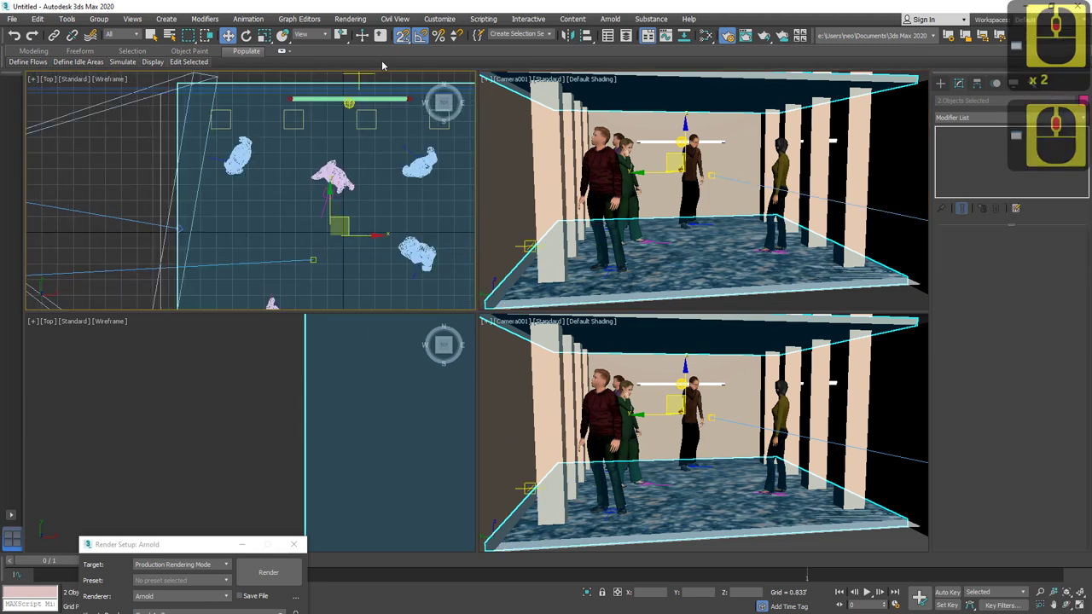
Inspect the floor and ceiling boxes in the Top view, selecting and clearing the floor box.
{"action": "left_click", "coordinate": [416, 102]}
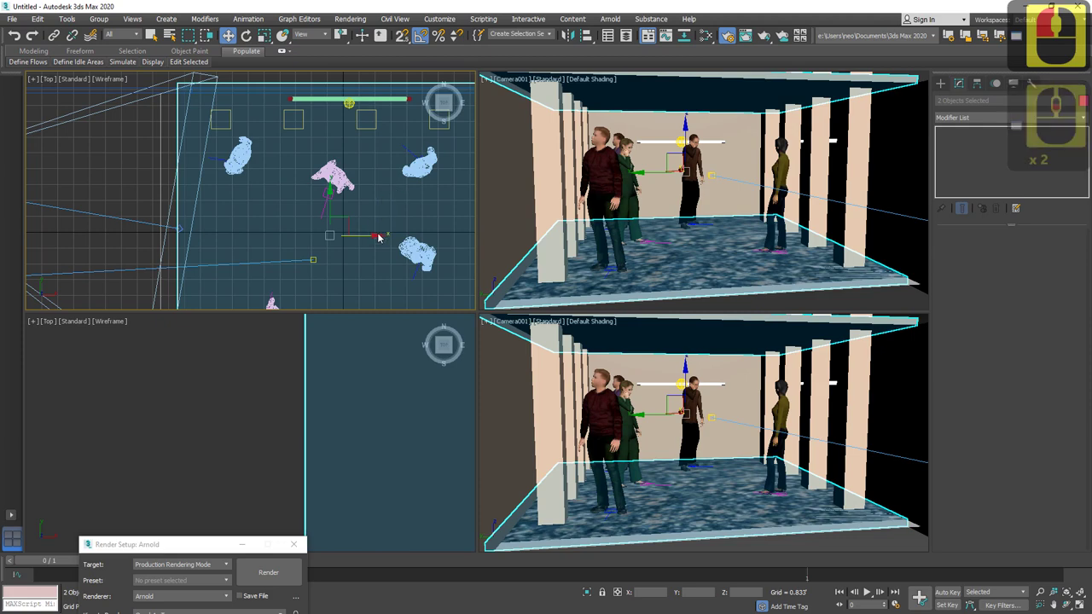
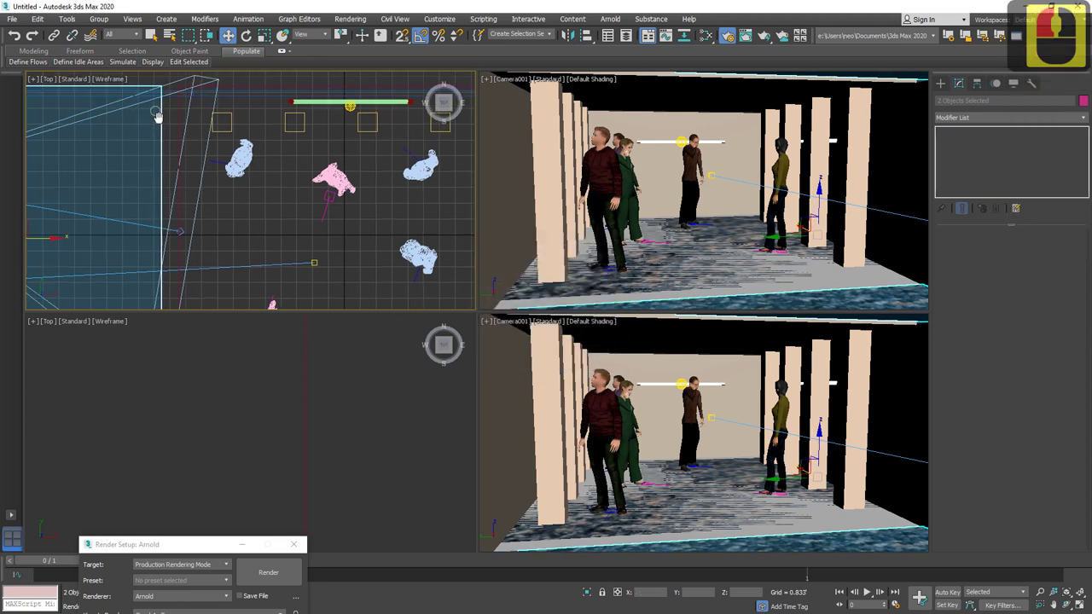
{"action": "middle_click", "coordinate": [252, 191]}
{"action": "middle_click", "coordinate": [252, 195]}
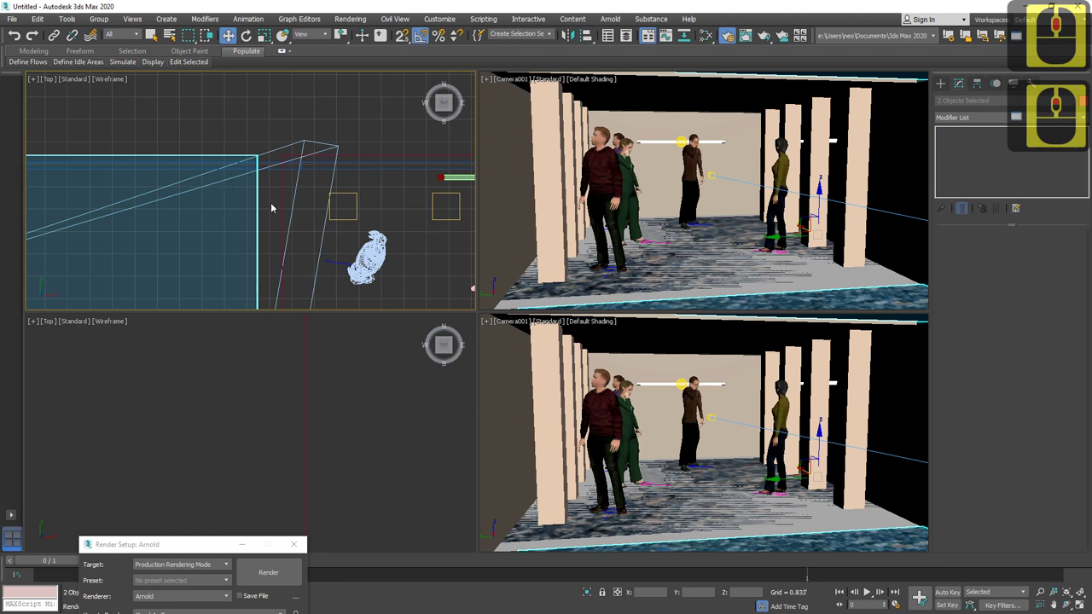
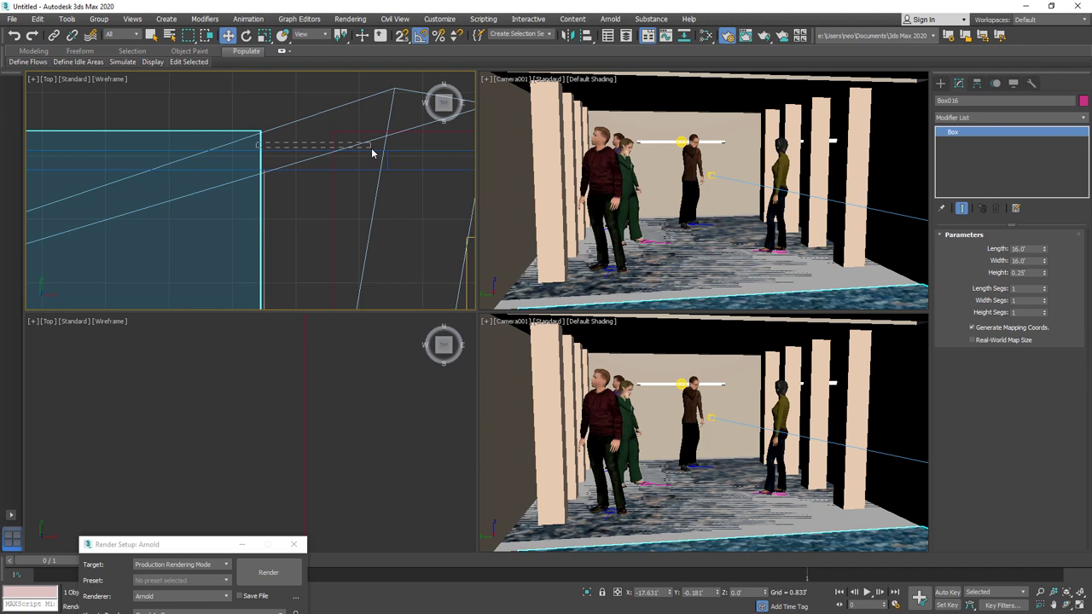
{"action": "left_click", "coordinate": [267, 146]}
{"action": "left_click", "coordinate": [251, 144]}
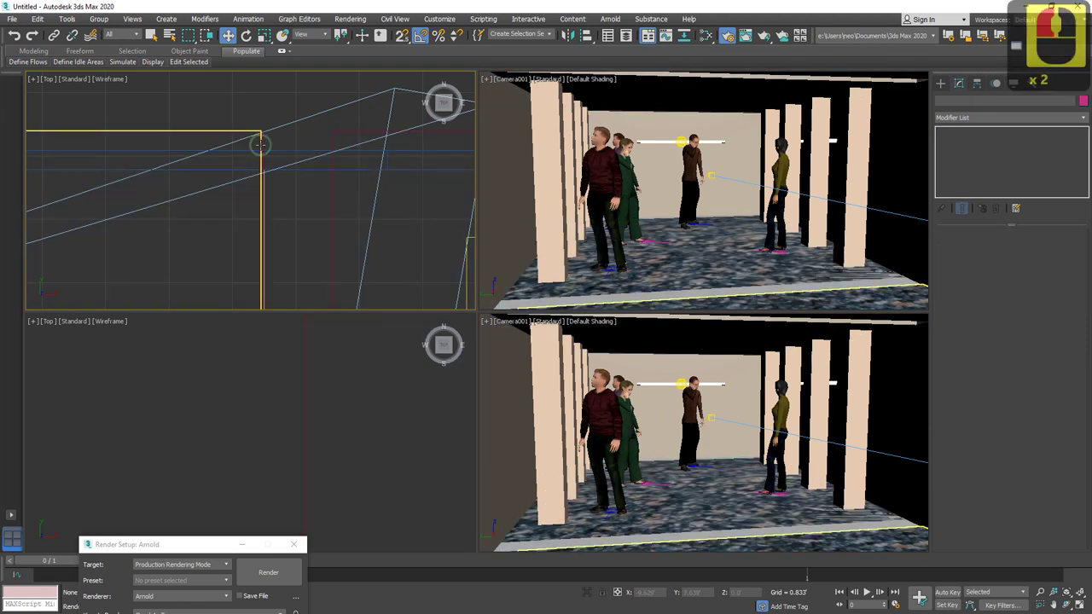
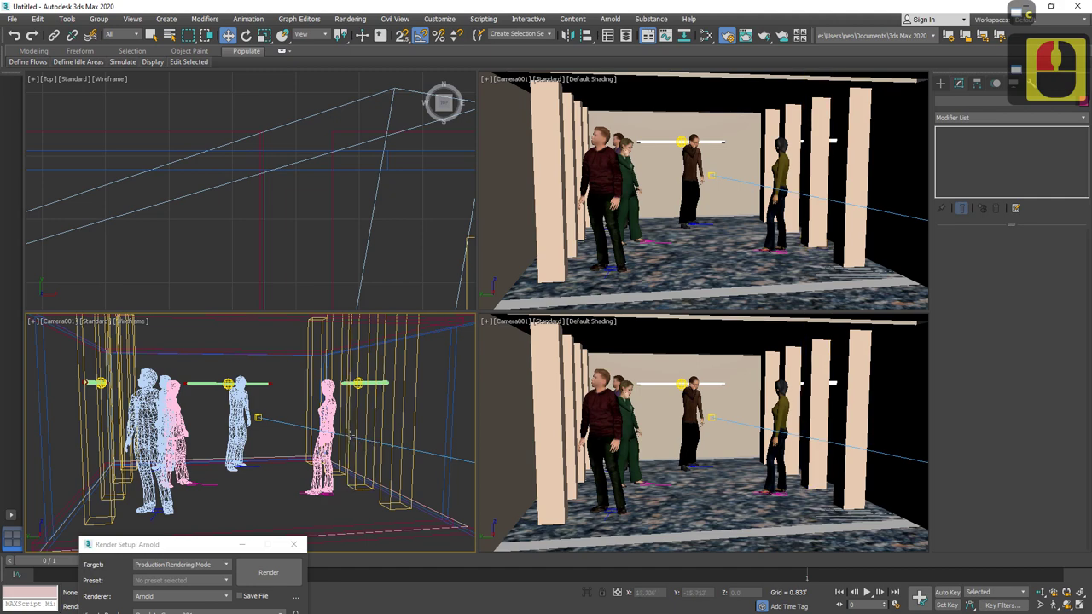
Switch the lower-left viewport to the shaded Camera001 view and undo a stray change.
{"action": "key", "text": "c"}
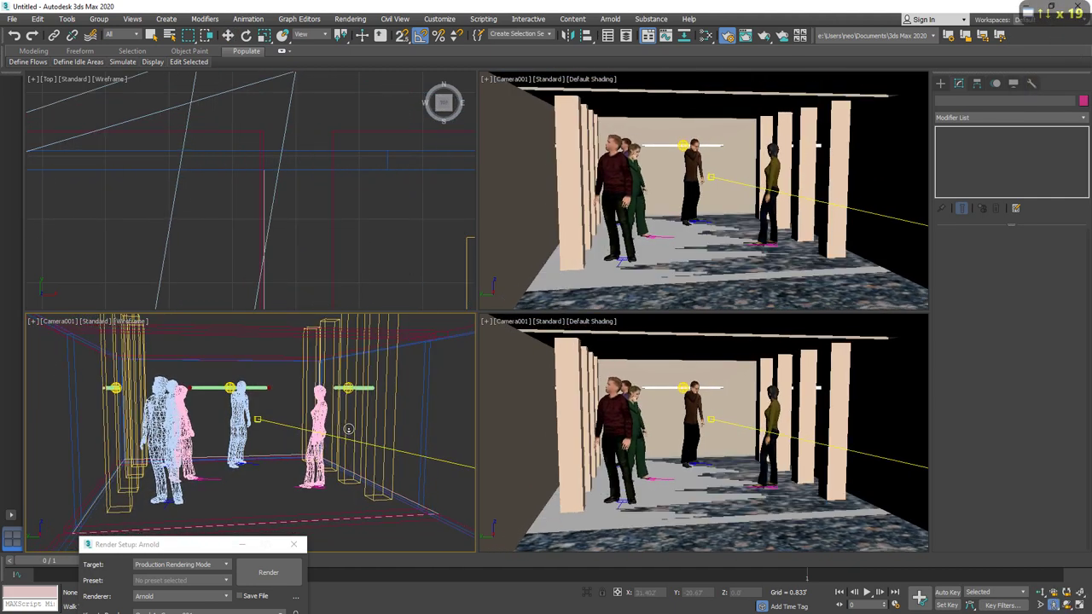
{"action": "key", "text": "F3"}
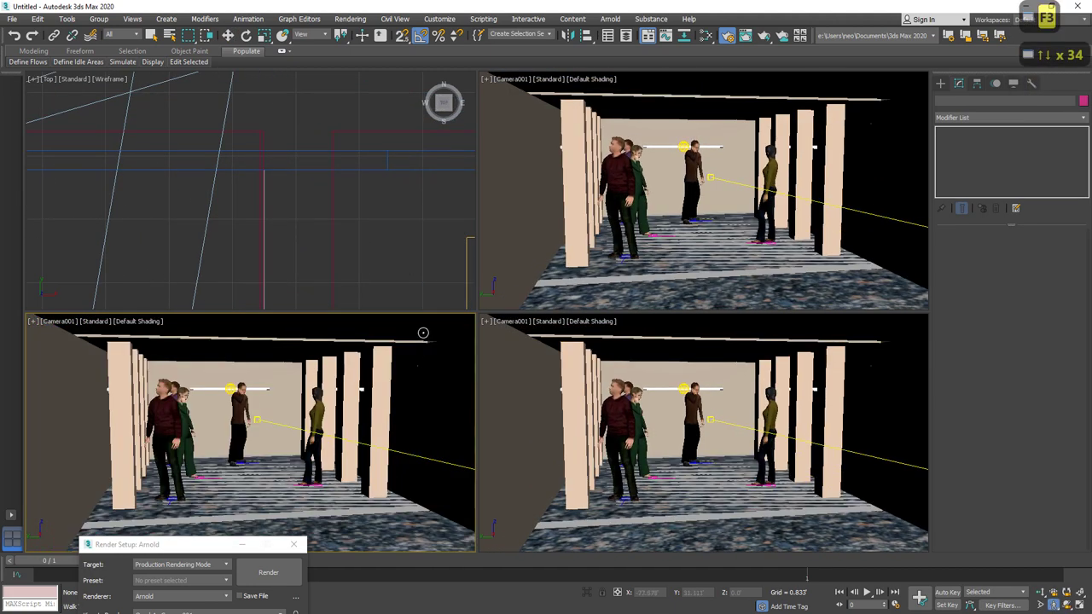
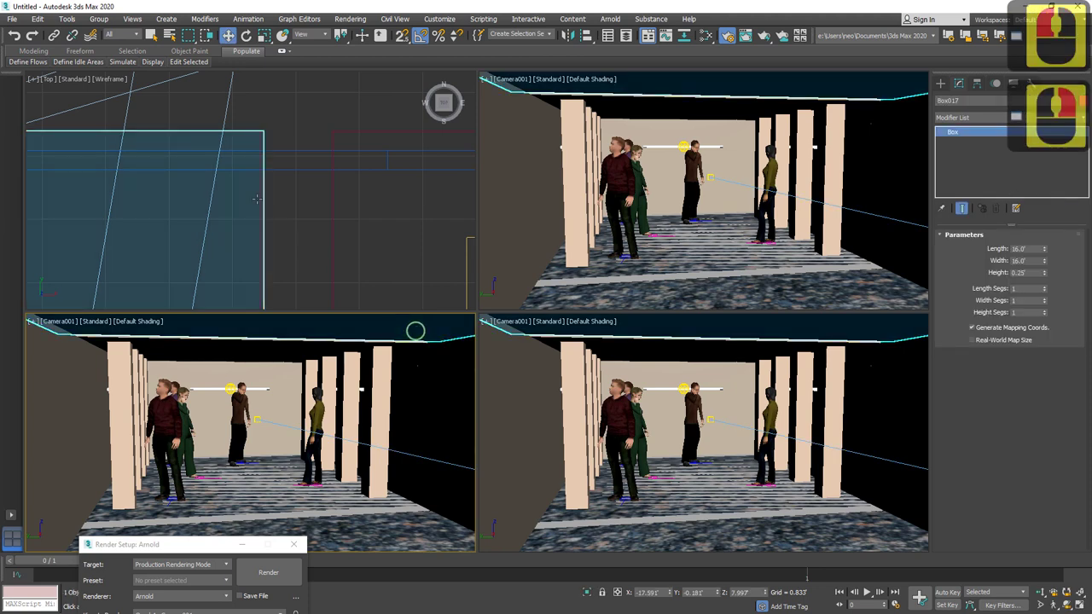
{"action": "middle_click", "coordinate": [255, 303]}
{"action": "middle_click", "coordinate": [257, 295]}
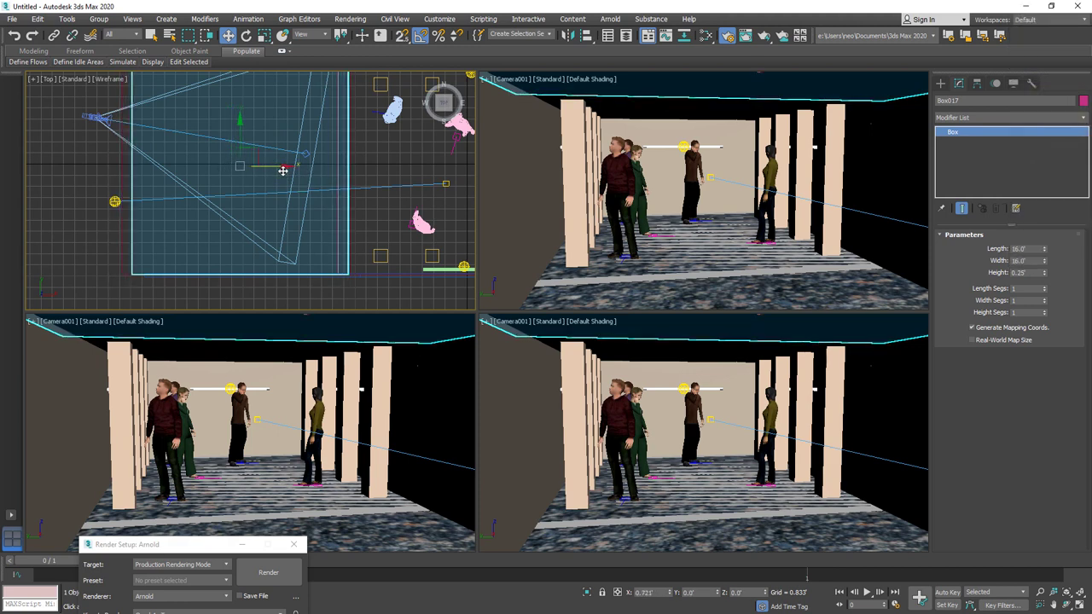
{"action": "left_click", "coordinate": [307, 160]}
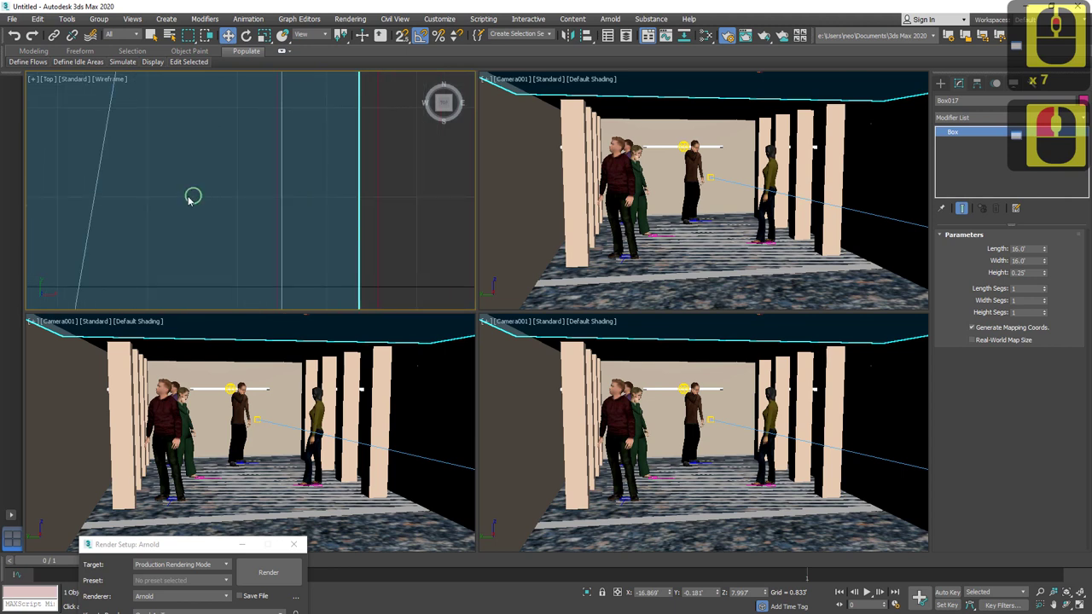
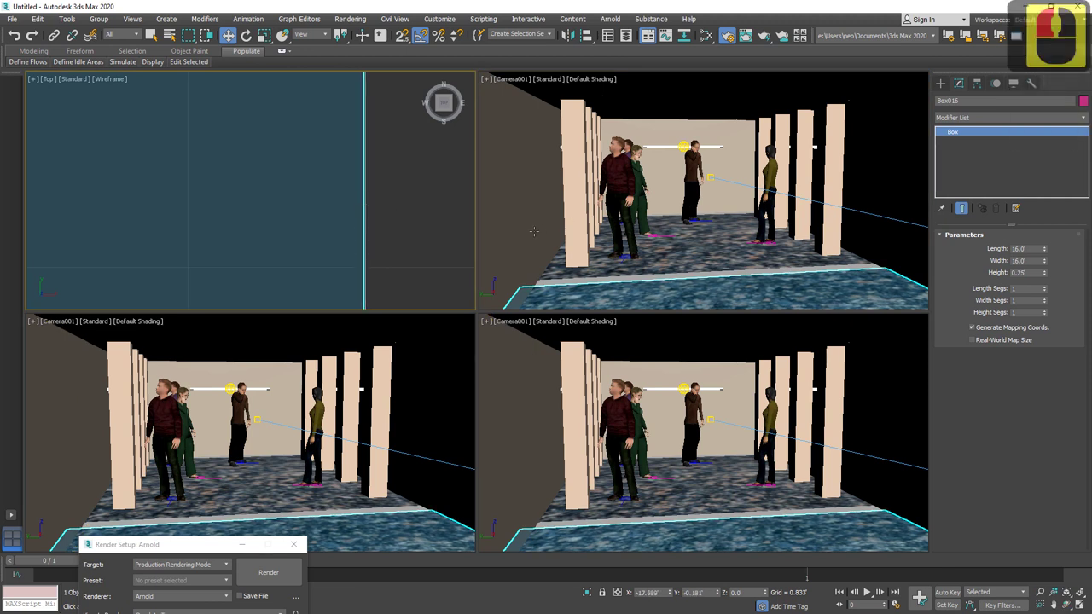
{"action": "key", "text": "ctrl+z"}
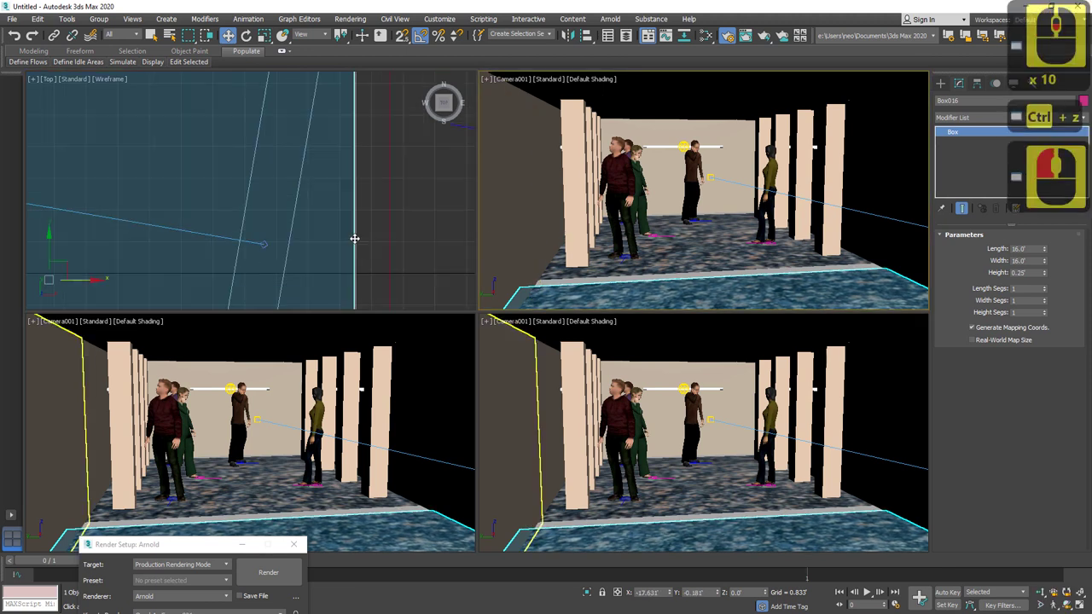
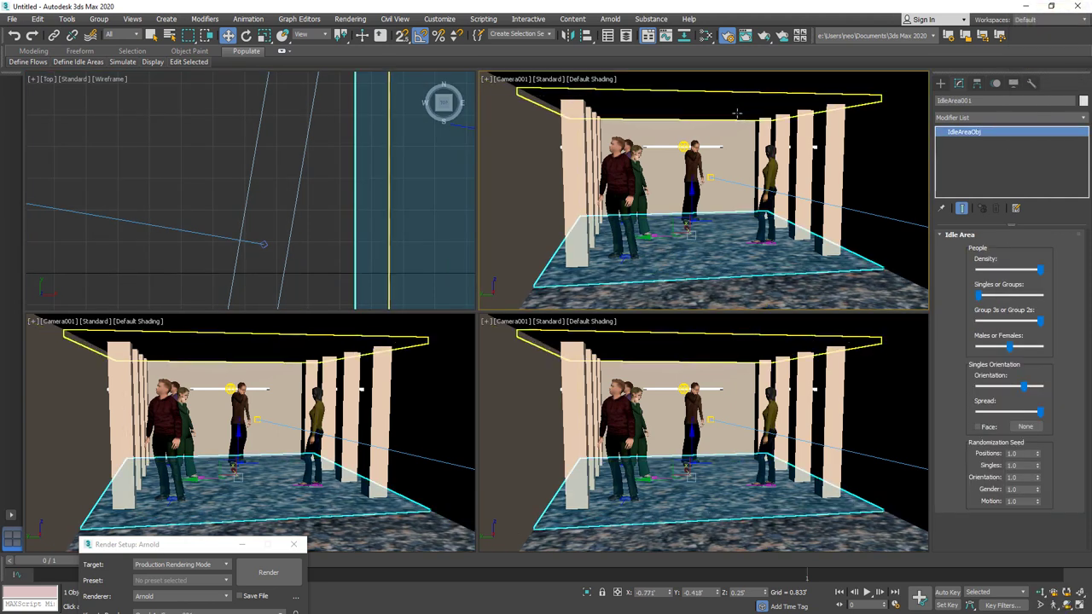
Toggle shading and edged faces, then re-render Camera001 with Arnold showing the ceilinged room.
{"action": "key", "text": "F3"}
{"action": "key", "text": "F3"}
{"action": "key", "text": "F4"}
{"action": "key", "text": "F4"}
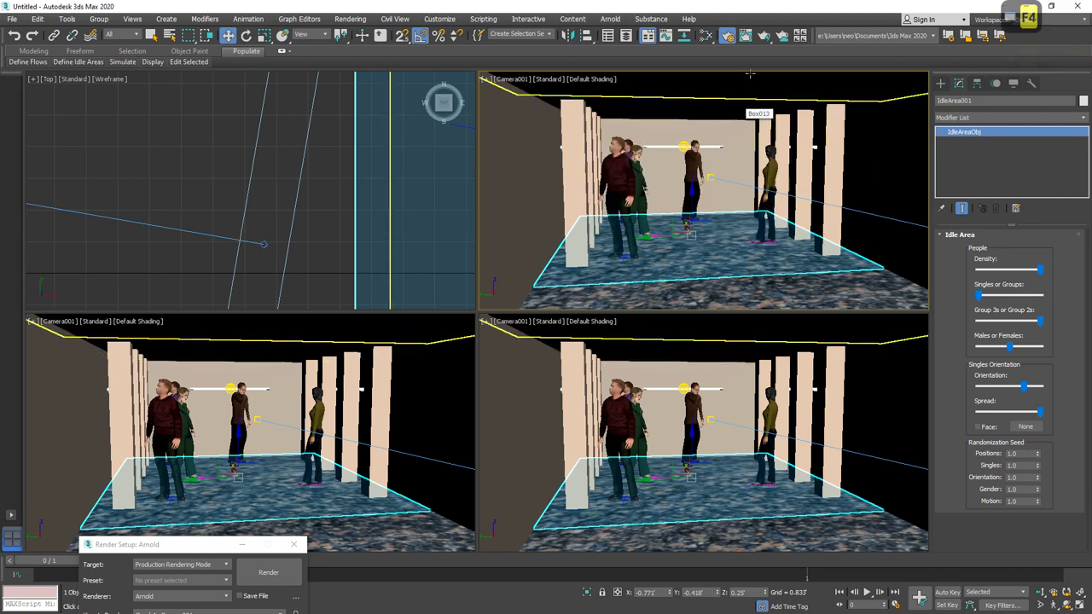
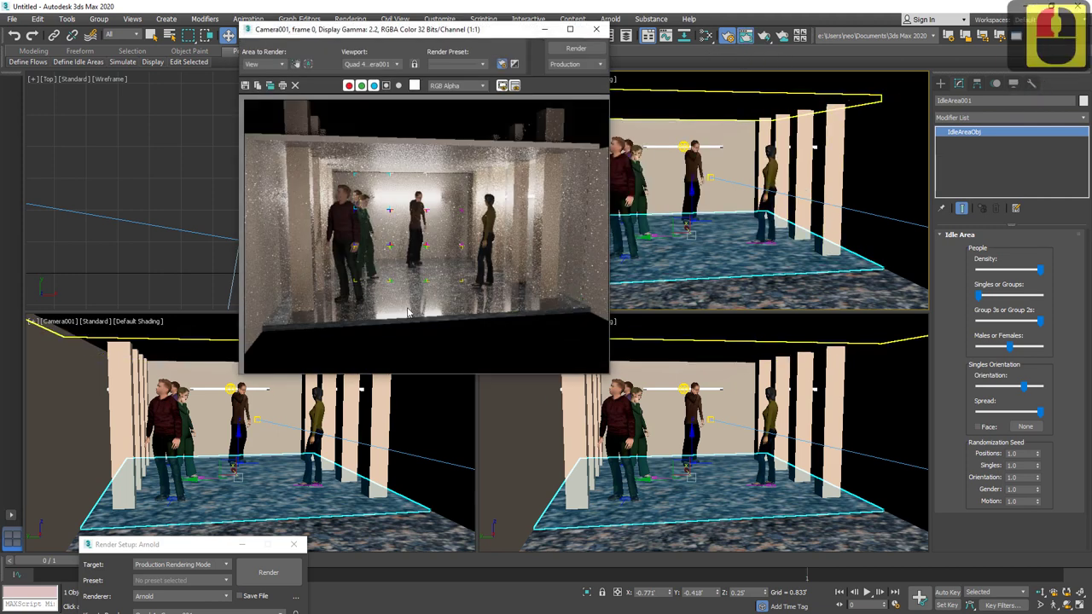
{"action": "left_click", "coordinate": [558, 49]}
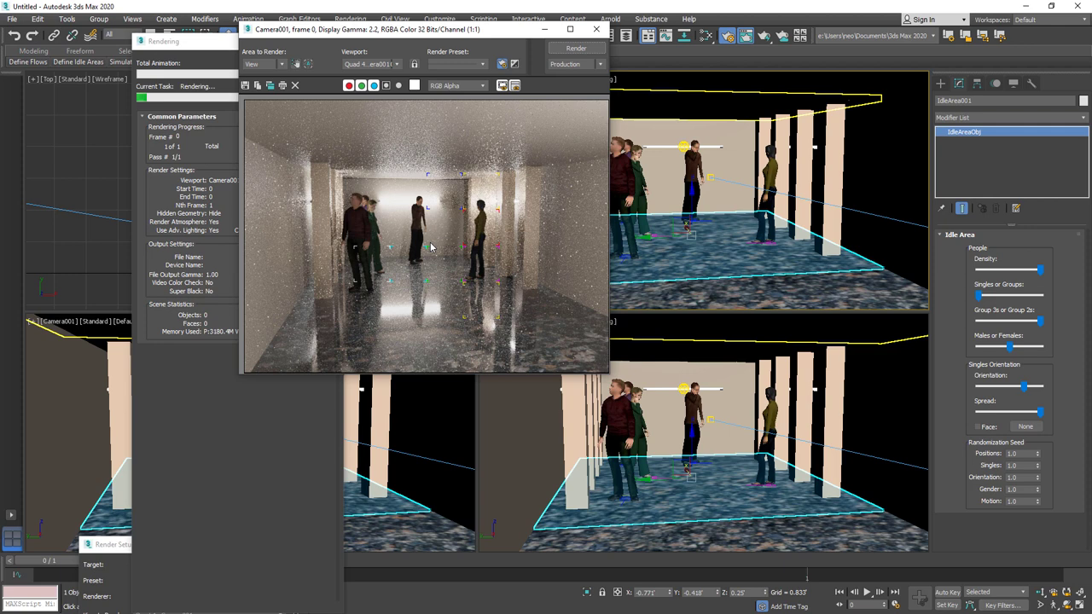
{"action": "key", "text": "Escape"}
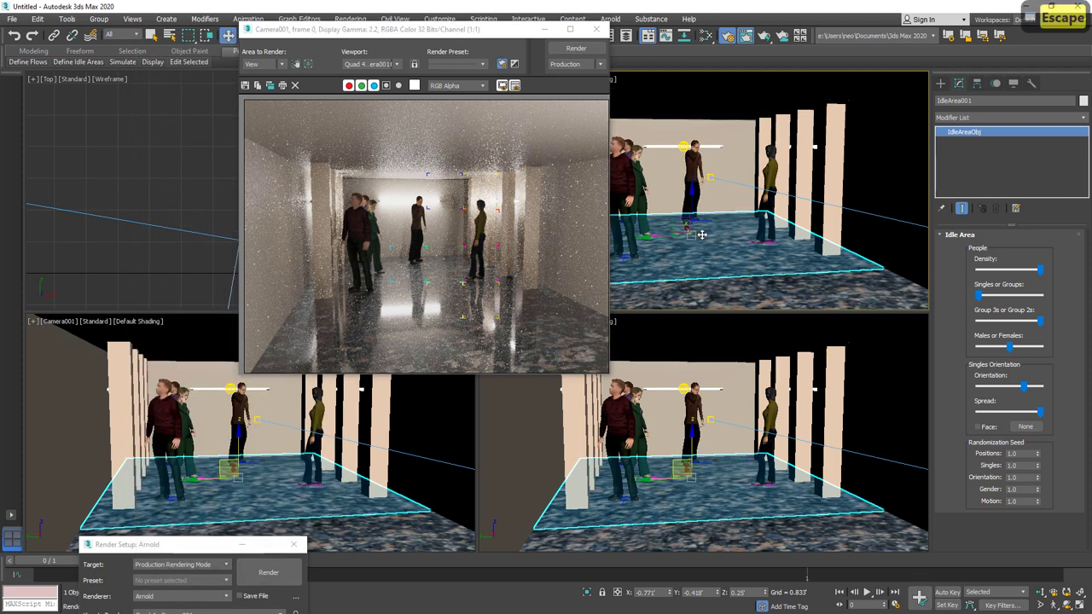
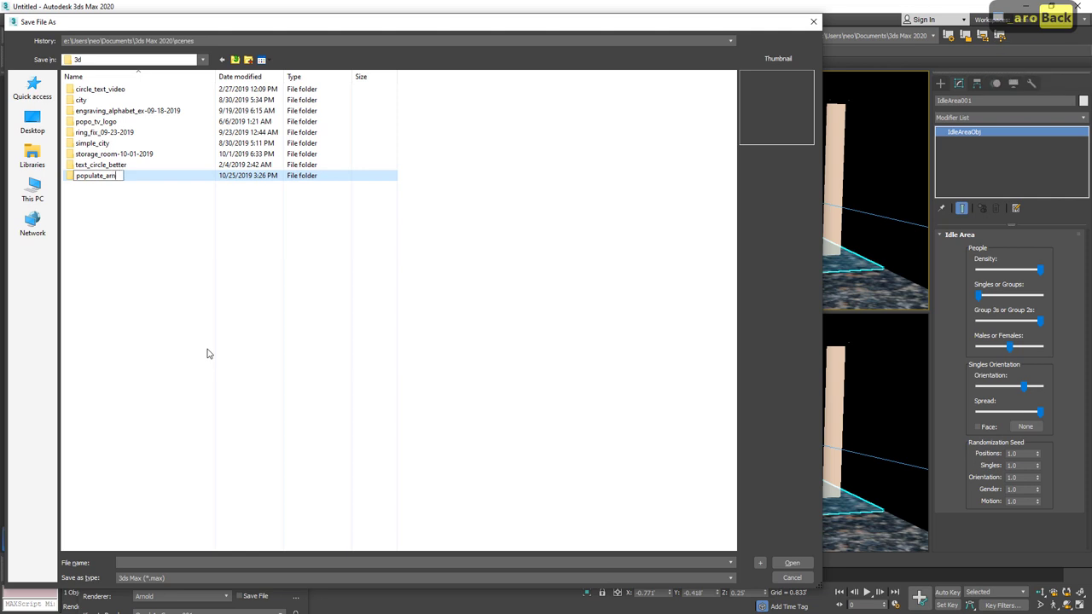
Name the new folder populate_arnold_ex-10-25-2019 and enter it in the Save File As dialog.
{"action": "type", "text": "ldx-"}
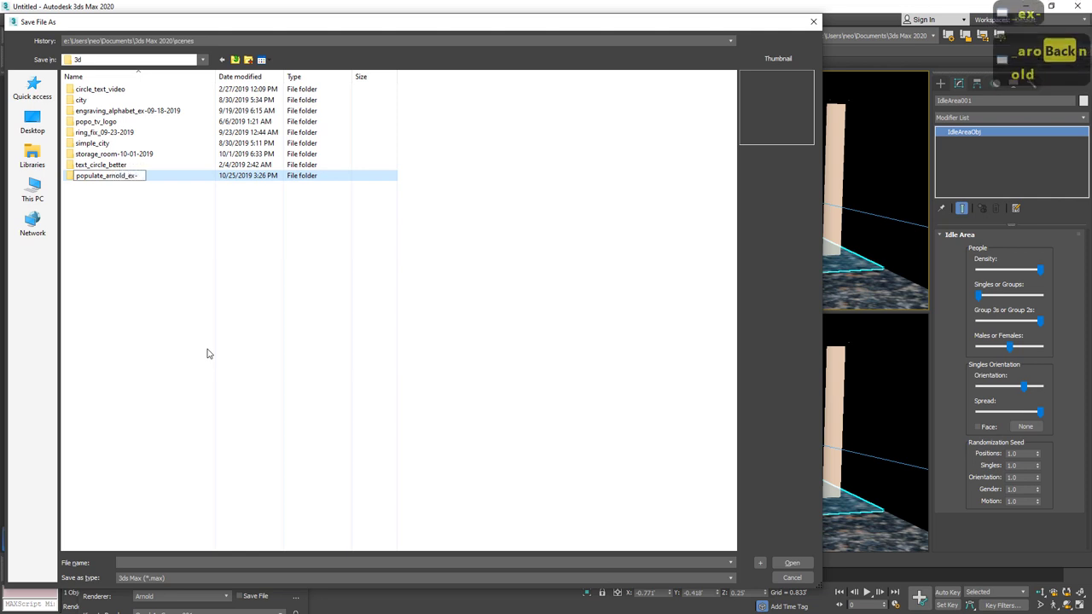
{"action": "type", "text": "10-25-2019"}
{"action": "key", "text": "Return"}
{"action": "key", "text": "Return"}
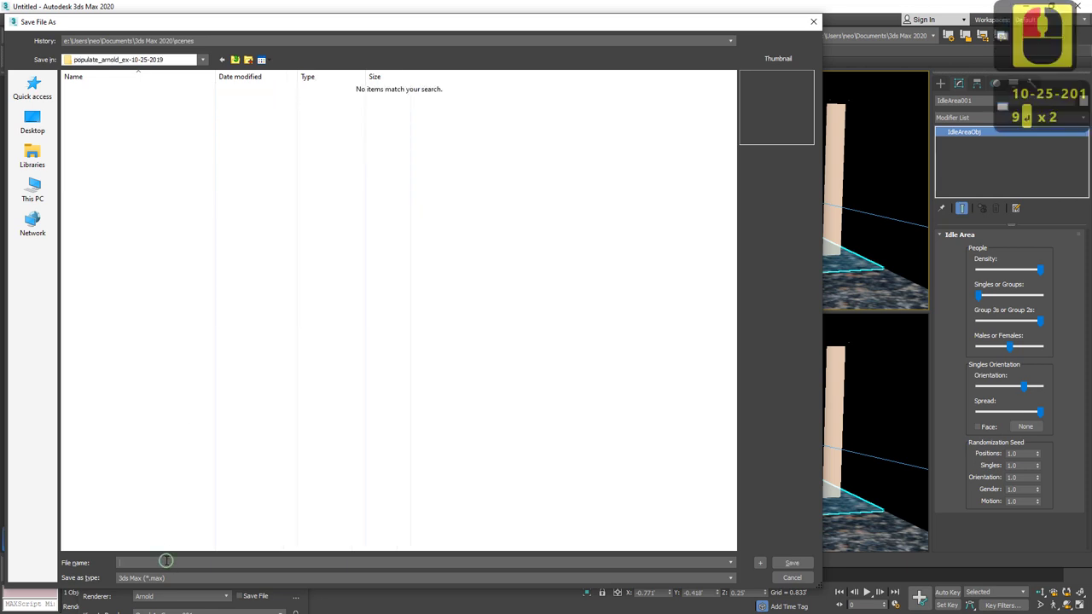